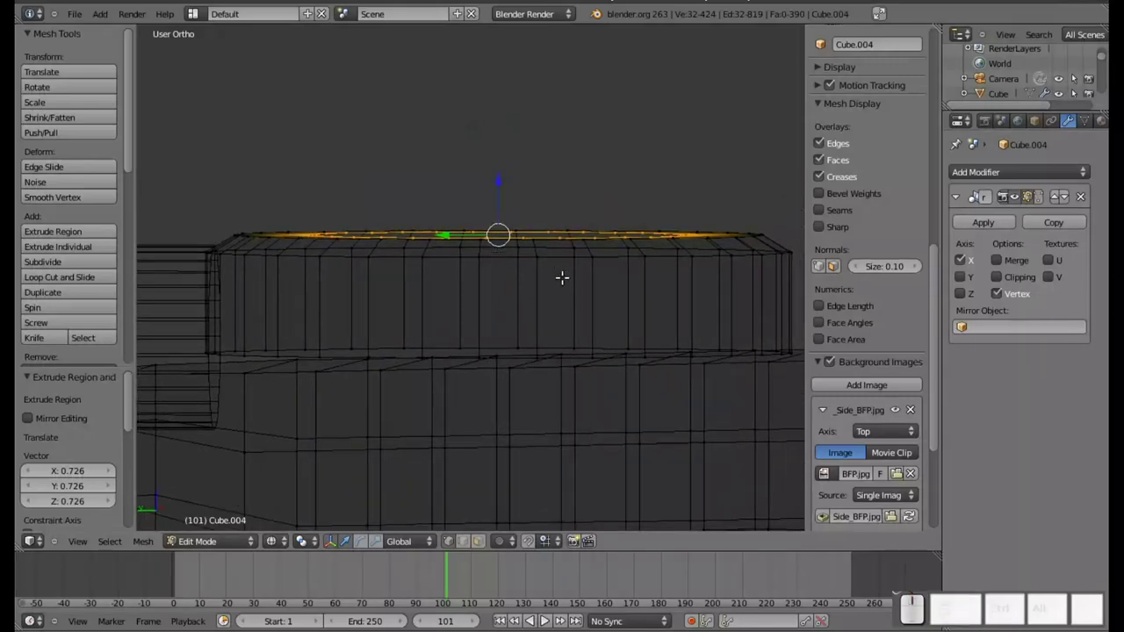
Check the whole wheel from the top view in Object Mode, undoing an accidental move.
key(KP_7)
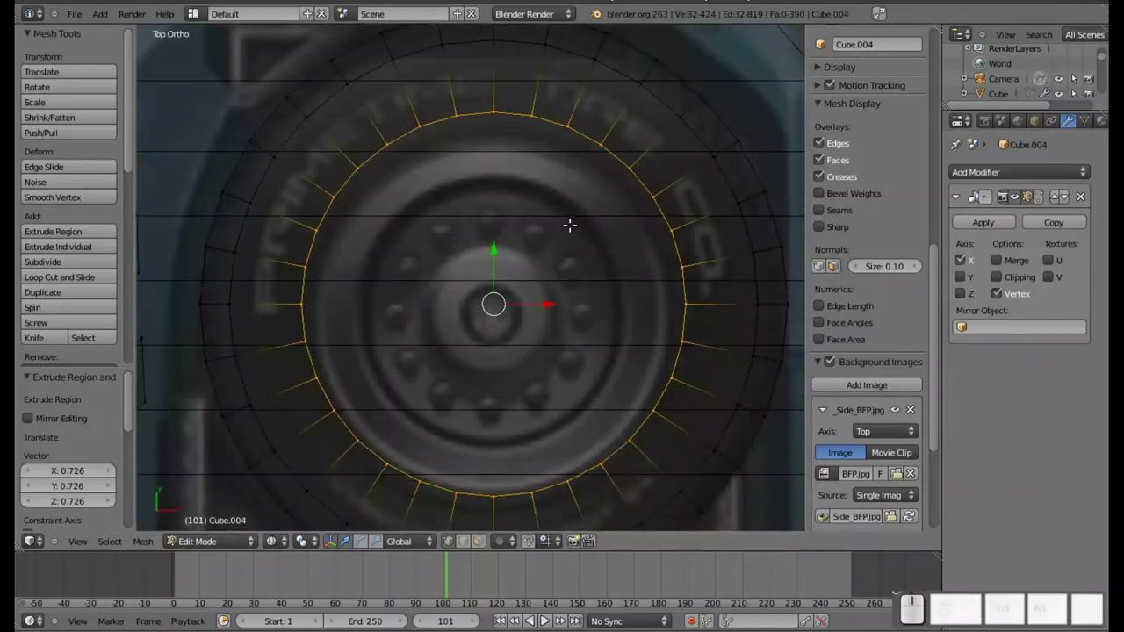
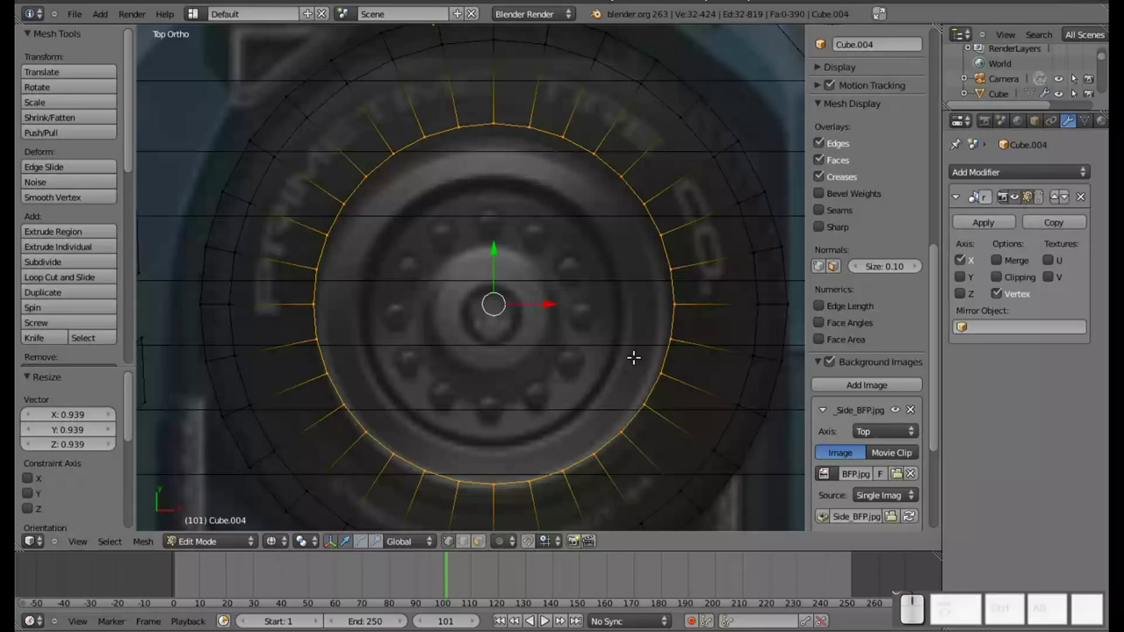
key(Tab)
scroll(up, 3)
scroll(down, 3)
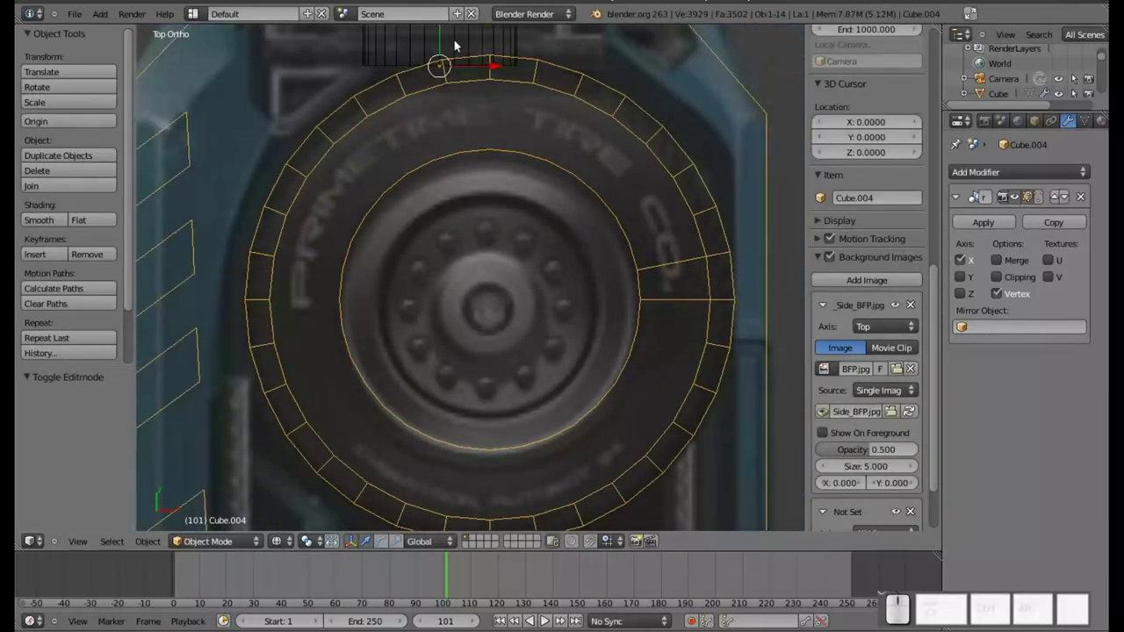
click(445, 39)
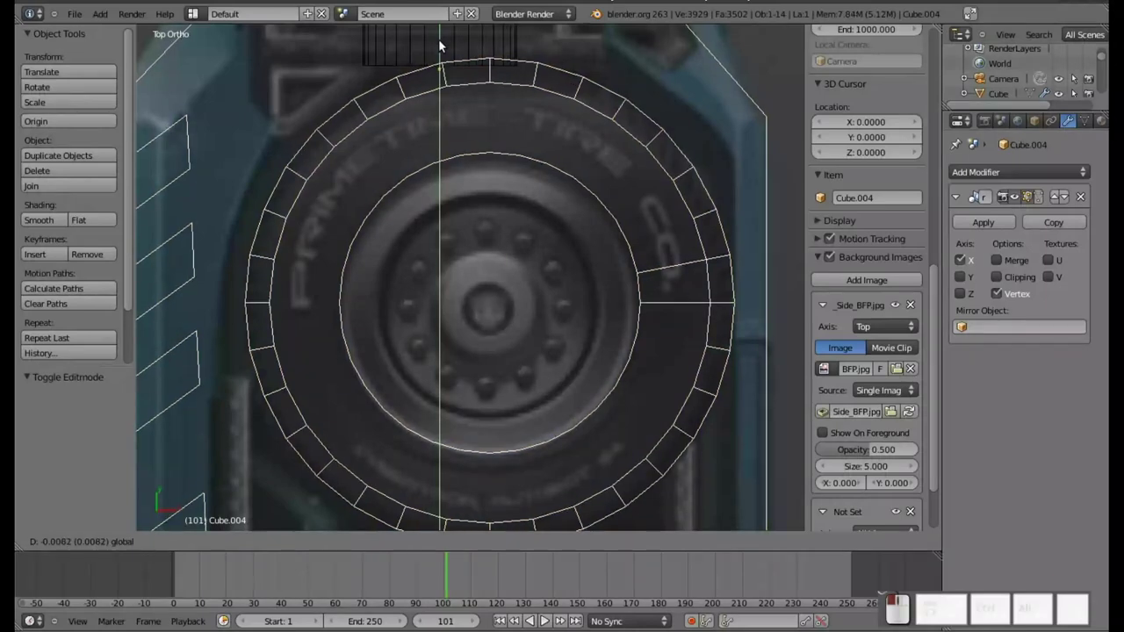
key(ctrl+z)
Select the connected tire band in Edit Mode and shift it along X onto the reference.
key(Tab)
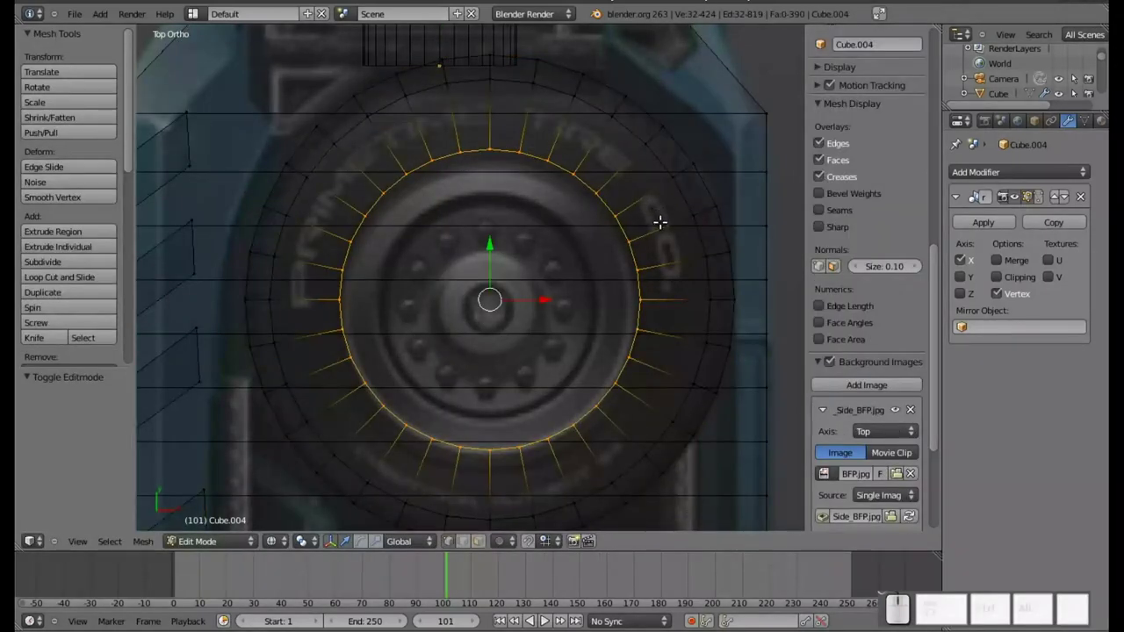
key(l)
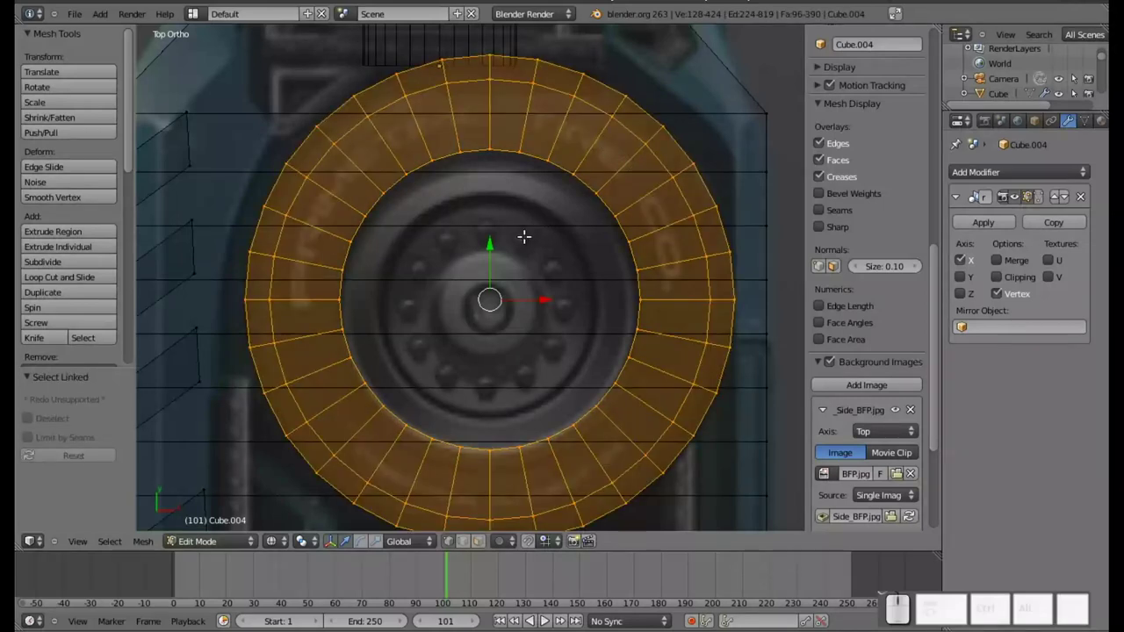
click(491, 241)
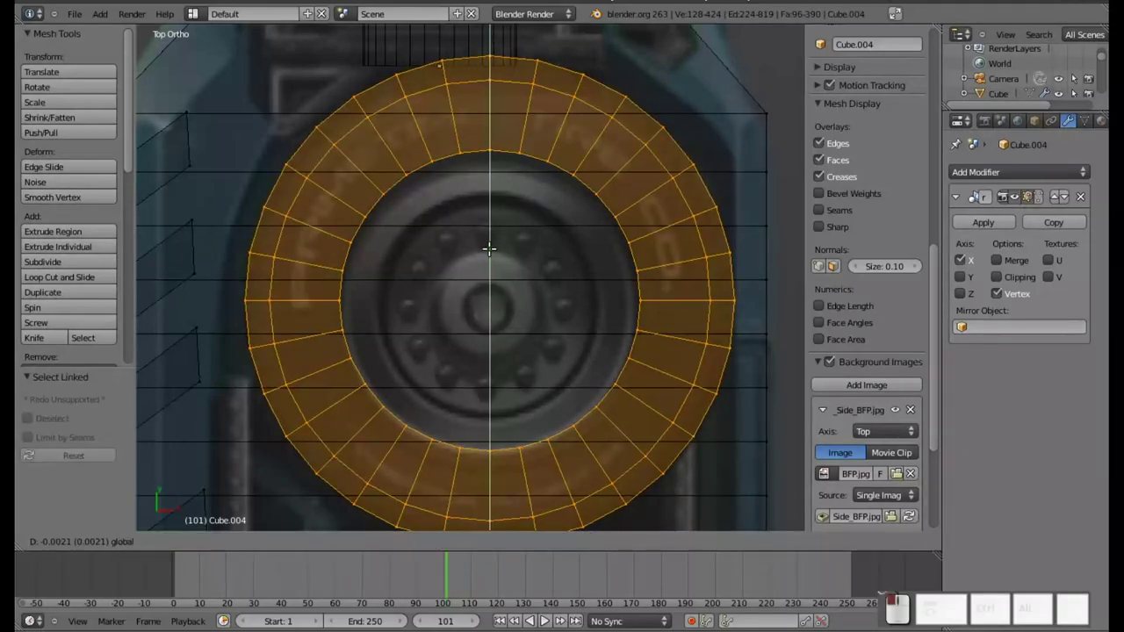
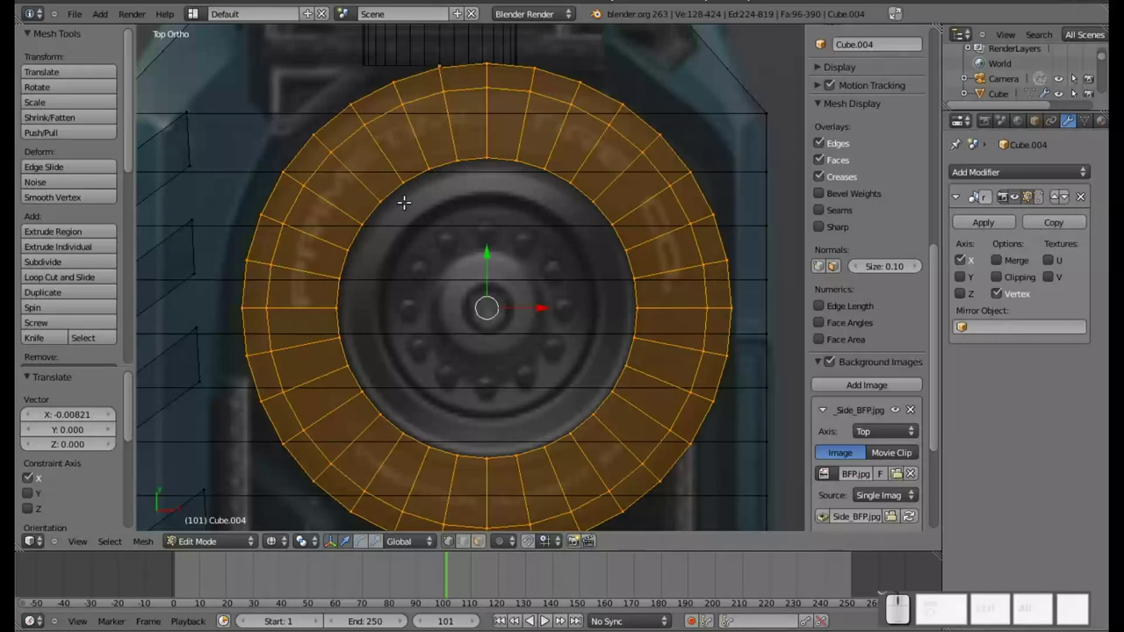
Extrude the wheel's inner edge ring again and scale it inward toward the hub.
key(a)
right_click(418, 170)
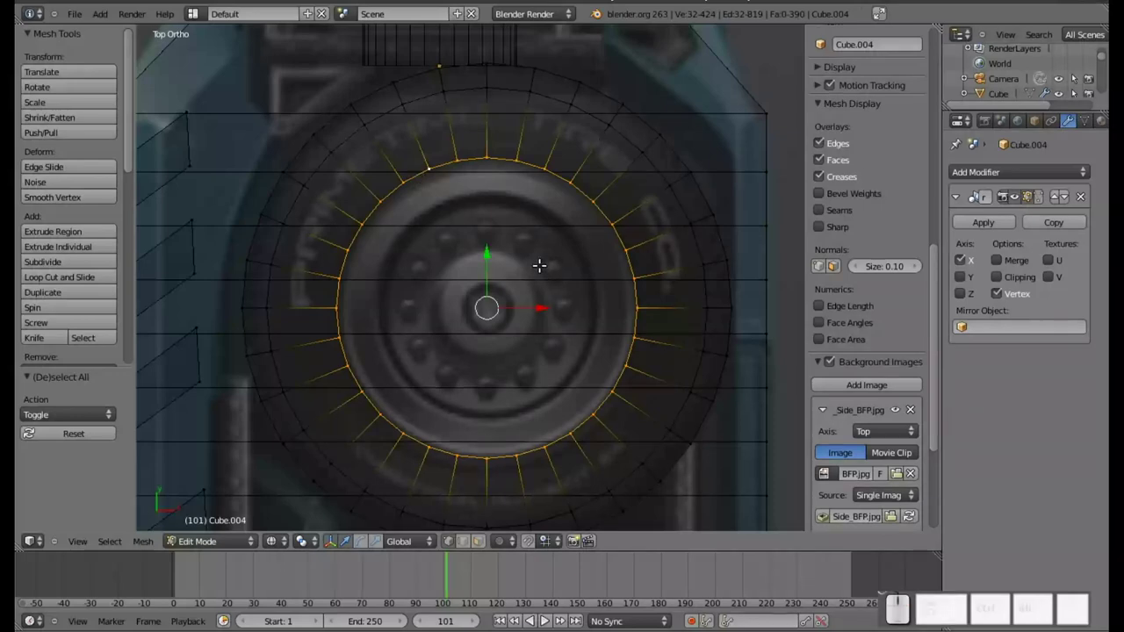
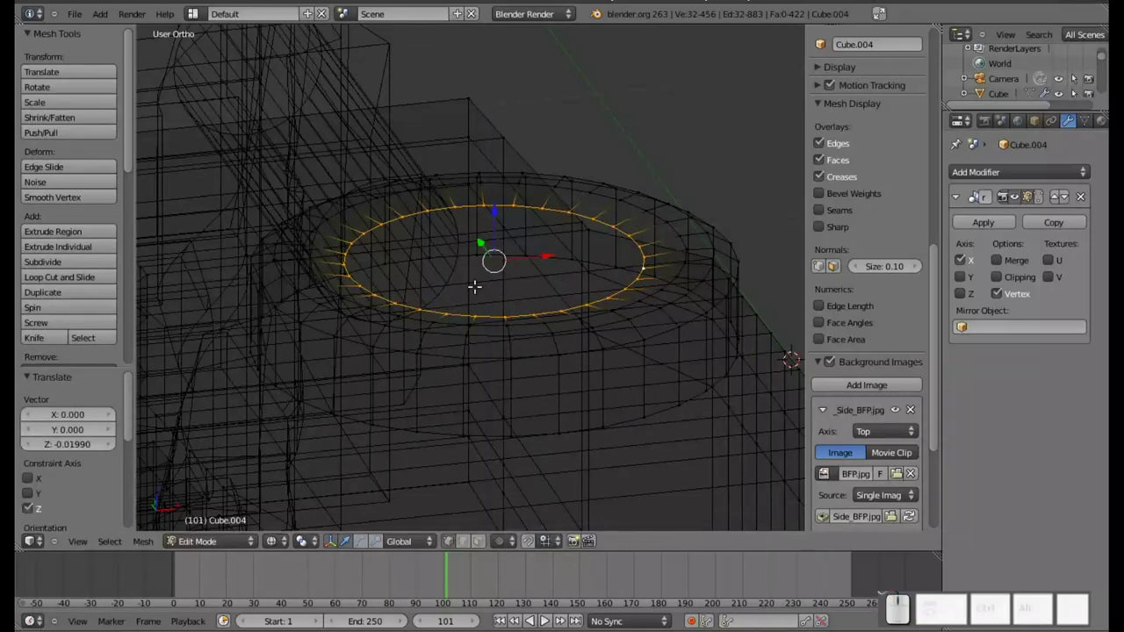
key(KP_7)
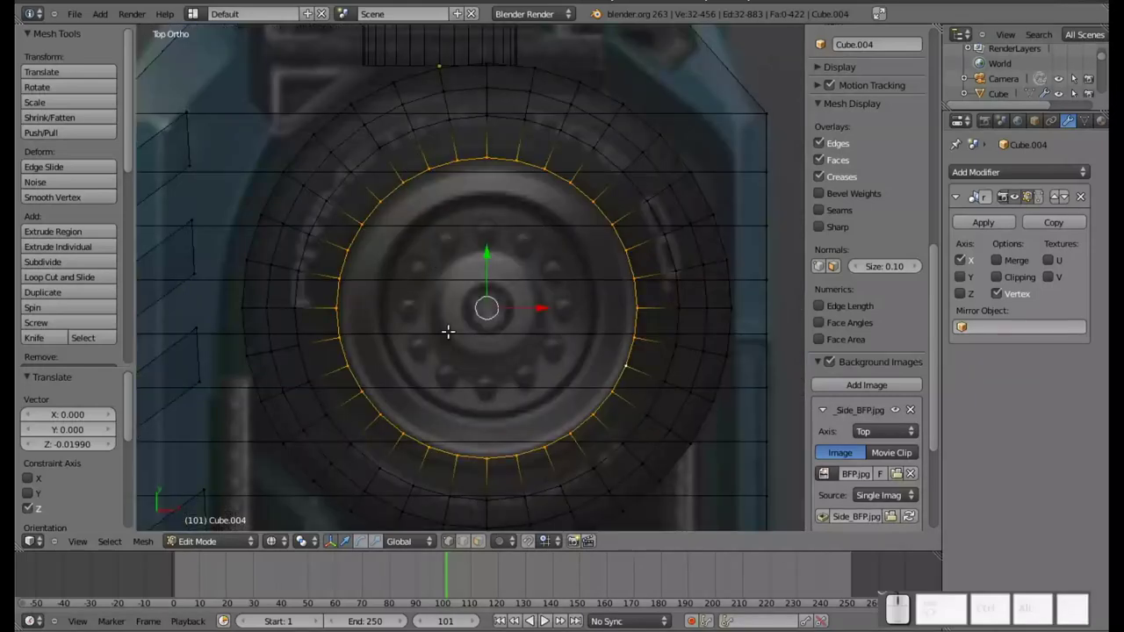
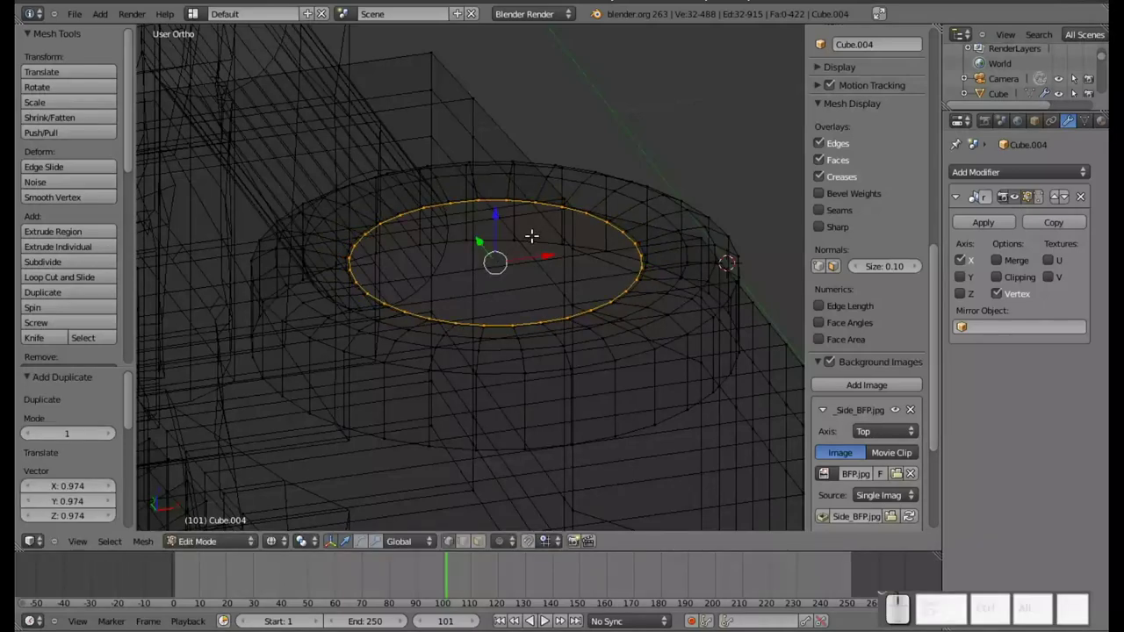
key(KP_7)
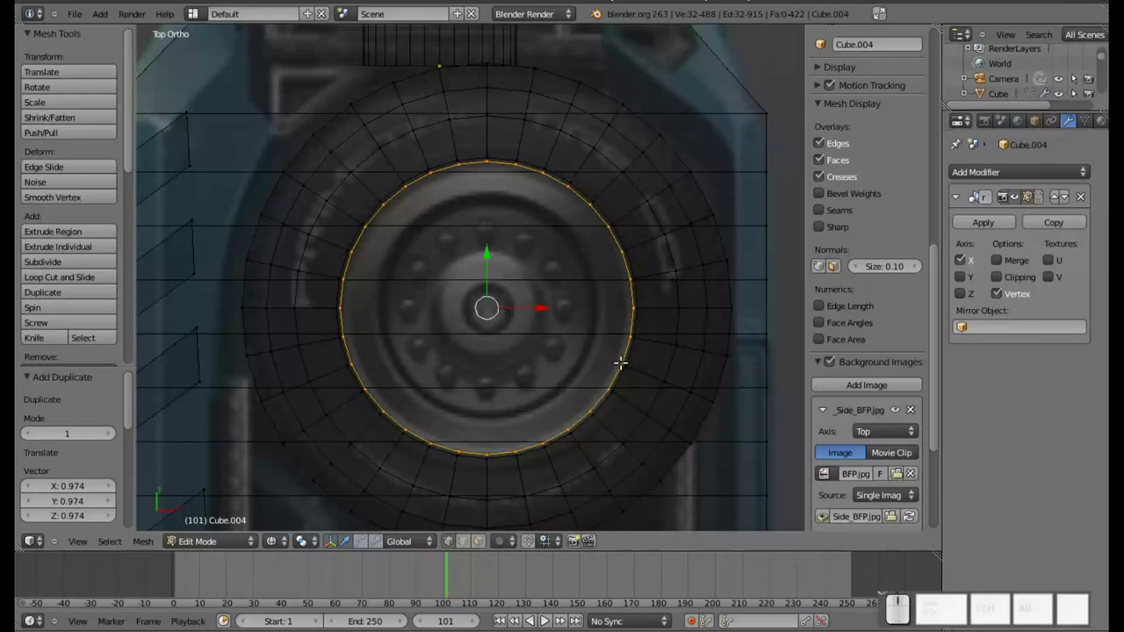
key(e)
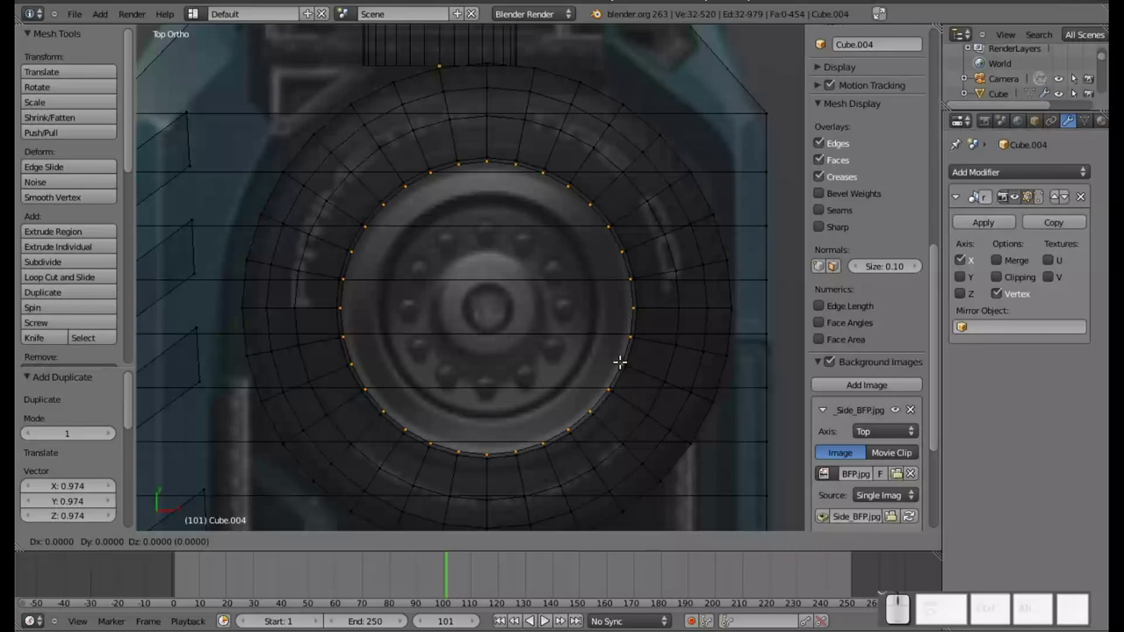
key(s)
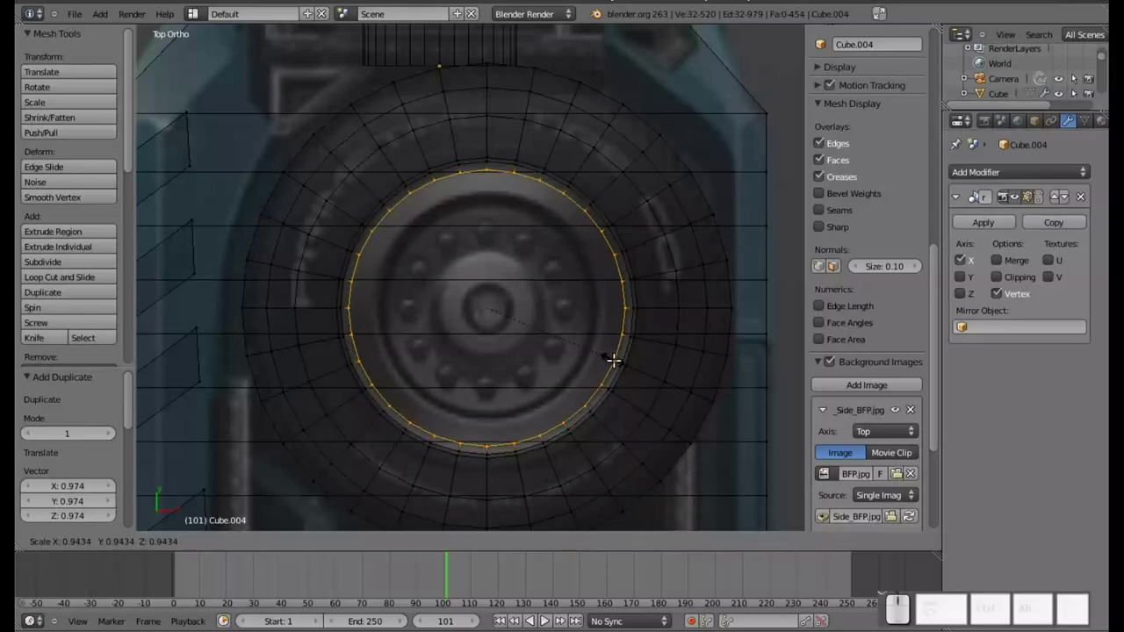
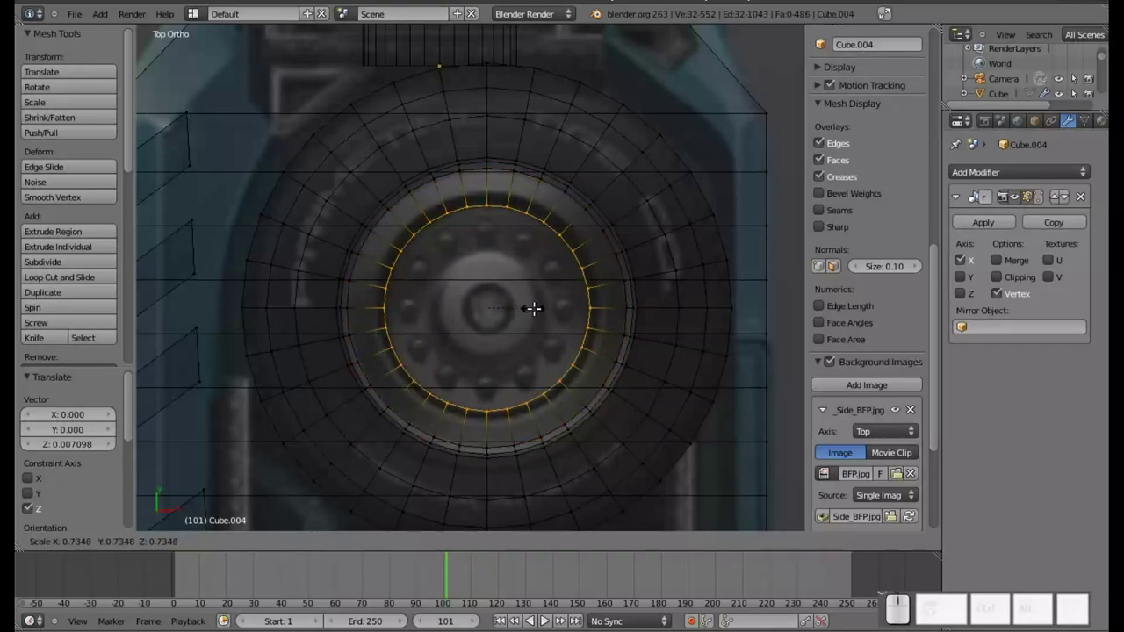
Step the inner rim with rings extruded down along Z and scaled inward toward the hub.
click(539, 305)
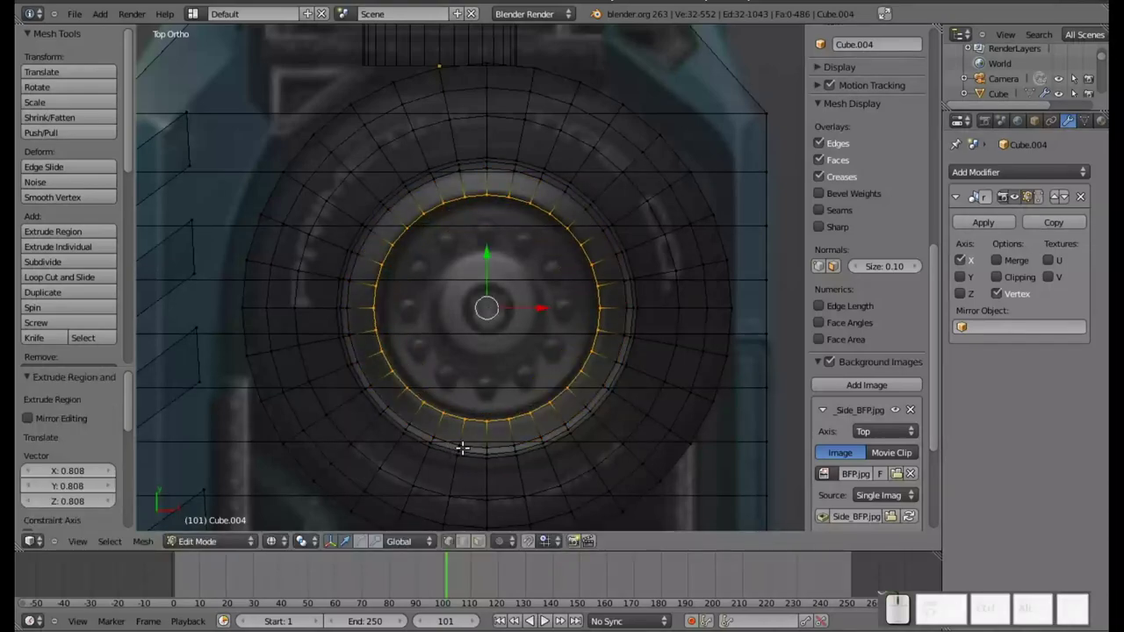
drag(490, 434, 550, 299)
scroll(up, 3)
key(e)
scroll(up, 3)
scroll(up, 3)
key(z)
scroll(up, 3)
click(544, 303)
key(KP_7)
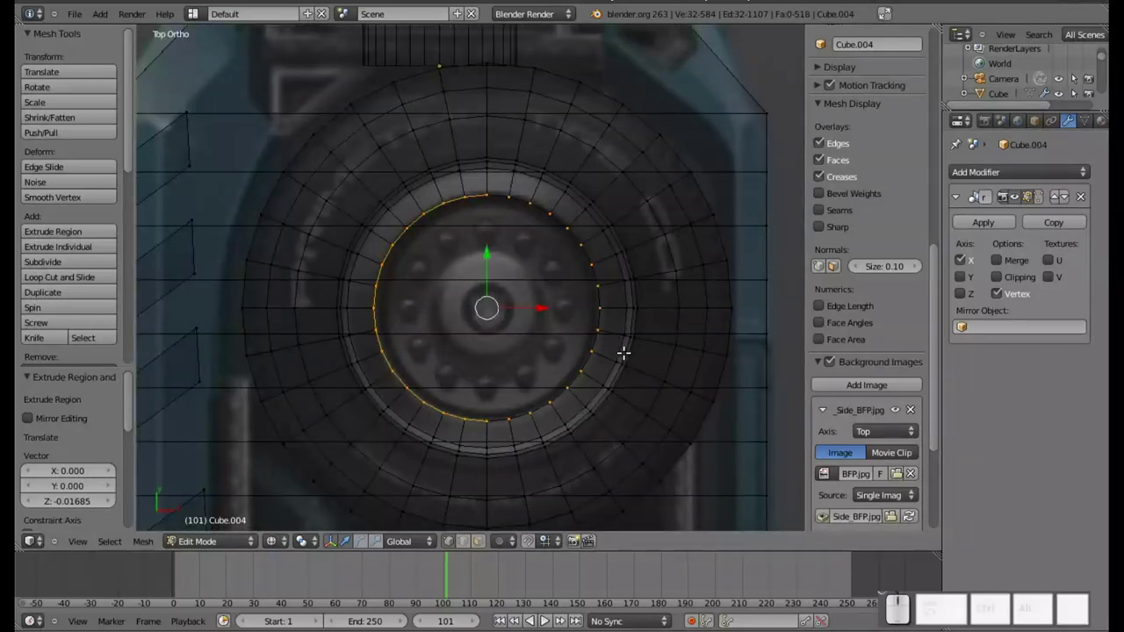
key(e)
key(s)
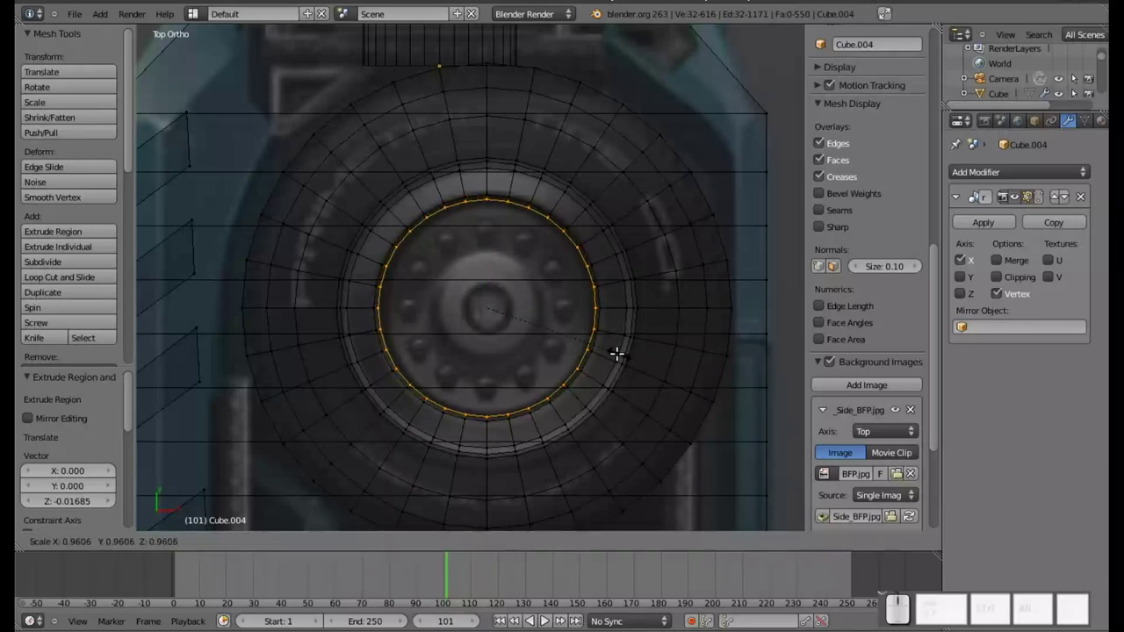
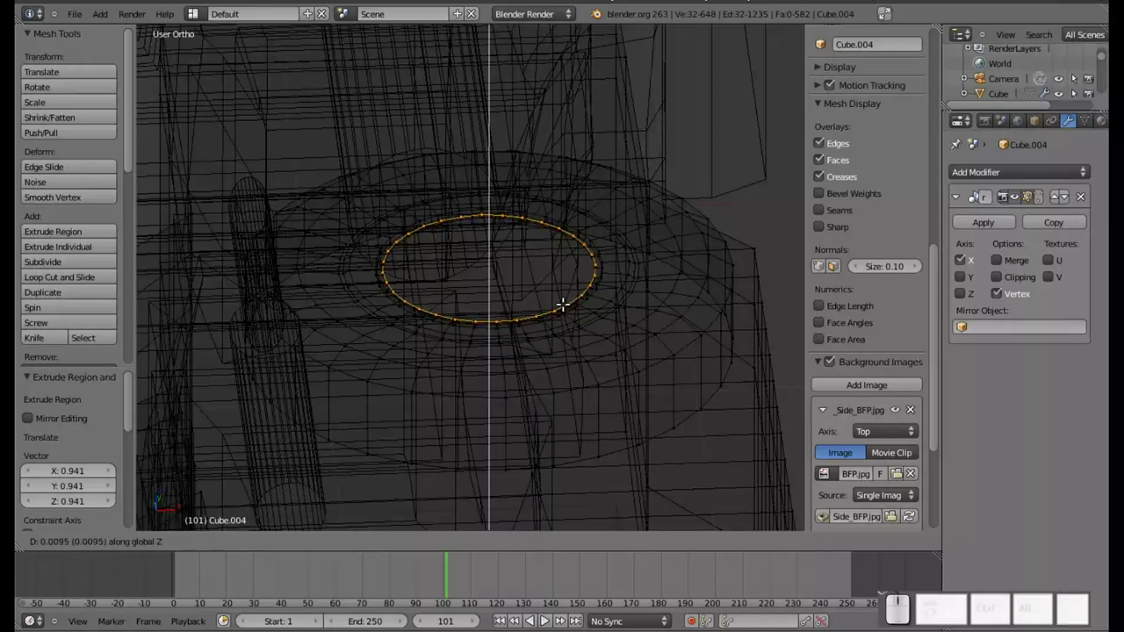
click(564, 298)
key(KP_7)
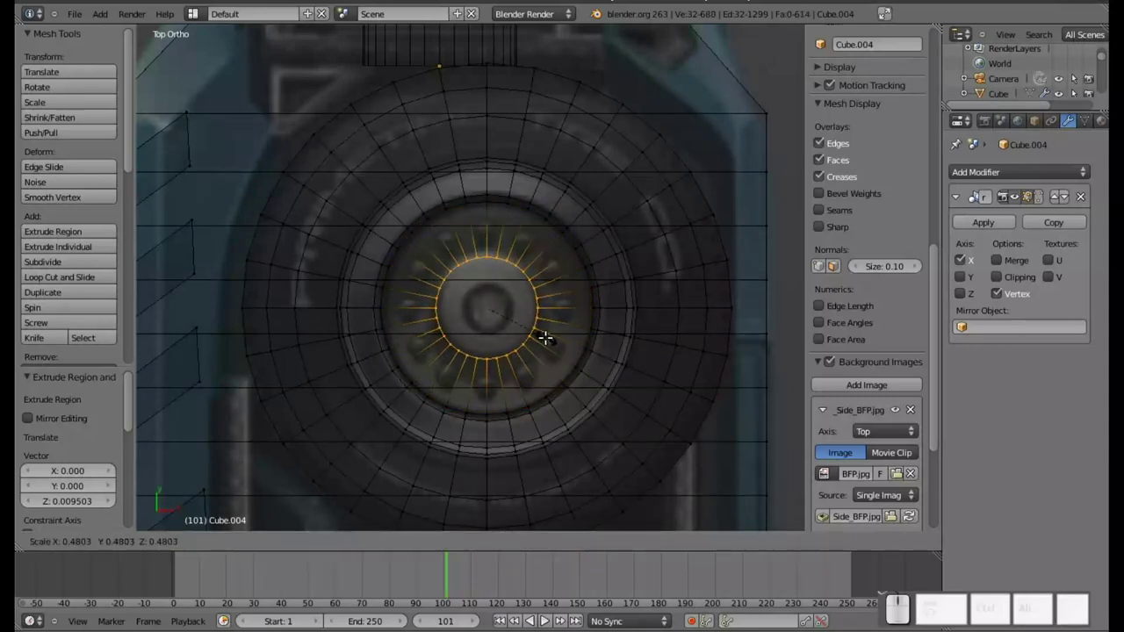
click(548, 331)
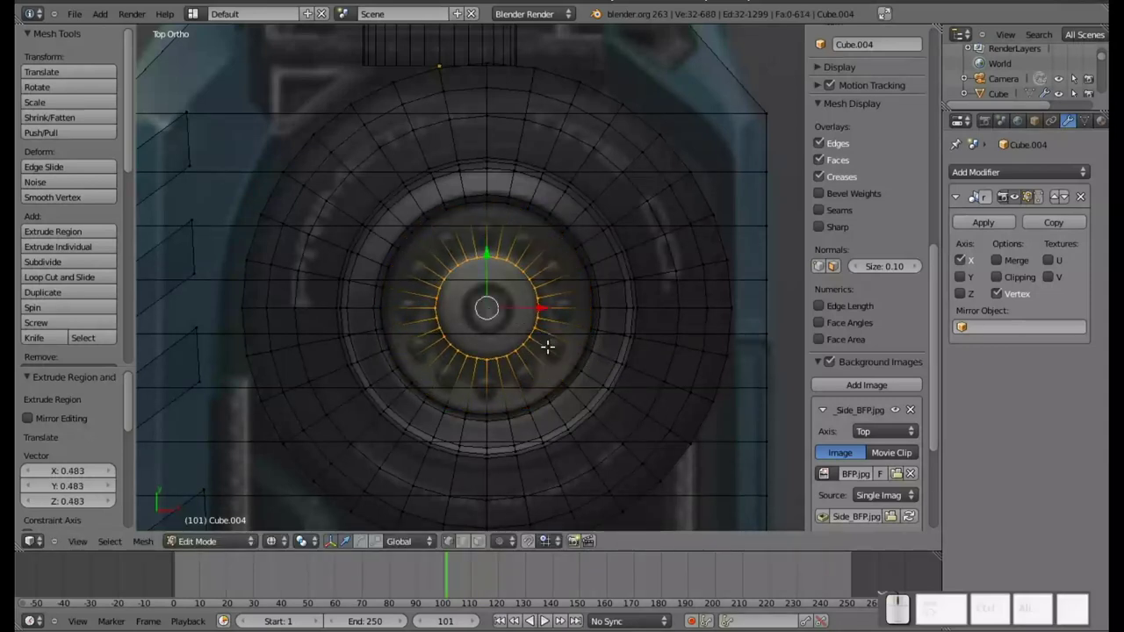
Continue extruding and shrinking hub rings vertically and inward until they reach the centre.
drag(515, 429, 522, 325)
key(e)
key(z)
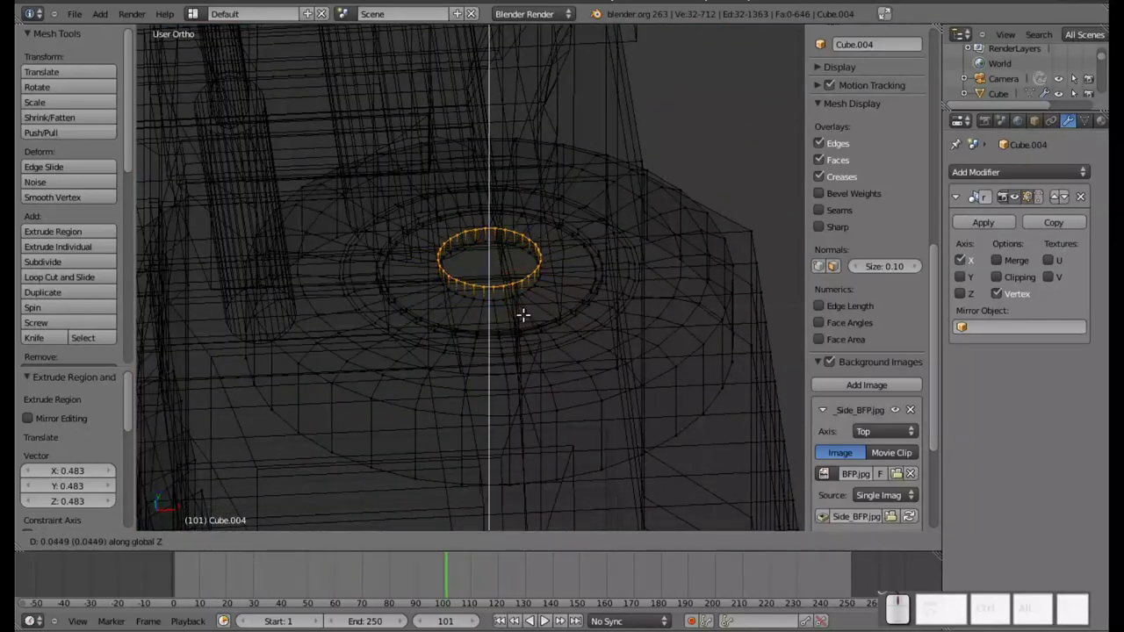
click(525, 309)
key(KP_7)
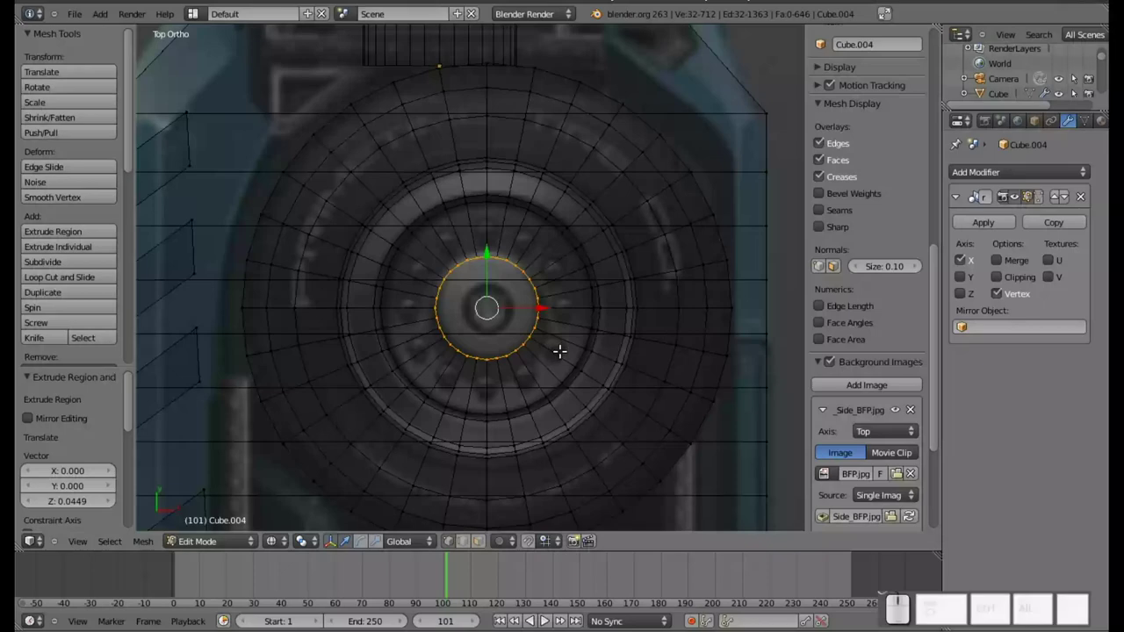
key(e)
key(s)
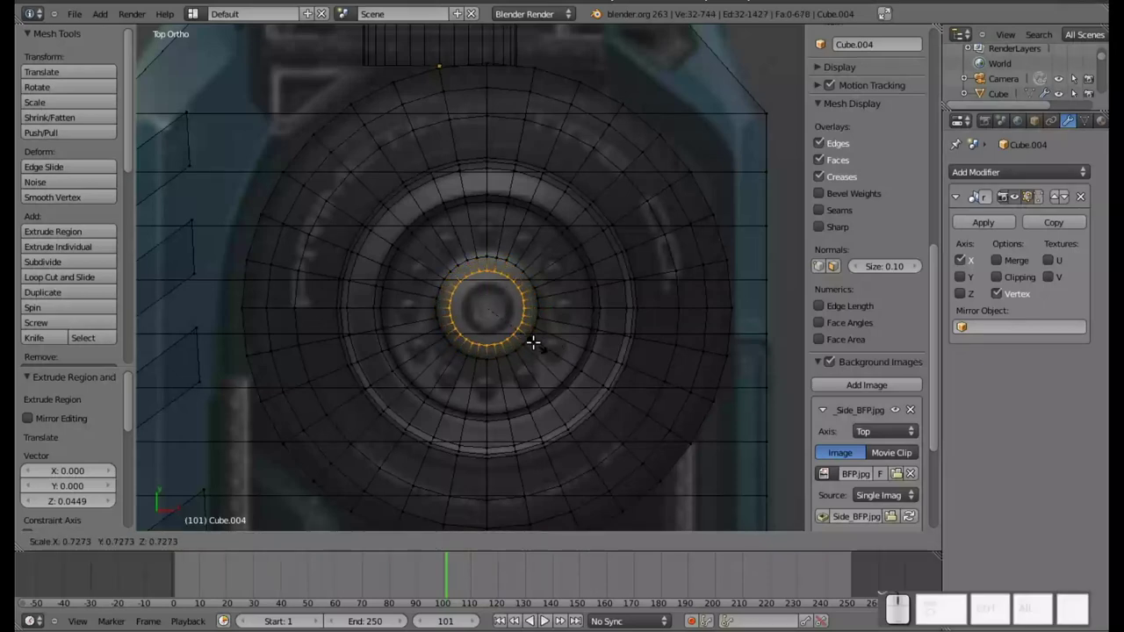
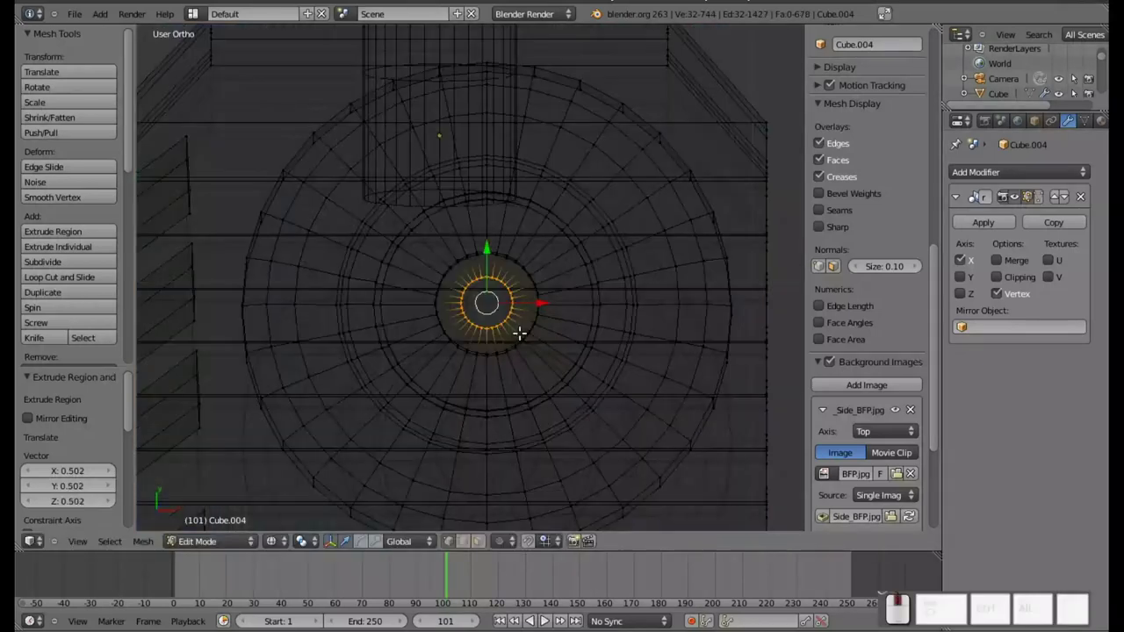
key(e)
key(z)
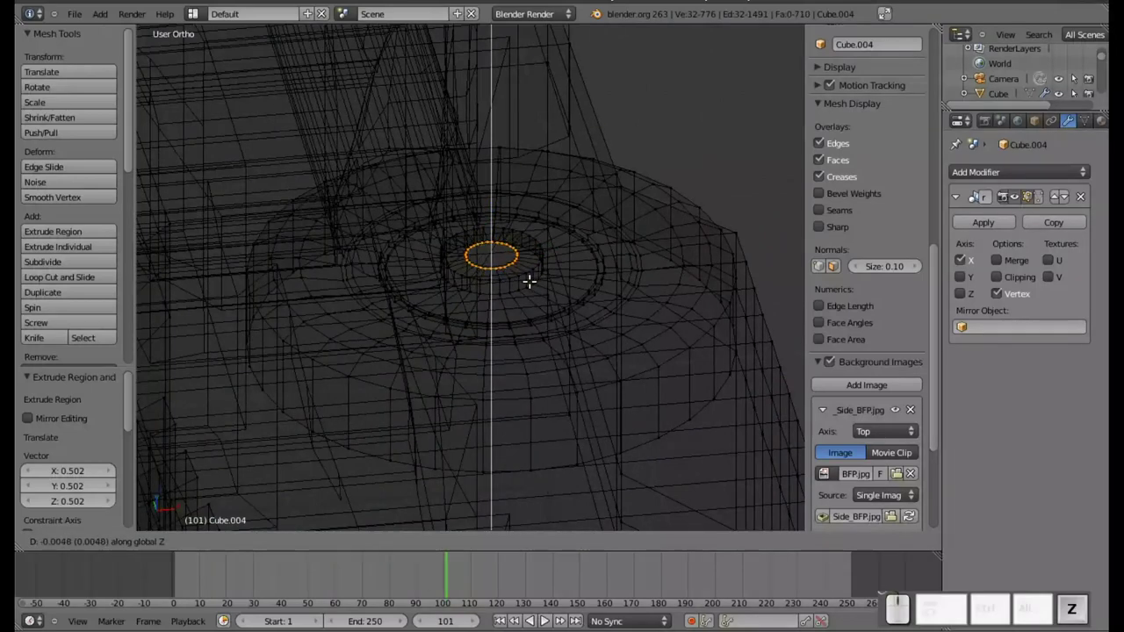
click(531, 276)
key(KP_7)
key(e)
key(s)
click(520, 355)
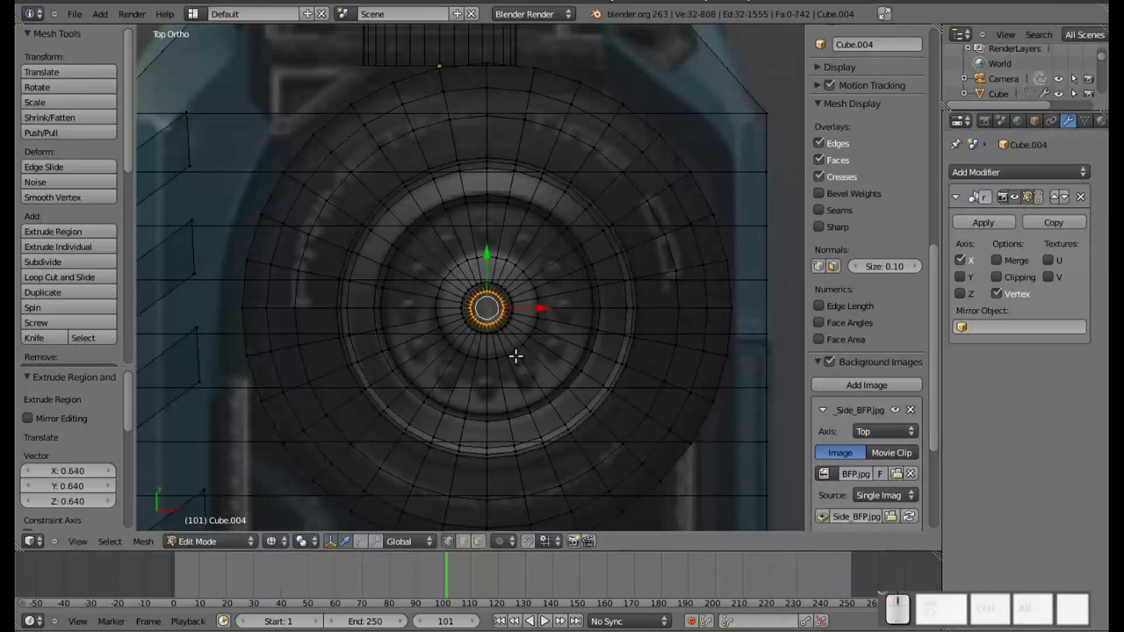
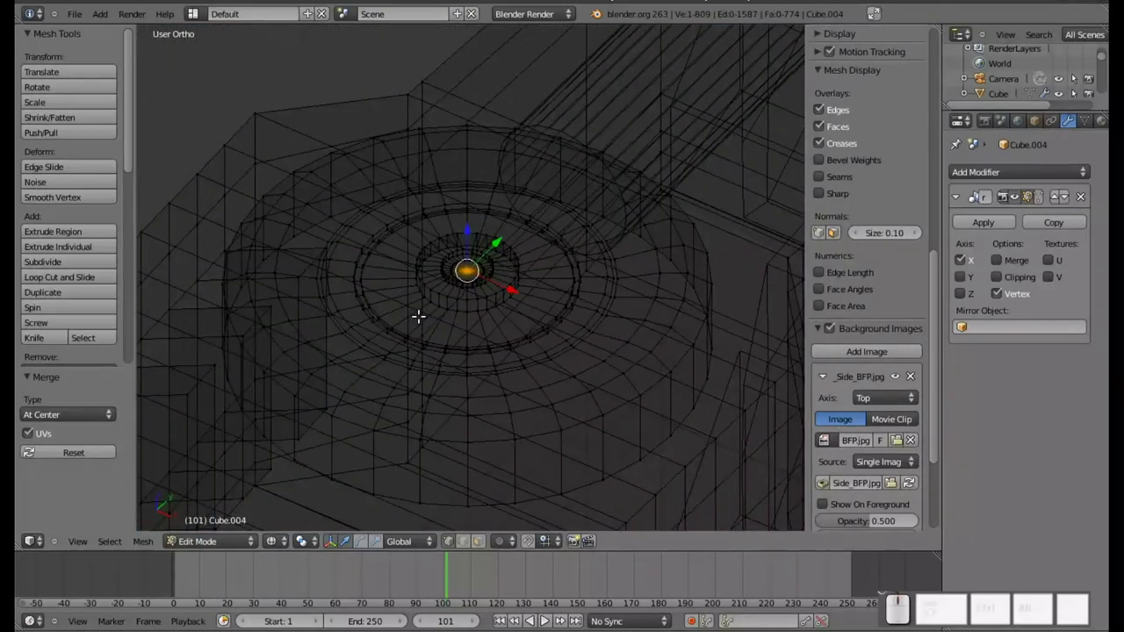
Deselect all the wheel's vertices from the top view.
key(KP_7)
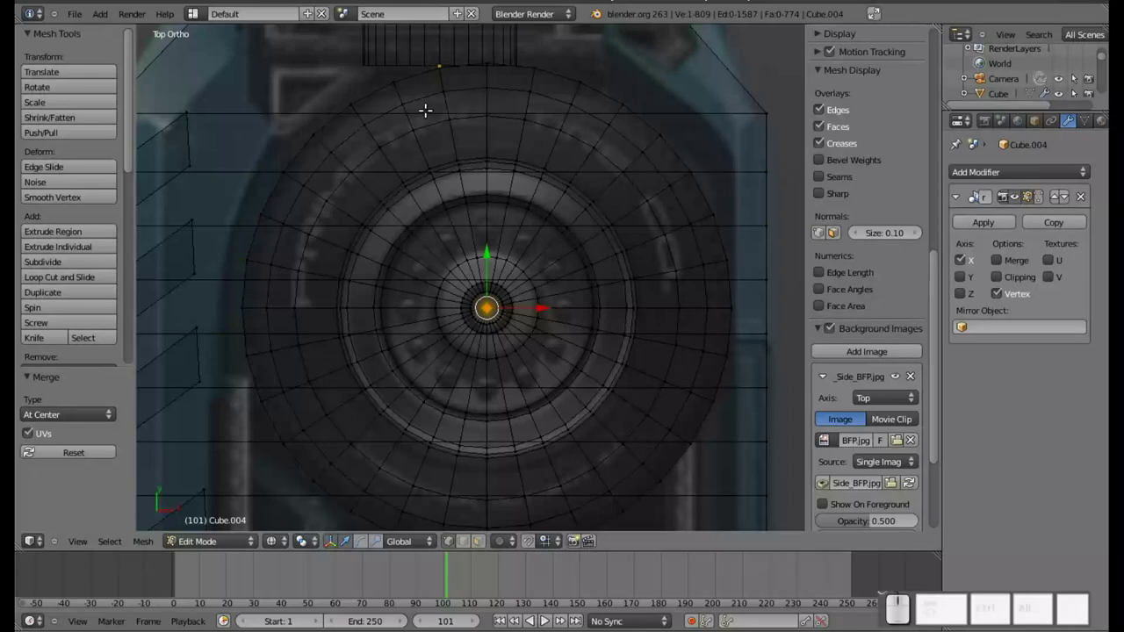
key(a)
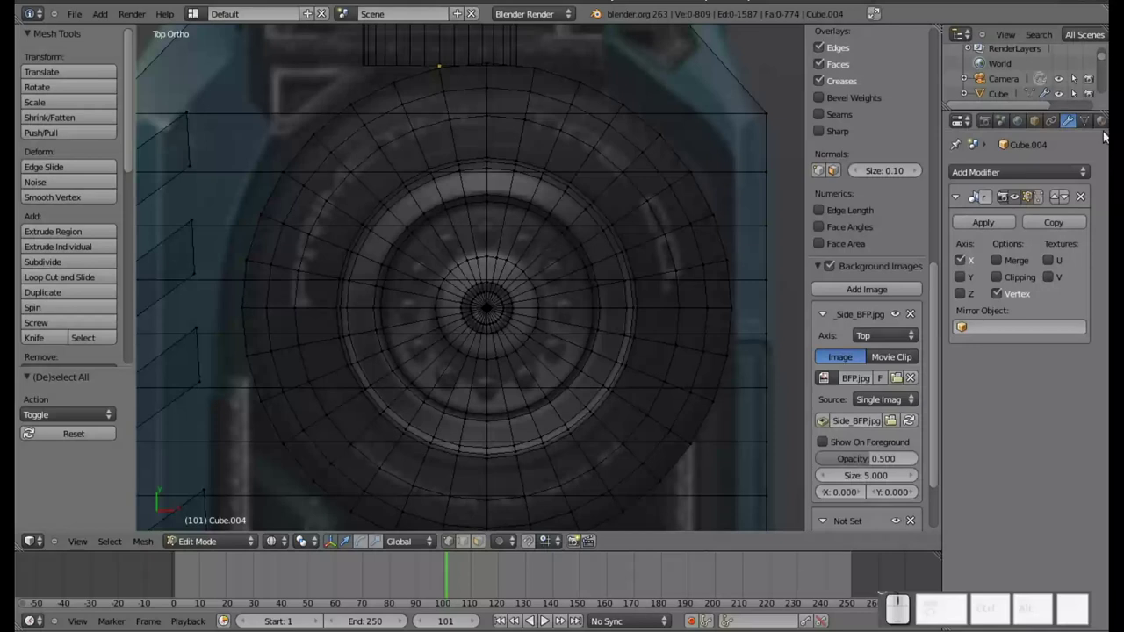
Select the whole outer tyre ring of faces, clearing a stray painted selection first.
click(1103, 124)
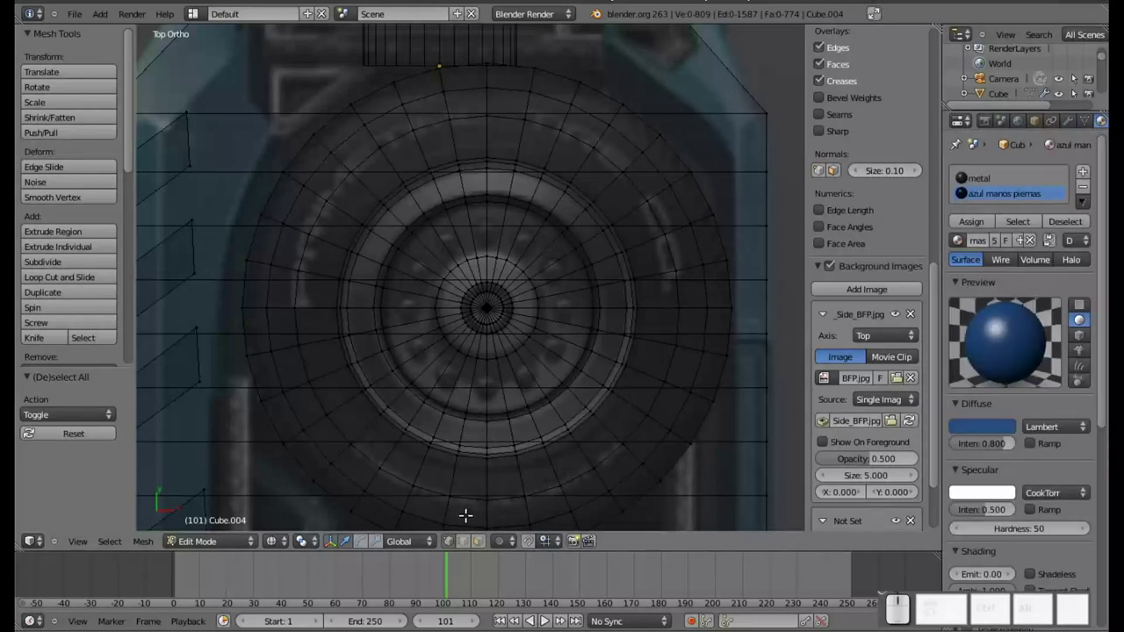
click(486, 543)
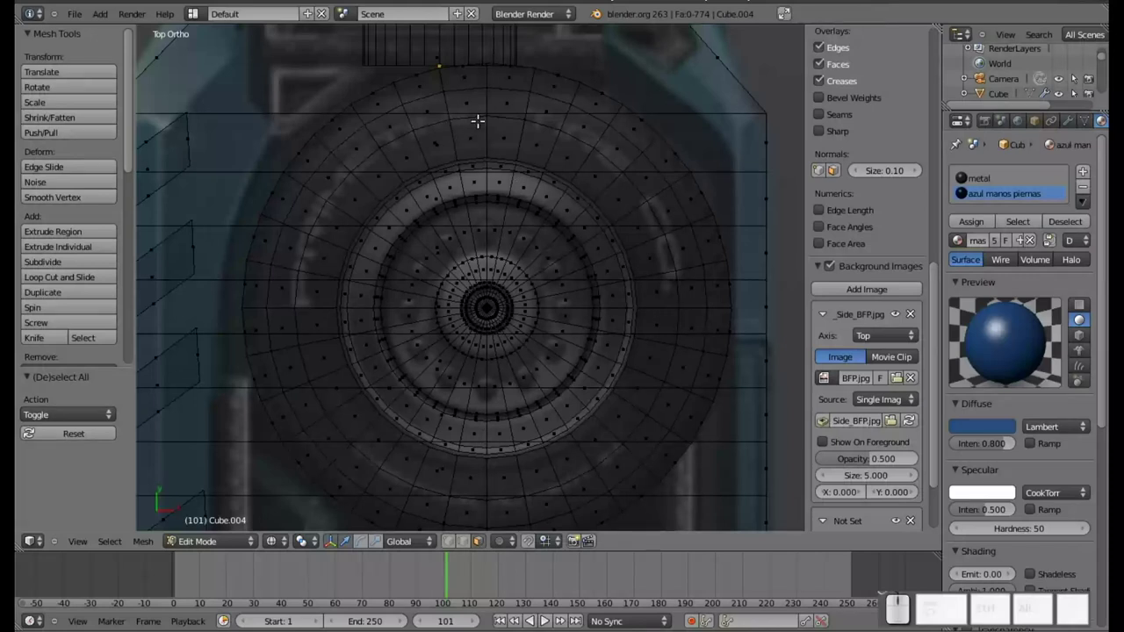
key(c)
scroll(up, 3)
scroll(down, 3)
scroll(down, 3)
drag(454, 103, 368, 147)
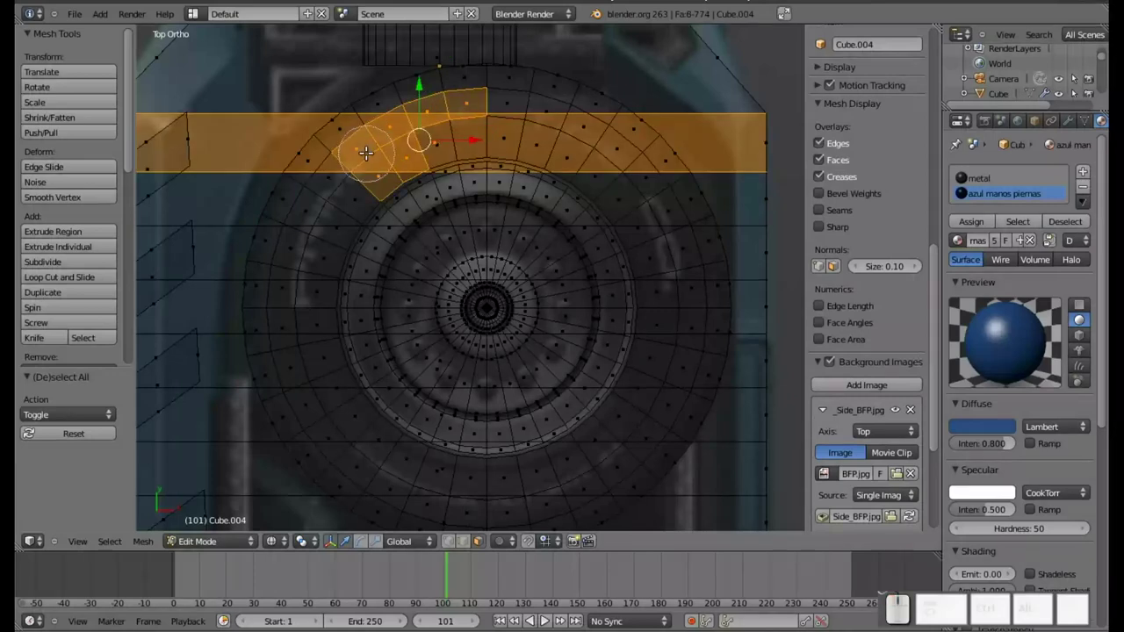
key(a)
key(a)
key(Escape)
key(a)
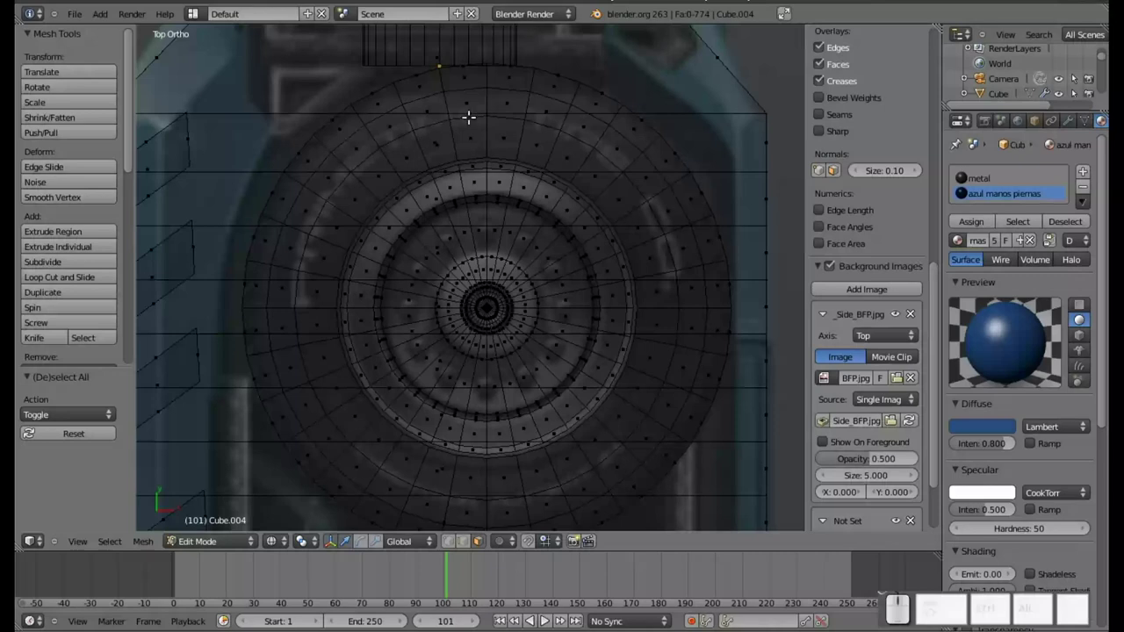
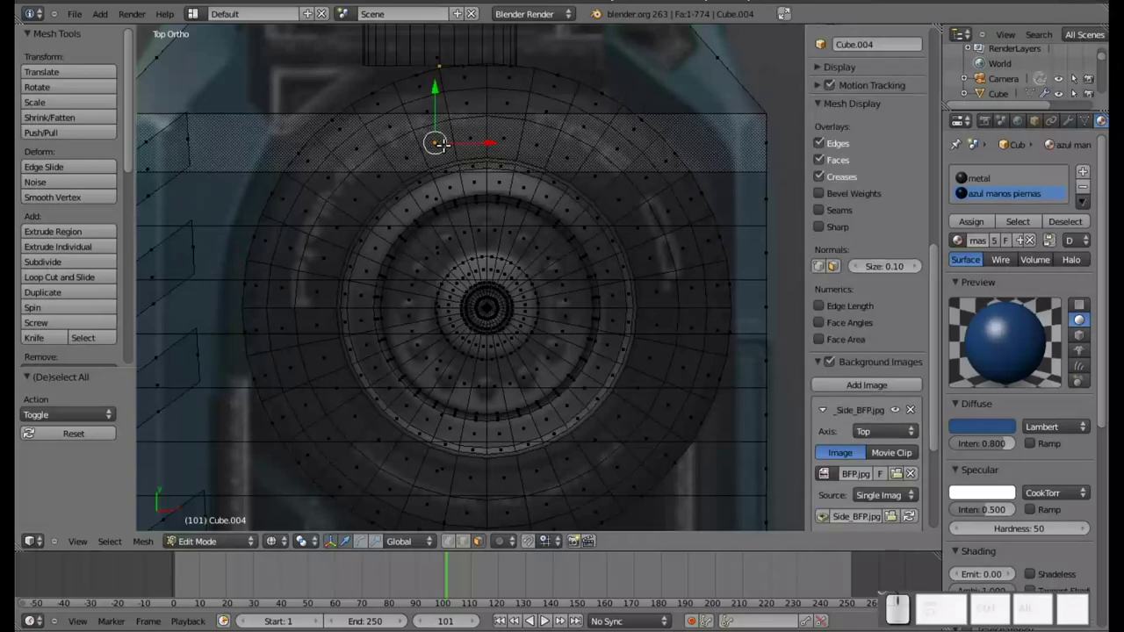
right_click(472, 94)
key(l)
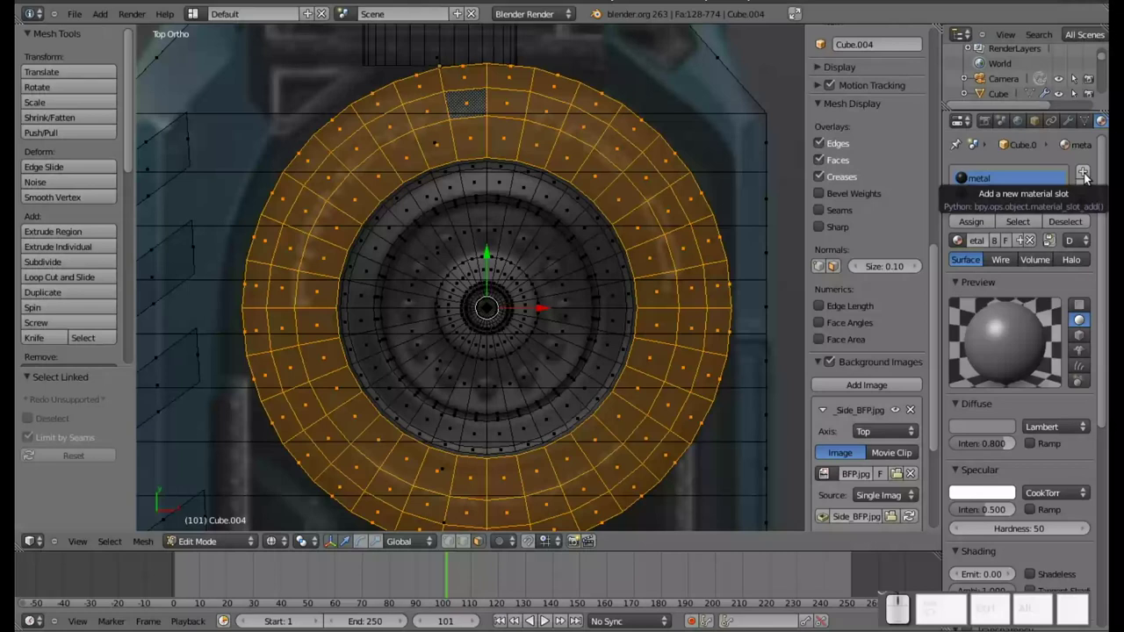
Create a new near-black material with no specular in a new slot and assign it to the tyre.
click(1089, 175)
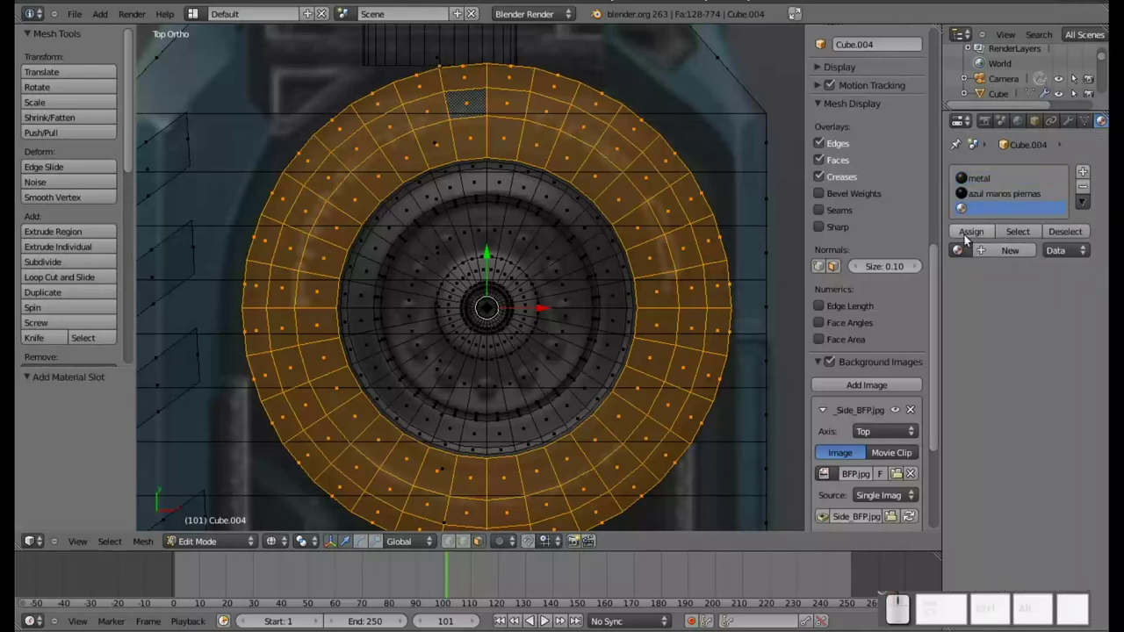
click(999, 251)
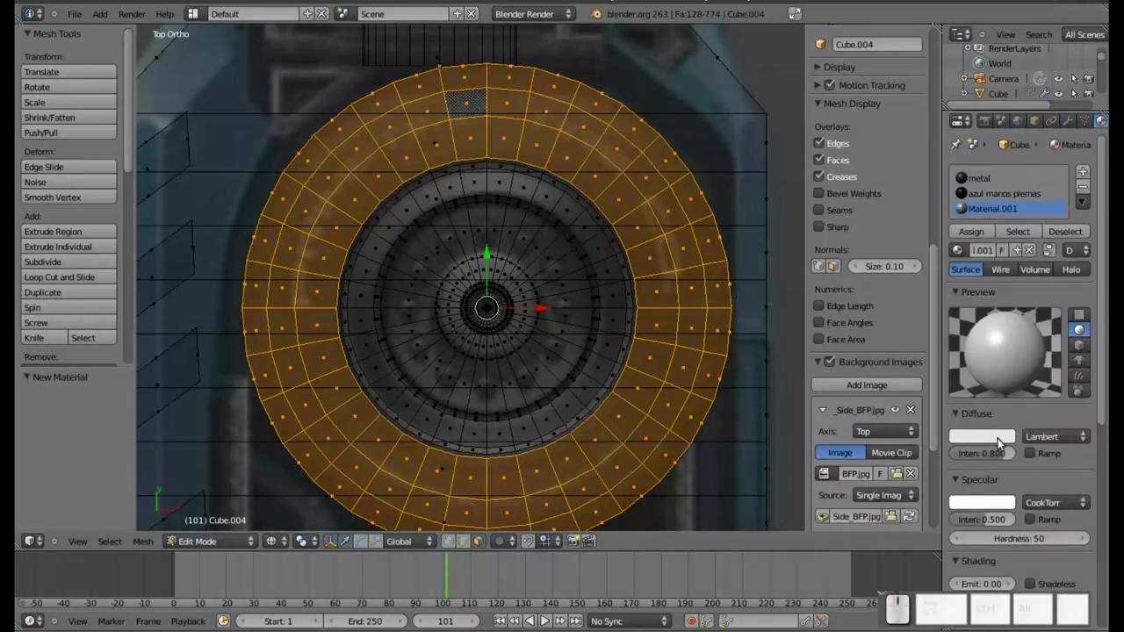
click(1002, 440)
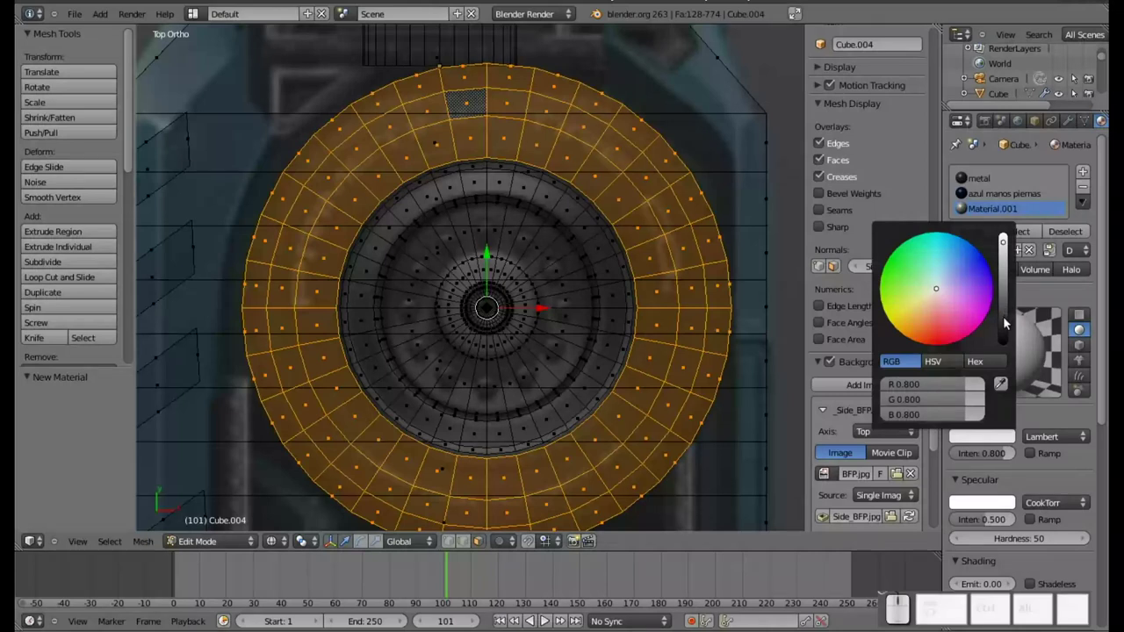
click(1007, 316)
click(1006, 315)
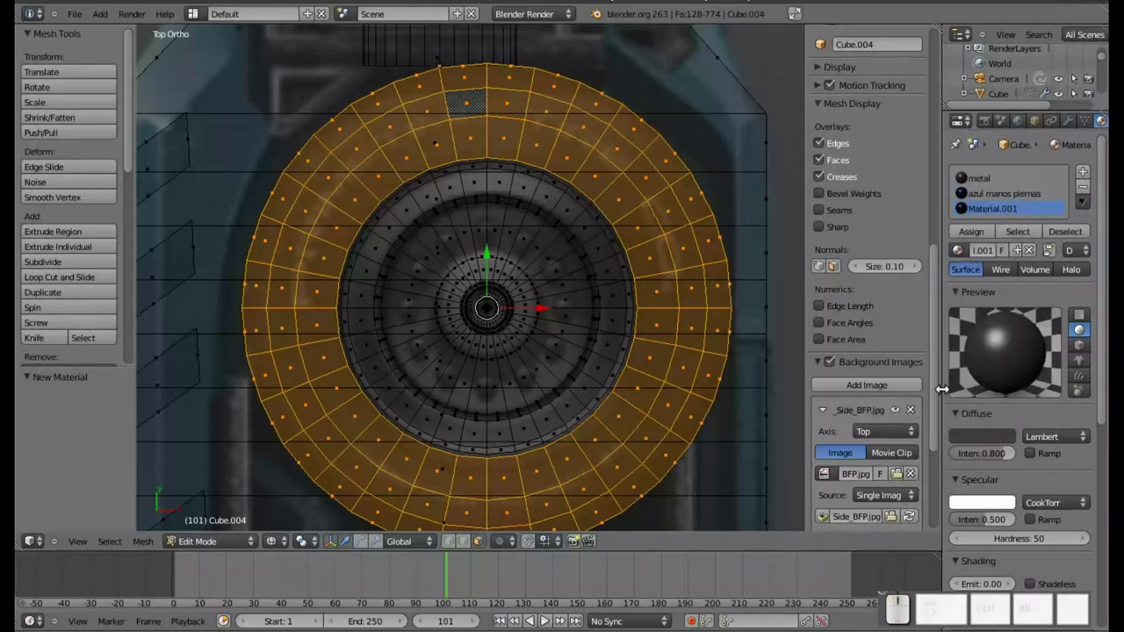
scroll(down, 3)
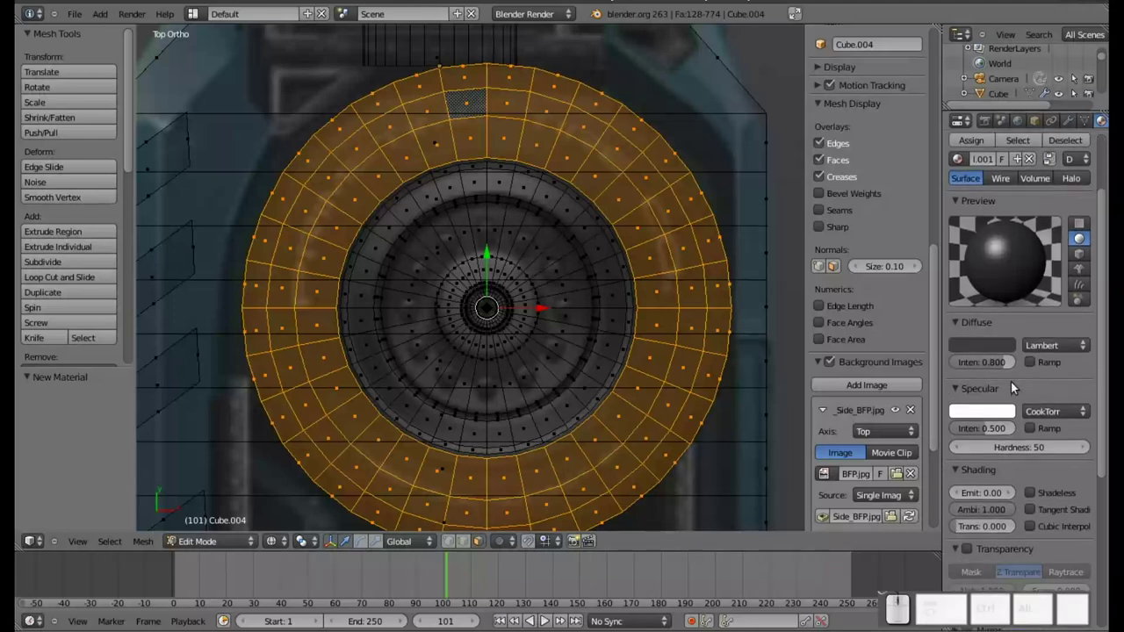
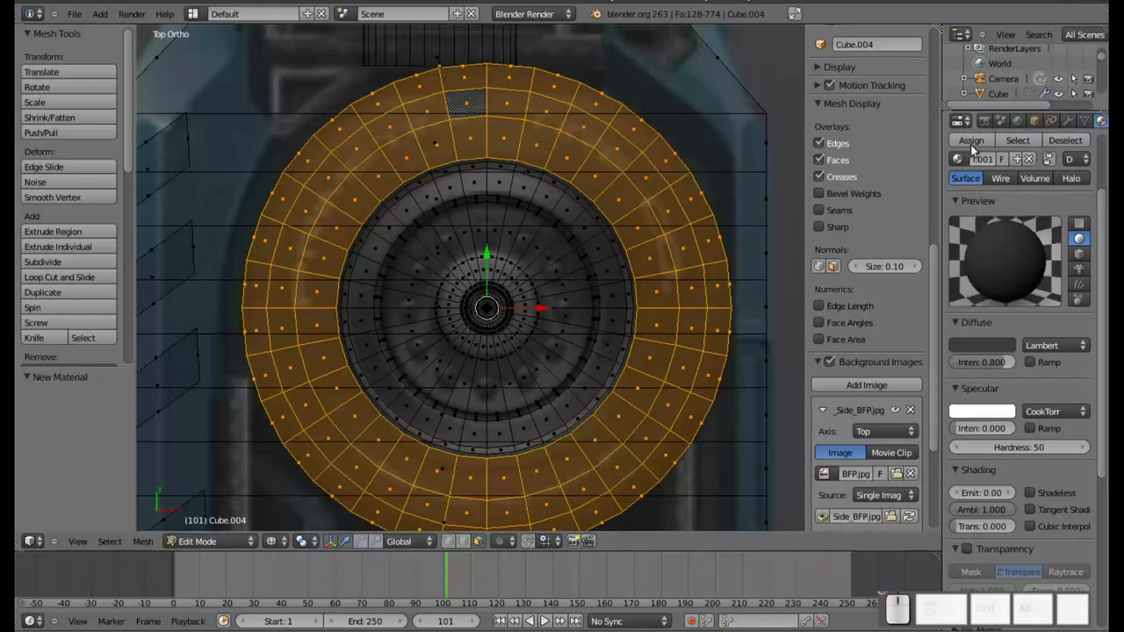
click(973, 139)
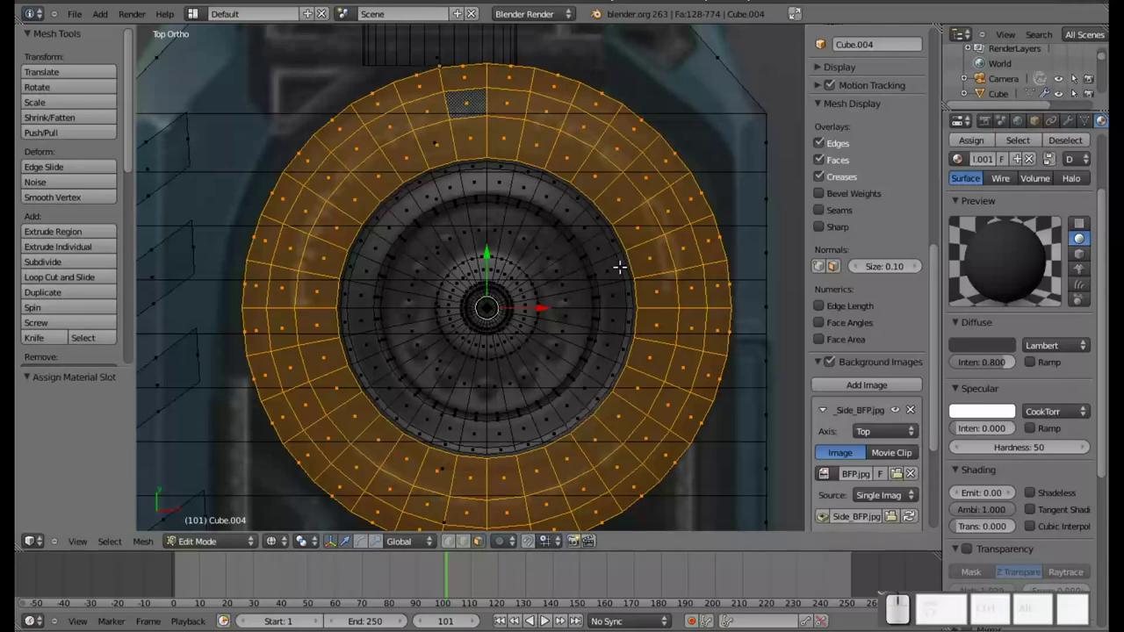
Preview the shaded tyre, then select the whole inner hub disc for the metal material.
key(z)
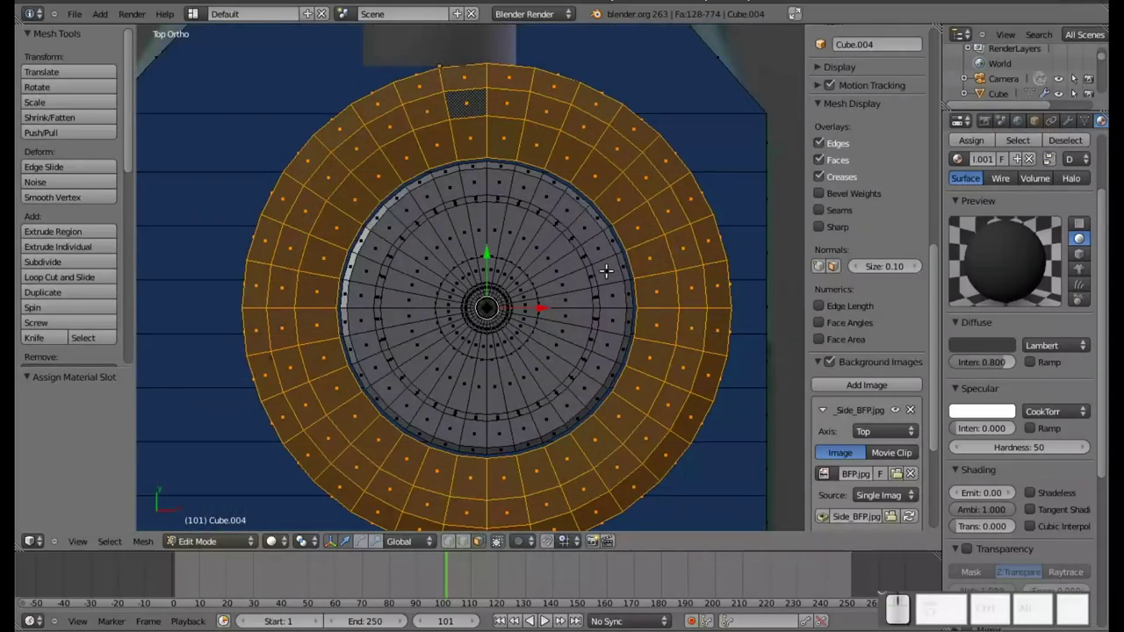
key(a)
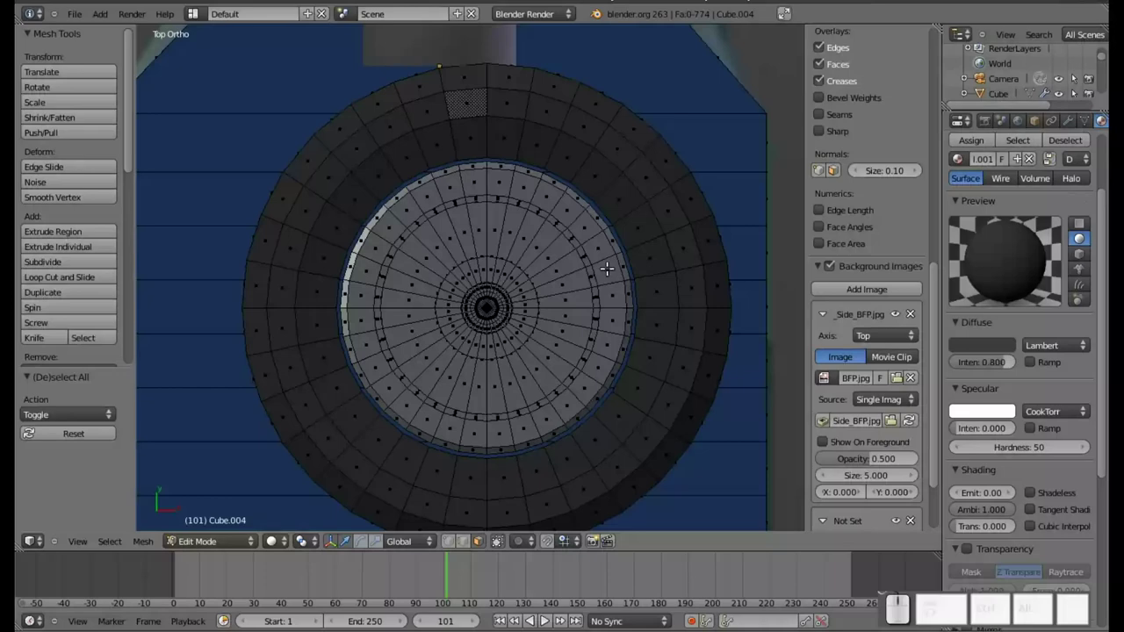
key(z)
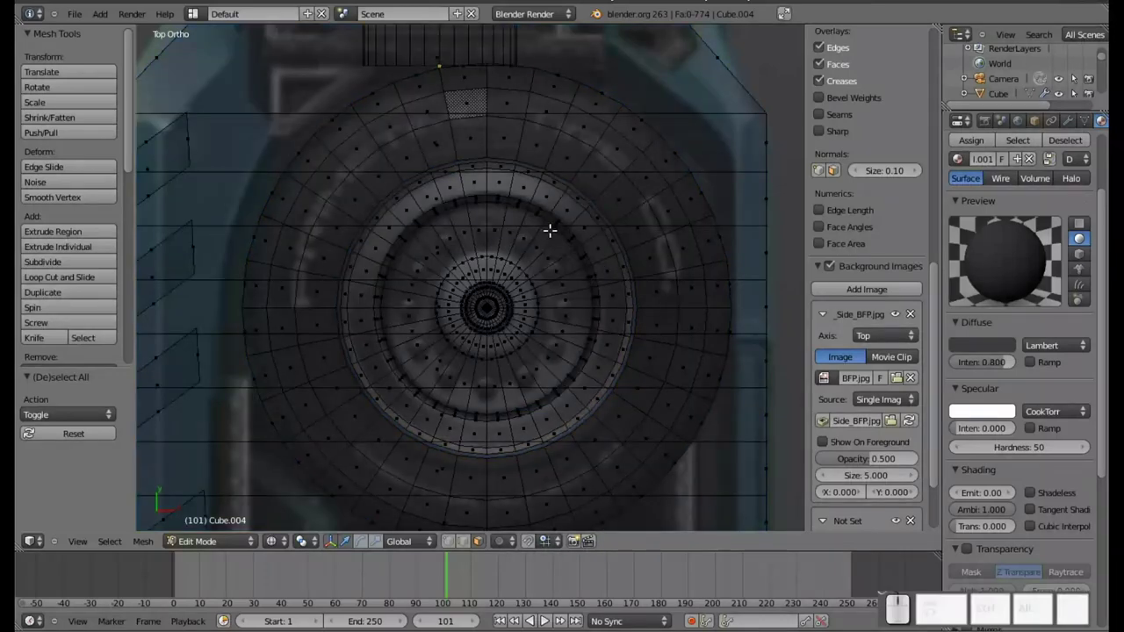
right_click(500, 172)
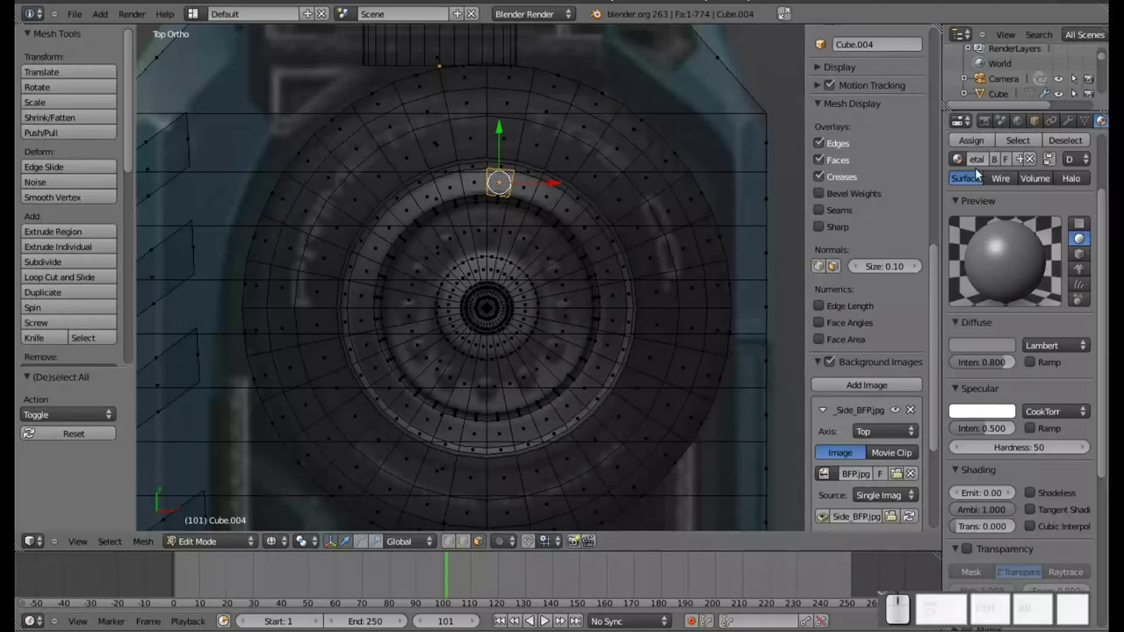
scroll(up, 3)
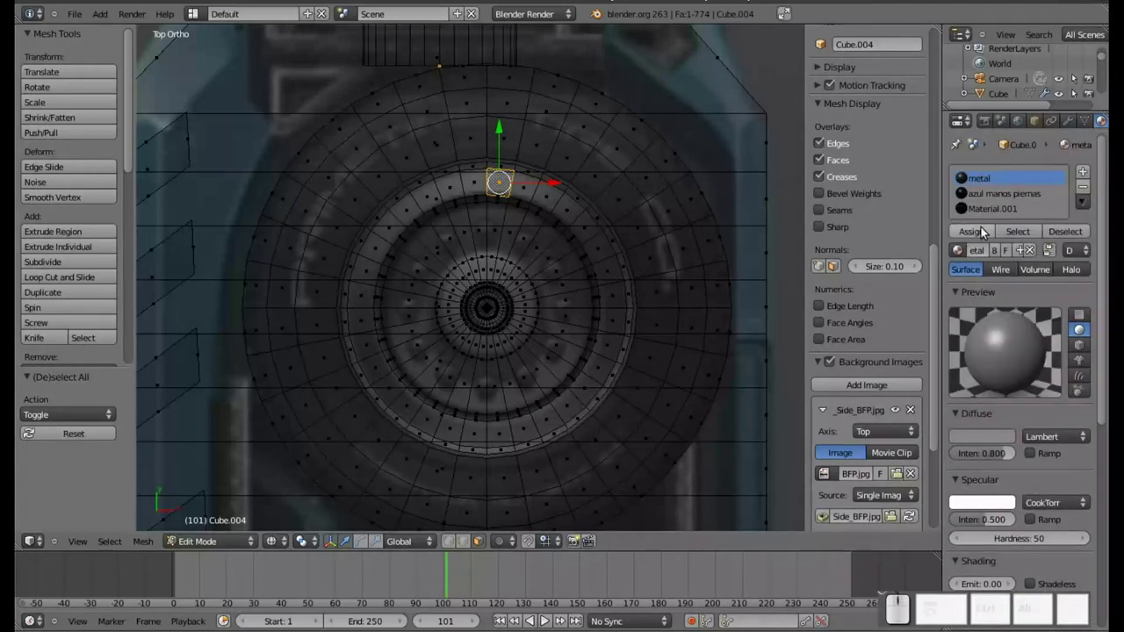
click(962, 250)
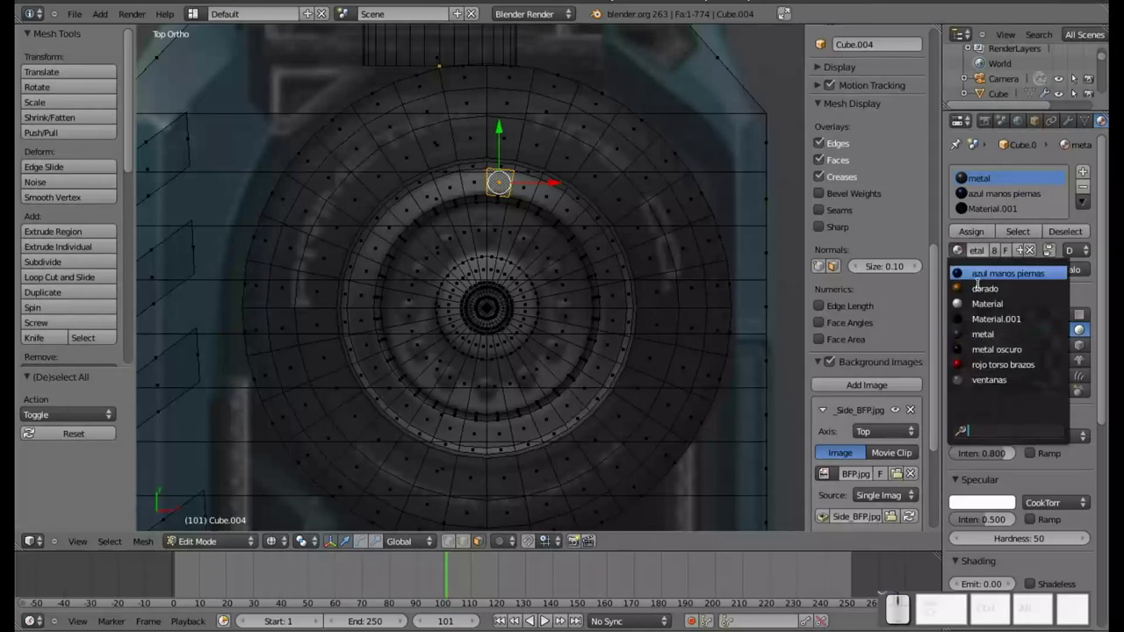
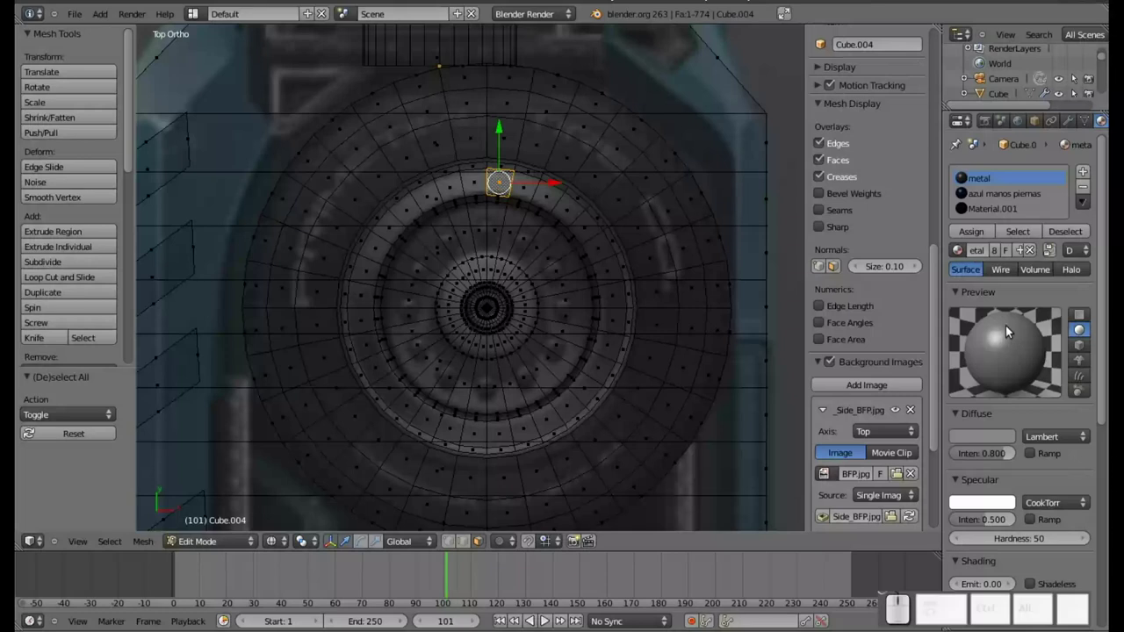
key(ctrl+z)
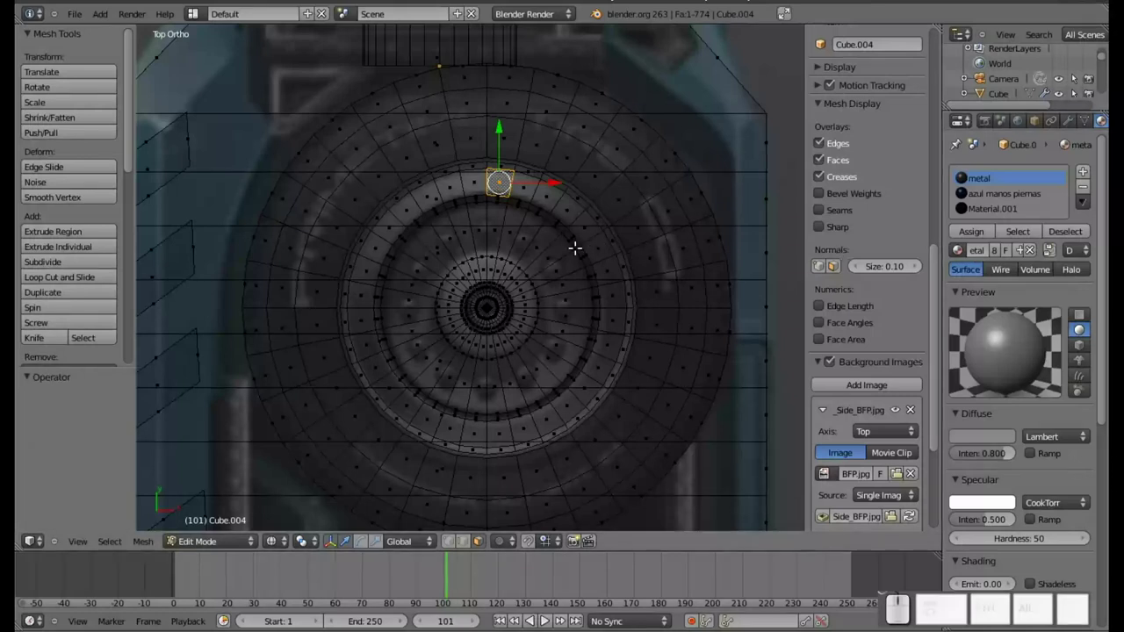
key(l)
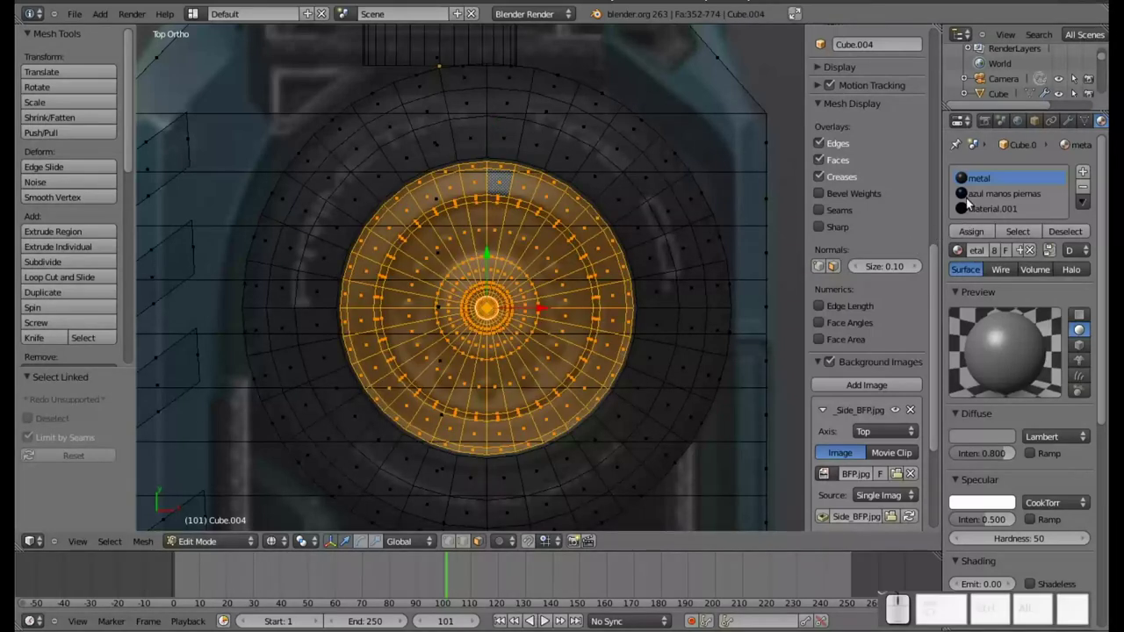
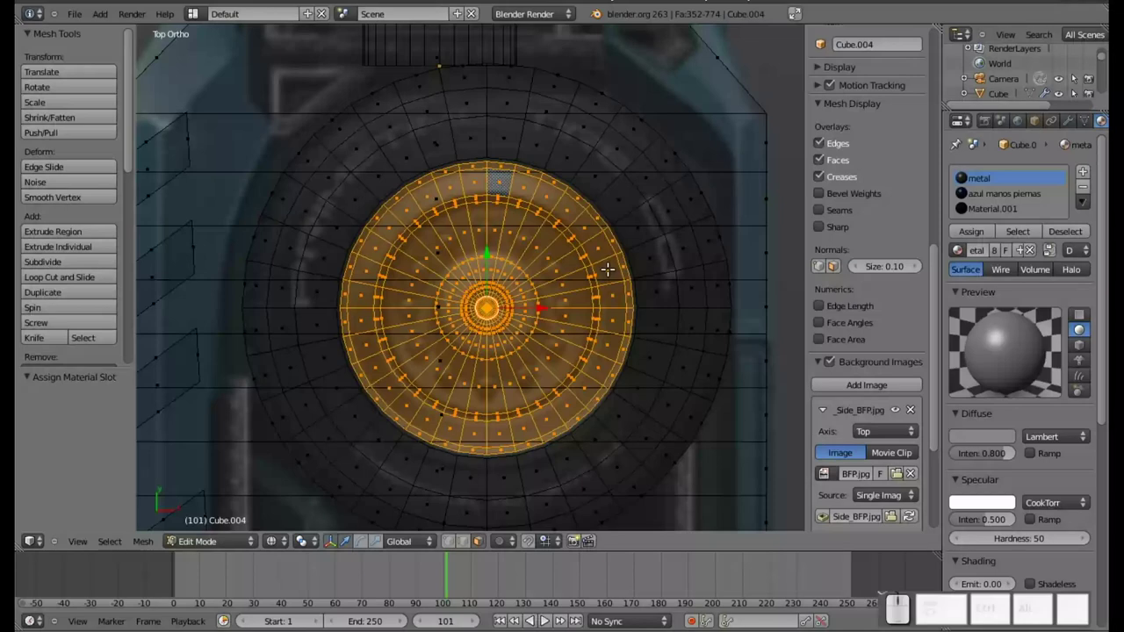
Clear the wheel selection in vertex mode and bring up the Add Mesh menu.
click(449, 541)
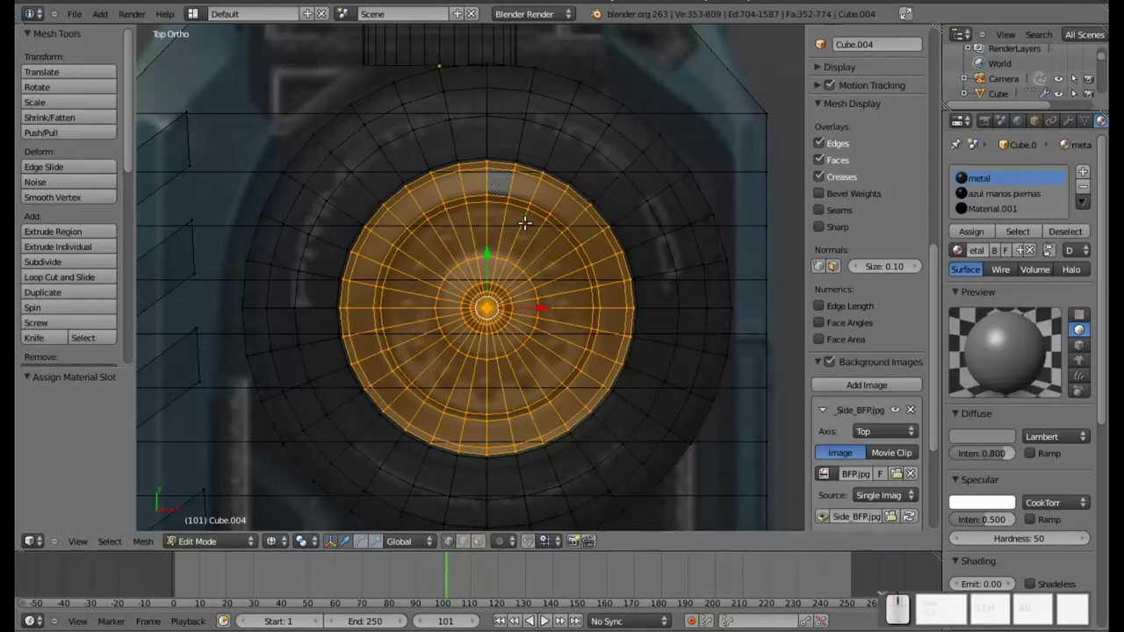
scroll(up, 3)
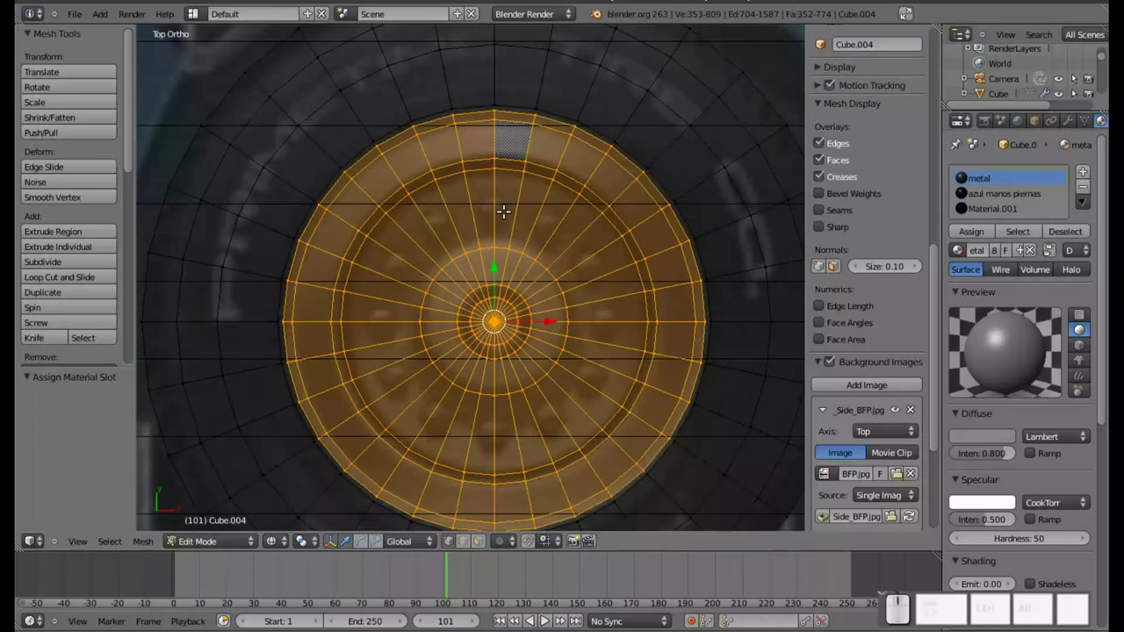
key(a)
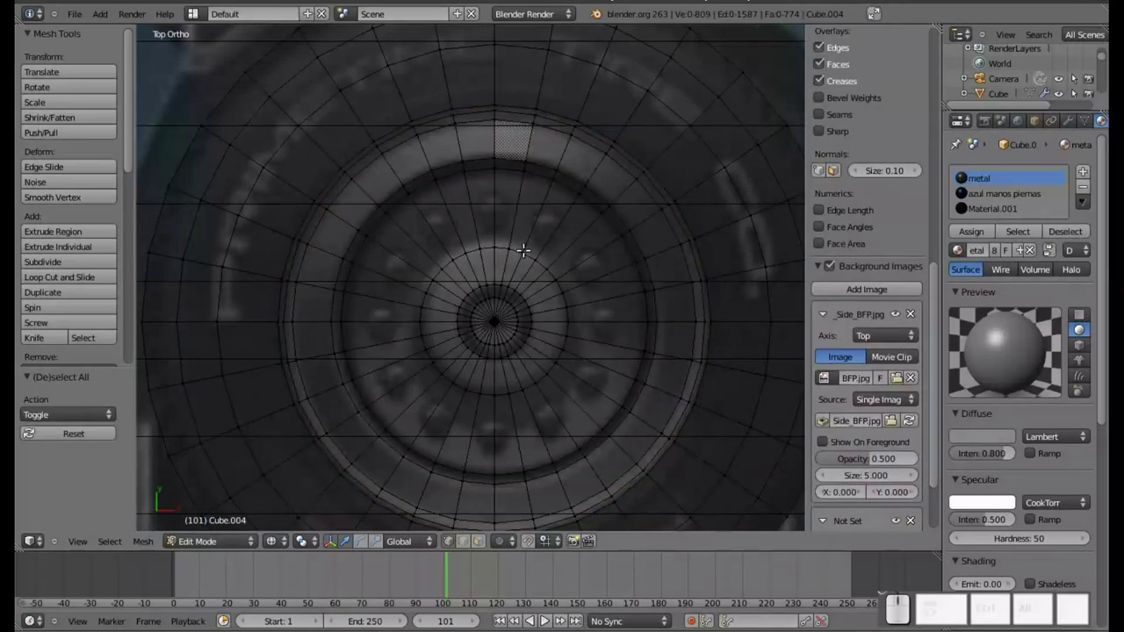
key(shift+a)
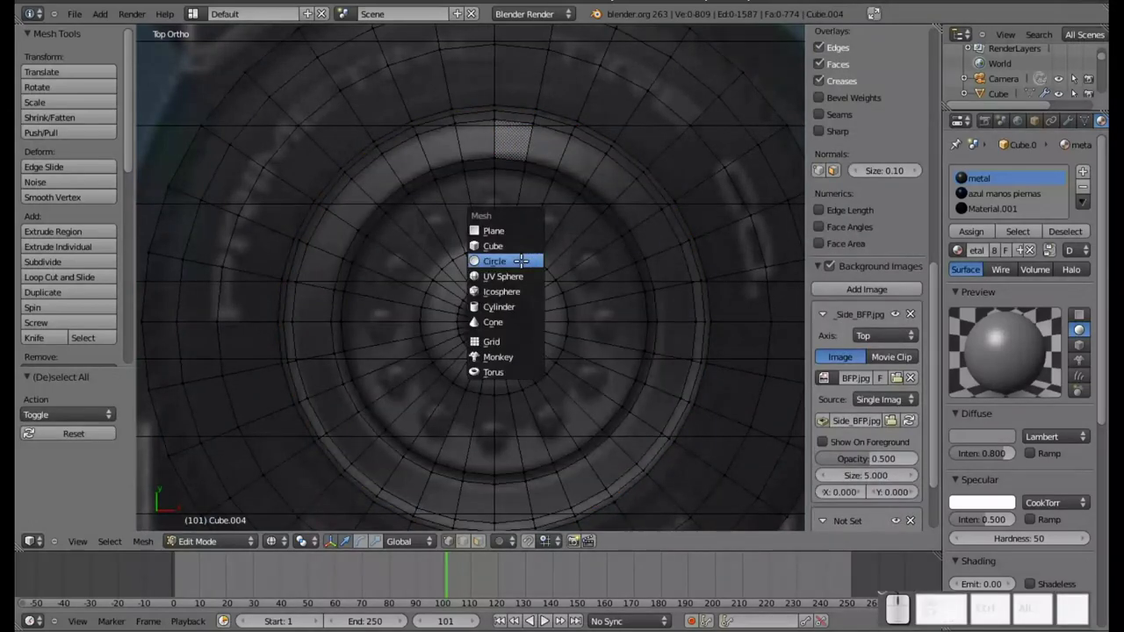
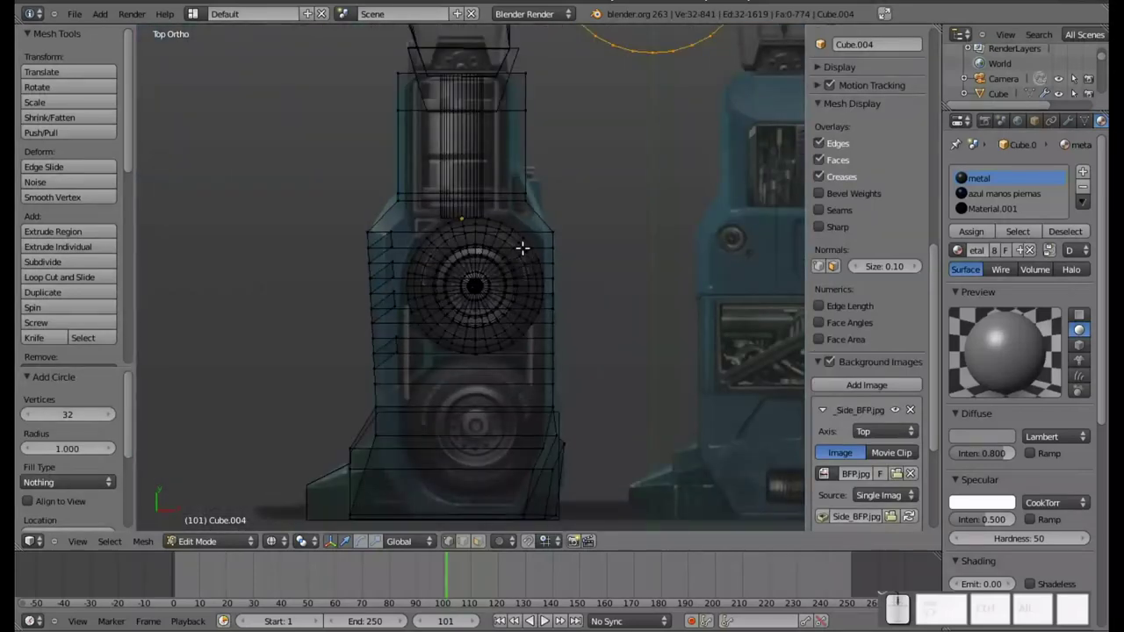
Move the new circle up from the hub centre and scale it down to bolt size.
key(g)
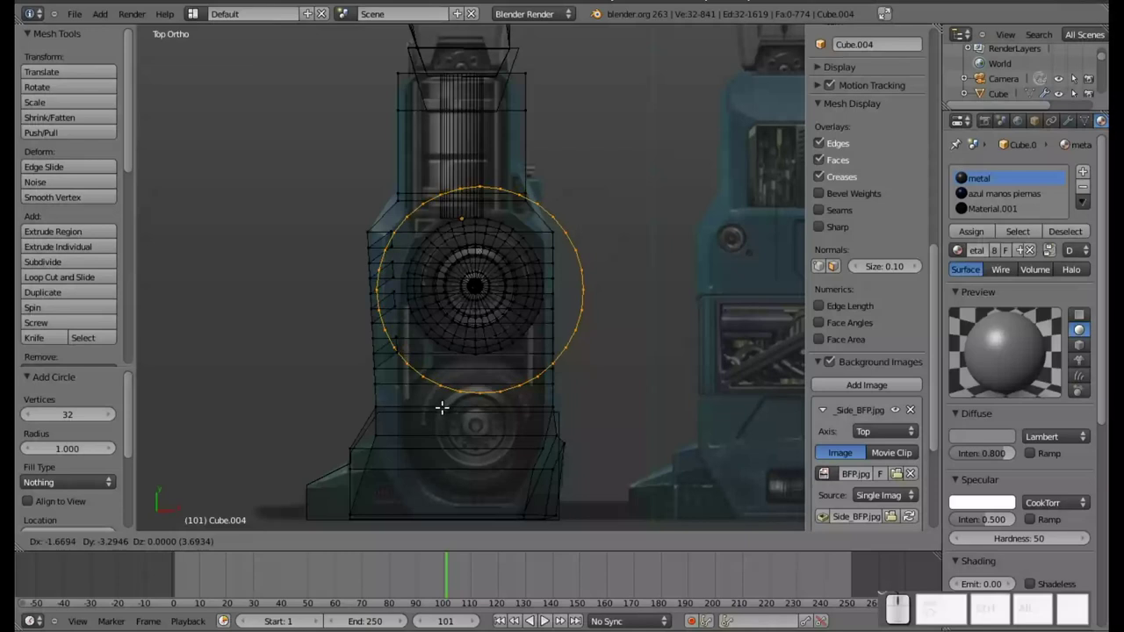
click(440, 393)
key(s)
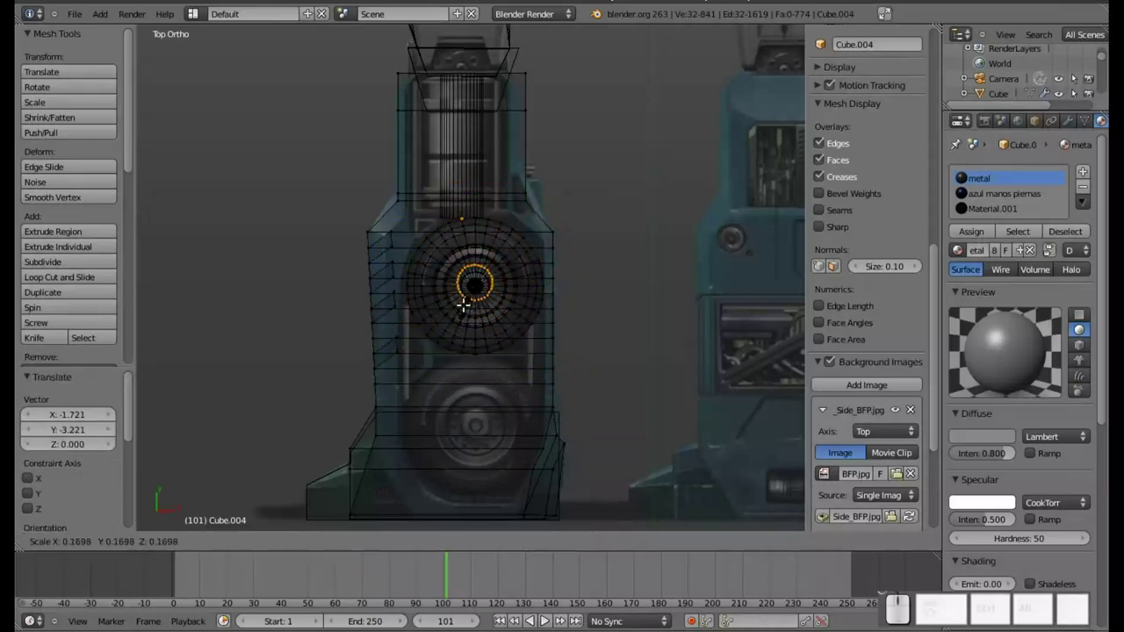
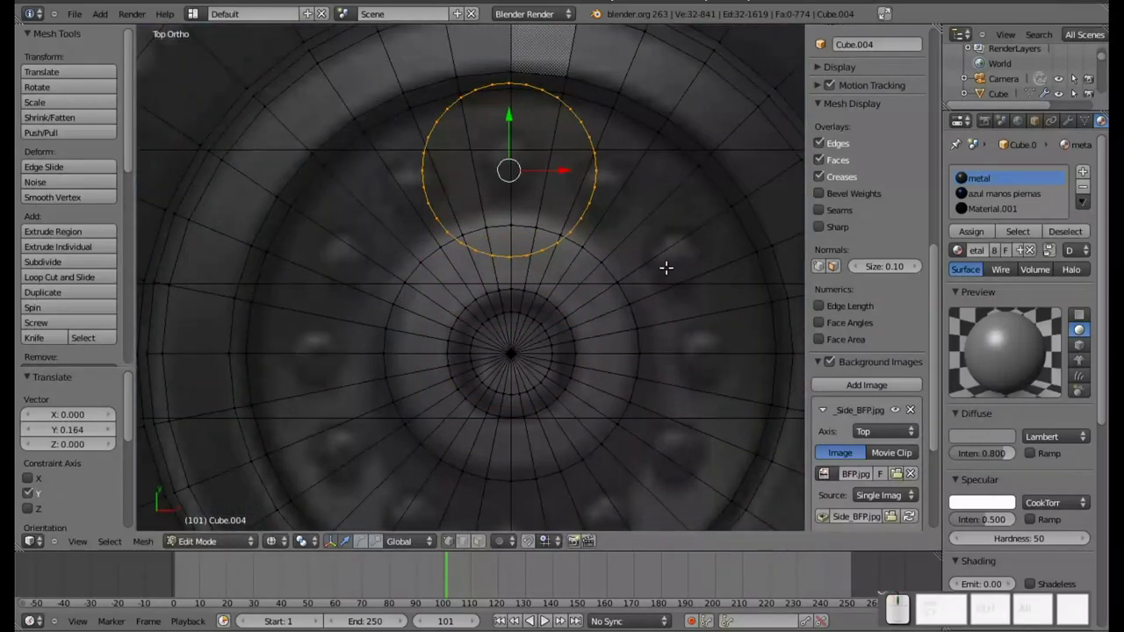
key(s)
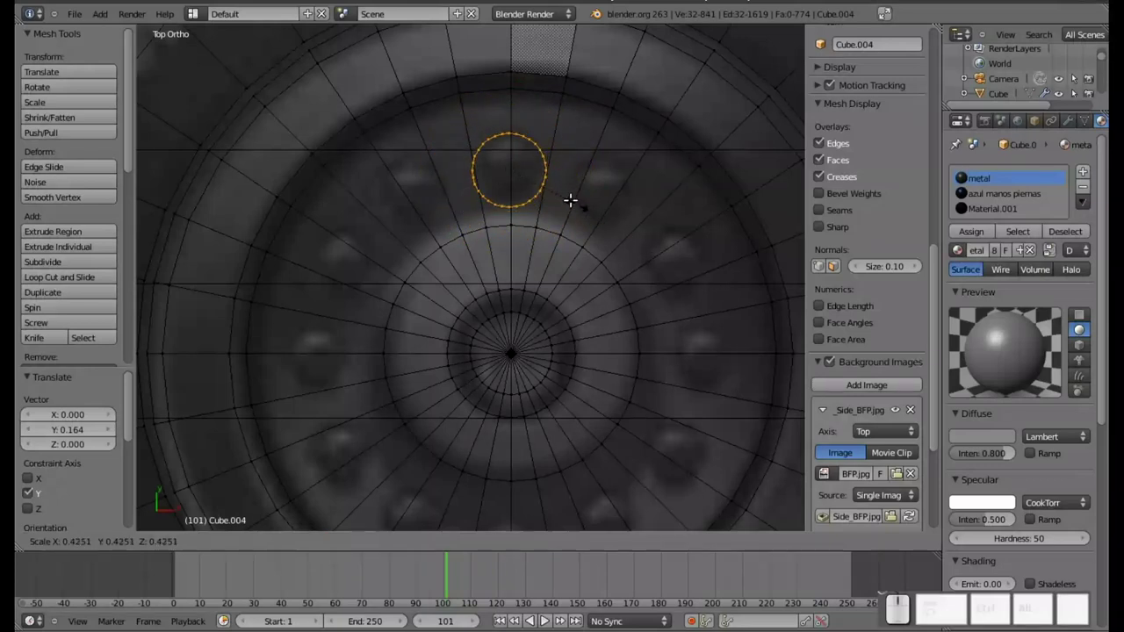
click(564, 188)
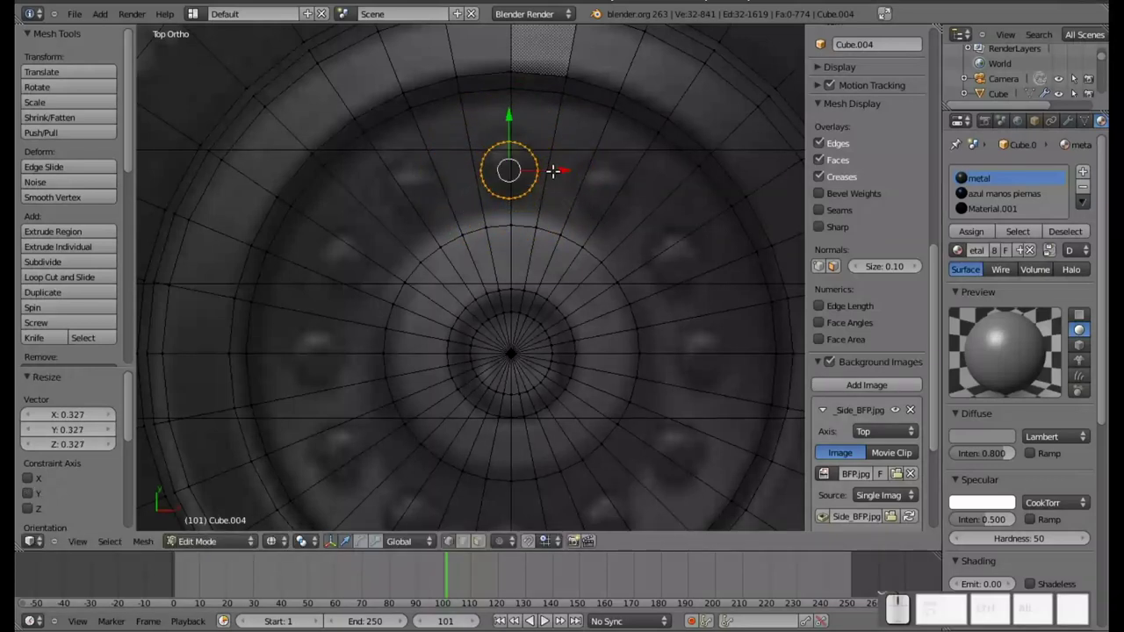
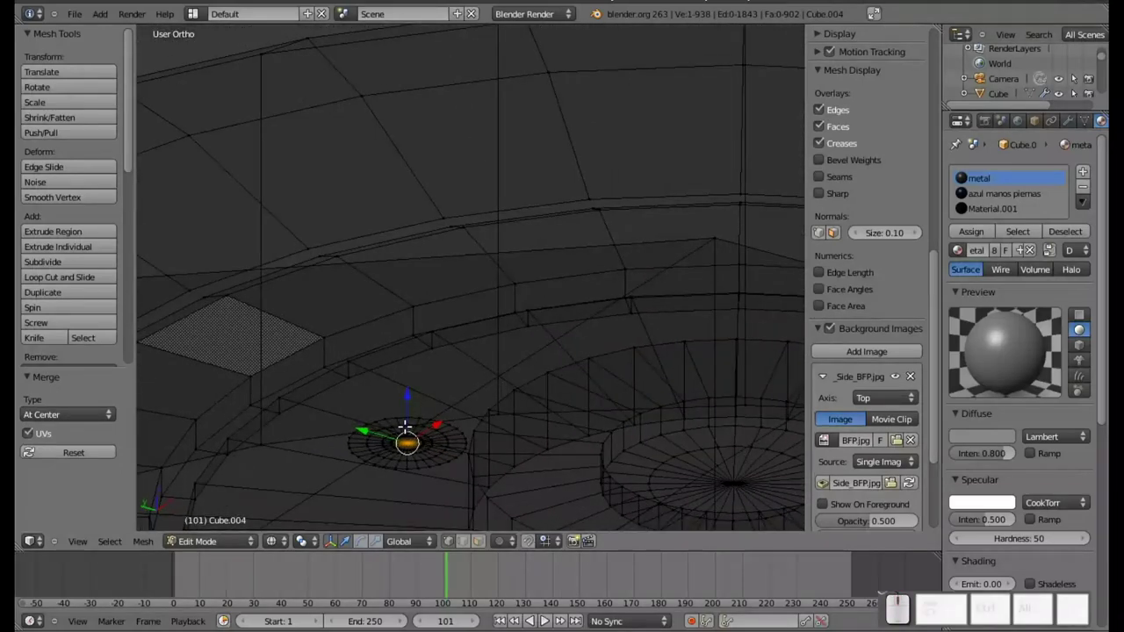
Shape the disc's centre by pulling its middle vertex with proportional editing on.
key(o)
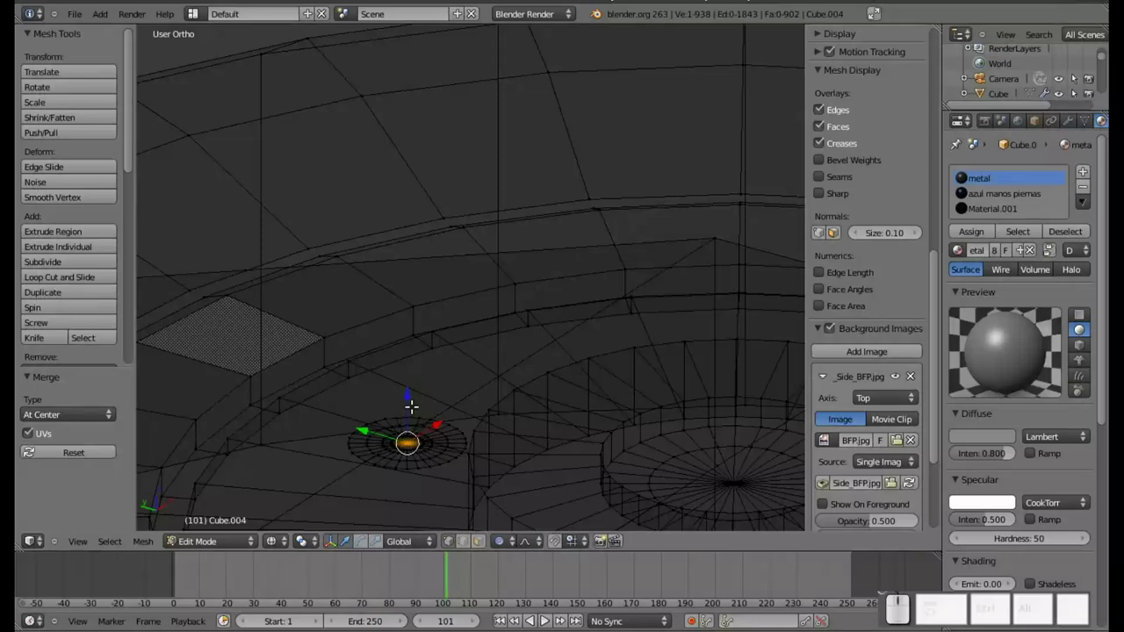
drag(412, 398, 413, 397)
scroll(up, 3)
scroll(up, 3)
scroll(up, 3)
scroll(up, 3)
scroll(down, 3)
scroll(down, 3)
scroll(down, 3)
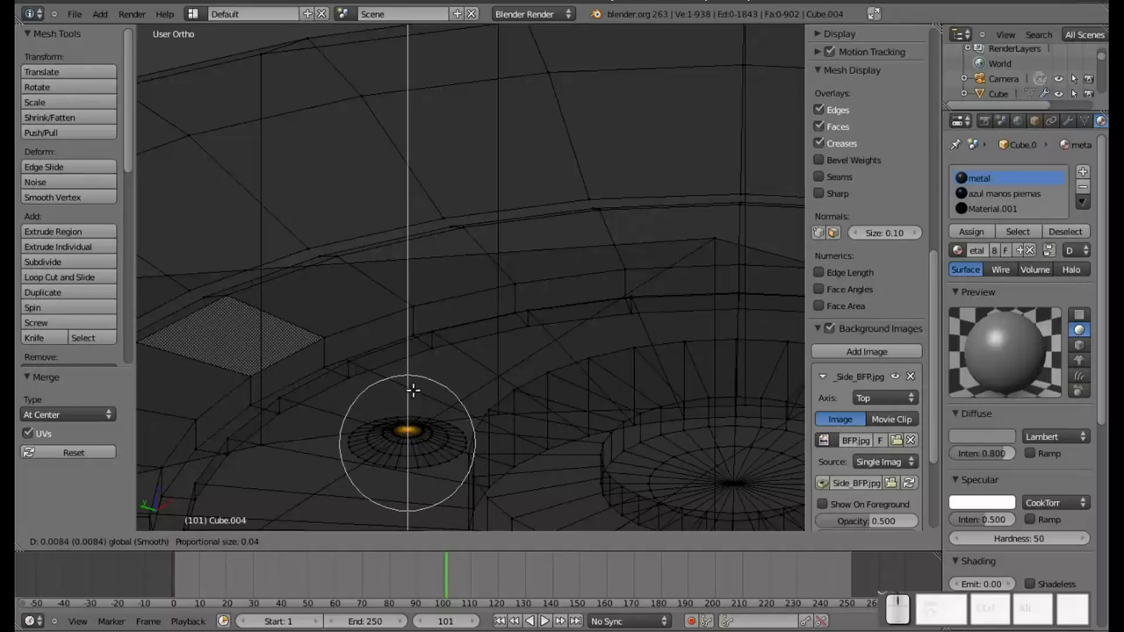
key(a)
Extrude the disc's rim downward along Z for thickness and select the whole bolt head.
right_click(436, 459)
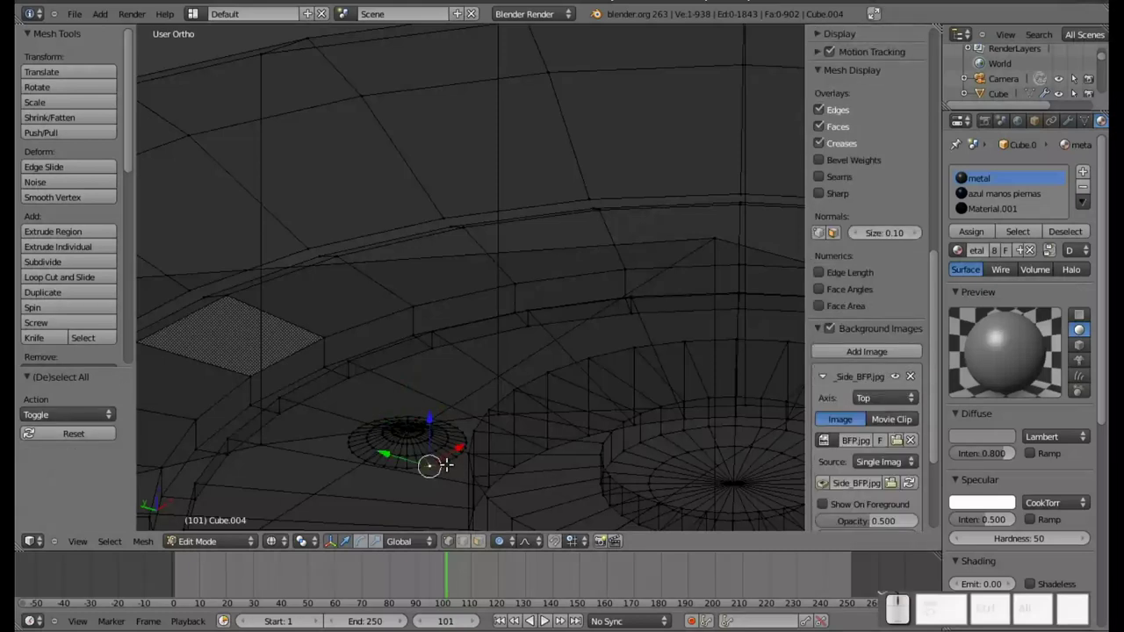
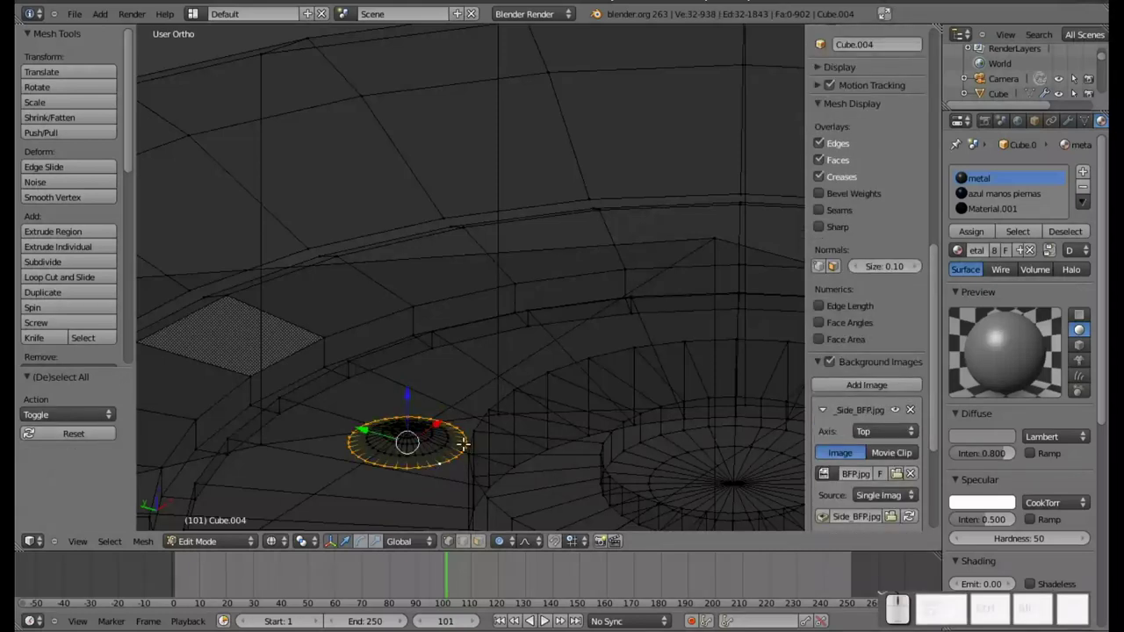
key(e)
key(z)
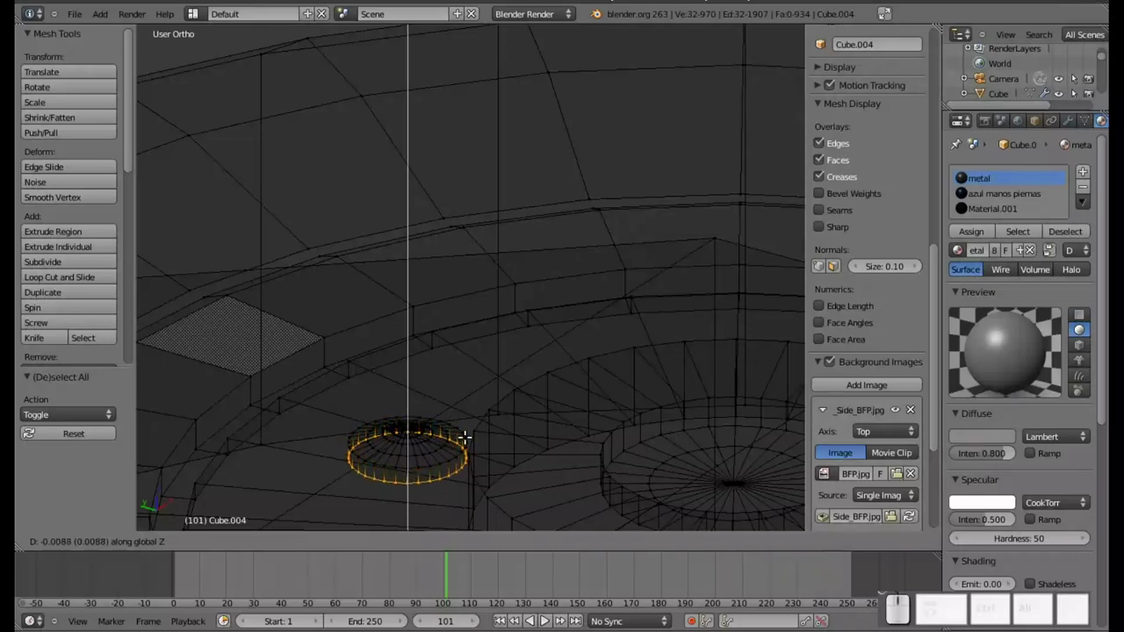
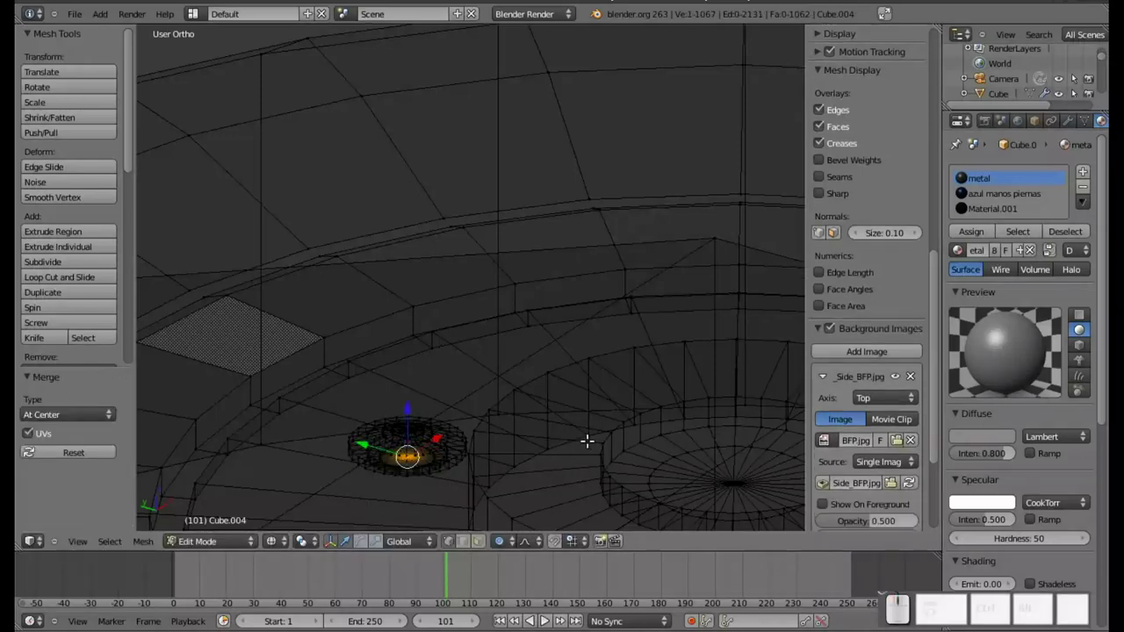
key(KP_7)
scroll(down, 3)
scroll(up, 3)
key(l)
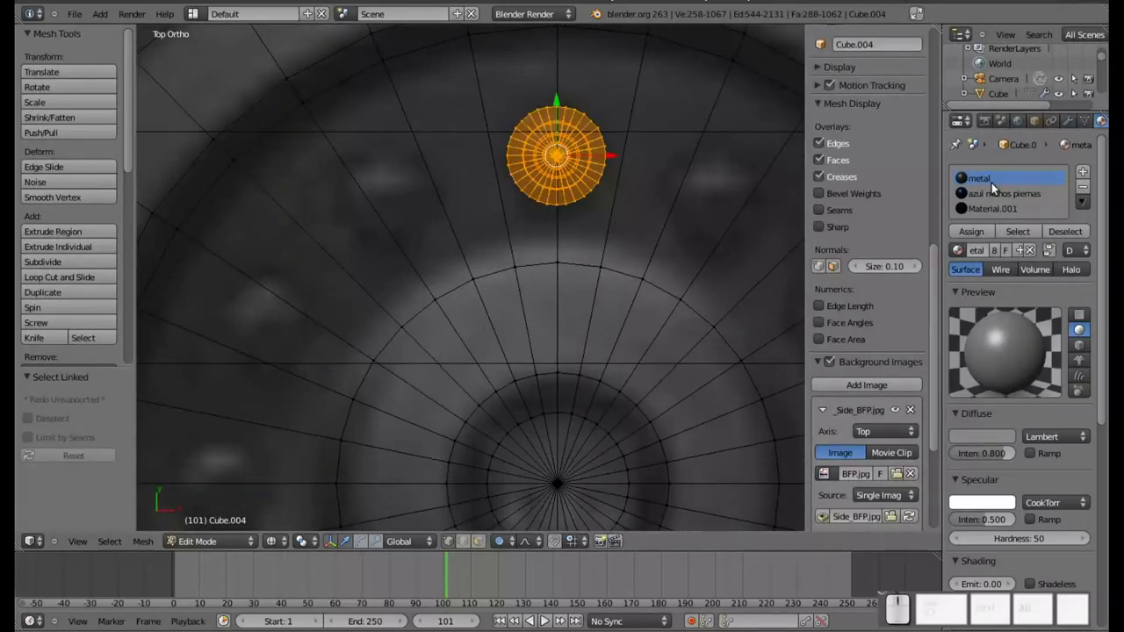
Give the bolt head the metal material, delete a botched copy and reselect the bolt.
click(979, 177)
click(978, 236)
scroll(down, 3)
key(shift+d)
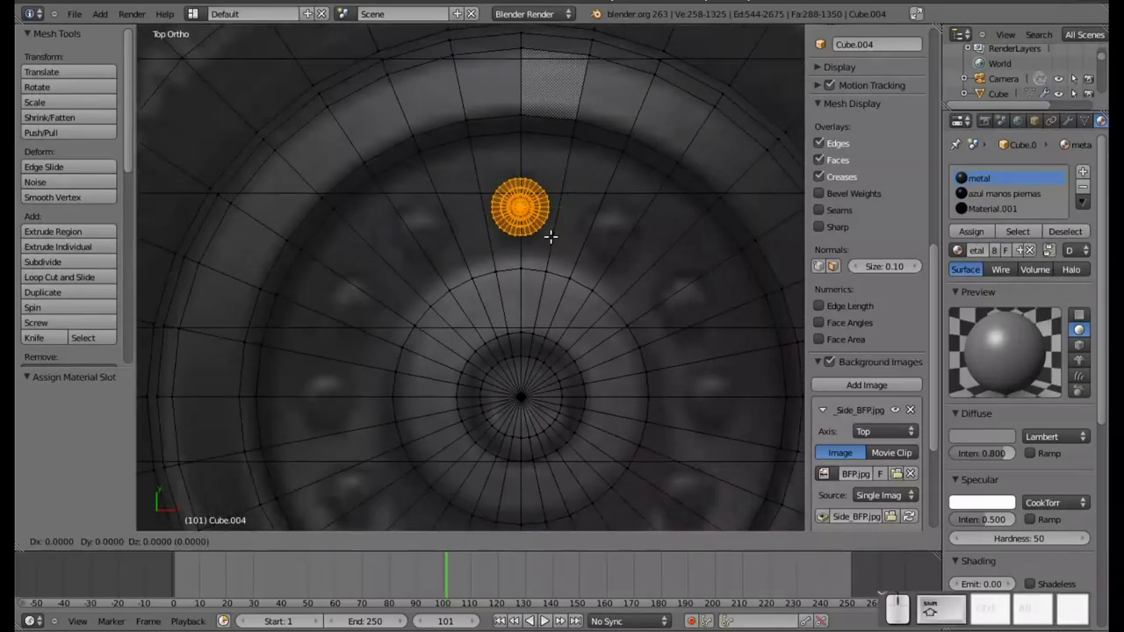
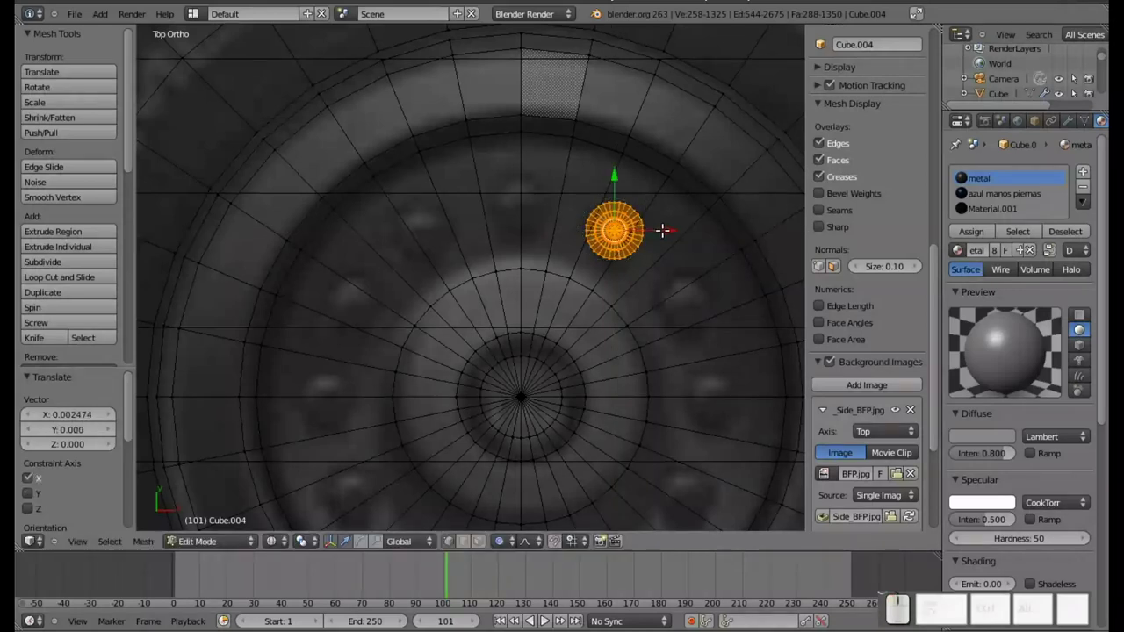
key(ctrl+z)
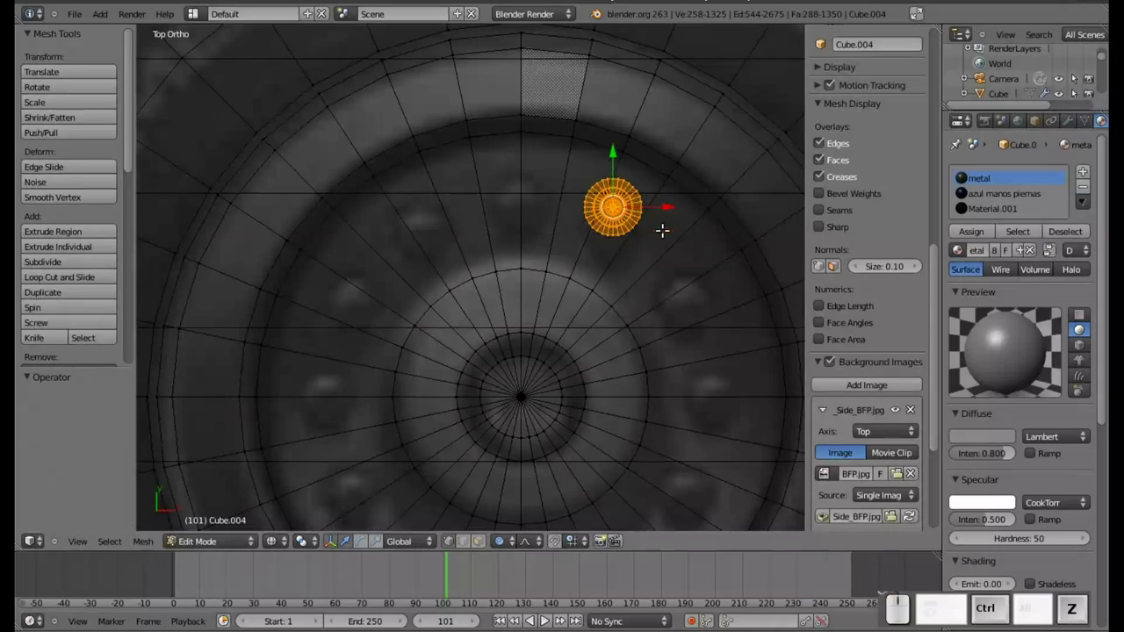
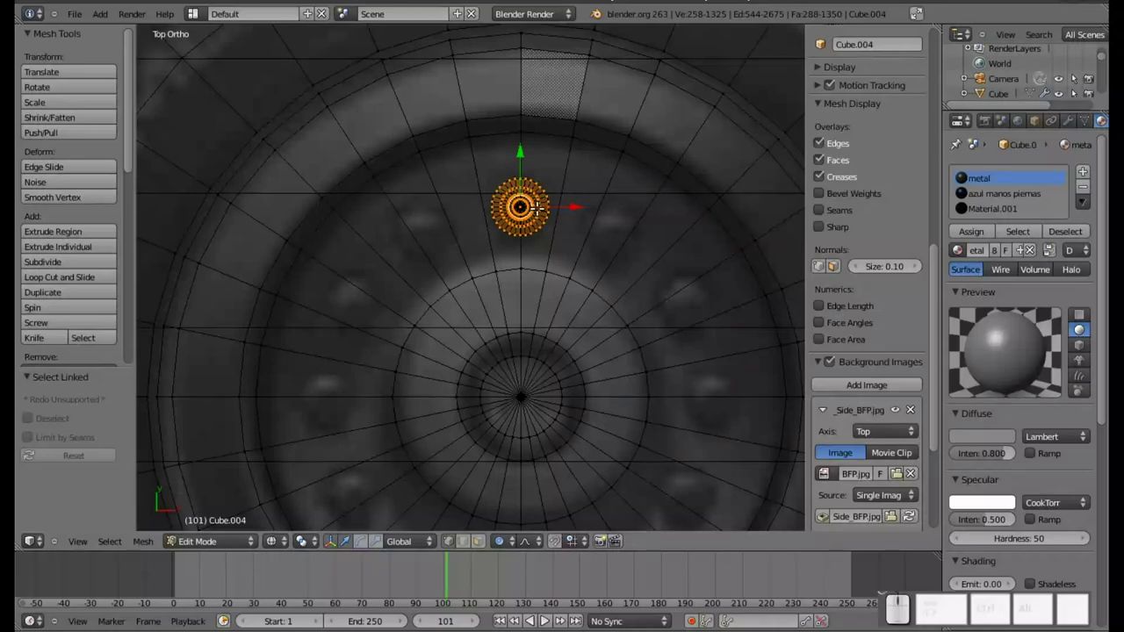
key(x)
click(539, 203)
right_click(539, 203)
scroll(up, 3)
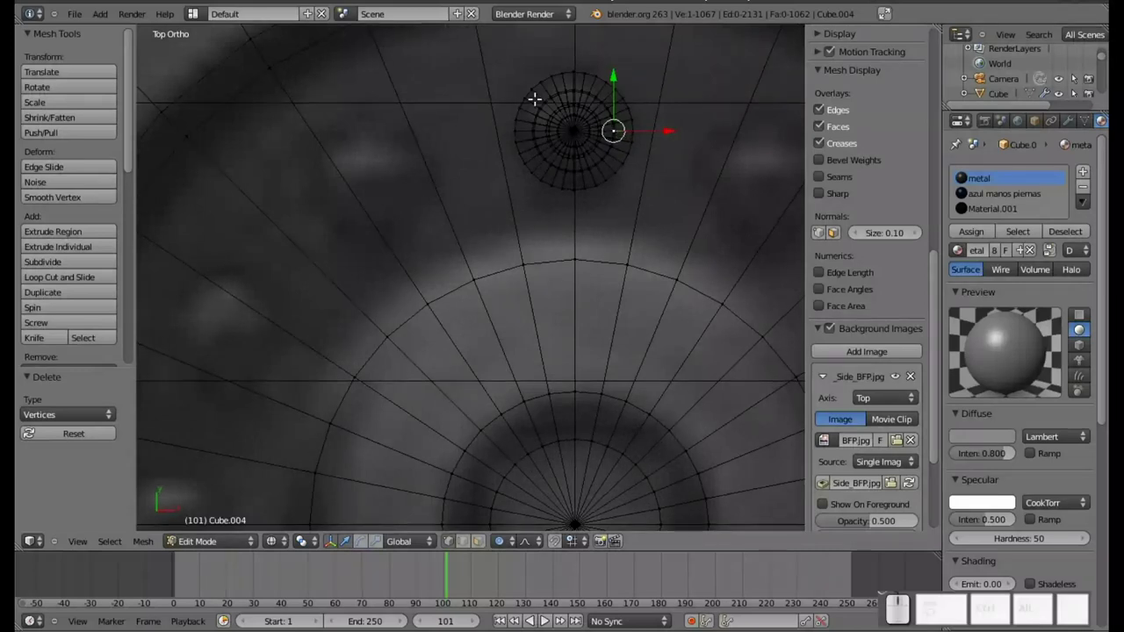
key(l)
scroll(down, 3)
scroll(down, 3)
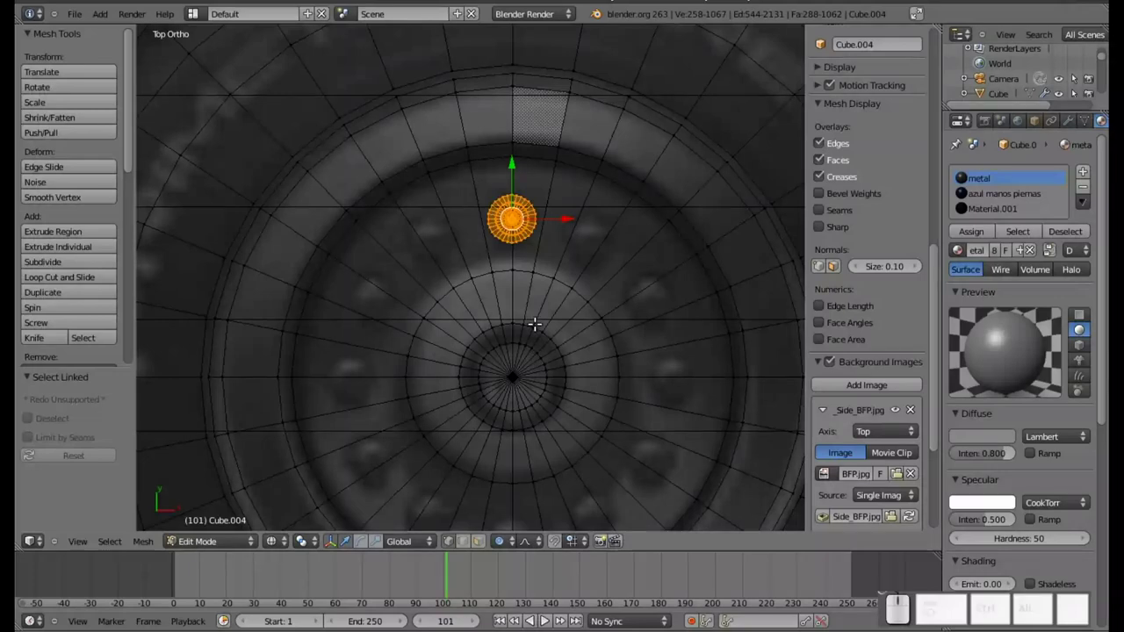
Duplicate the bolt with Shift+D repeatedly, placing twelve copies evenly around the hub.
key(shift+d)
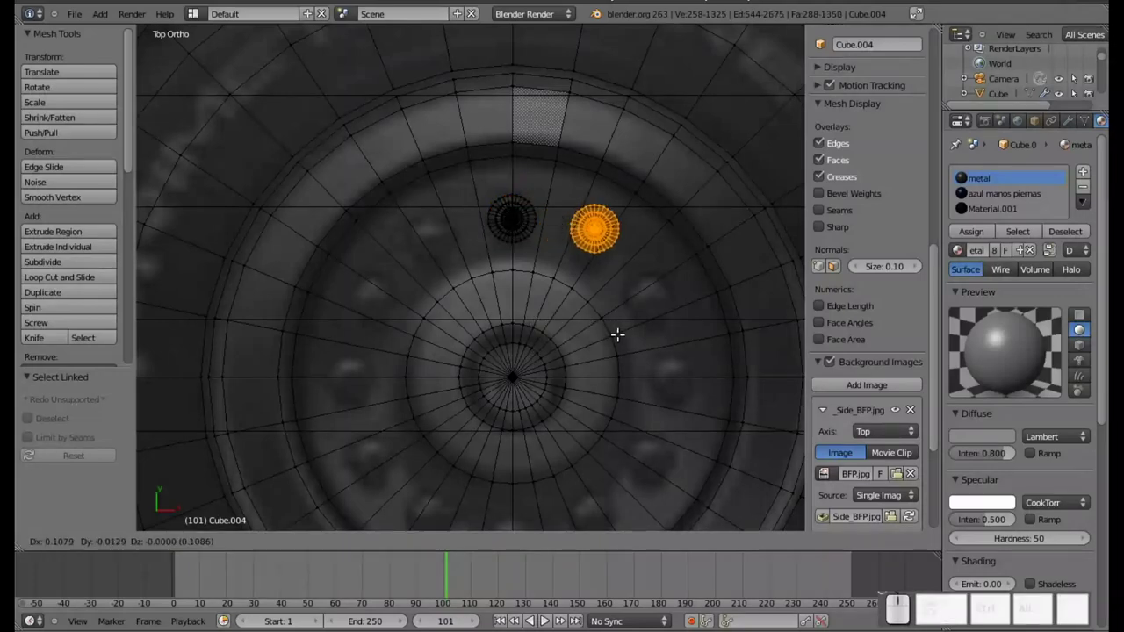
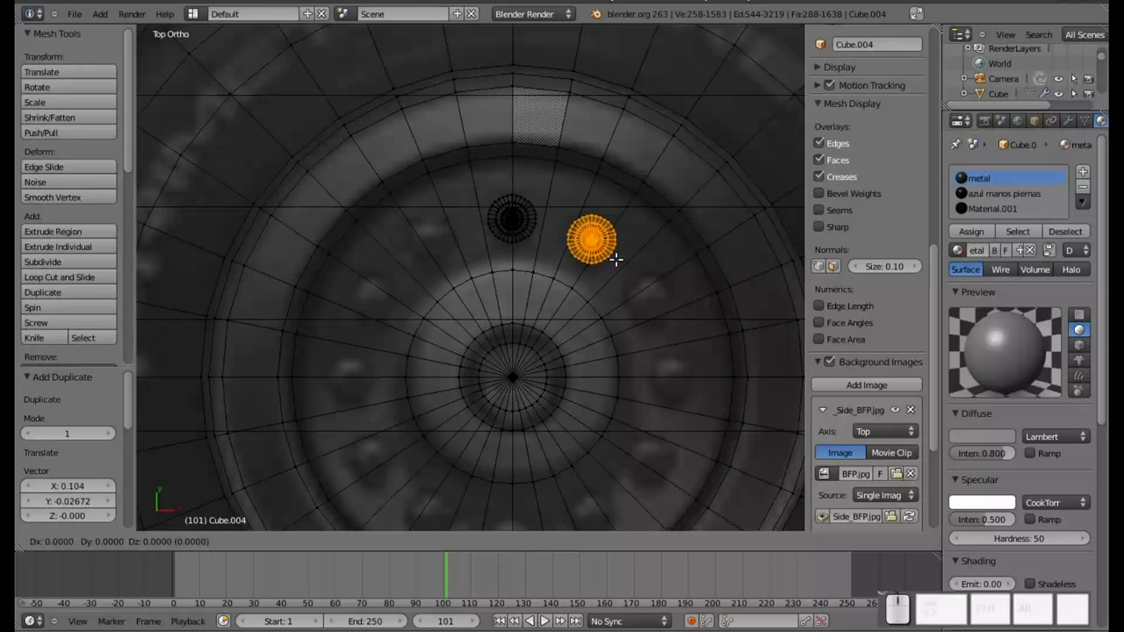
key(Return)
drag(588, 186, 587, 264)
key(ctrl+z)
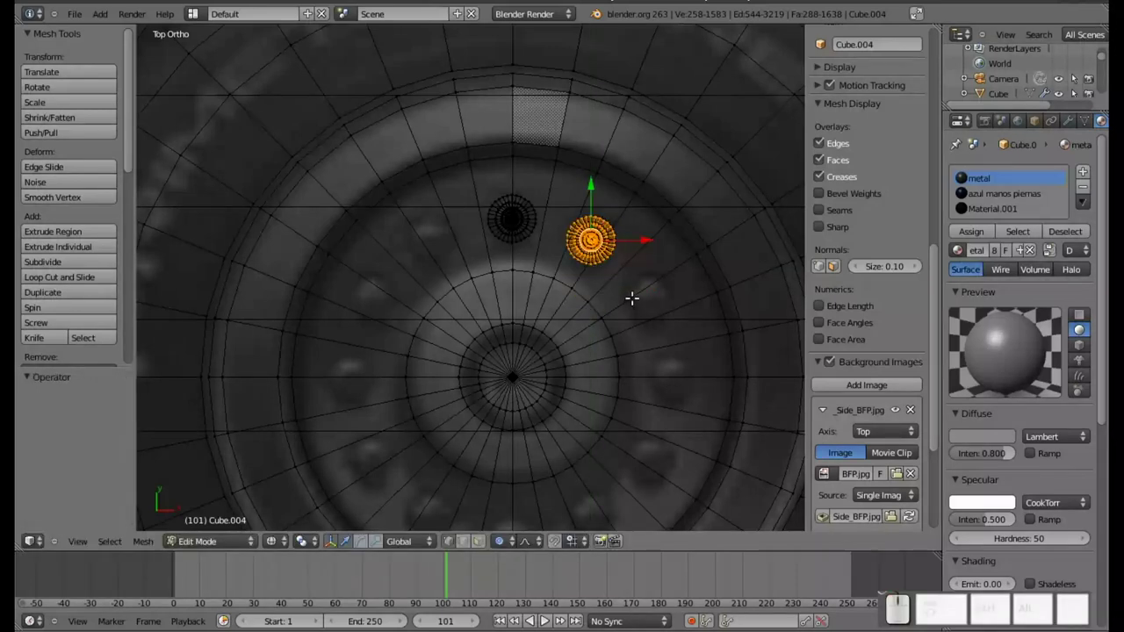
key(ctrl+z)
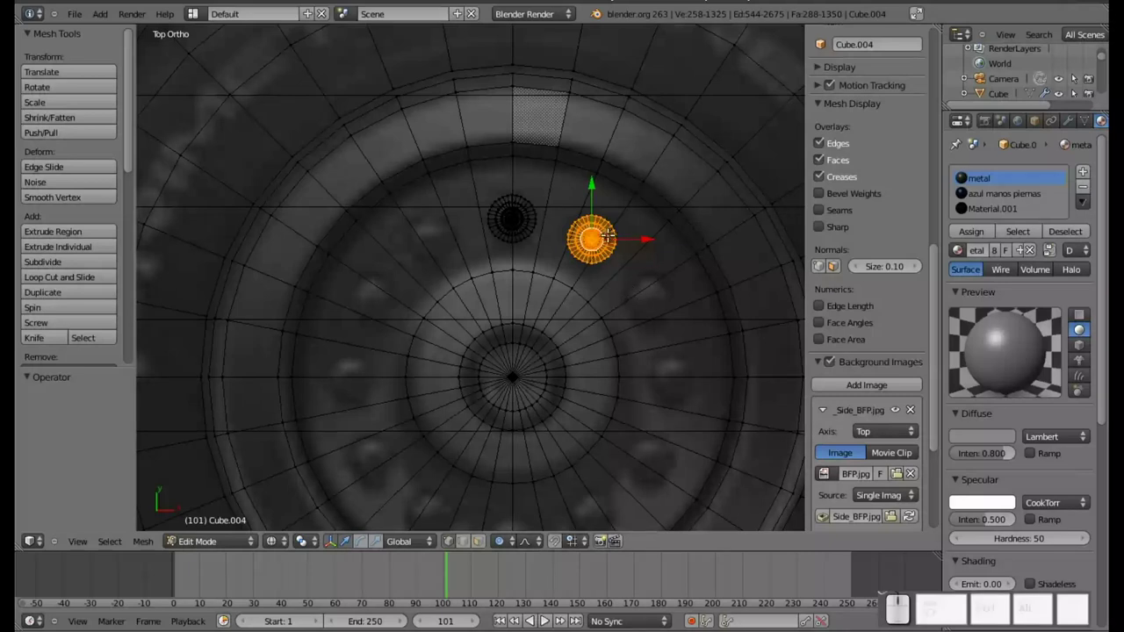
drag(629, 233, 645, 238)
key(ctrl+z)
key(shift+d)
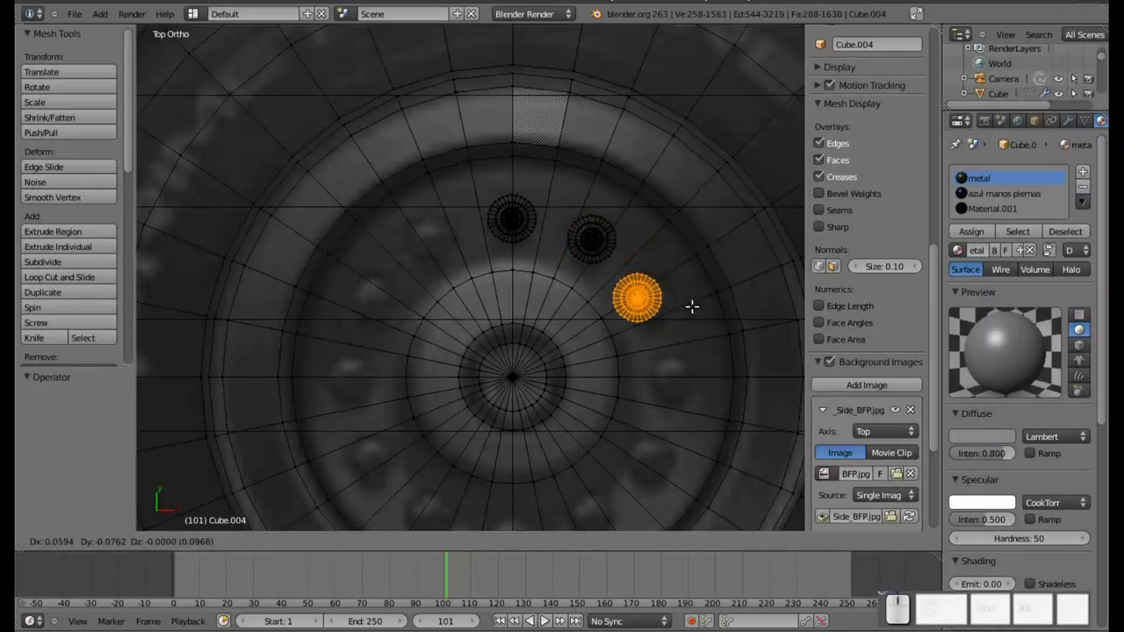
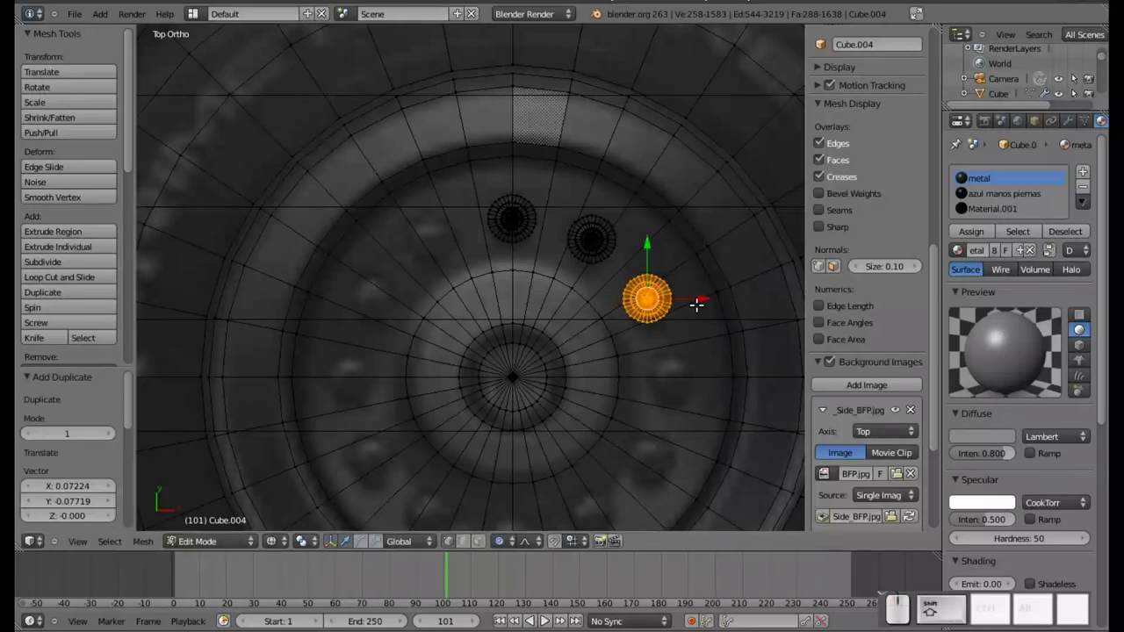
key(shift+d)
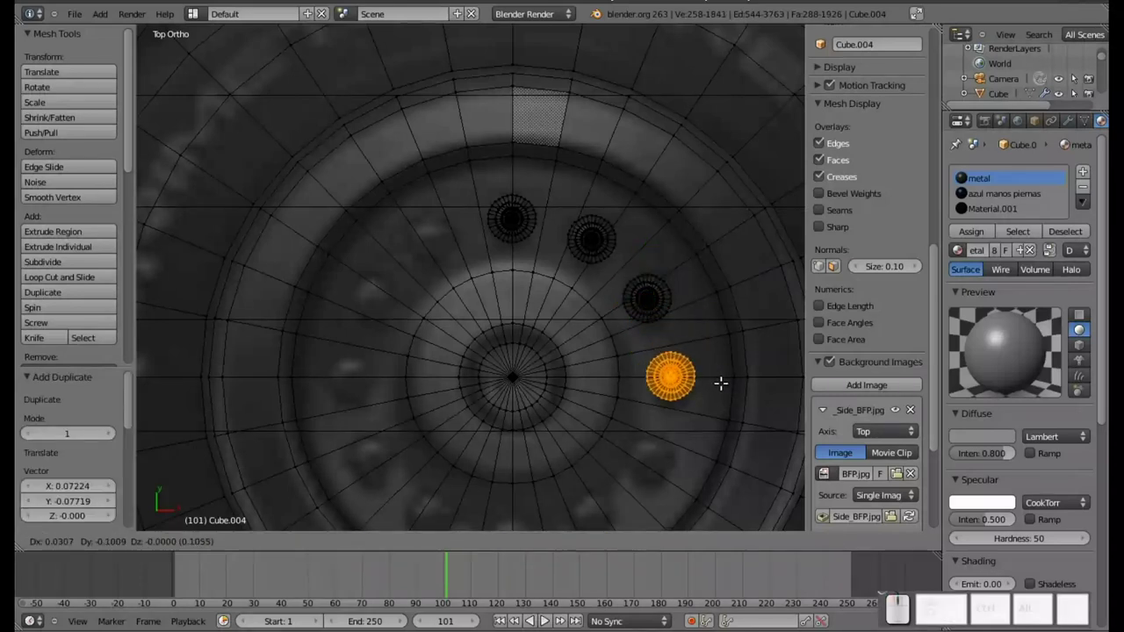
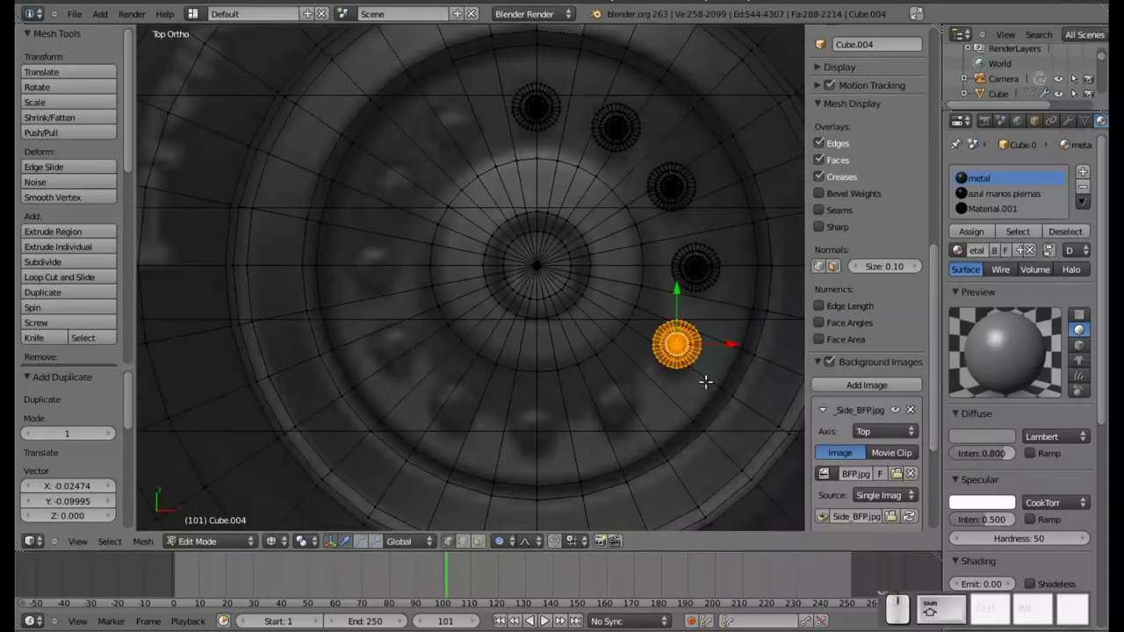
key(shift+d)
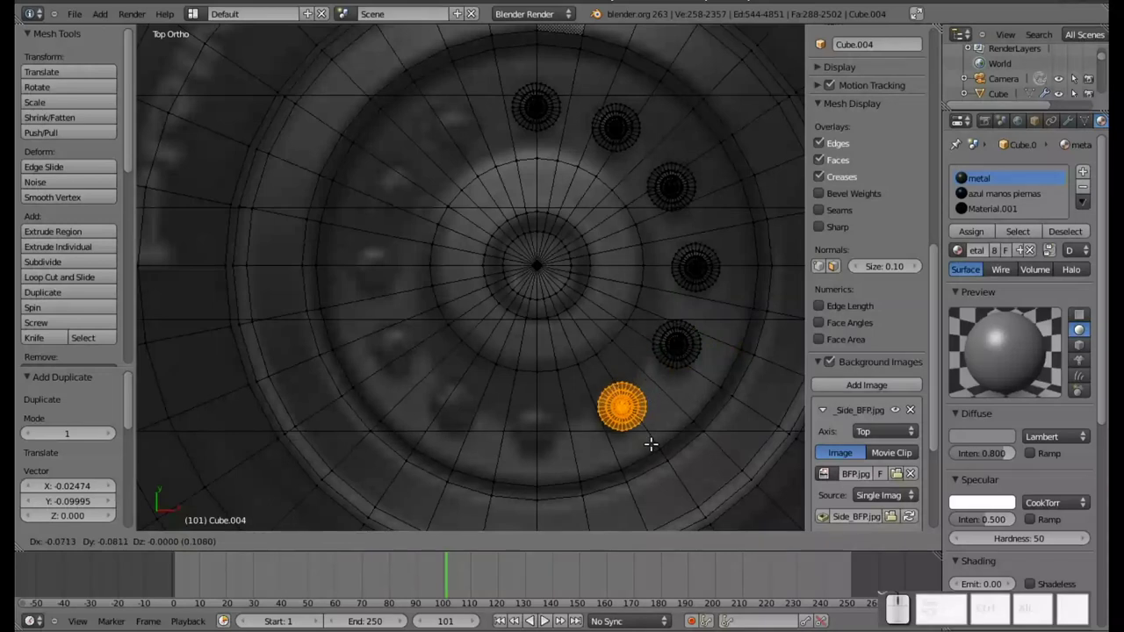
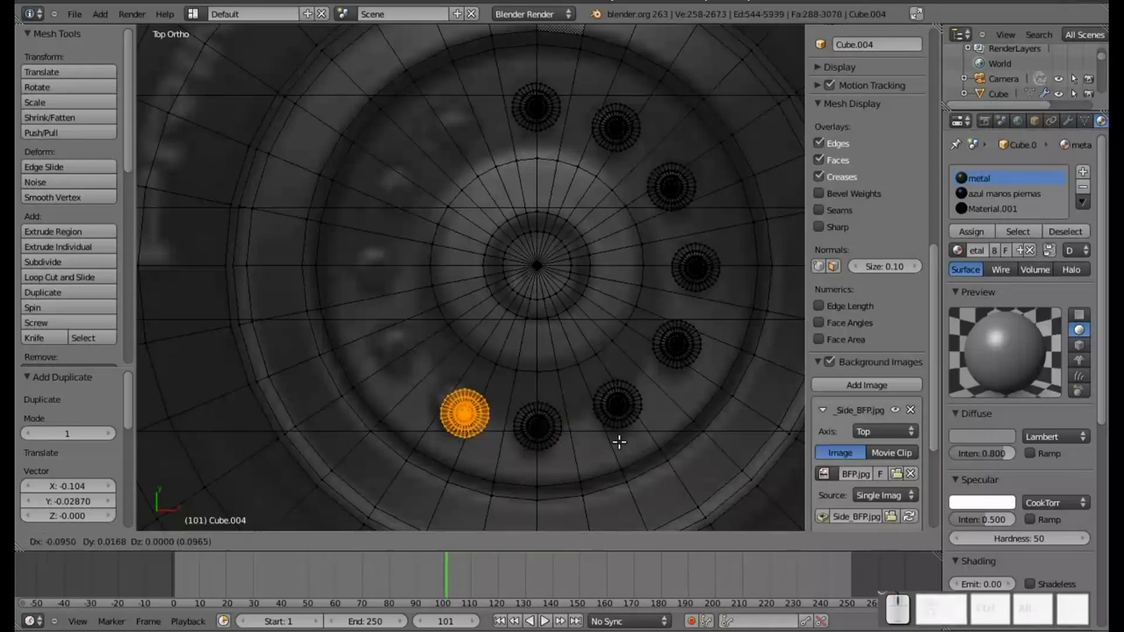
click(615, 435)
key(shift+d)
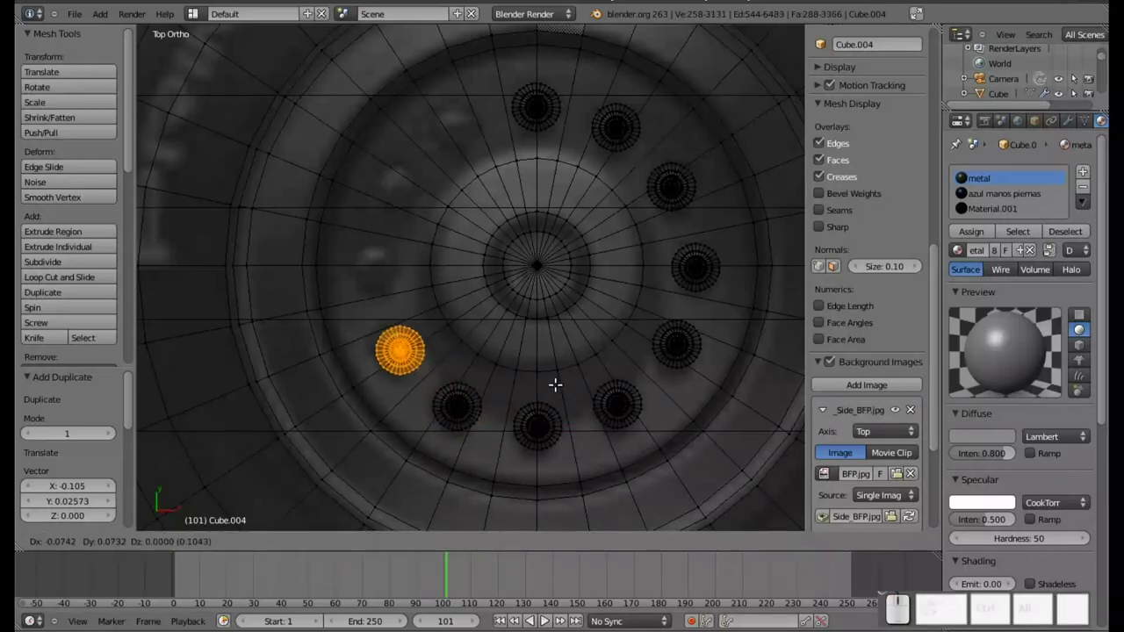
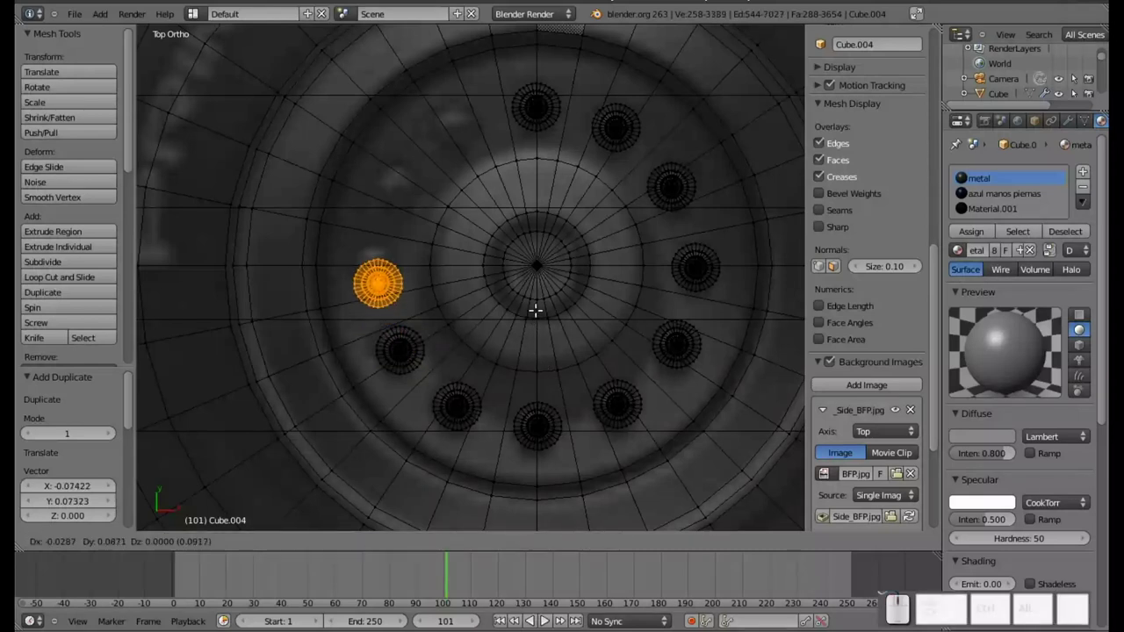
click(532, 298)
key(shift+d)
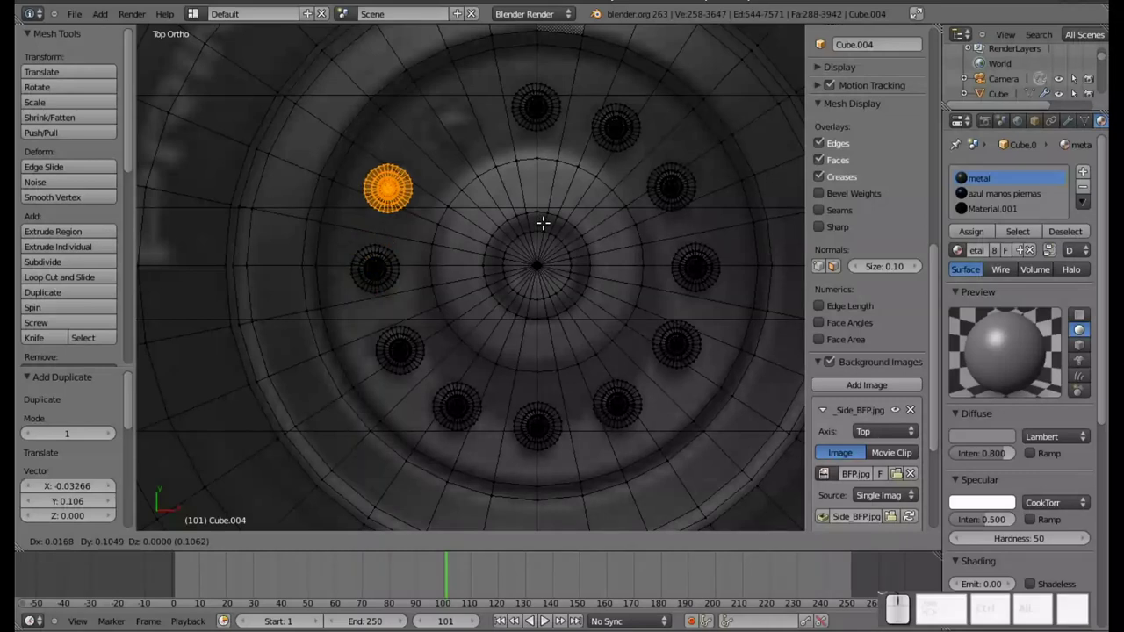
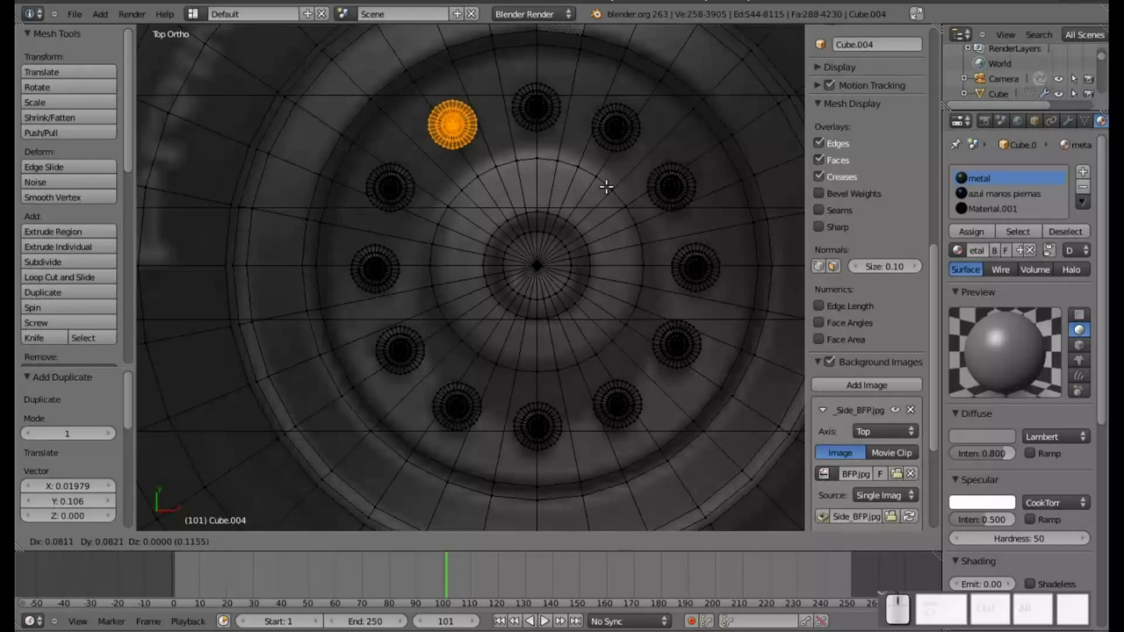
click(610, 182)
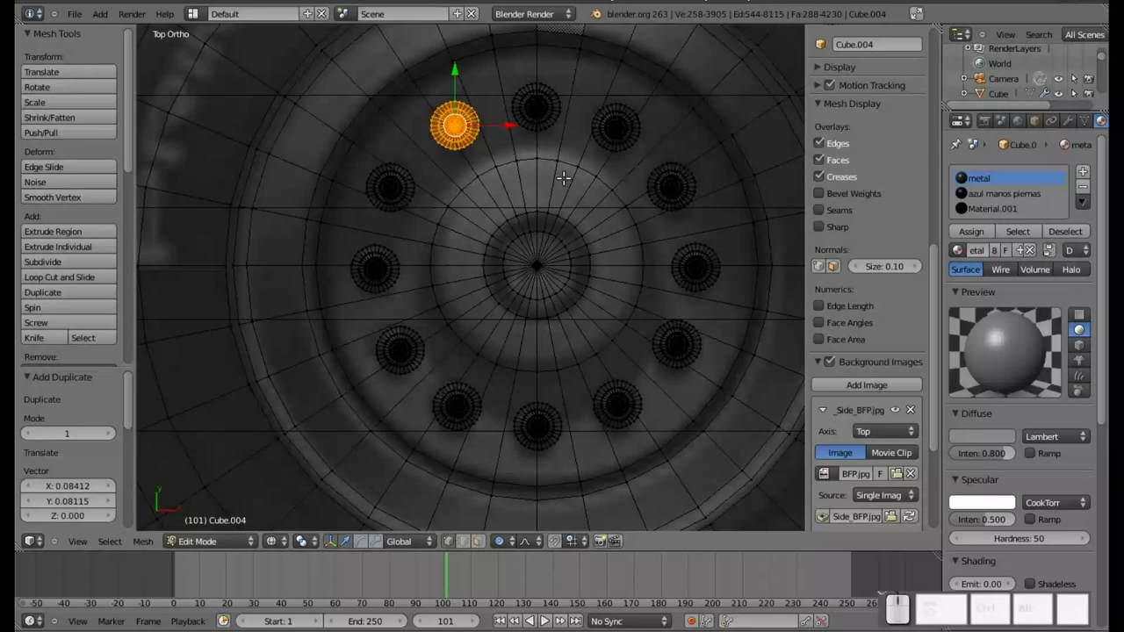
Leave mesh editing and pan around the robot from torso to leg and reference image.
scroll(down, 3)
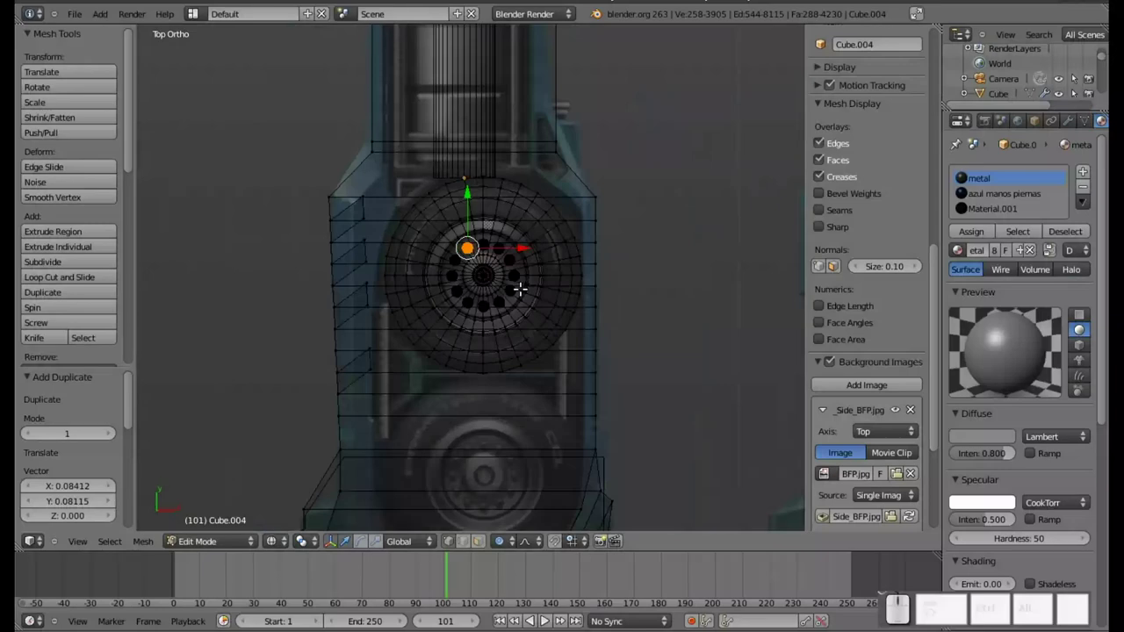
key(Tab)
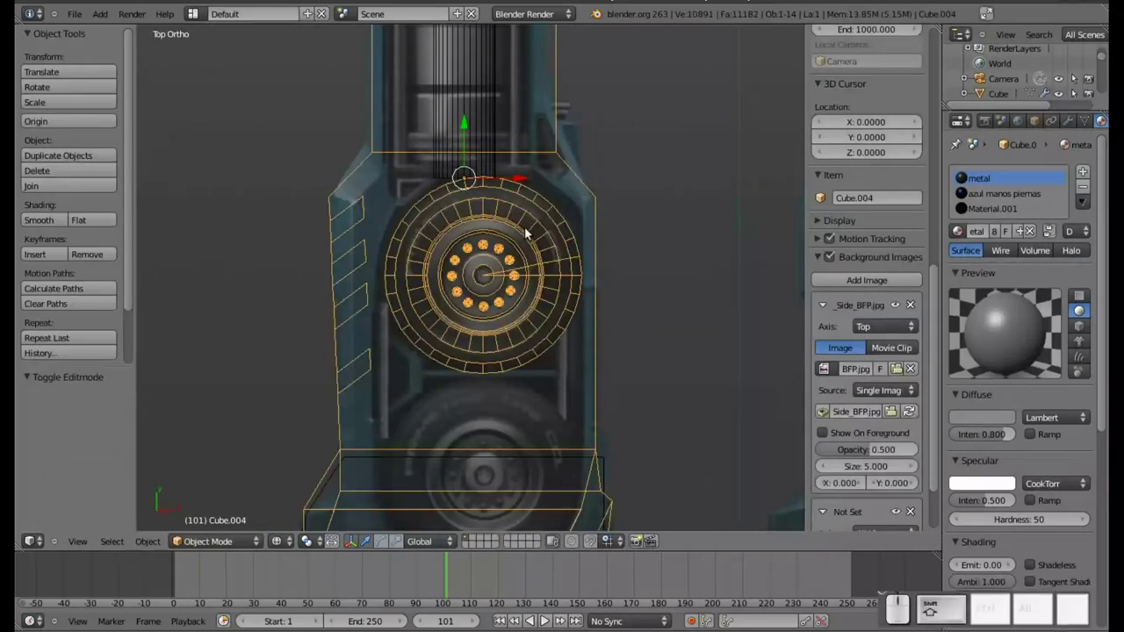
drag(467, 192, 516, 292)
drag(533, 116, 610, 219)
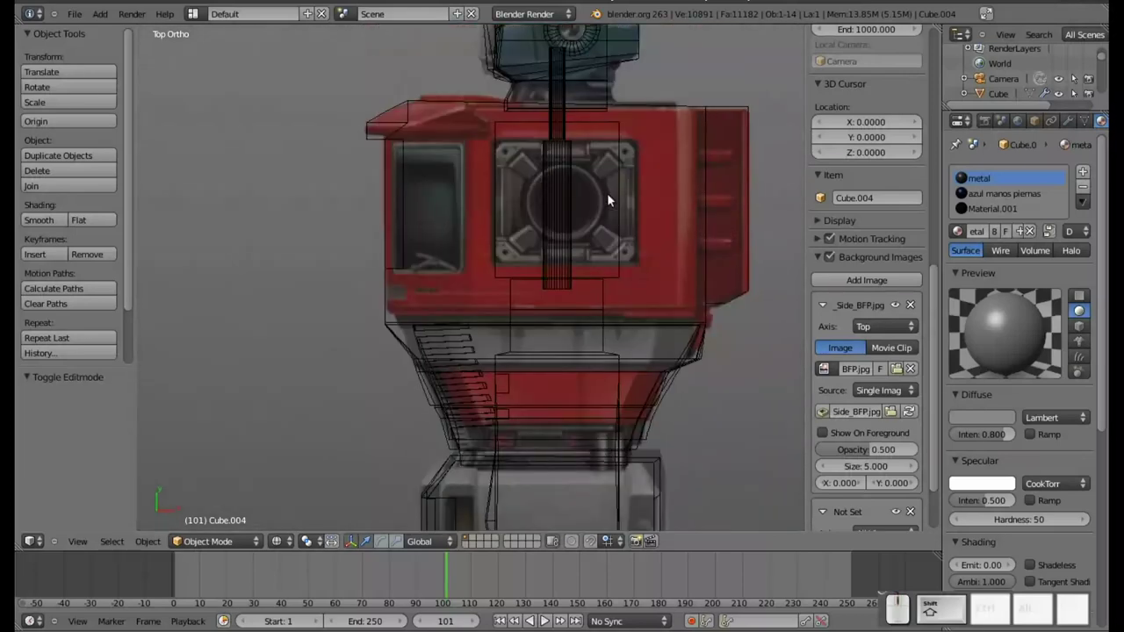
middle_click(609, 208)
scroll(down, 3)
drag(547, 445, 500, 255)
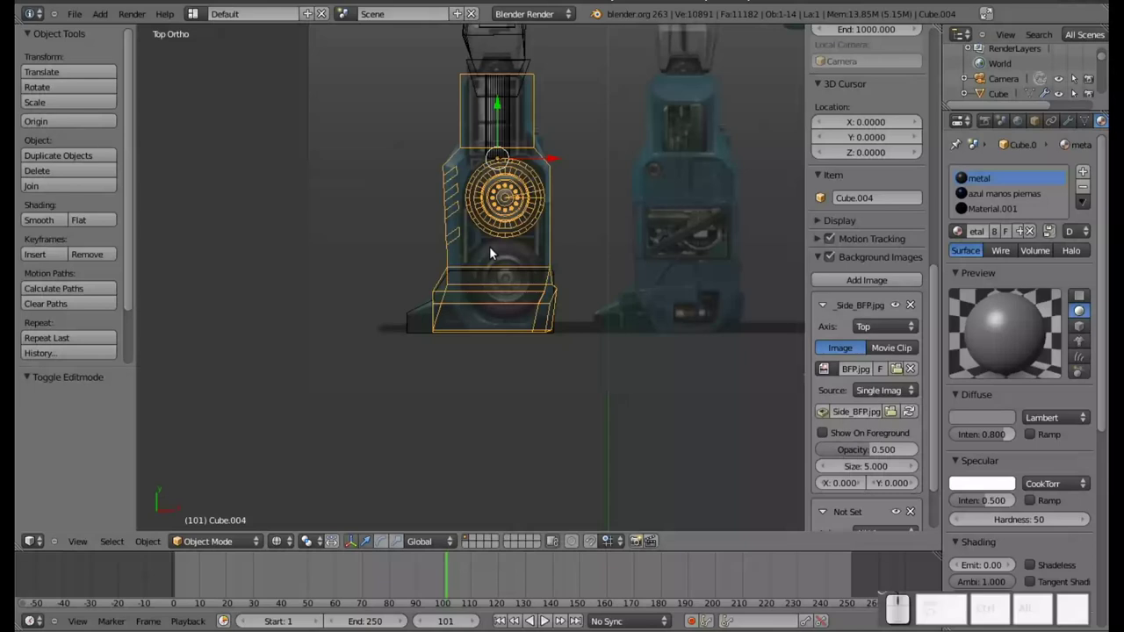
scroll(down, 3)
drag(497, 90, 576, 309)
scroll(up, 3)
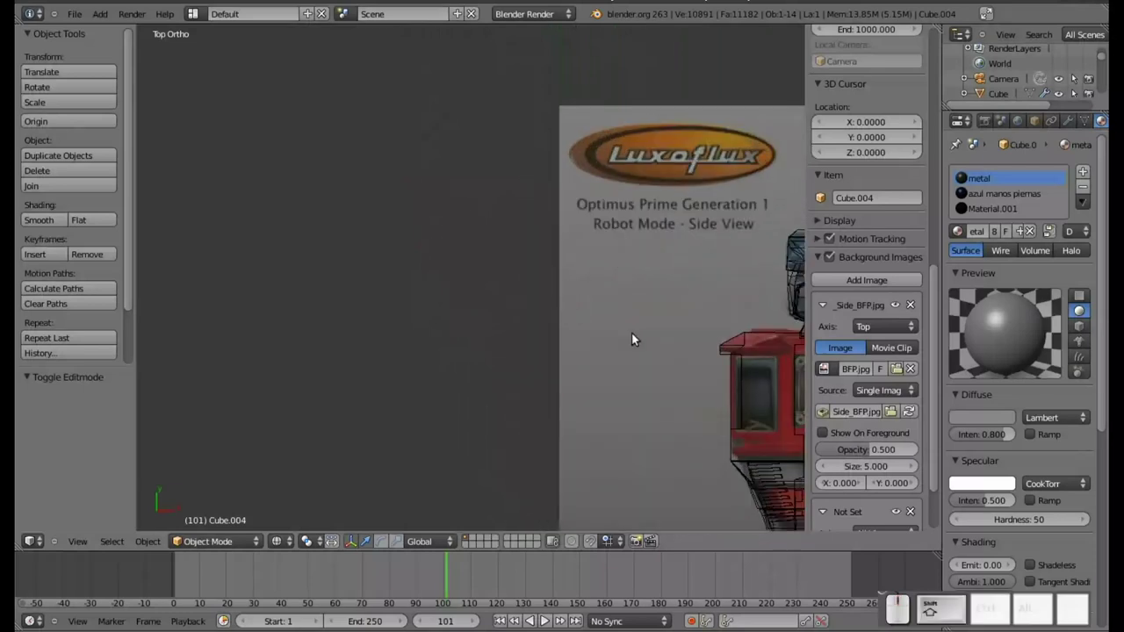
drag(736, 374, 445, 252)
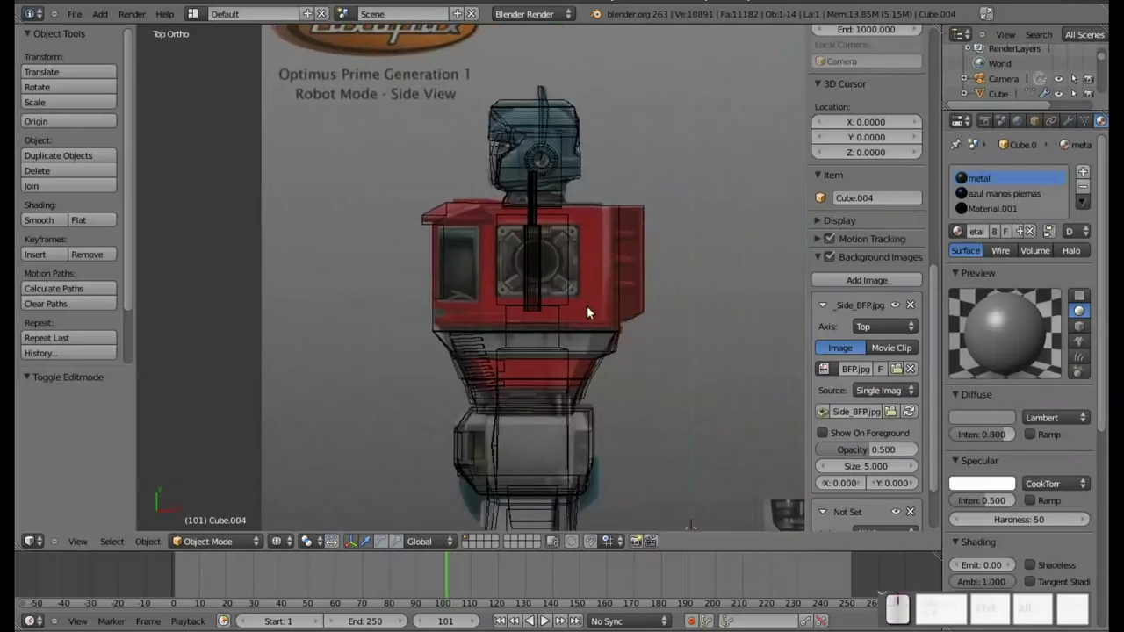
Show the model in solid shading and select the wheel on the blue leg.
key(z)
middle_click(586, 326)
drag(569, 323, 570, 194)
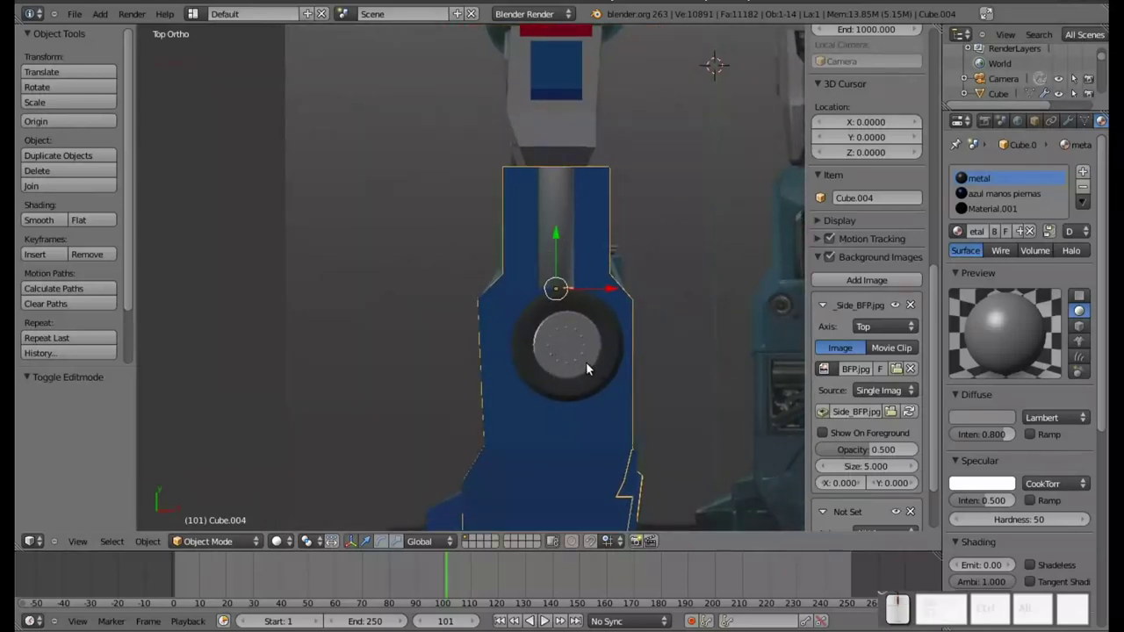
middle_click(582, 355)
scroll(up, 3)
middle_click(607, 316)
right_click(574, 241)
Select the wheel's connected tyre geometry and give the wheel smooth shading.
key(Tab)
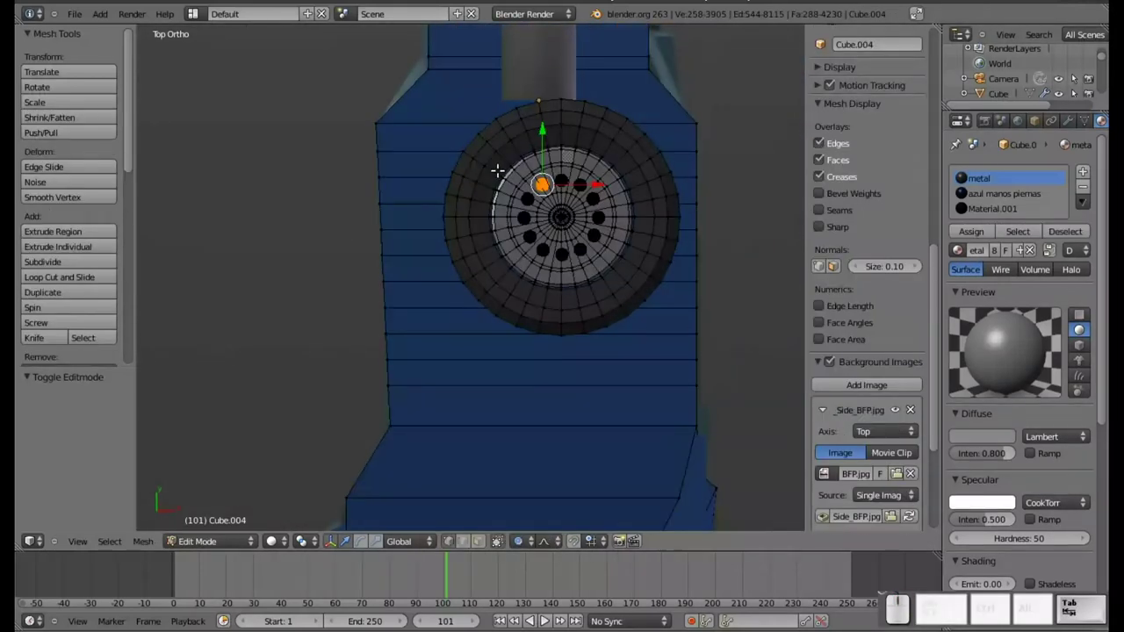
right_click(498, 165)
key(l)
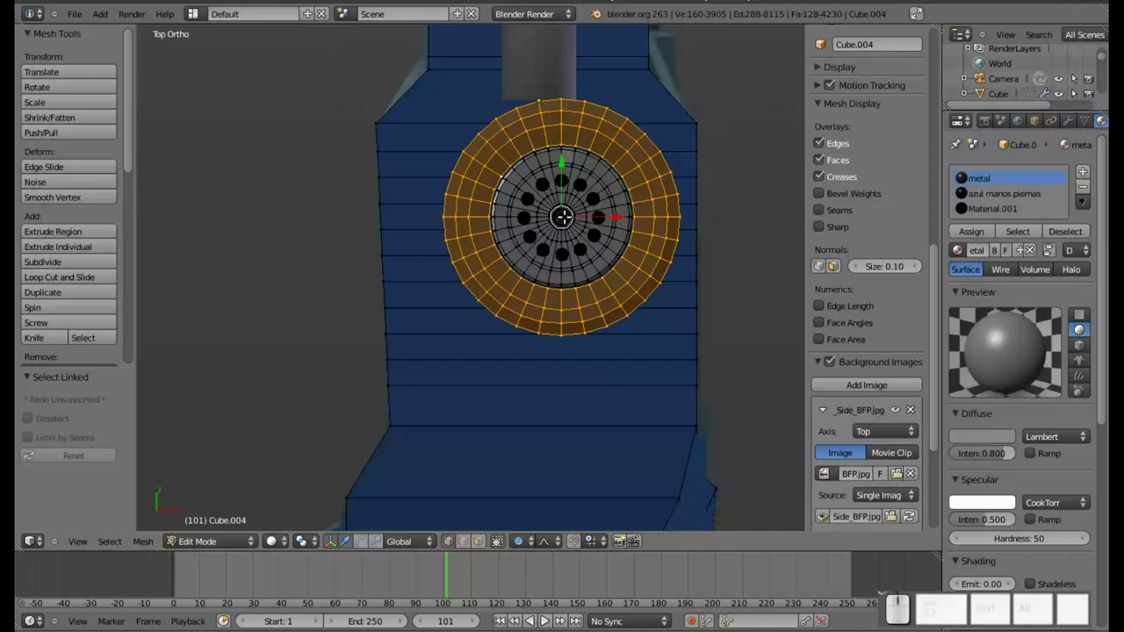
key(Tab)
right_click(495, 148)
click(50, 227)
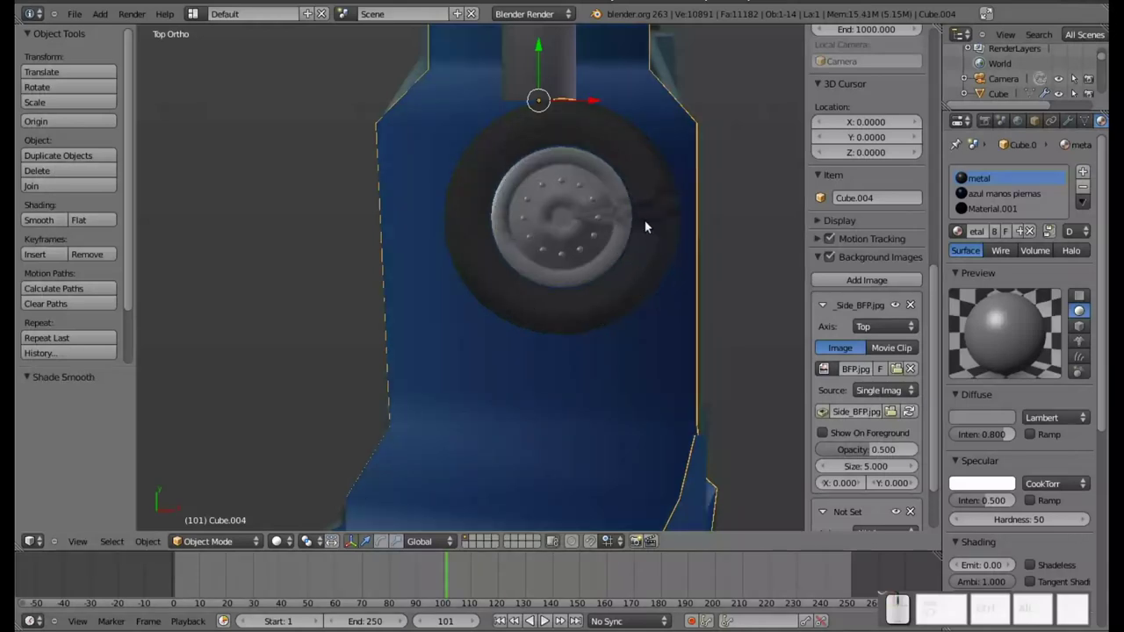
Recalculate the tyre and hub normals so the smooth wheel shades correctly, then finish editing.
key(Tab)
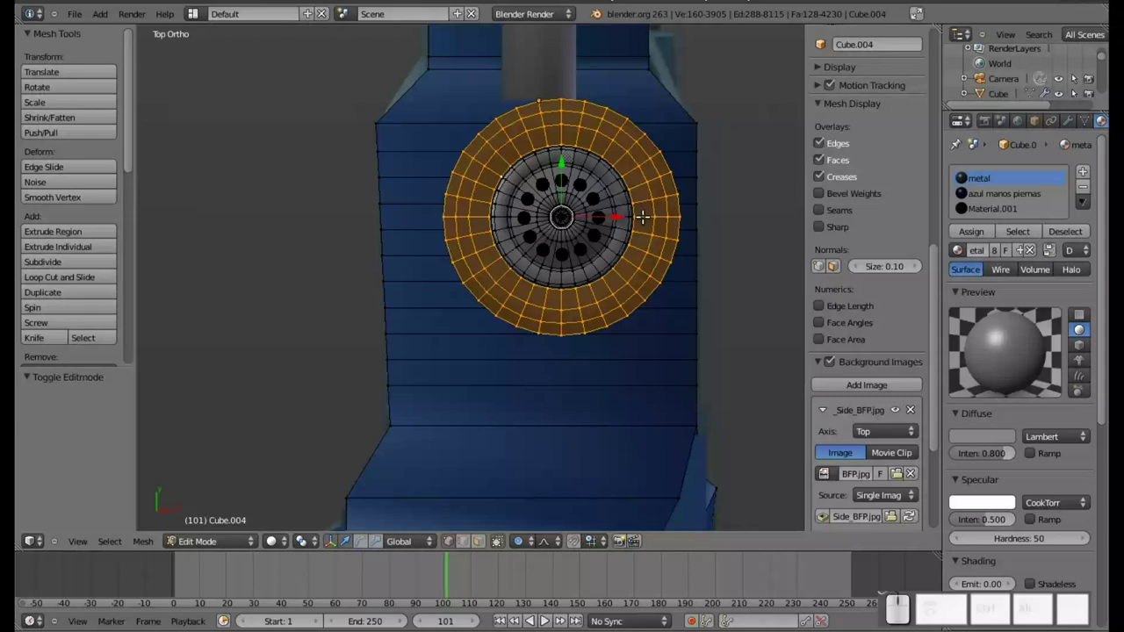
key(ctrl+n)
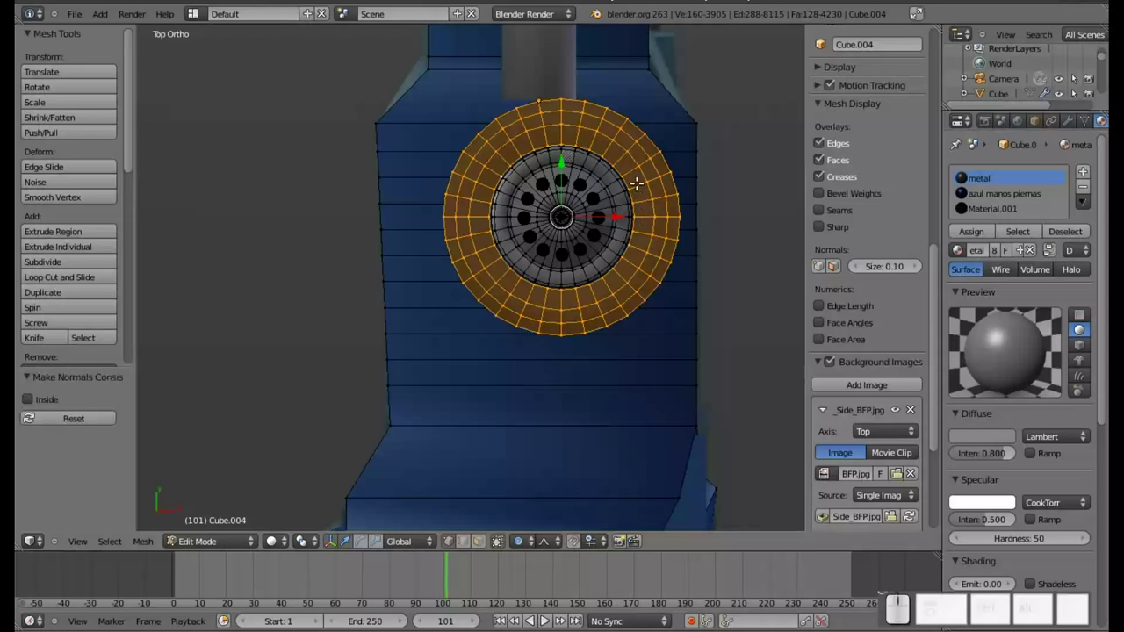
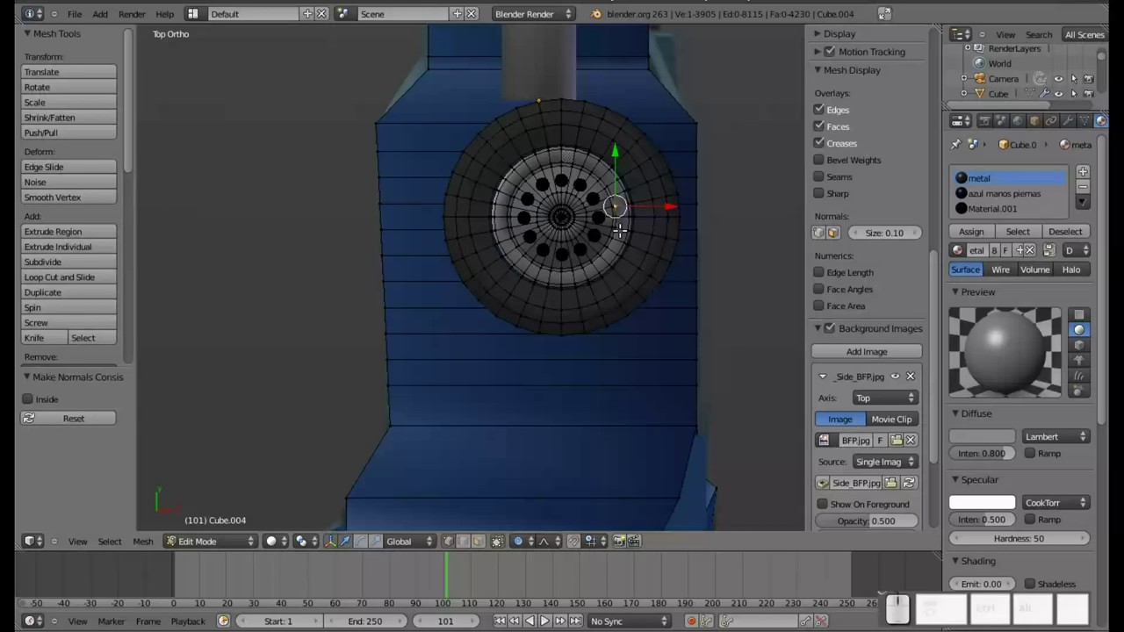
key(l)
key(ctrl+n)
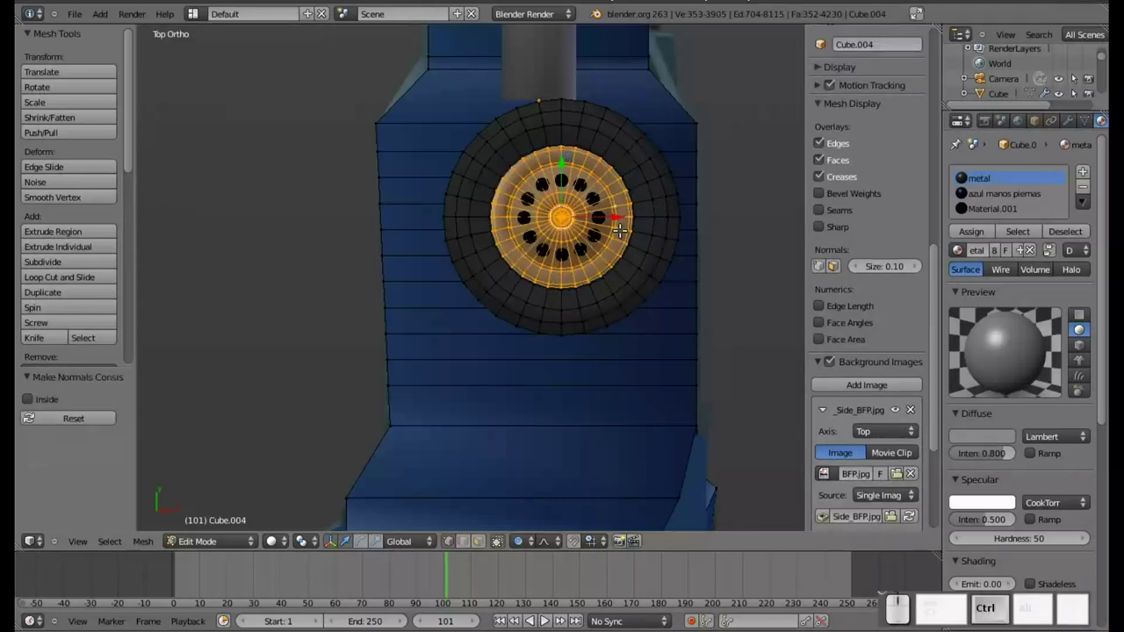
key(Tab)
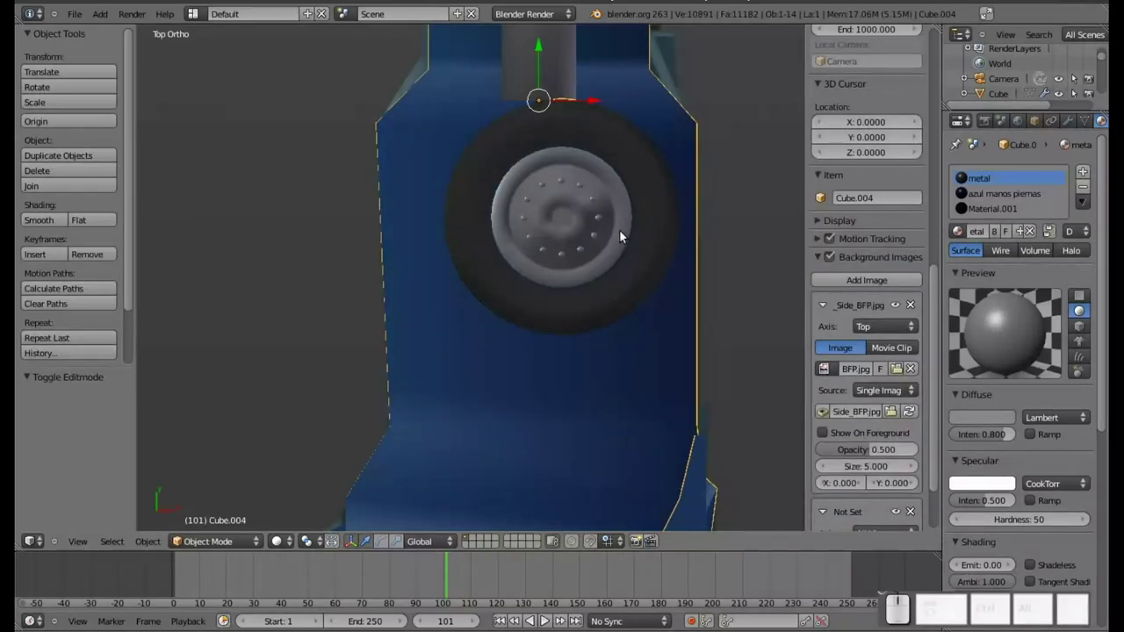
scroll(down, 3)
scroll(down, 3)
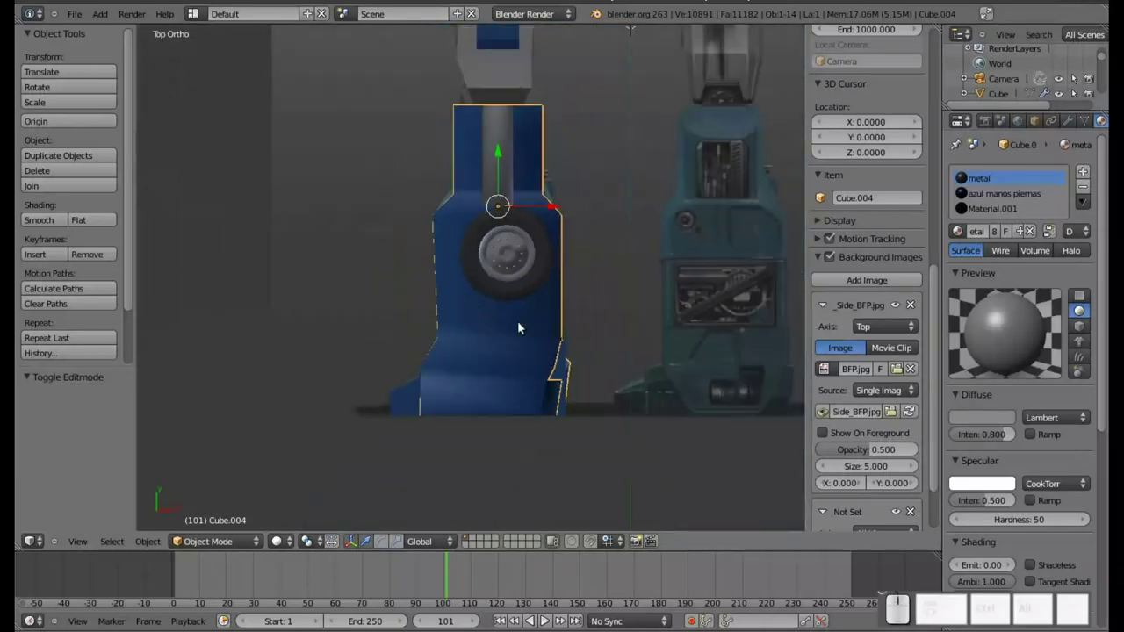
scroll(up, 3)
middle_click(511, 130)
right_click(545, 271)
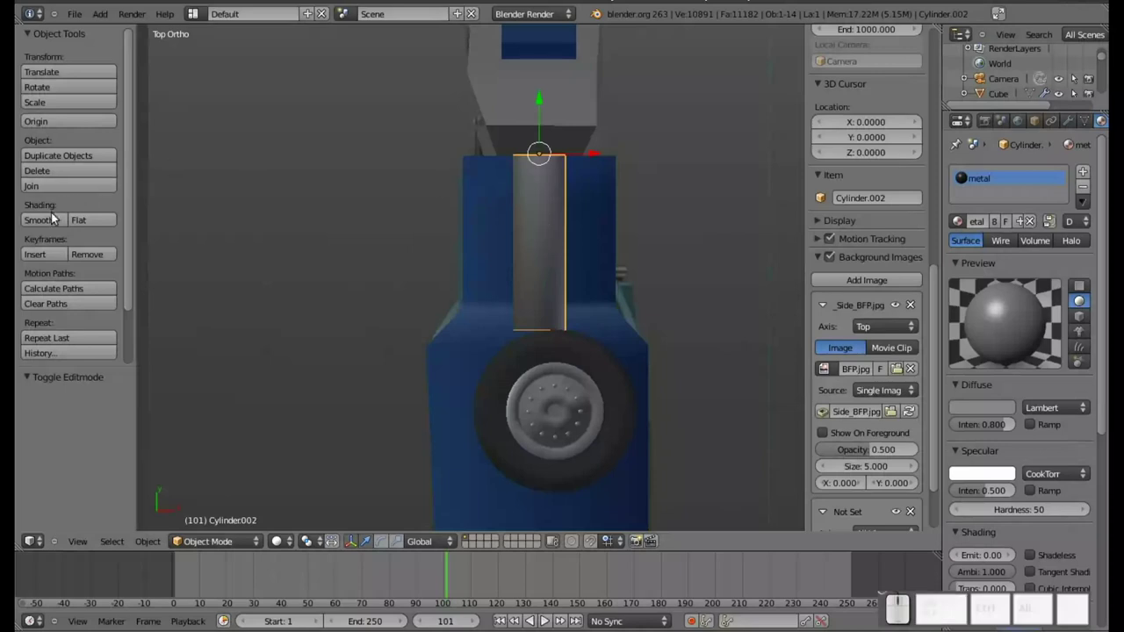
click(50, 218)
scroll(down, 3)
middle_click(549, 293)
right_click(454, 379)
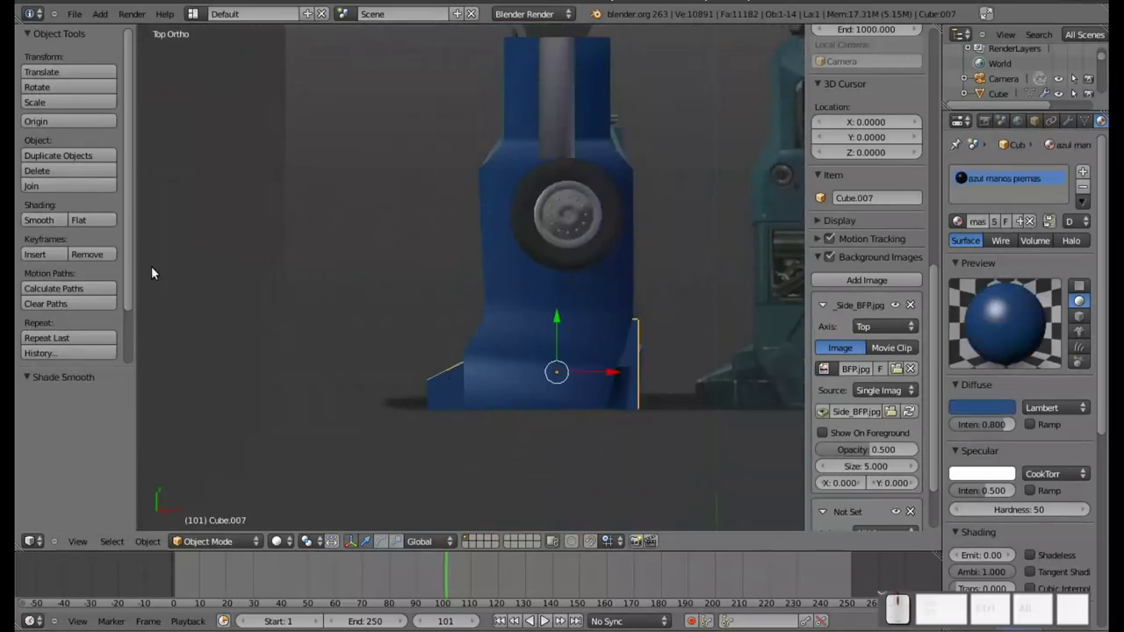
click(52, 219)
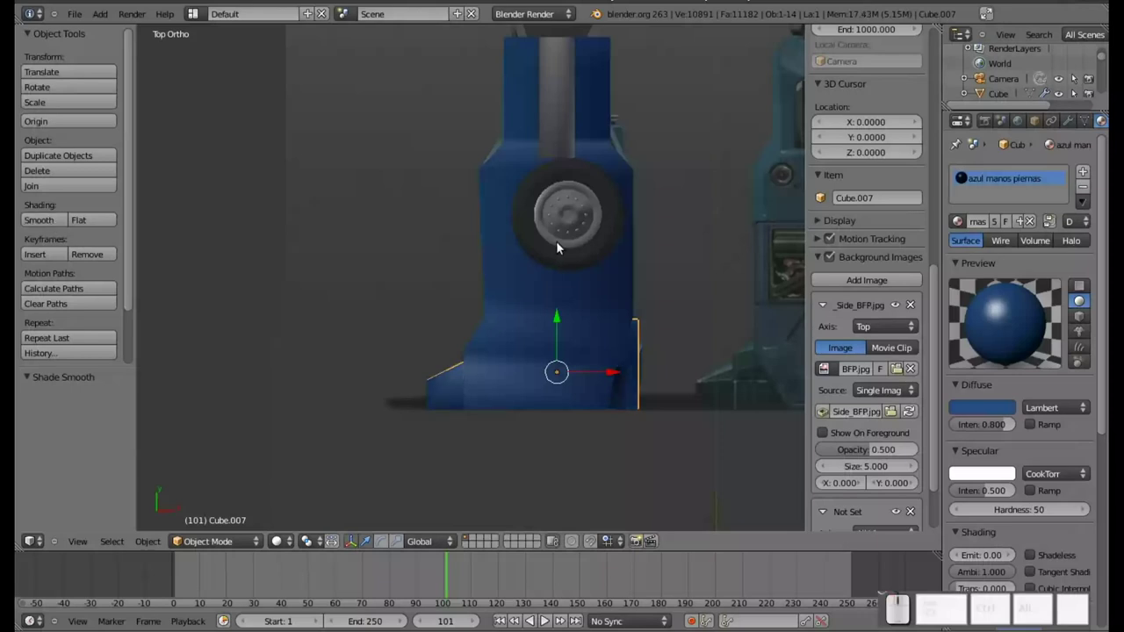
middle_click(616, 181)
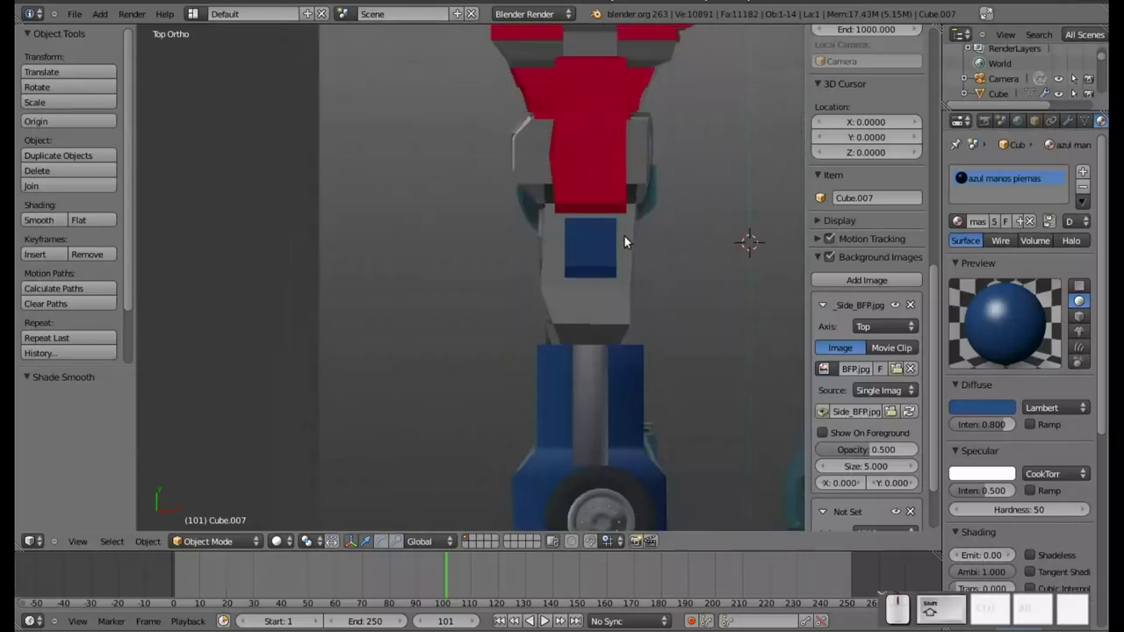
middle_click(627, 250)
right_click(610, 290)
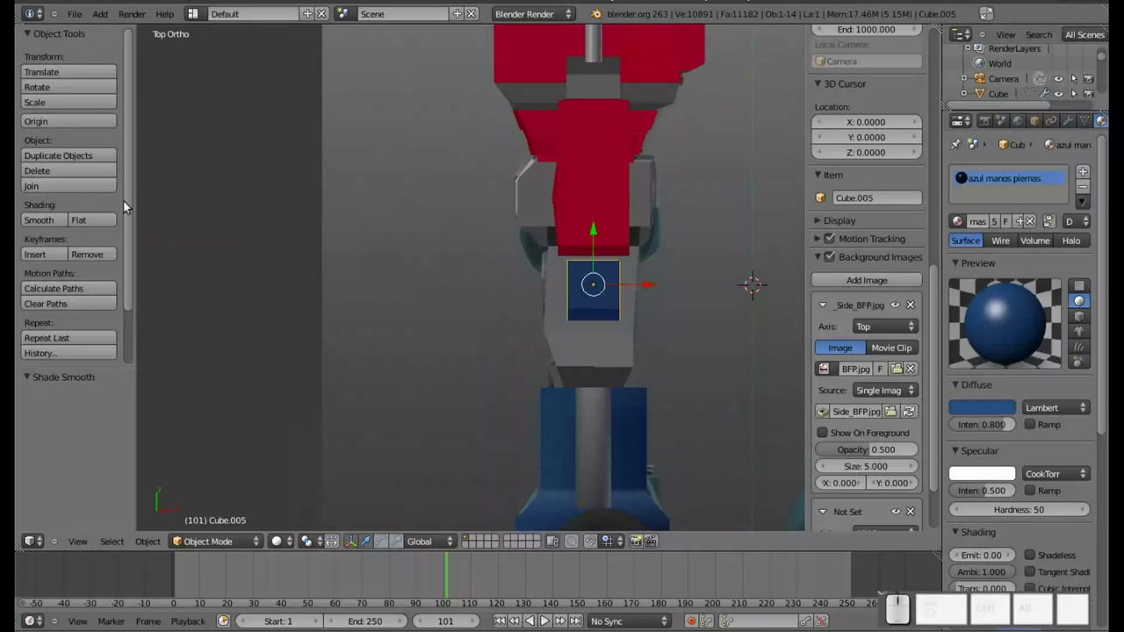
click(52, 222)
right_click(598, 357)
click(37, 215)
middle_click(480, 176)
right_click(563, 260)
click(33, 220)
right_click(578, 133)
click(48, 219)
right_click(575, 176)
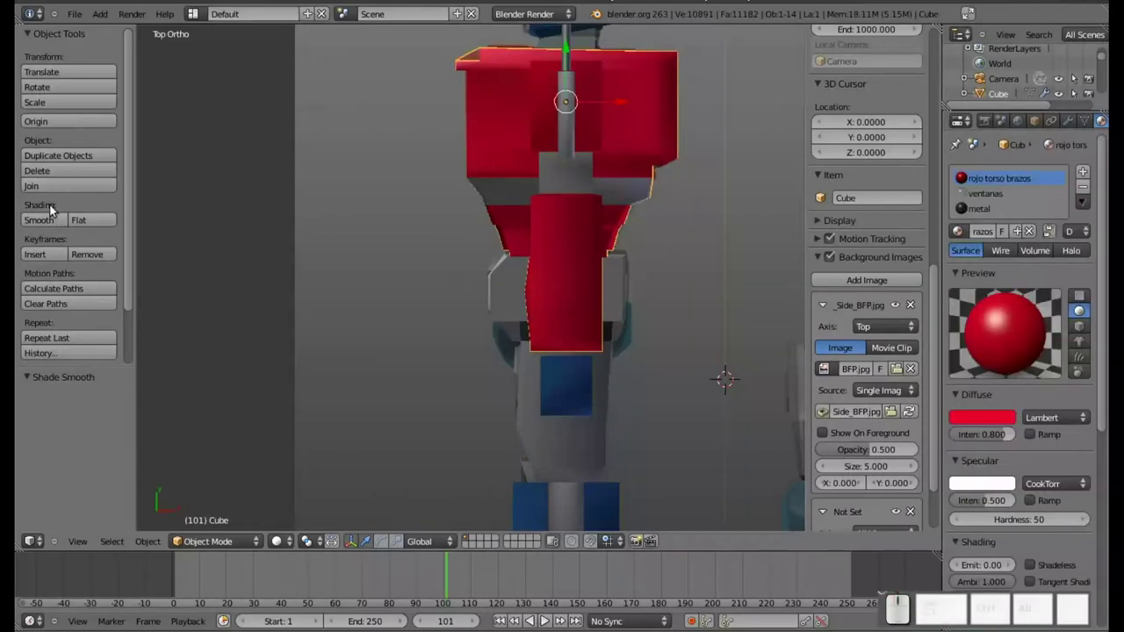
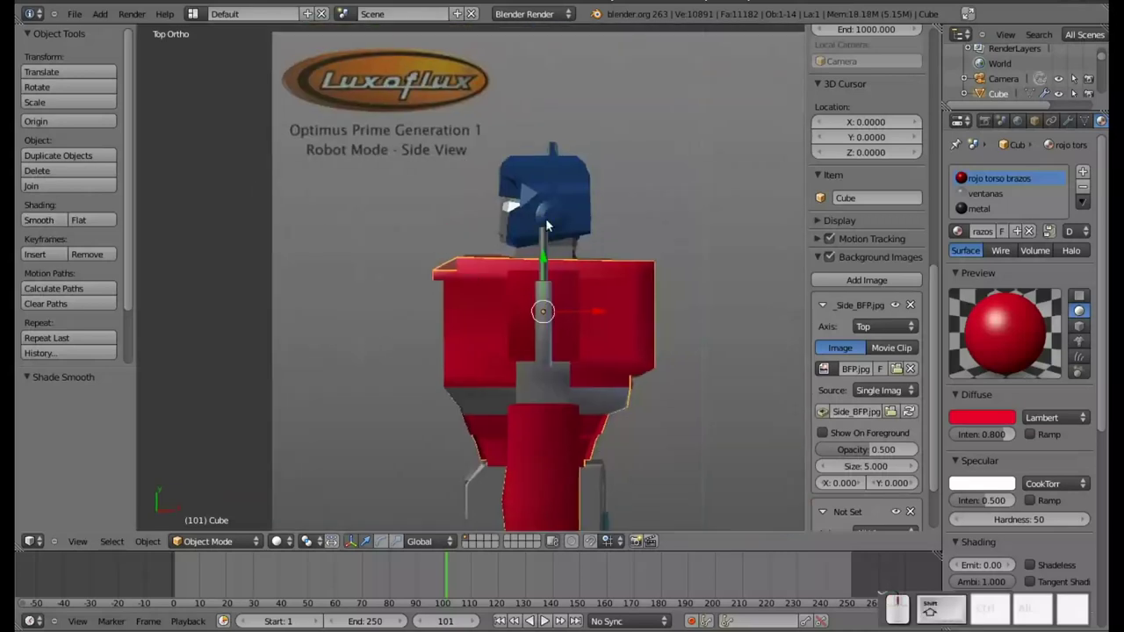
click(554, 219)
click(44, 225)
scroll(up, 3)
drag(651, 179, 585, 250)
Select the blue head's ear piece geometry, recalculate its normals, and return to the whole model.
right_click(586, 248)
right_click(572, 254)
key(Tab)
right_click(570, 240)
key(l)
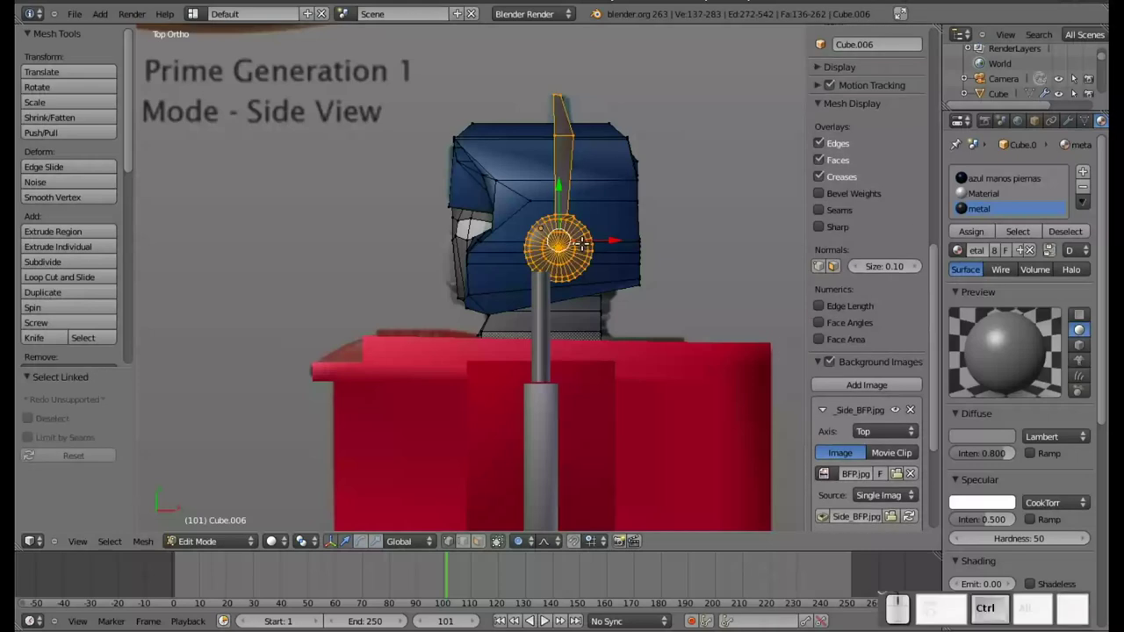
key(ctrl+n)
key(ctrl+Tab)
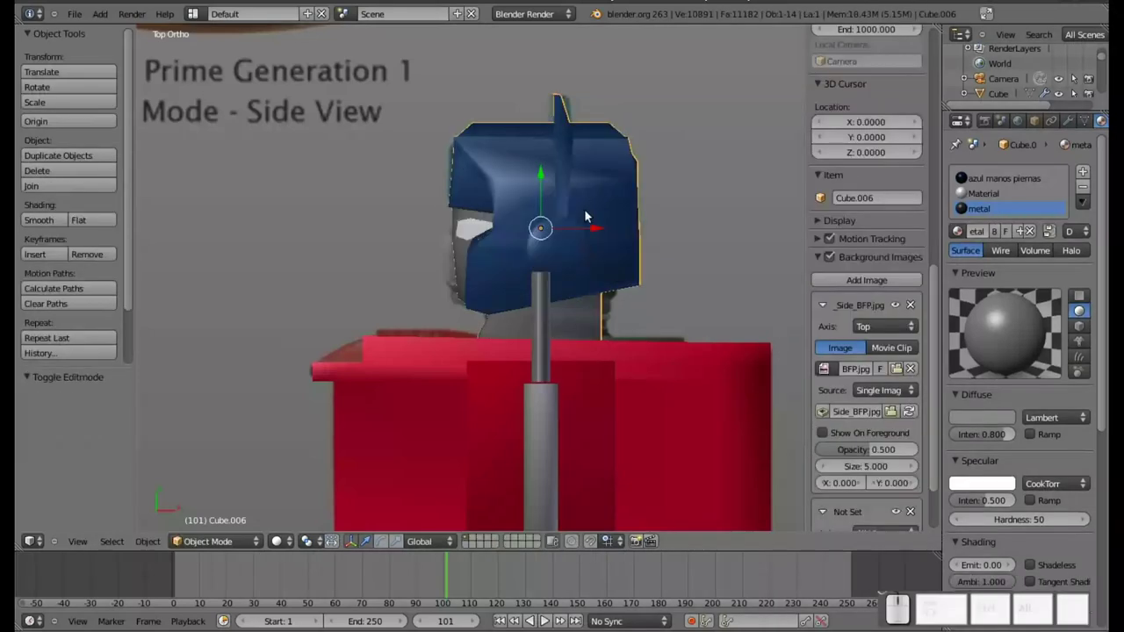
middle_click(577, 244)
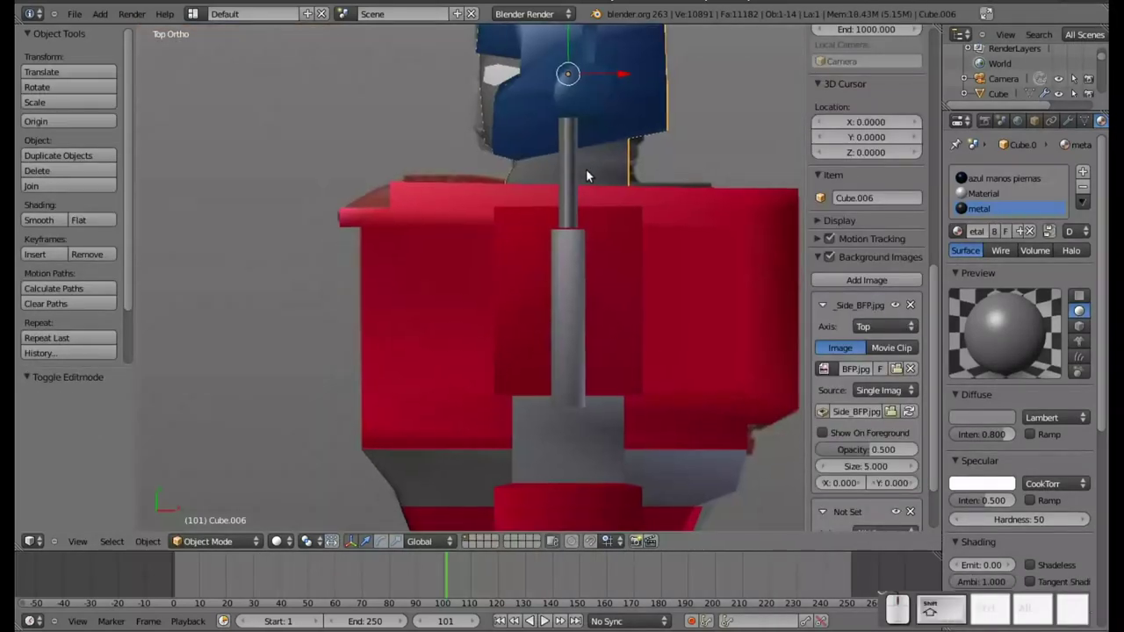
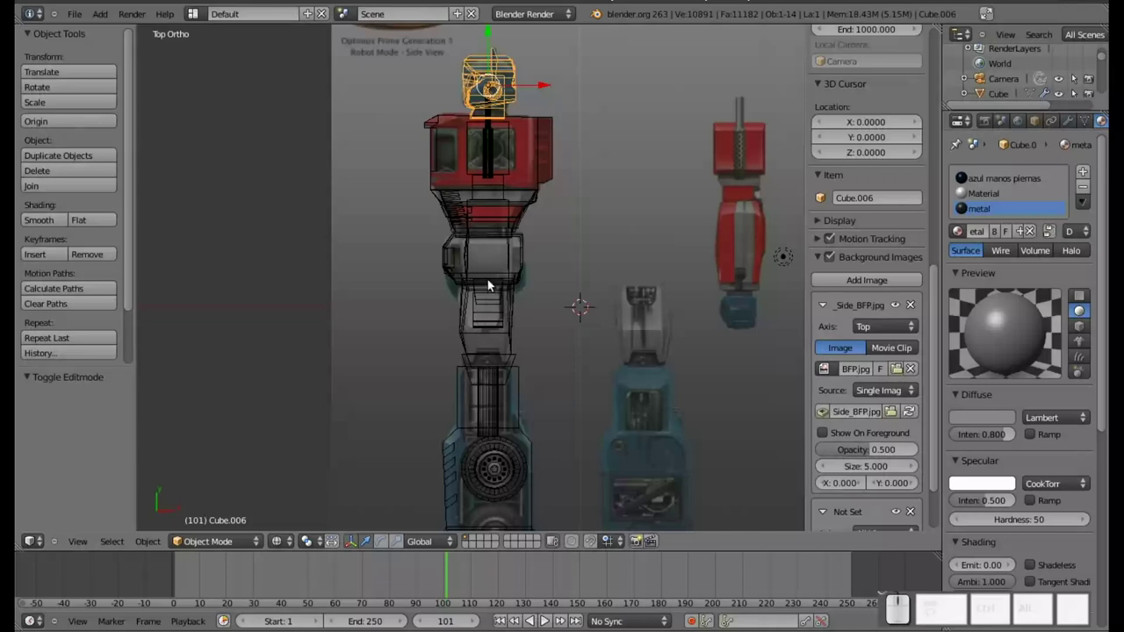
Select the small blue knee block among overlapping parts and zoom in on it.
right_click(489, 277)
right_click(507, 241)
right_click(501, 309)
right_click(498, 321)
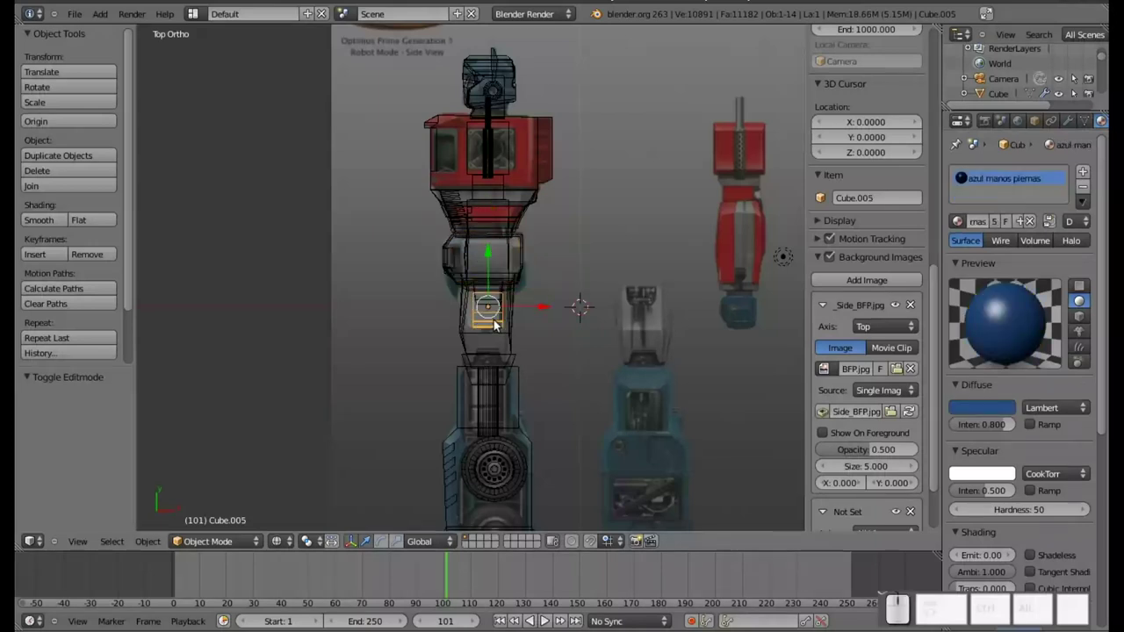
drag(545, 306, 789, 313)
drag(782, 312, 634, 313)
scroll(up, 3)
drag(734, 356, 494, 268)
middle_click(593, 275)
scroll(up, 3)
Shift the knee block slightly down and widen it along X to about 1.045 to fit the reference.
drag(543, 207, 544, 227)
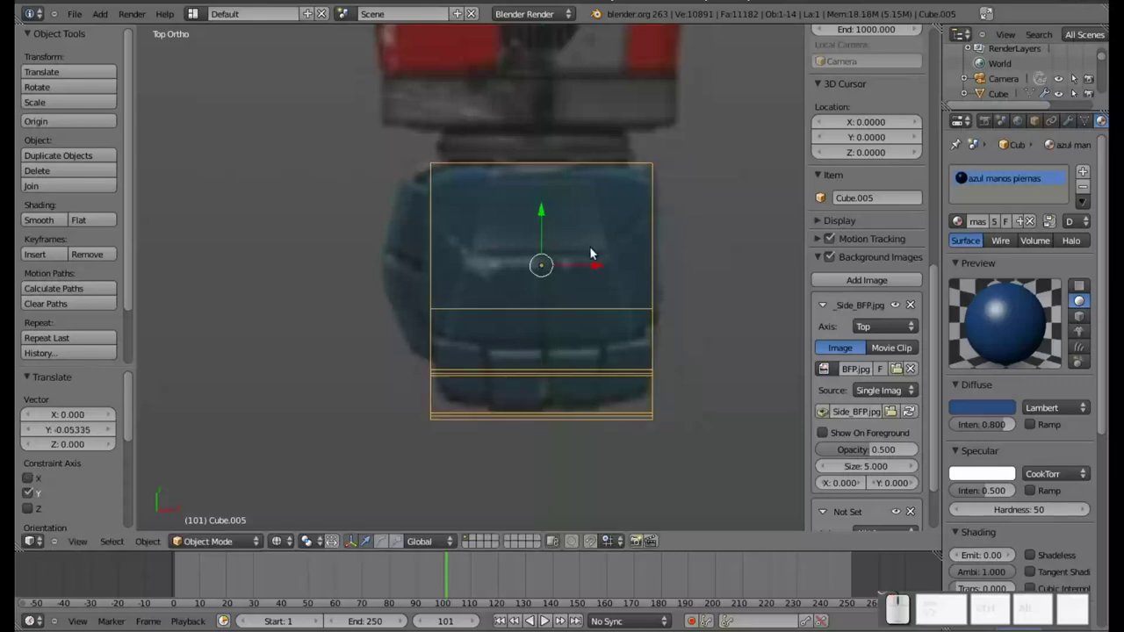
drag(597, 265, 597, 268)
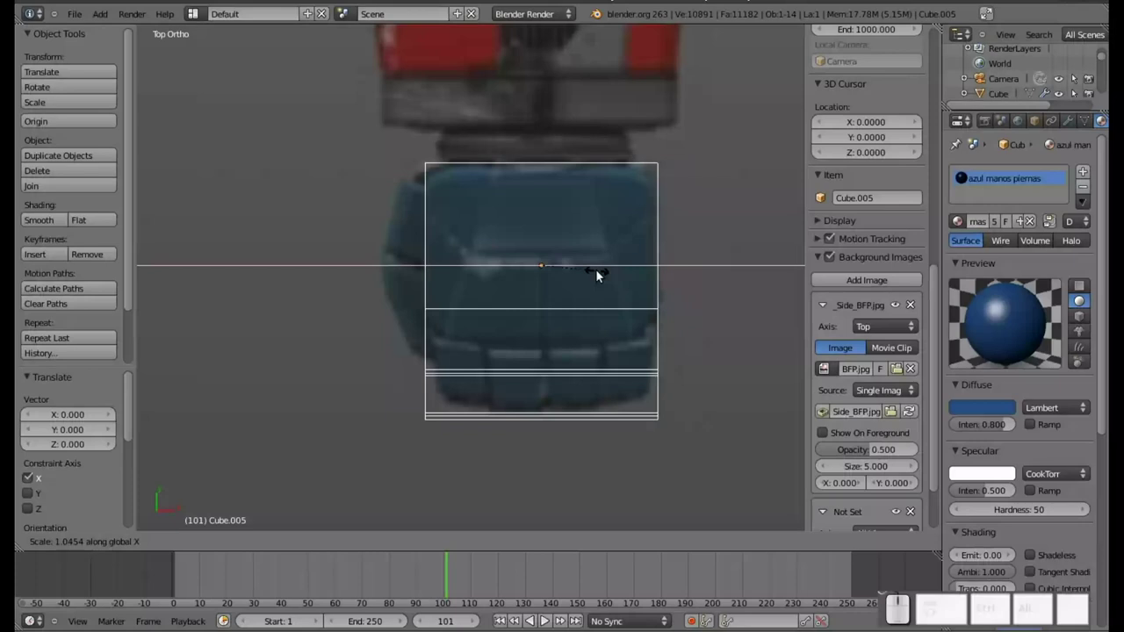
click(601, 271)
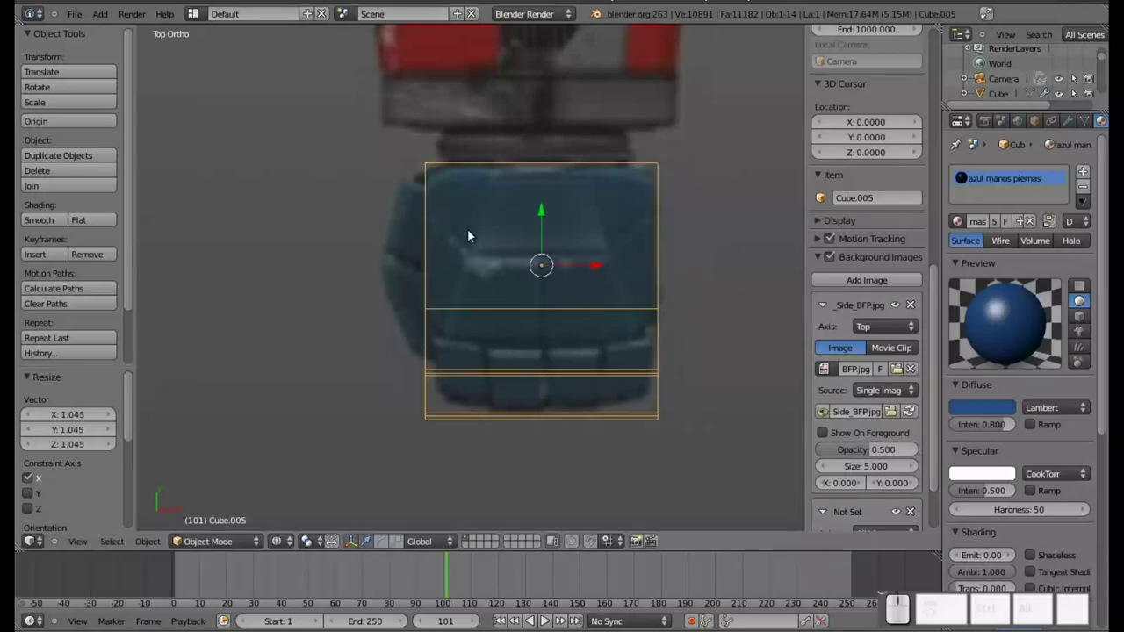
key(ctrl+r)
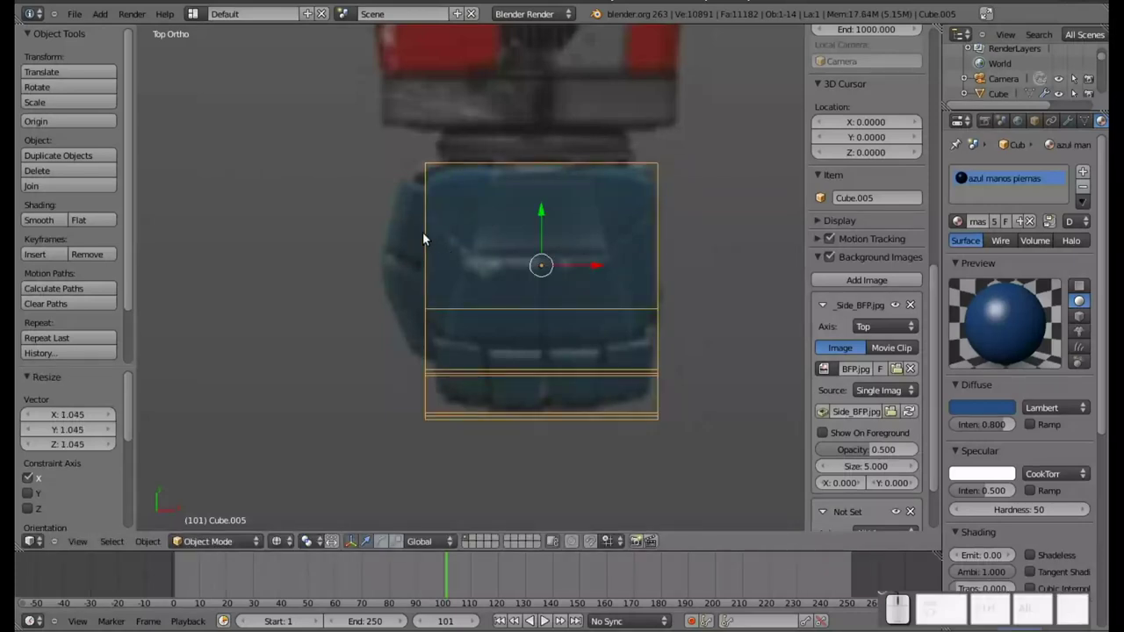
key(Tab)
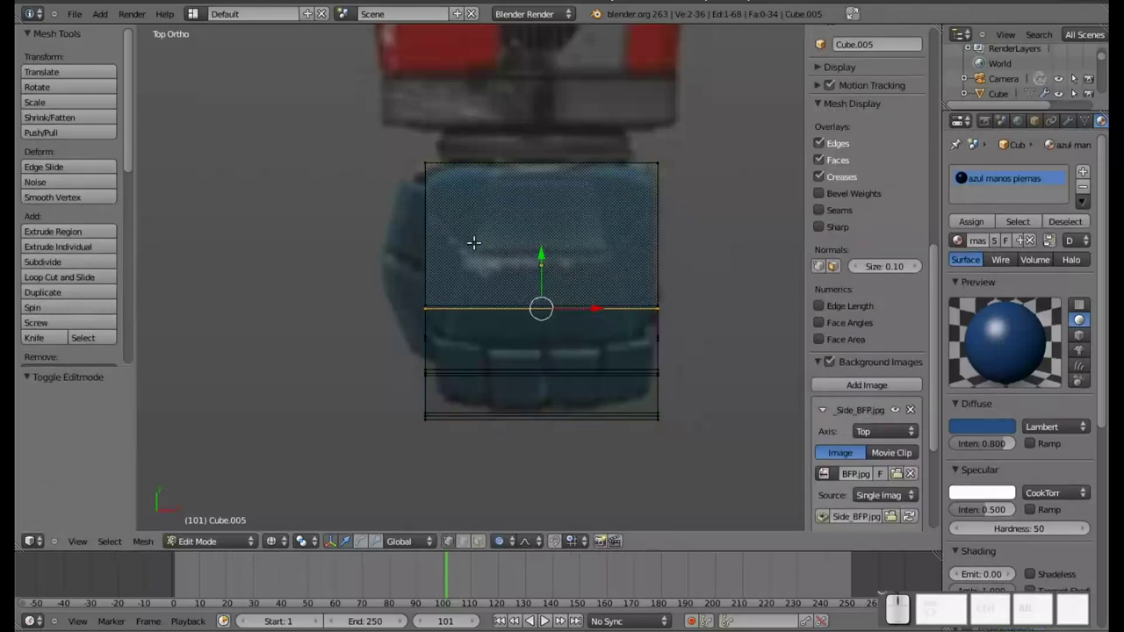
Cut a horizontal edge loop across the knee block and slide it upward.
key(ctrl+r)
click(462, 235)
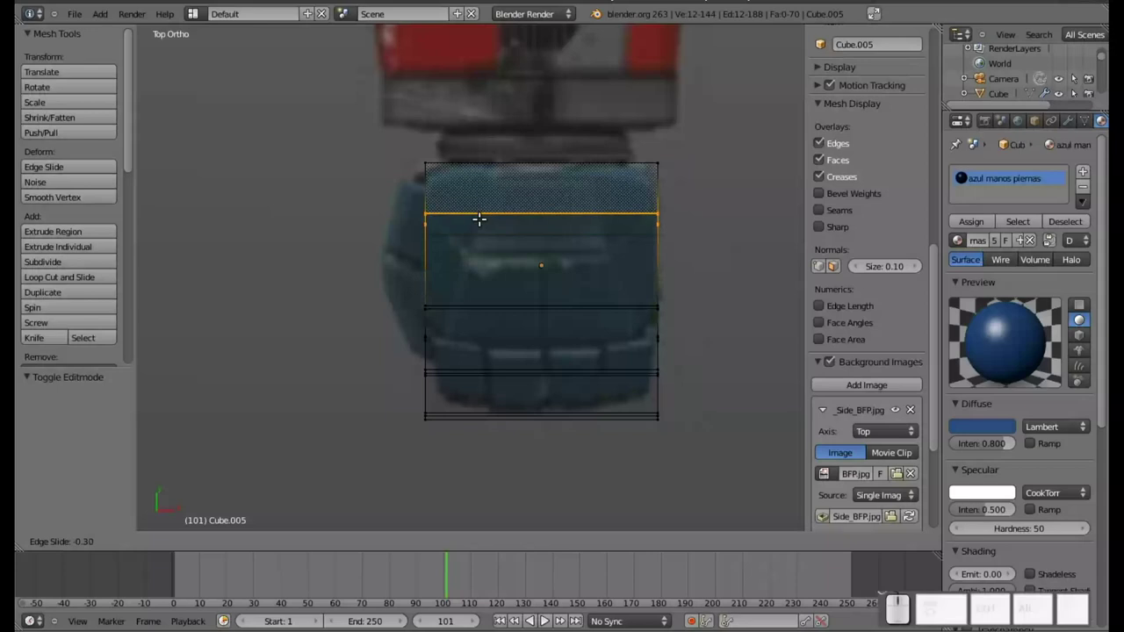
click(481, 220)
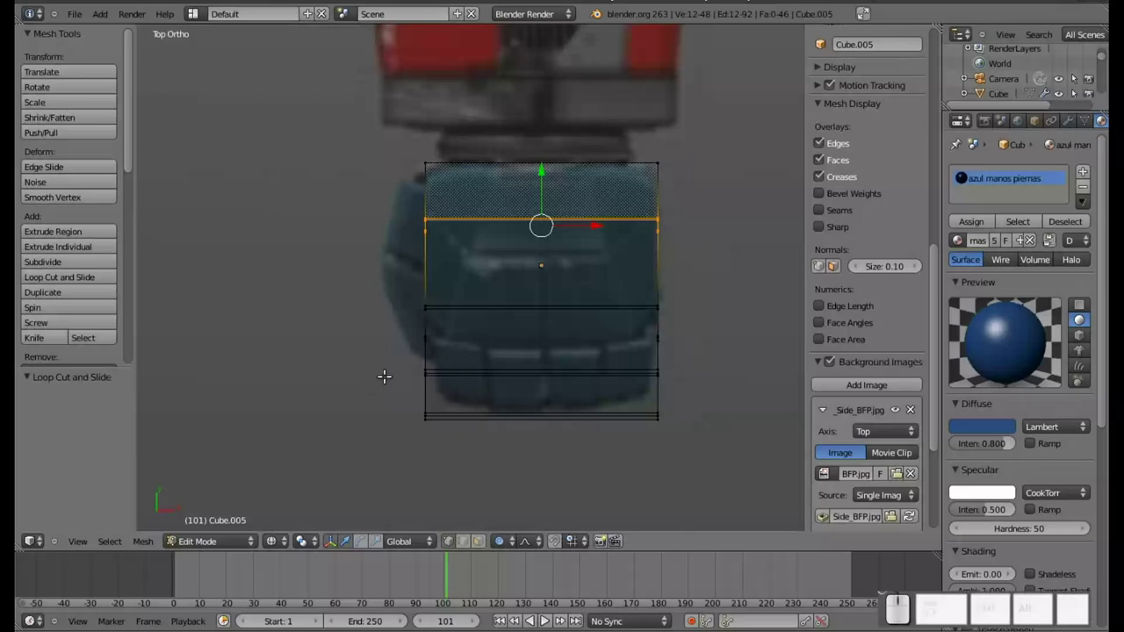
key(a)
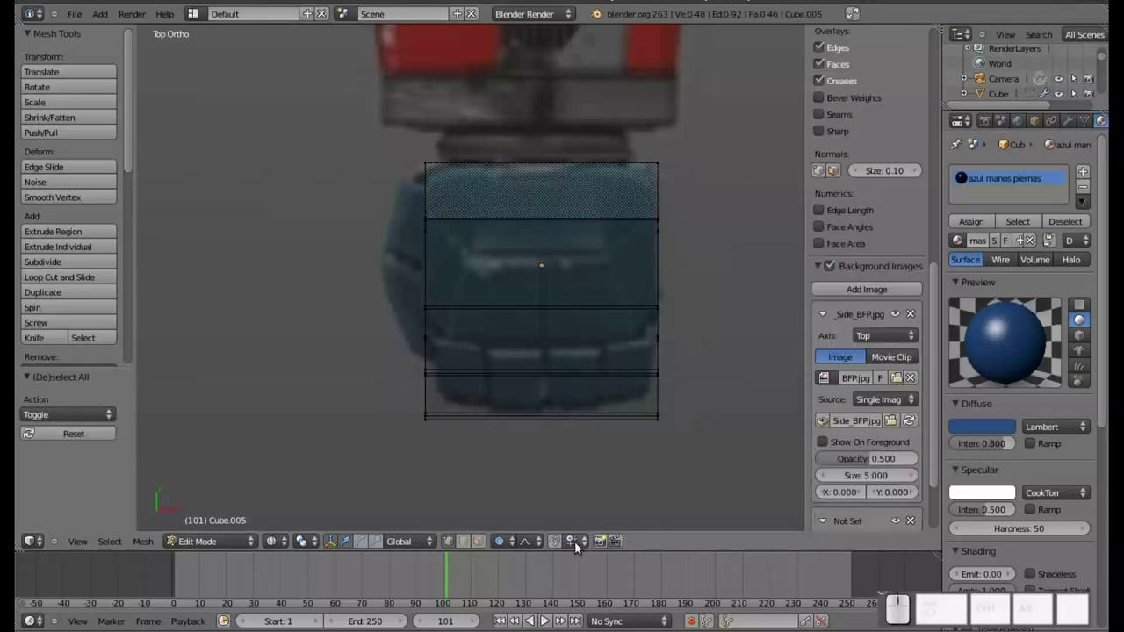
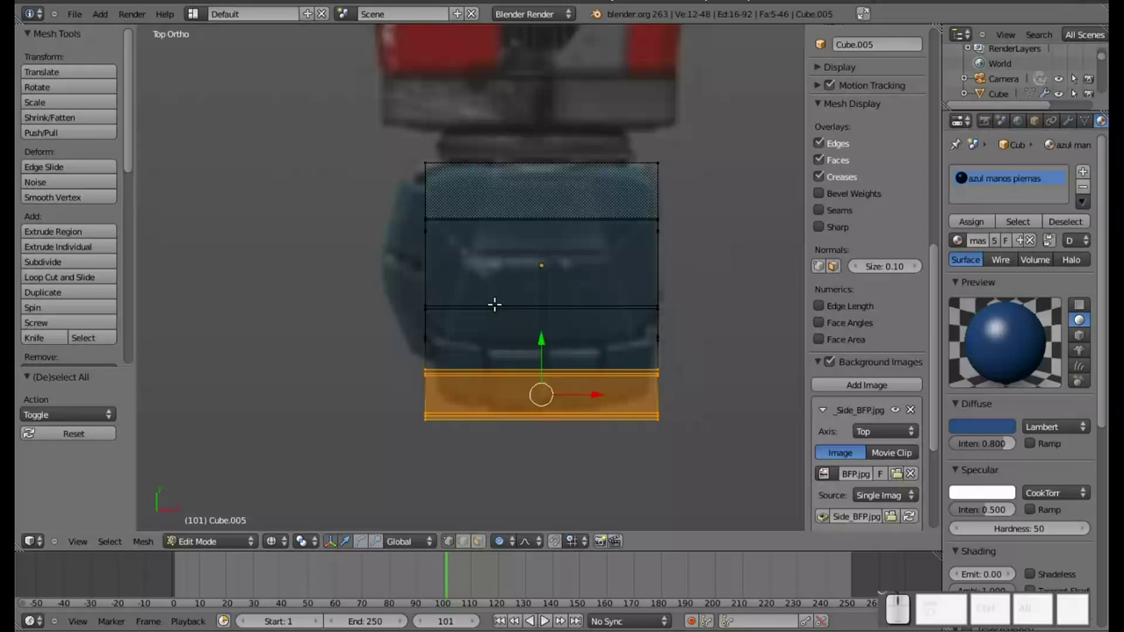
Box-select the block's bottom section, raise it along Y, and start another loop cut.
key(b)
click(404, 316)
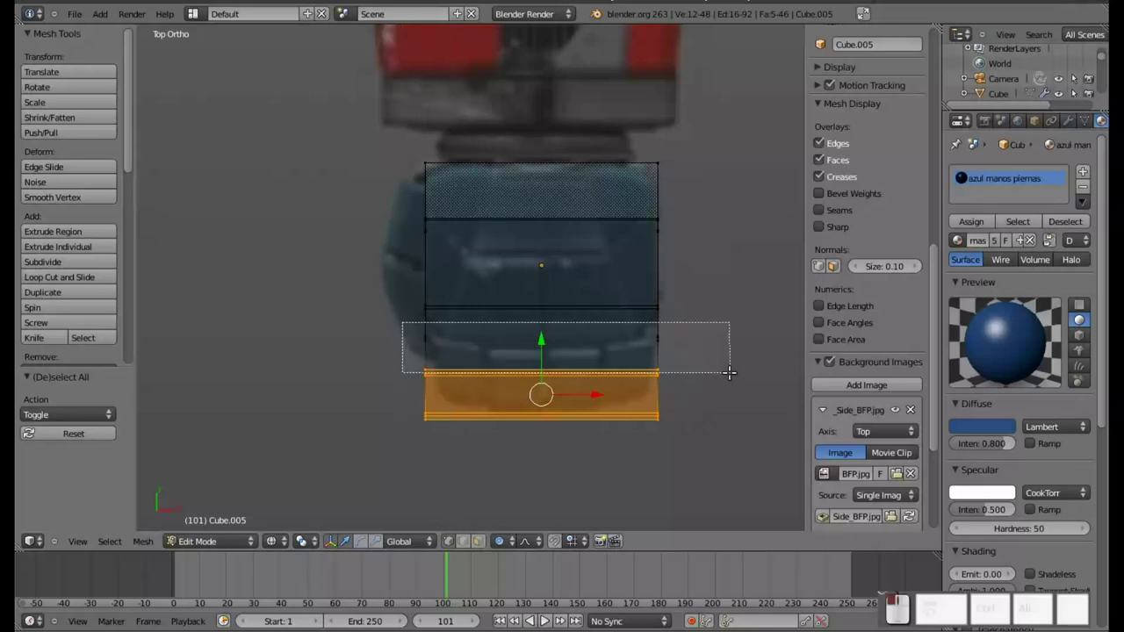
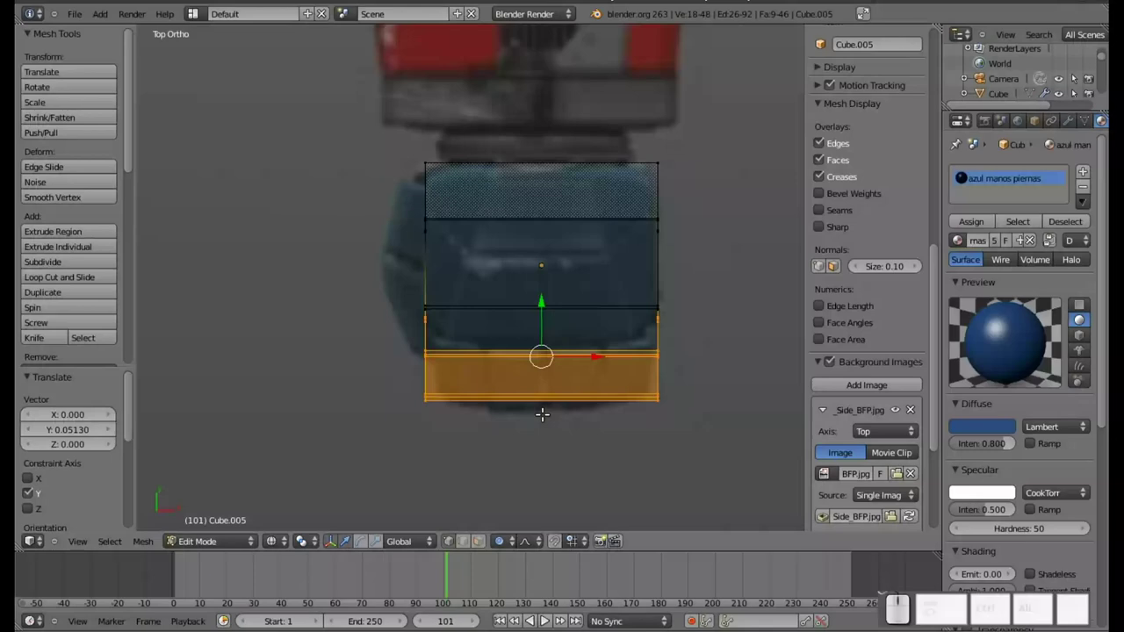
key(Tab)
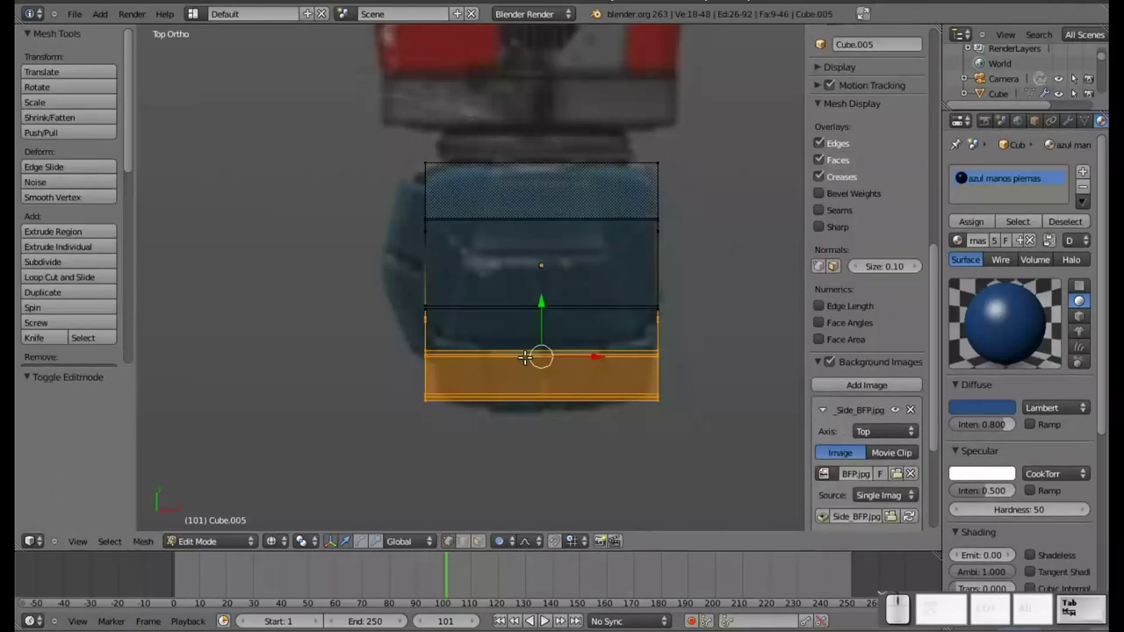
key(a)
drag(486, 353, 640, 202)
scroll(down, 3)
scroll(up, 3)
scroll(down, 3)
key(ctrl+r)
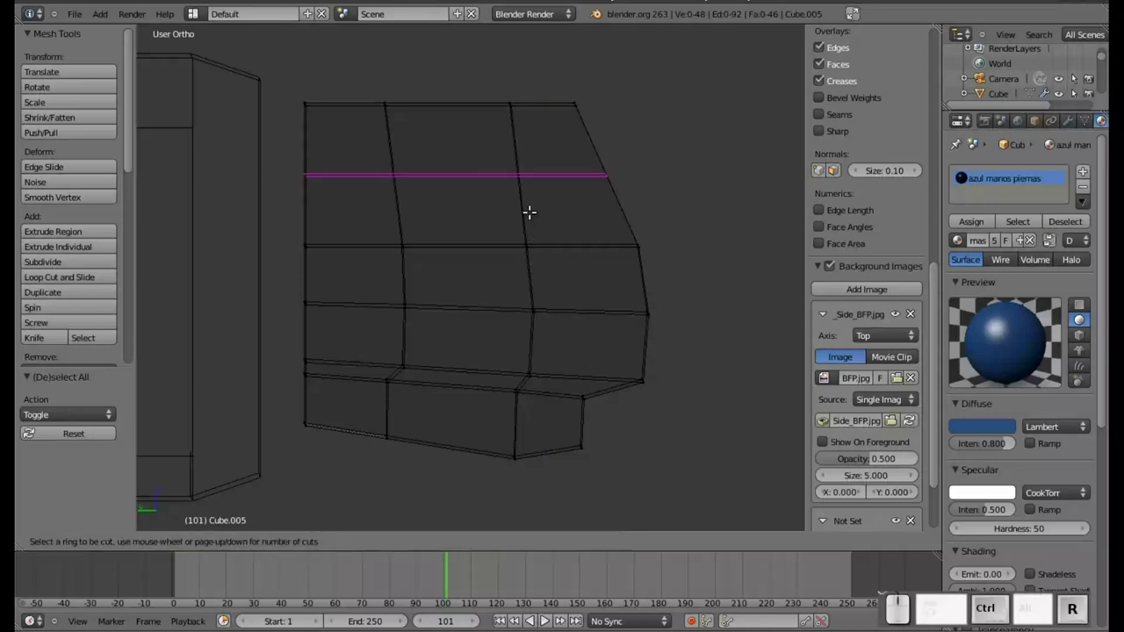
Place a new edge loop near the block's top and extrude its selected corner over the reference.
click(531, 206)
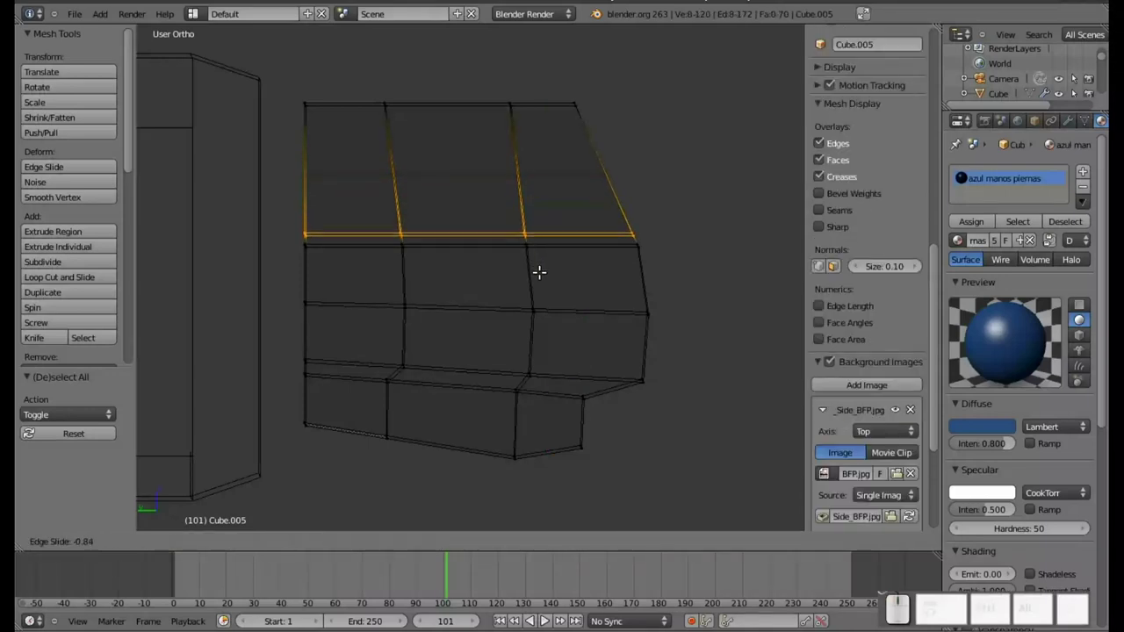
click(541, 267)
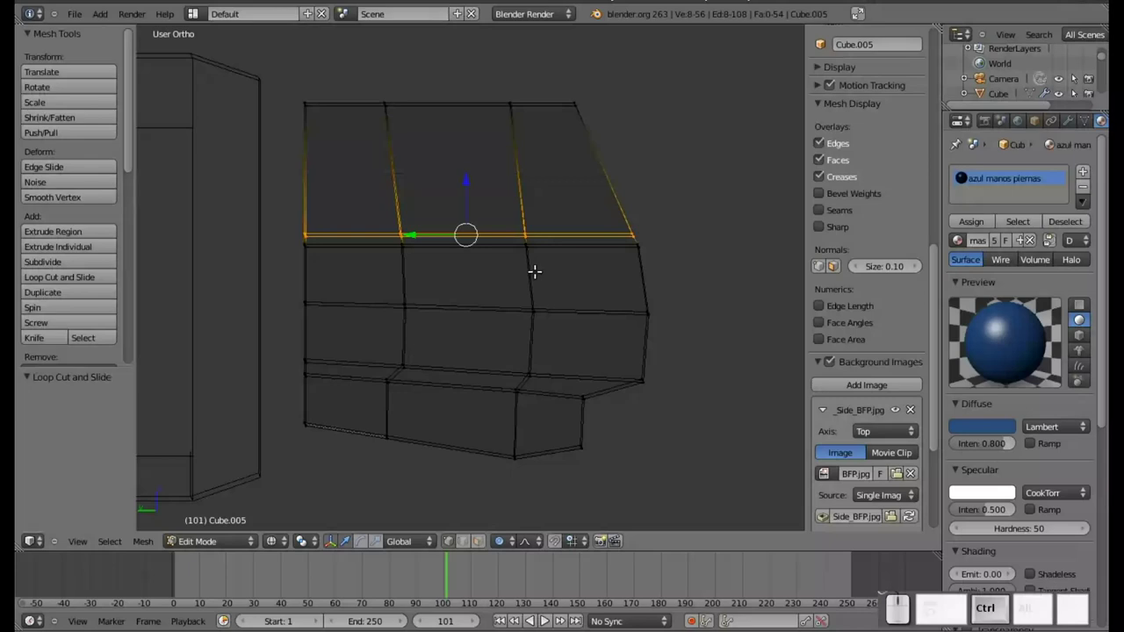
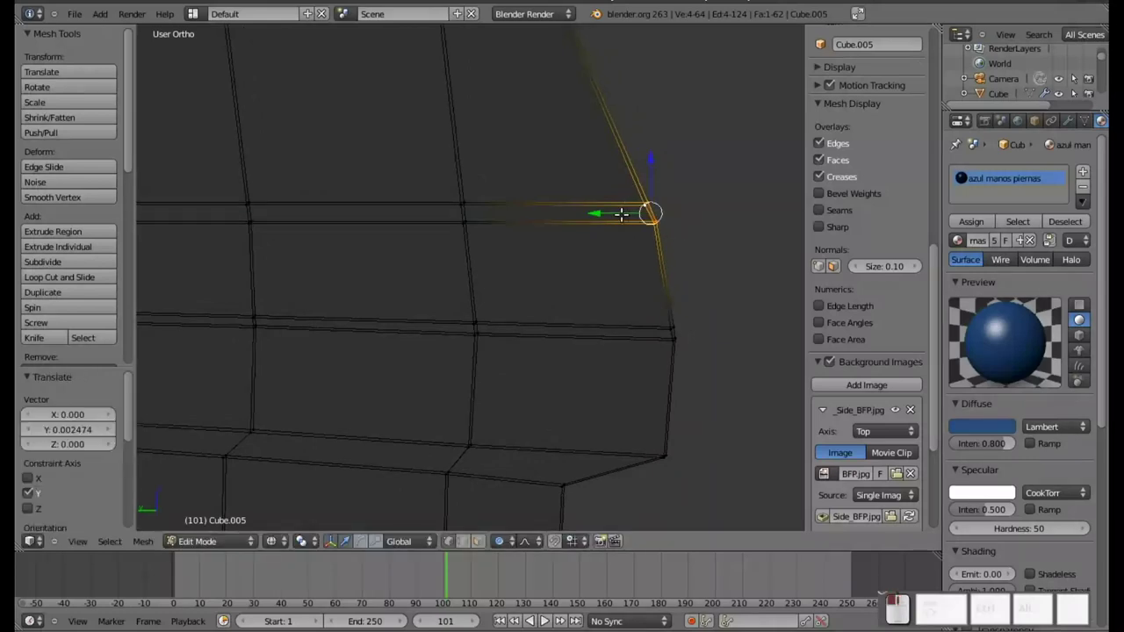
key(ctrl+z)
key(e)
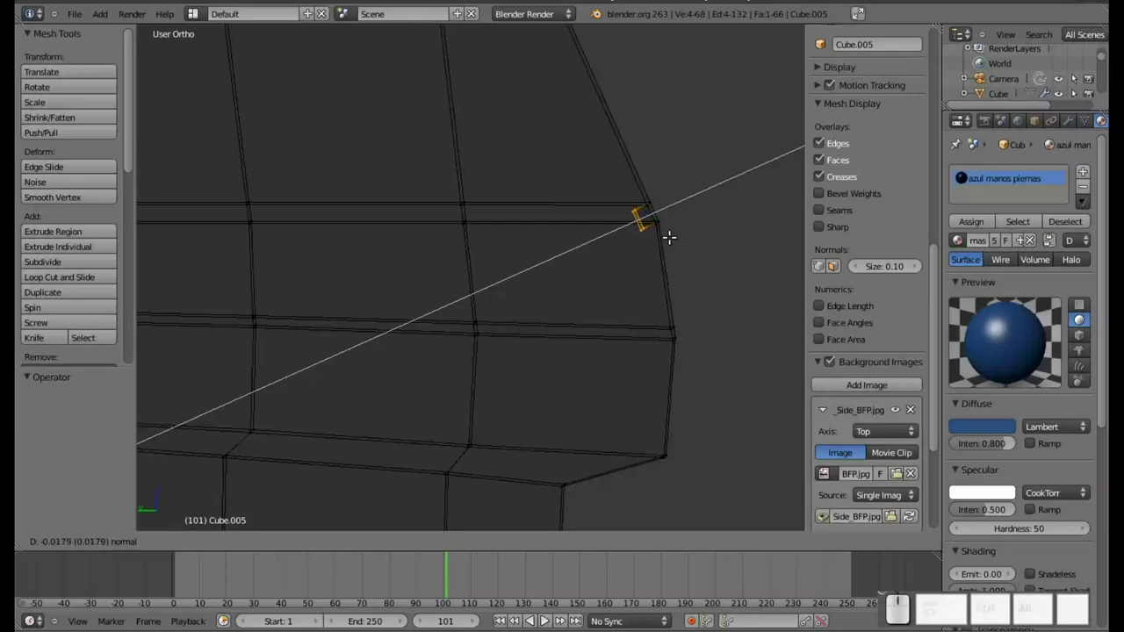
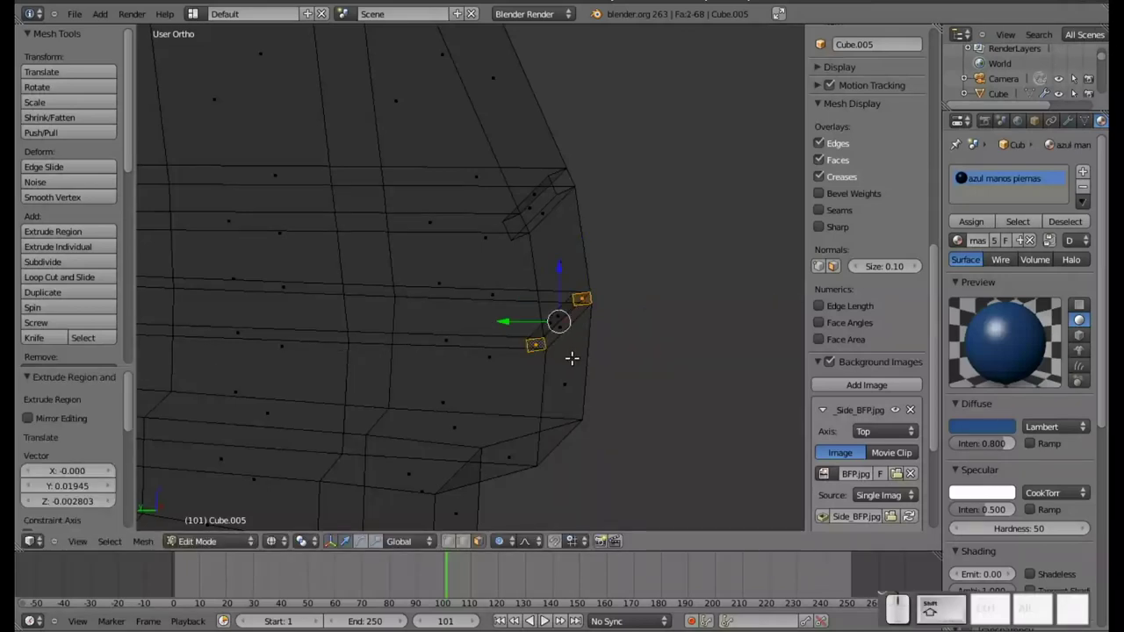
key(x)
click(568, 353)
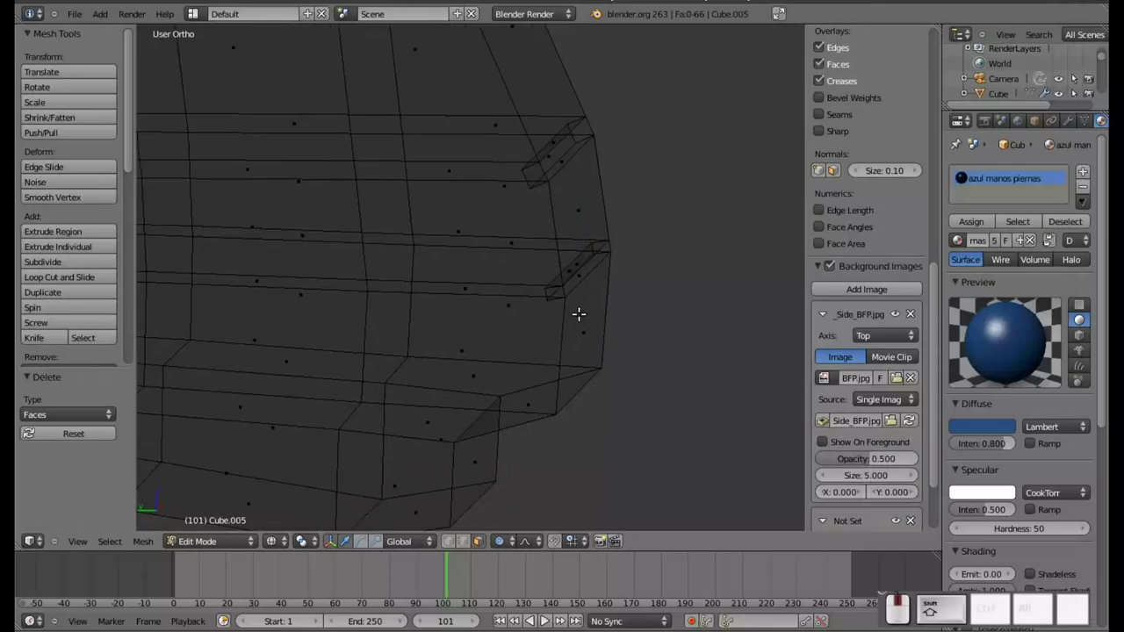
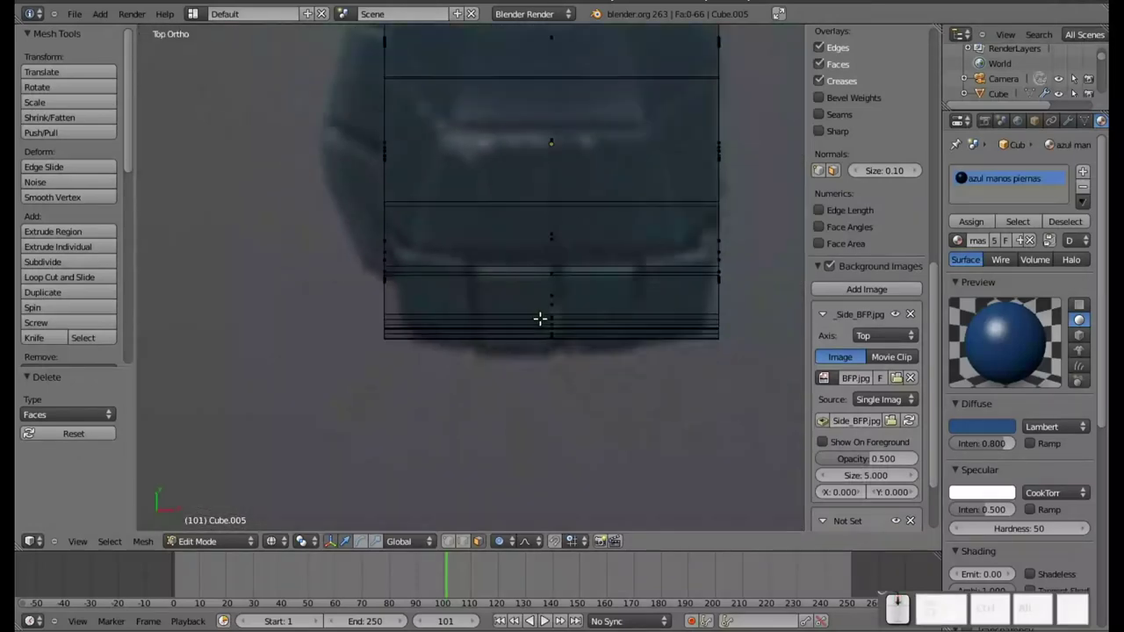
middle_click(542, 314)
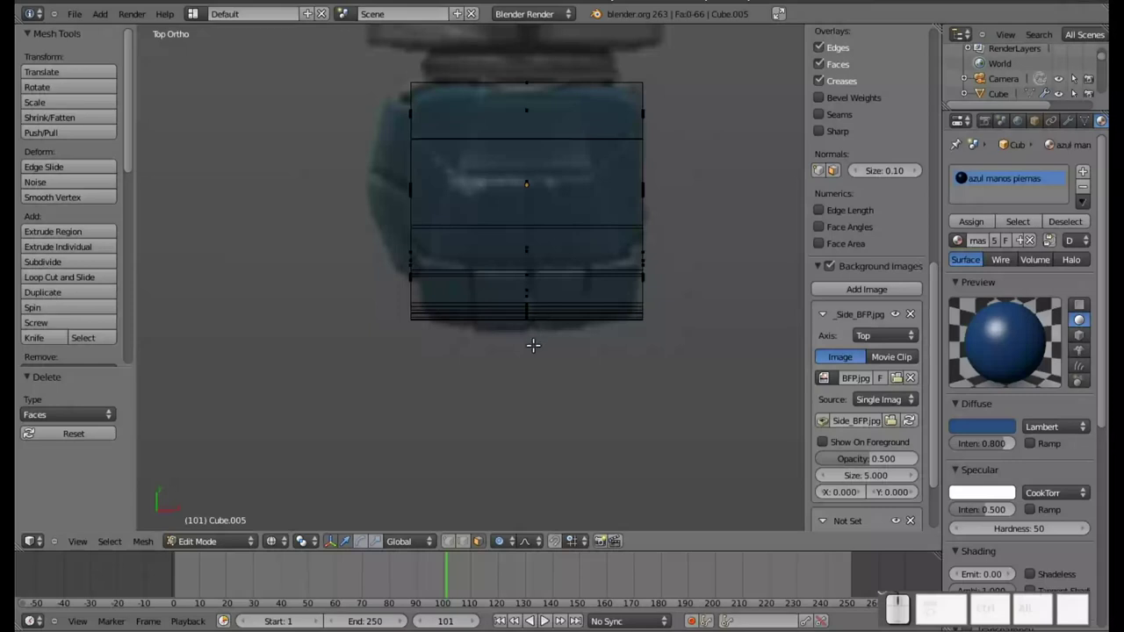
Leave editing and move the leg piece about -5.018 along X onto the robot's leg.
key(Tab)
scroll(down, 3)
scroll(down, 3)
drag(527, 264, 228, 276)
middle_click(231, 276)
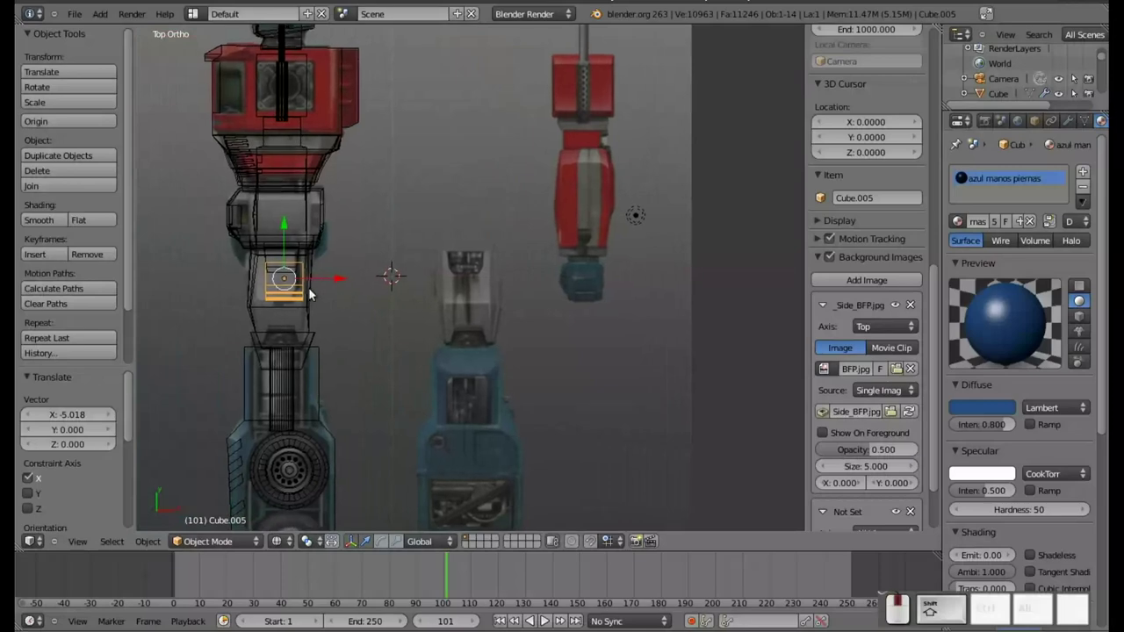
Orbit to the blue leg piece beside the torso and view it close up in solid shading.
middle_click(259, 278)
scroll(down, 3)
middle_click(350, 333)
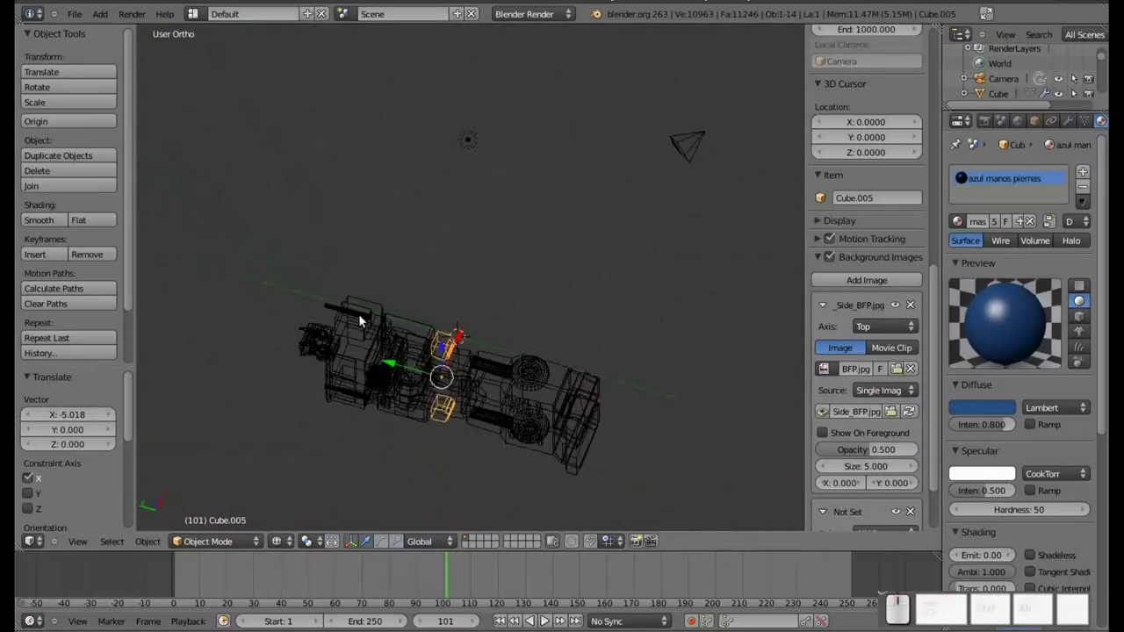
key(z)
middle_click(402, 384)
scroll(up, 3)
drag(444, 378, 473, 281)
scroll(up, 3)
middle_click(574, 213)
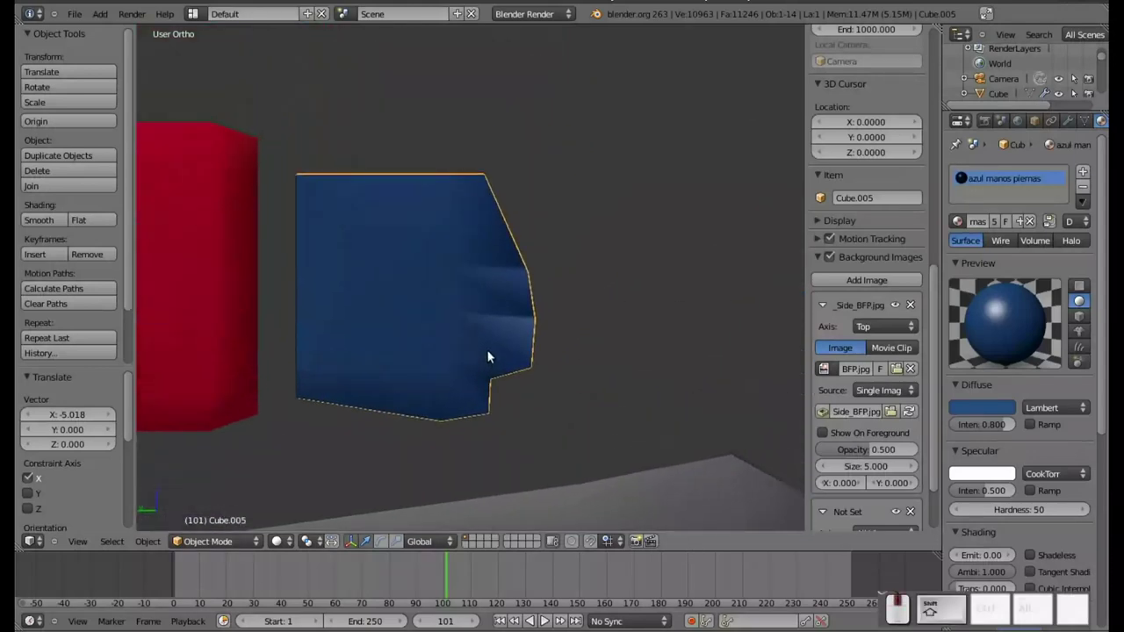
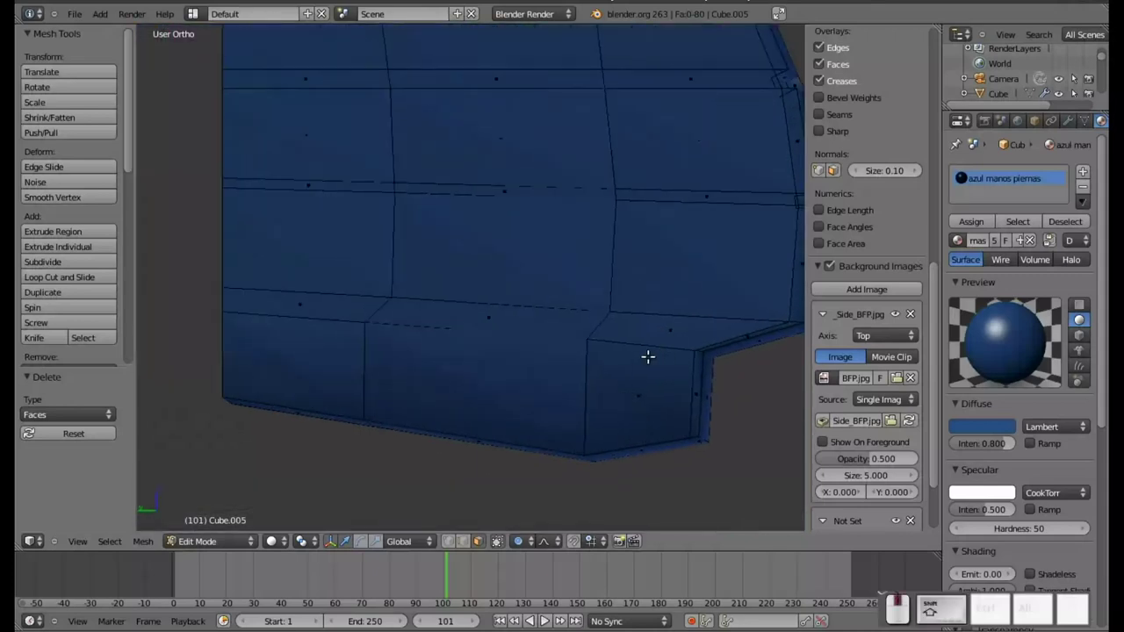
Cut a new edge loop across the blue leg piece.
key(ctrl+r)
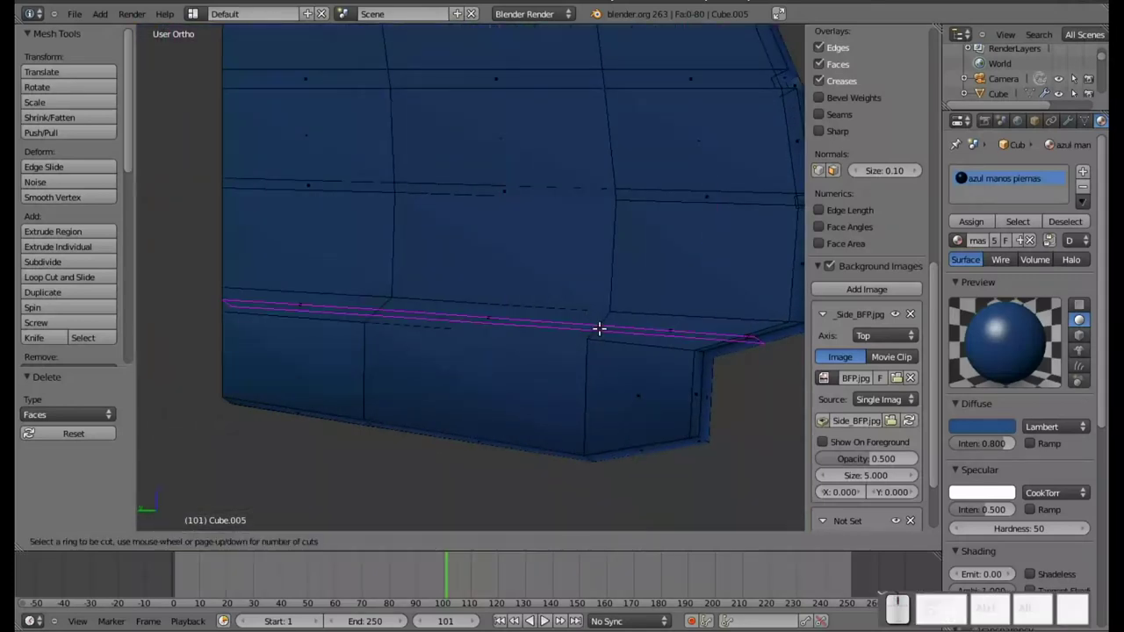
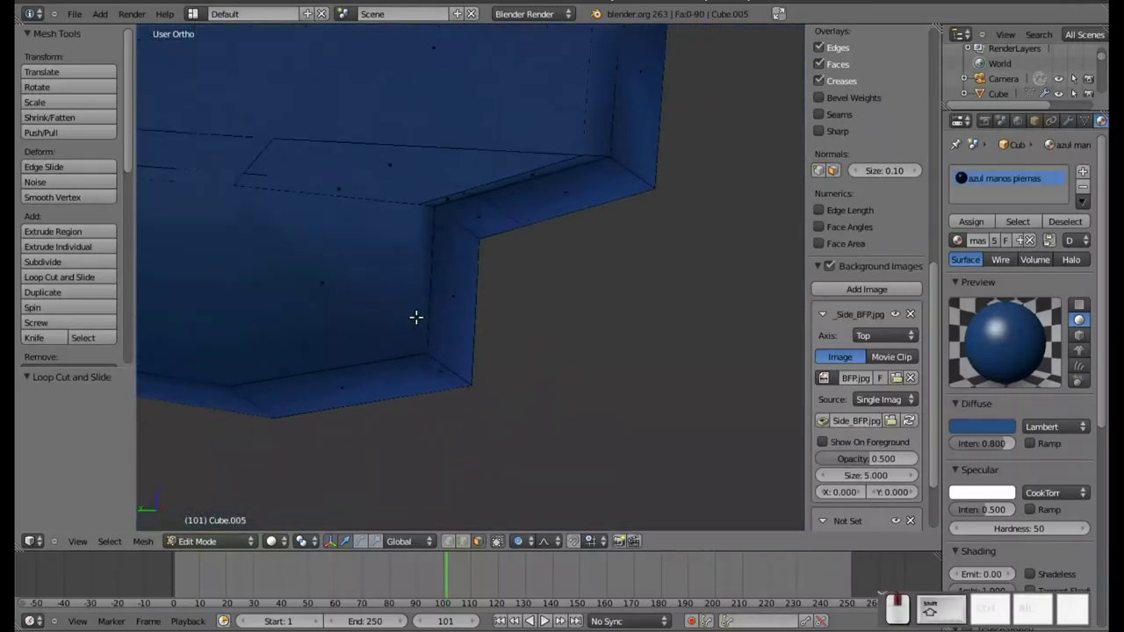
scroll(down, 3)
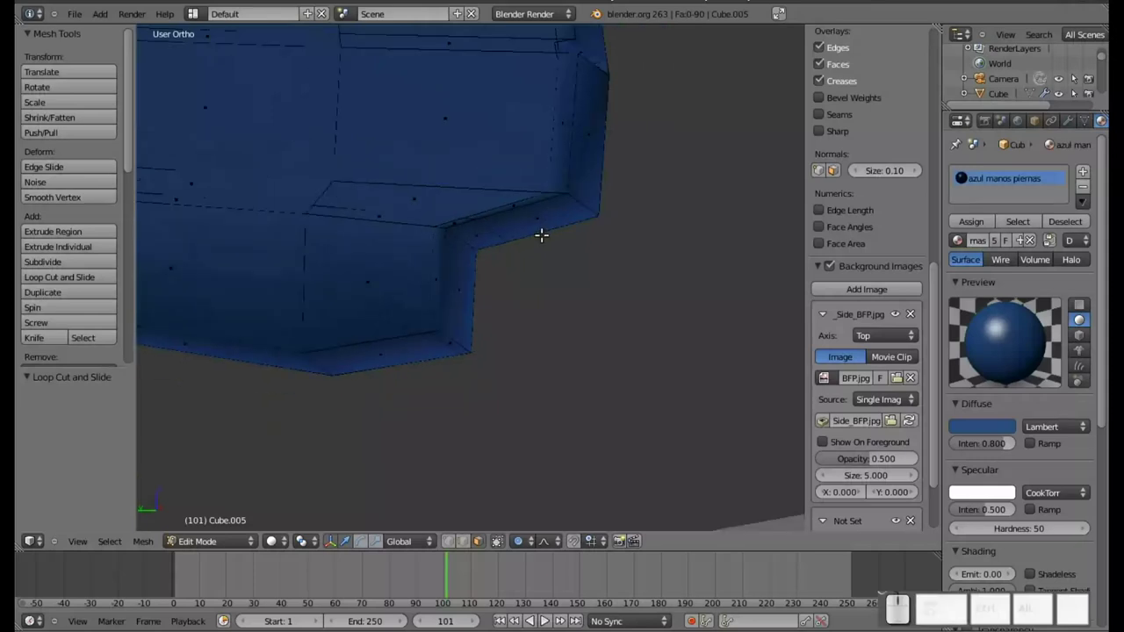
key(Tab)
key(Tab)
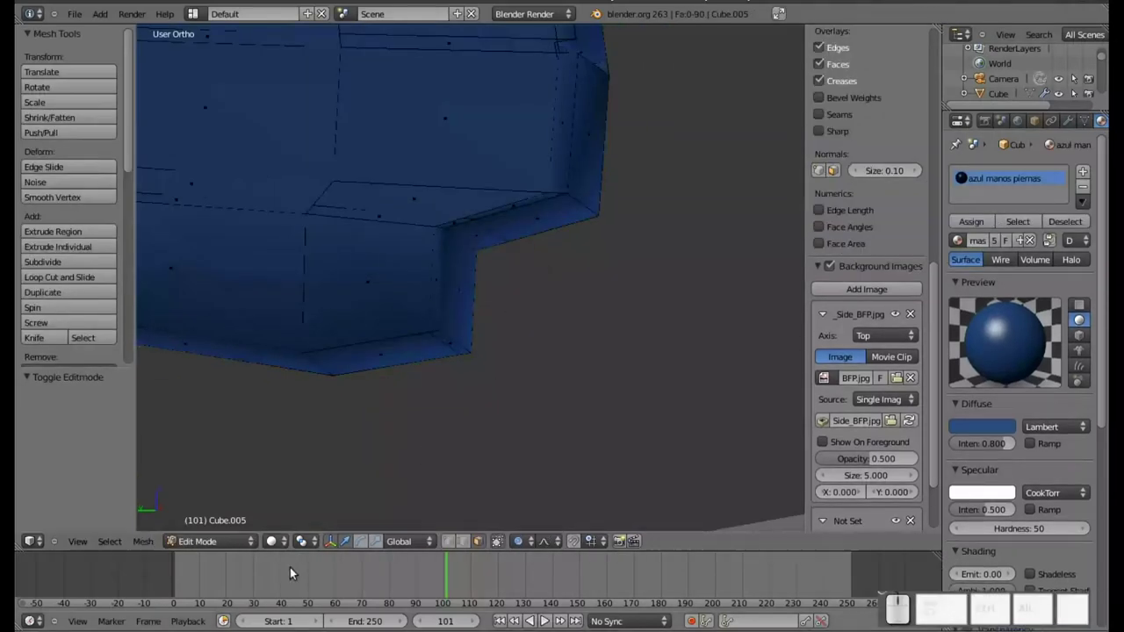
Toggle wireframe shading and orbit to the leg piece's inner corner.
key(z)
key(z)
scroll(up, 3)
scroll(down, 3)
drag(447, 266, 459, 261)
middle_click(459, 261)
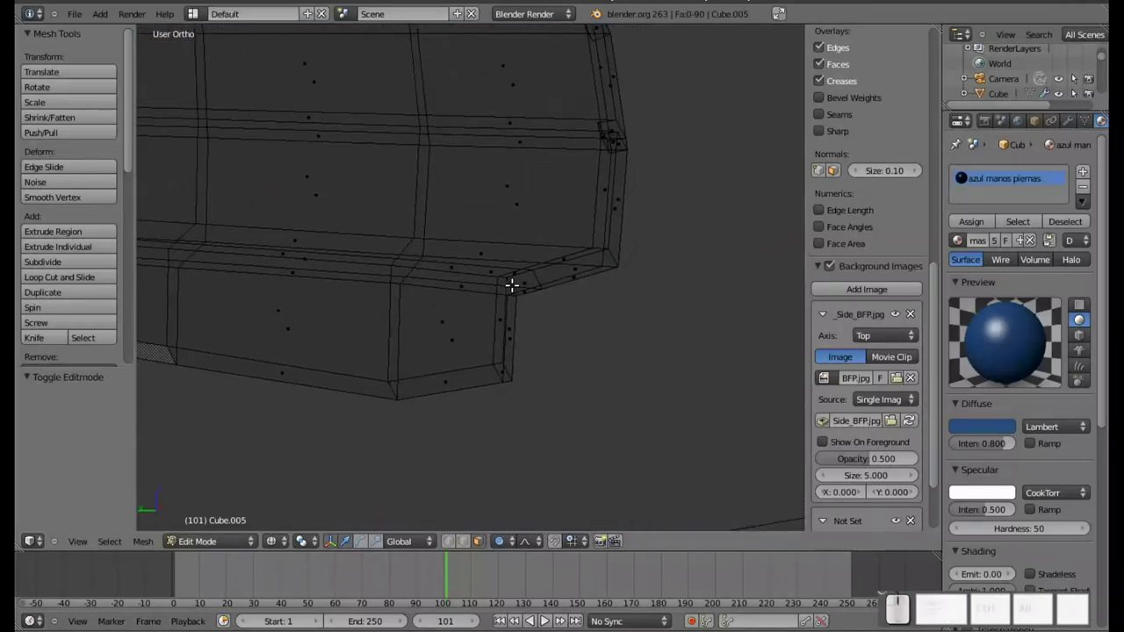
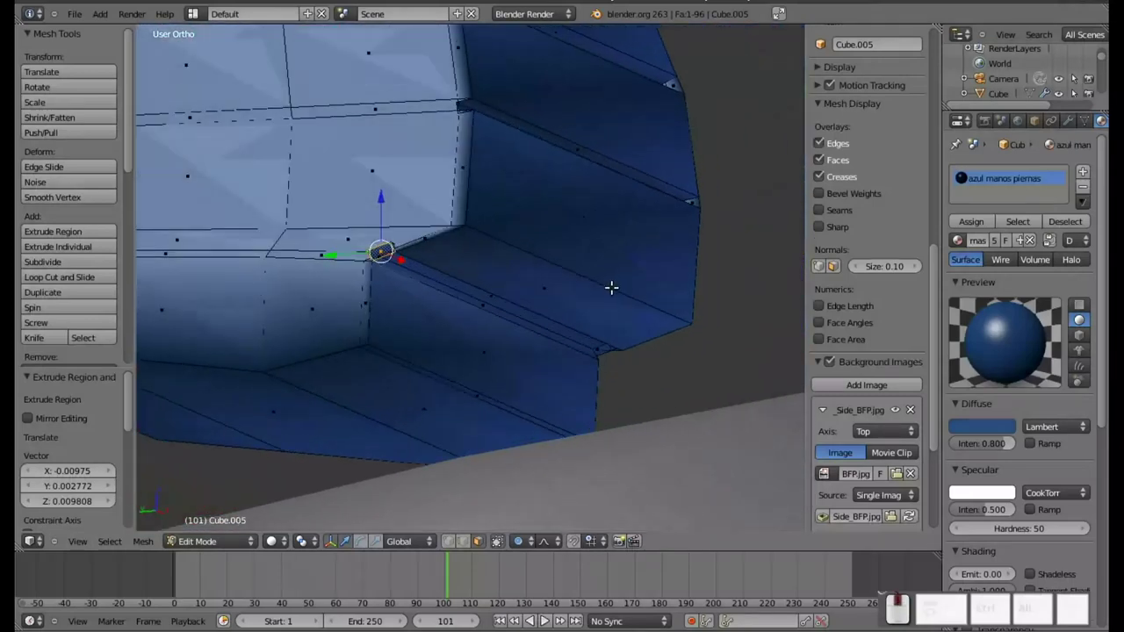
Delete the extruded faces and orbit to inspect the leg's underside and inner corner.
right_click(606, 343)
key(x)
click(570, 401)
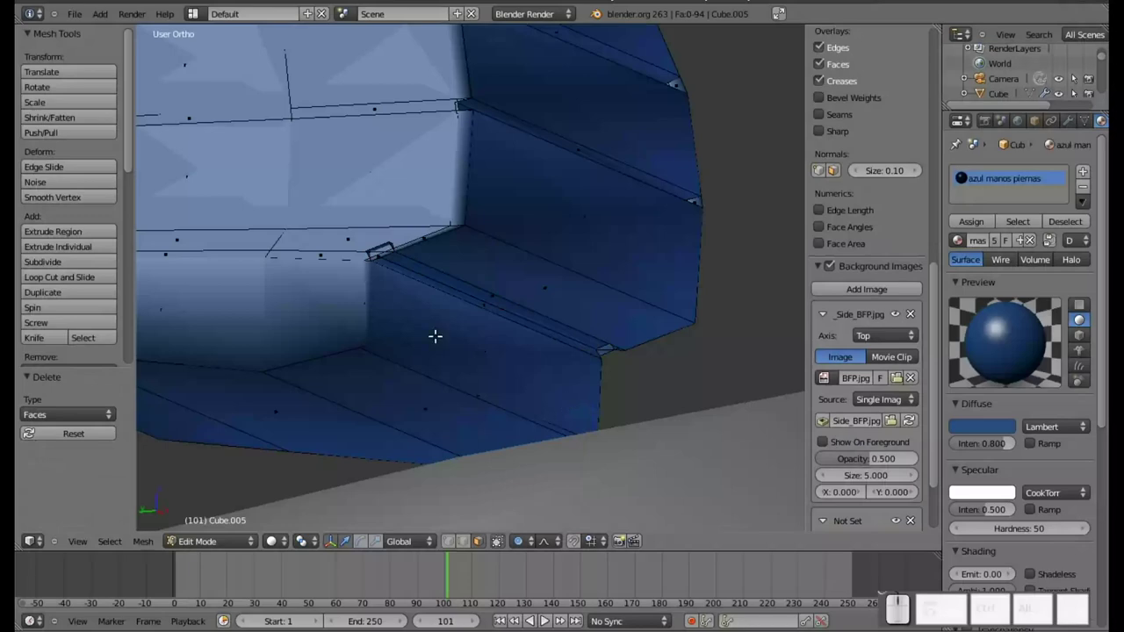
key(KP_7)
scroll(down, 3)
drag(374, 287, 421, 329)
scroll(up, 3)
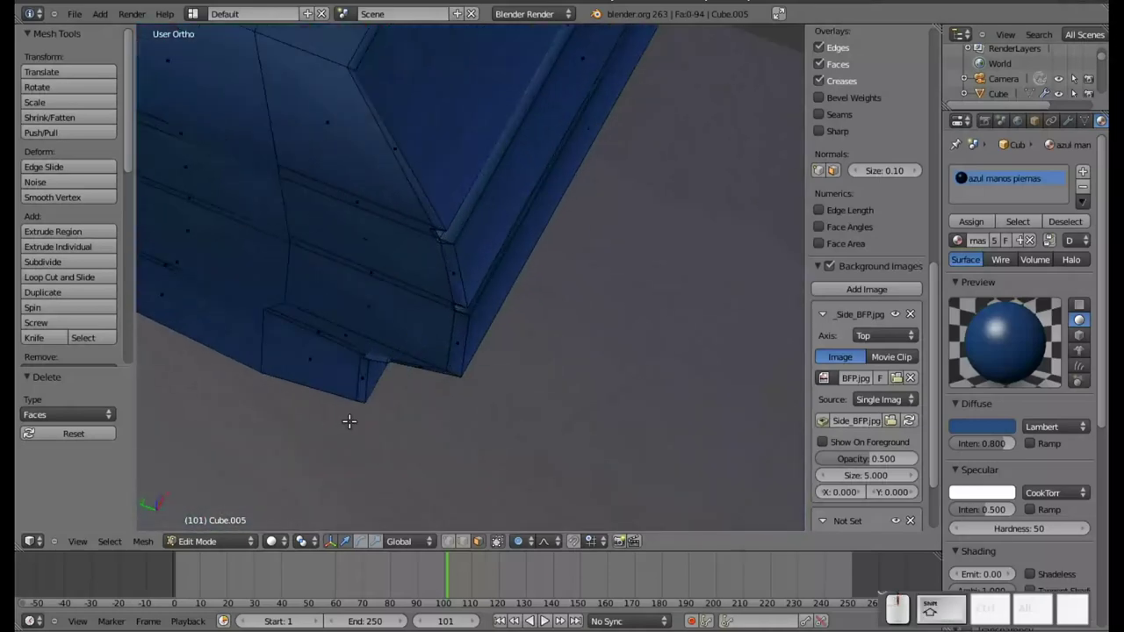
drag(358, 395, 375, 246)
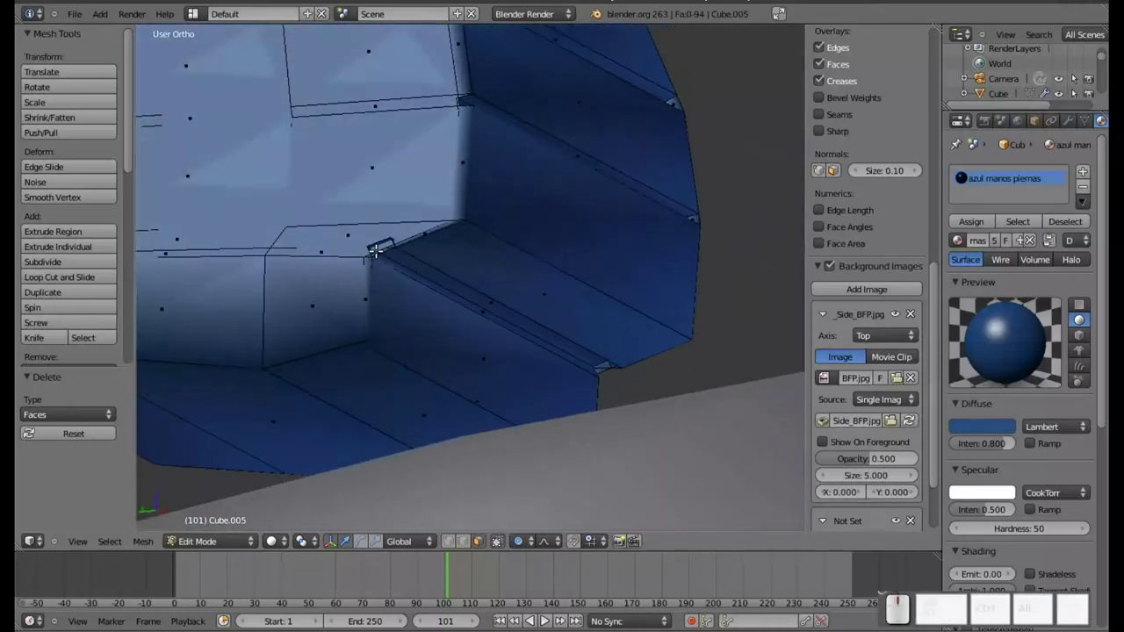
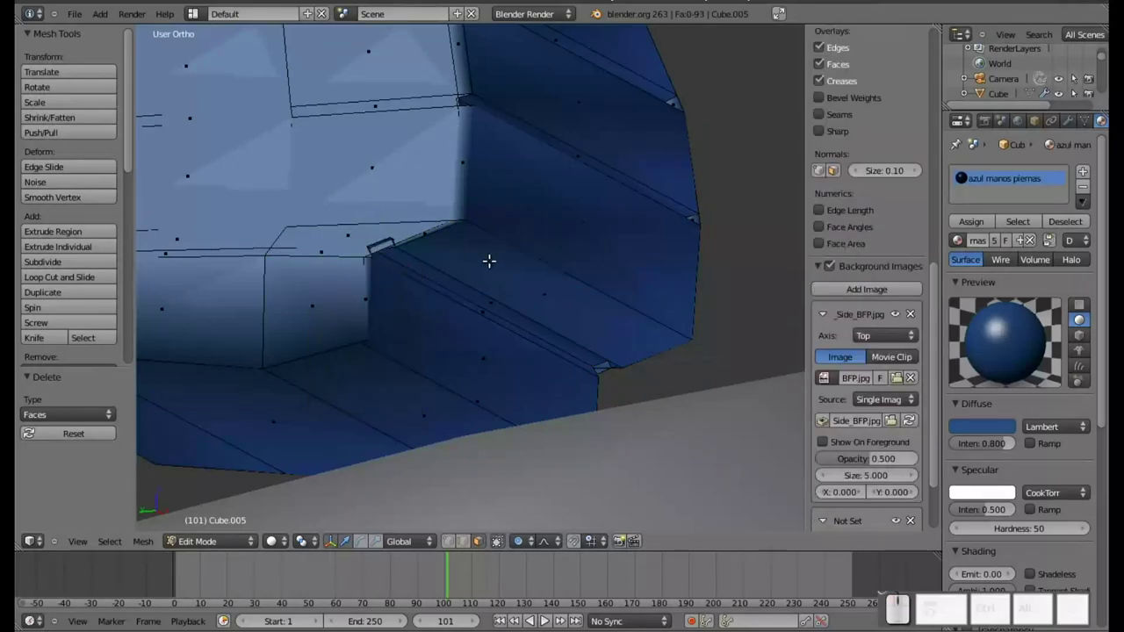
Nudge the side vertices slightly along X in top view and return to the whole robot.
key(KP_7)
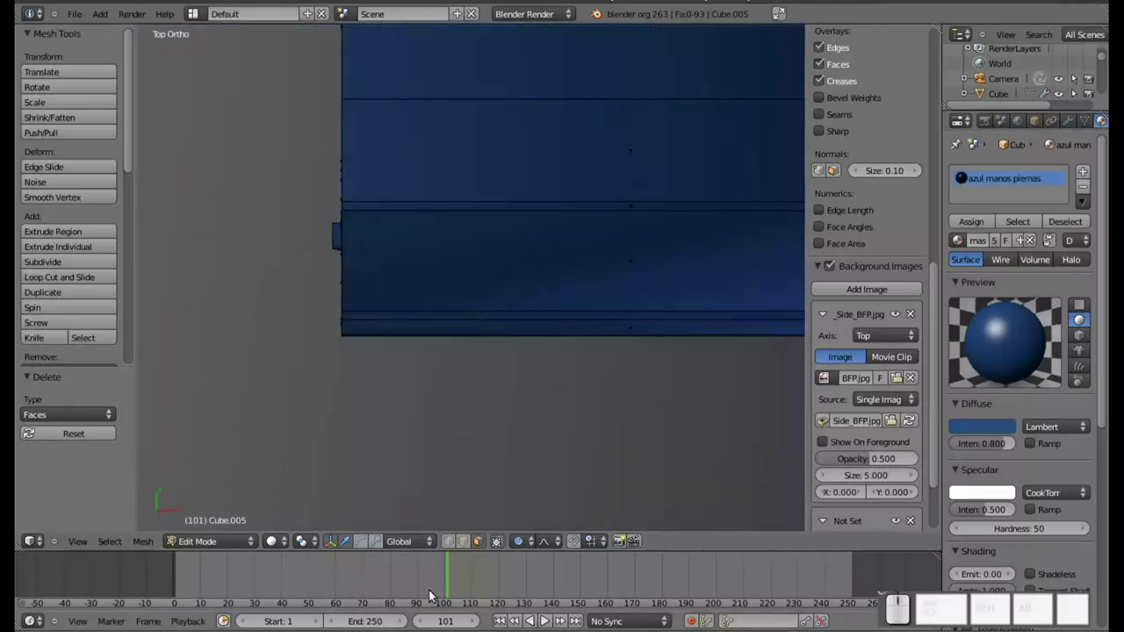
click(455, 540)
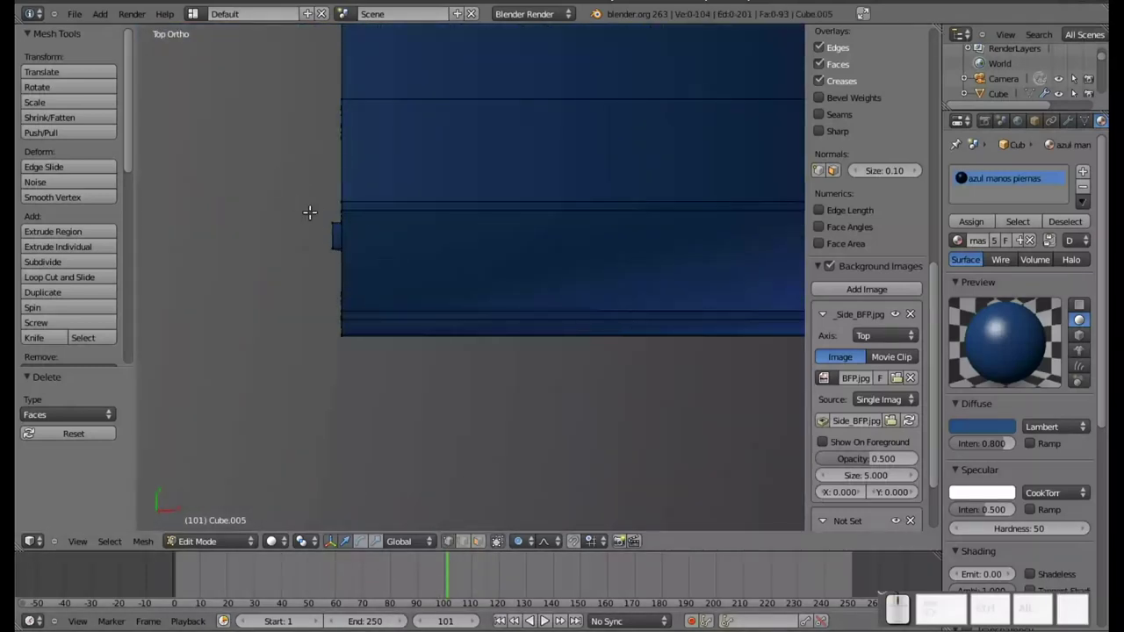
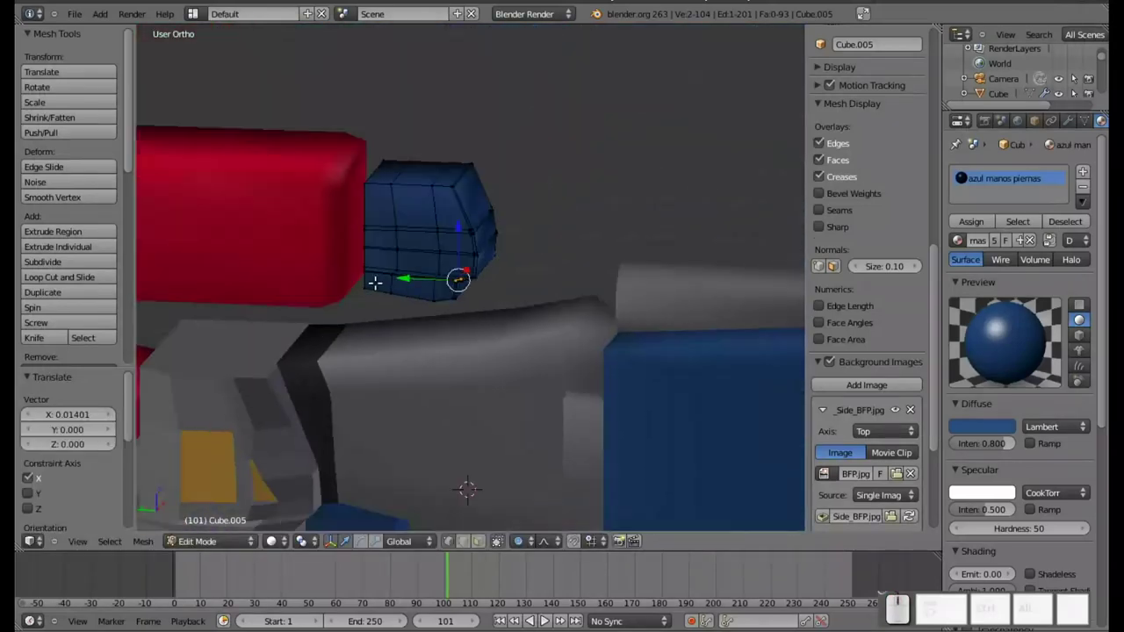
key(KP_7)
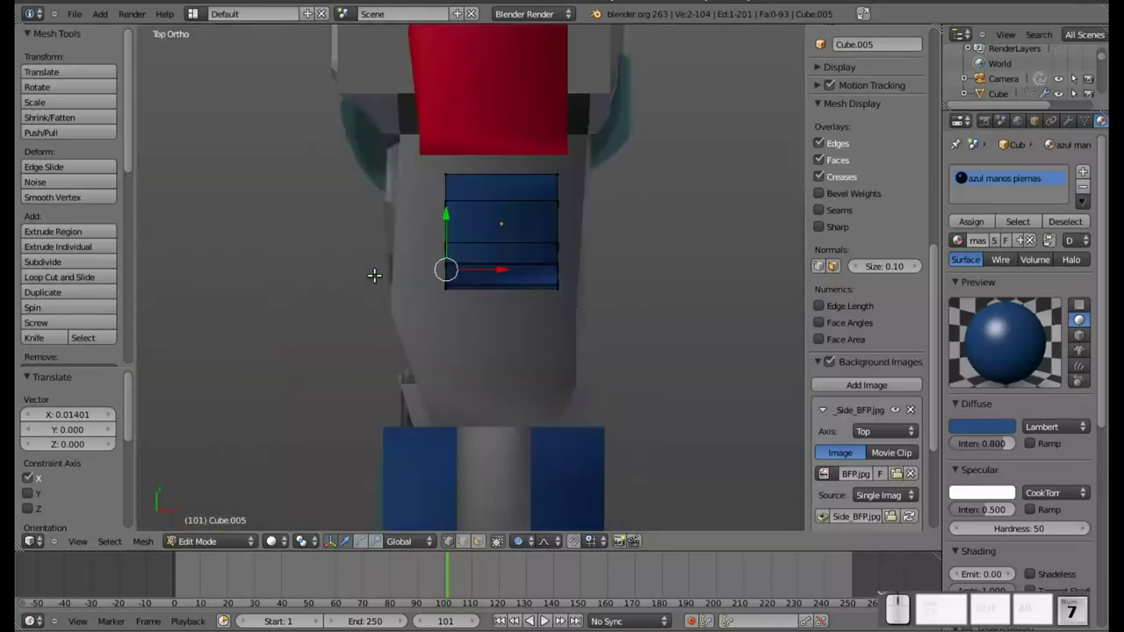
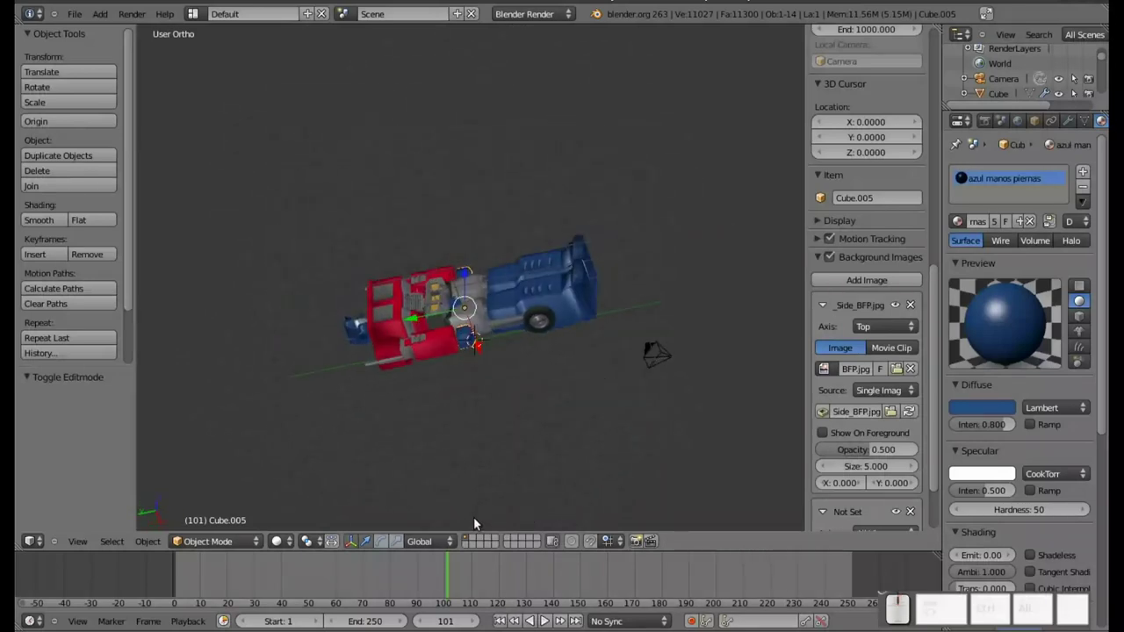
In top view, select the wheel on the blue leg and its whole connected mesh.
key(KP_7)
scroll(up, 3)
middle_click(466, 452)
key(Tab)
key(Tab)
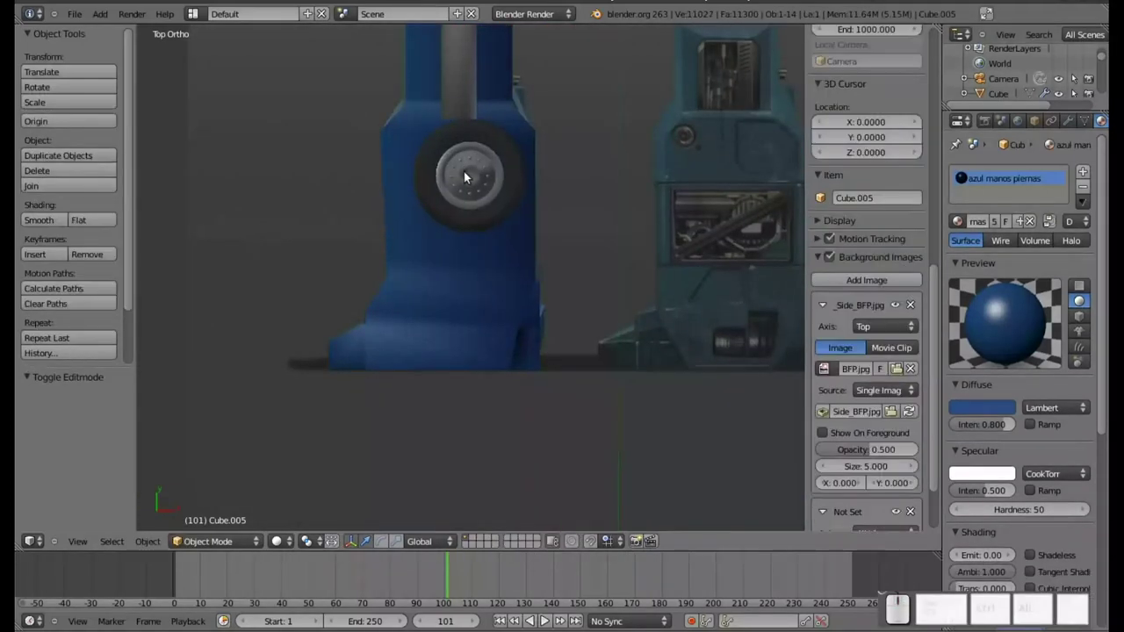
right_click(481, 220)
key(Tab)
scroll(up, 3)
drag(477, 59, 455, 389)
right_click(463, 392)
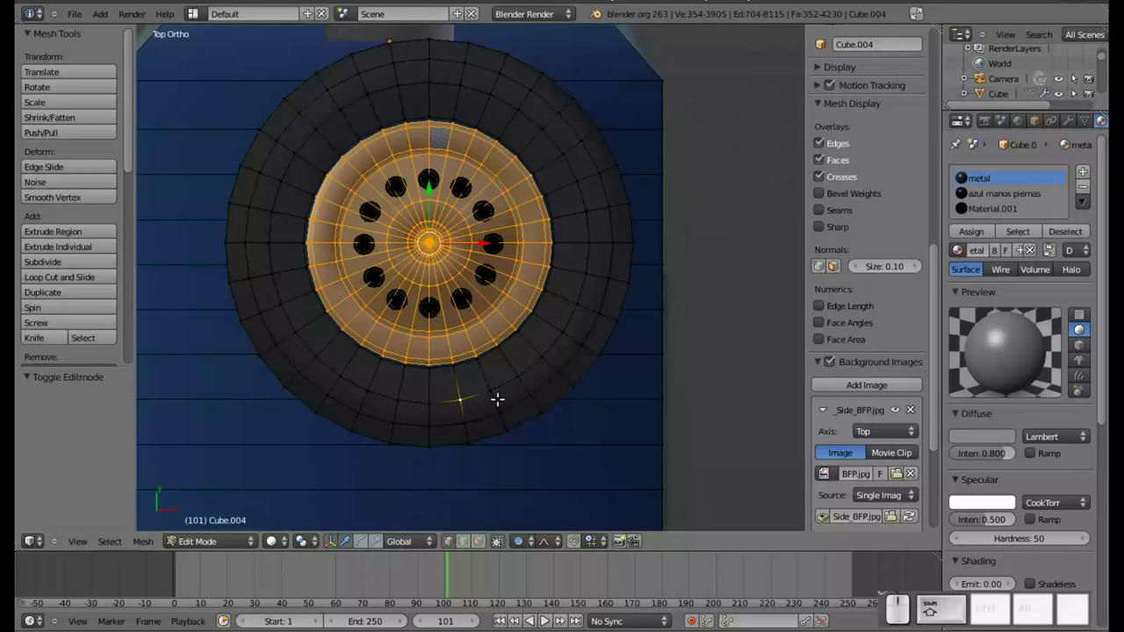
key(shift+l)
Duplicate the wheel with Shift+D and place the copy just below the original along Y.
scroll(down, 3)
drag(465, 356, 485, 272)
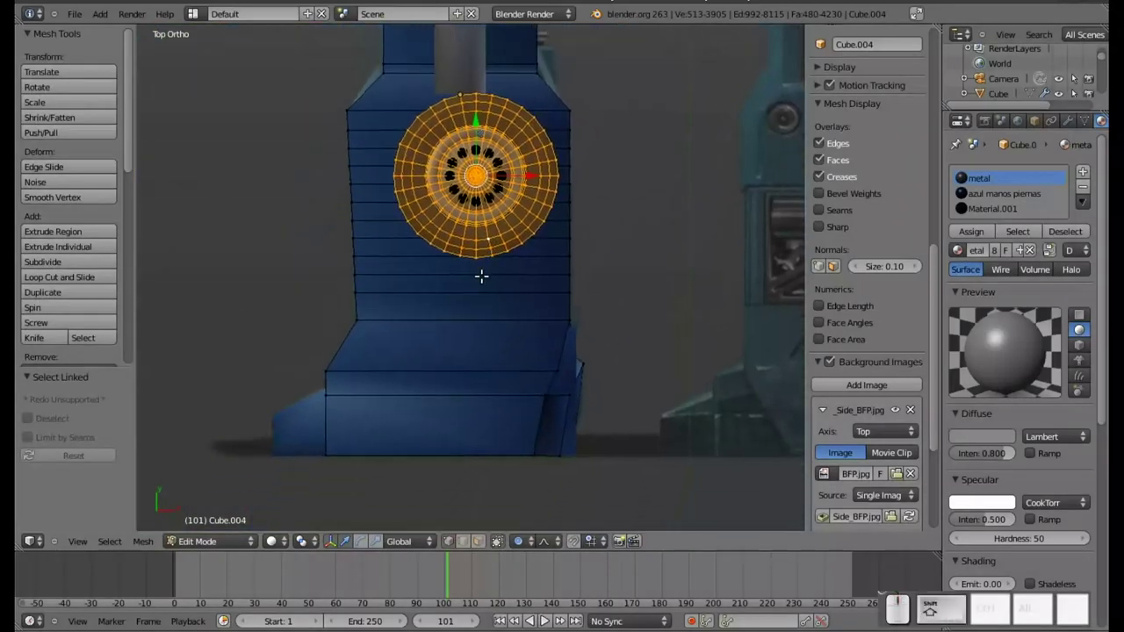
middle_click(484, 271)
key(shift+d)
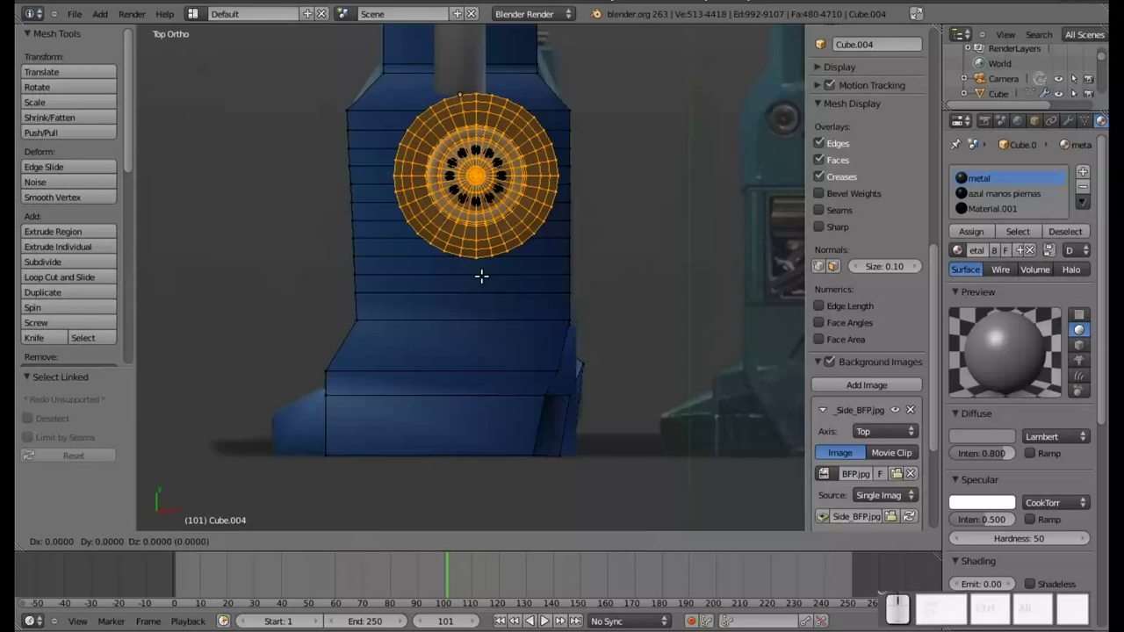
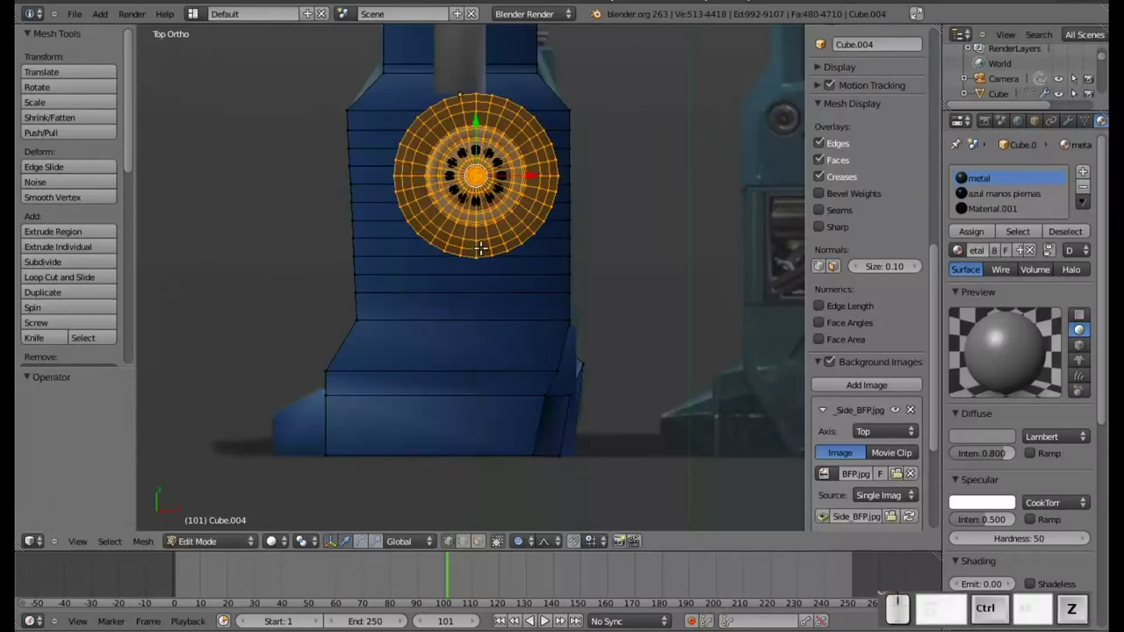
key(ctrl+z)
key(shift+d)
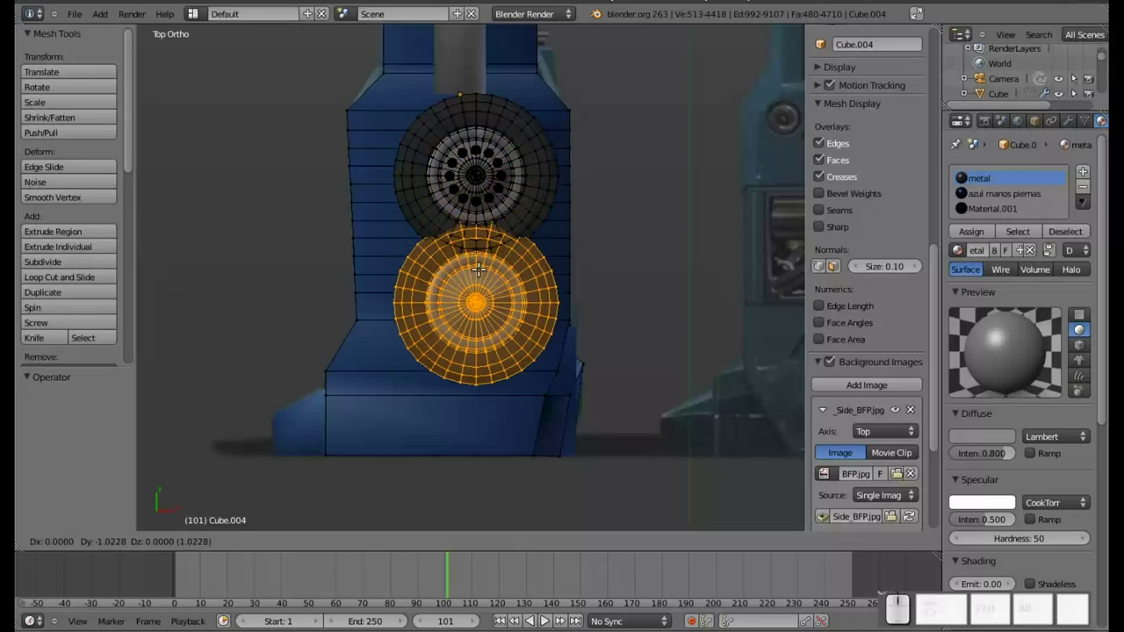
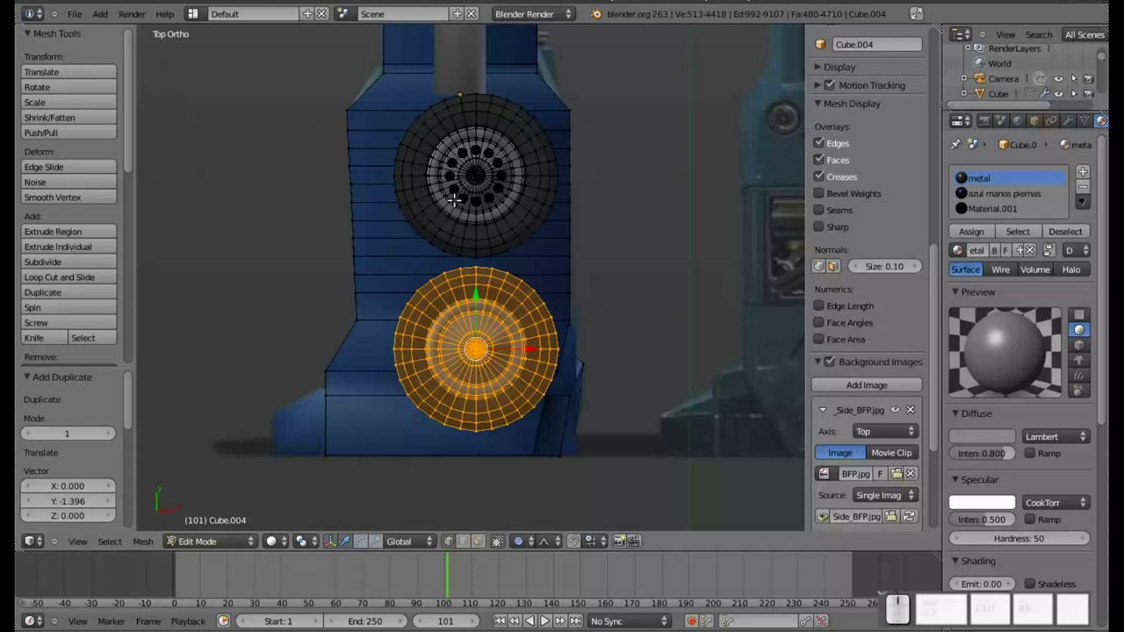
scroll(up, 3)
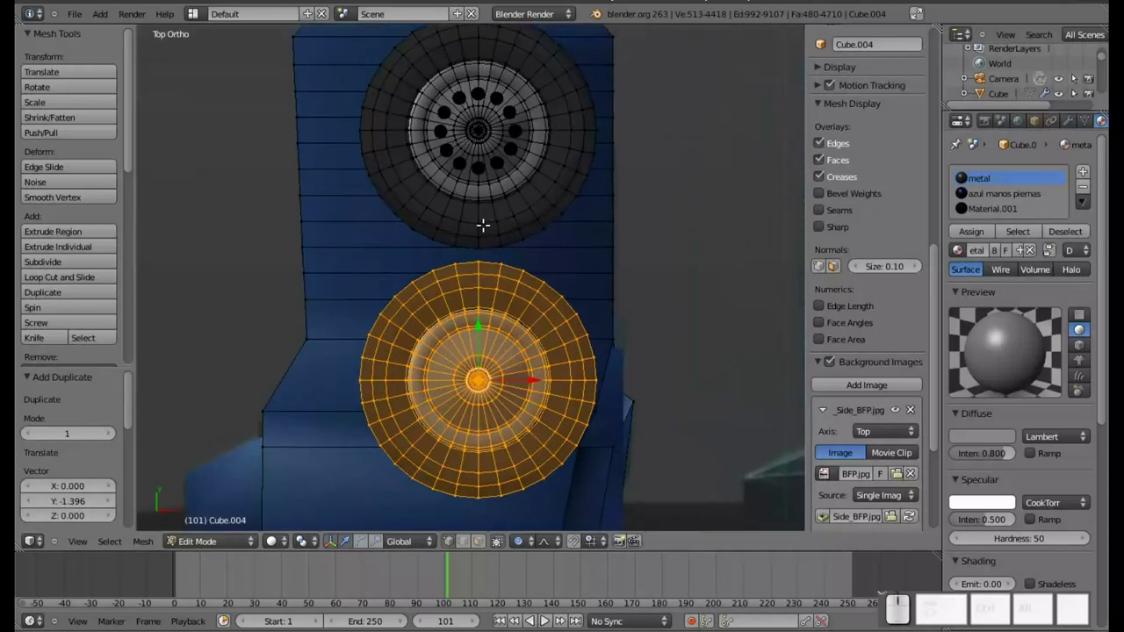
Delete the partial copy and place a full duplicate of the wheel below the original.
key(x)
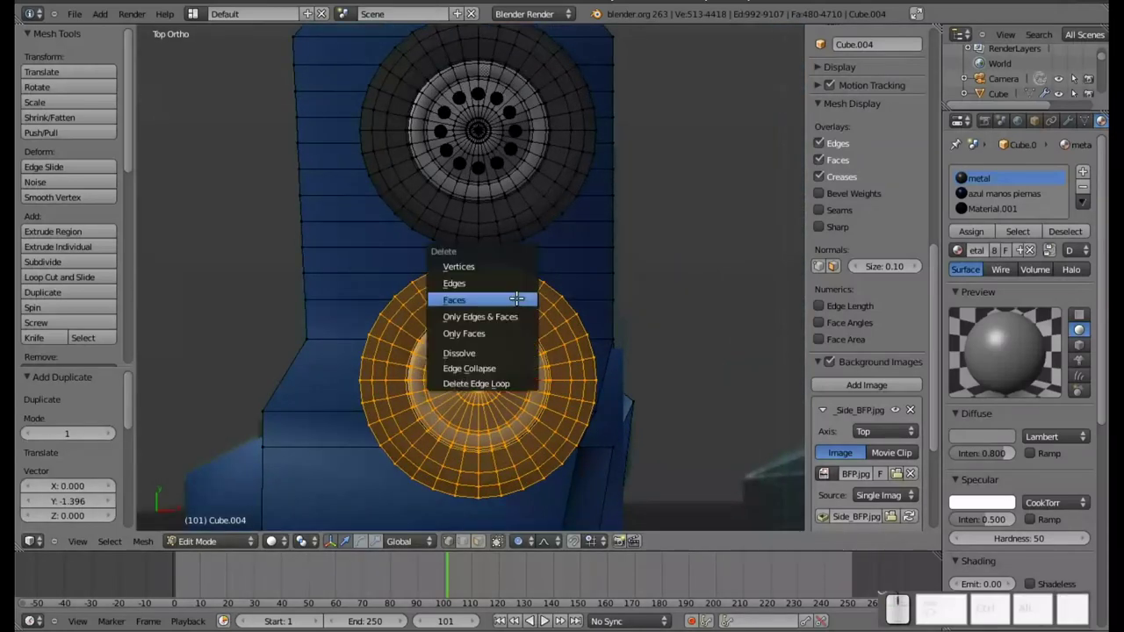
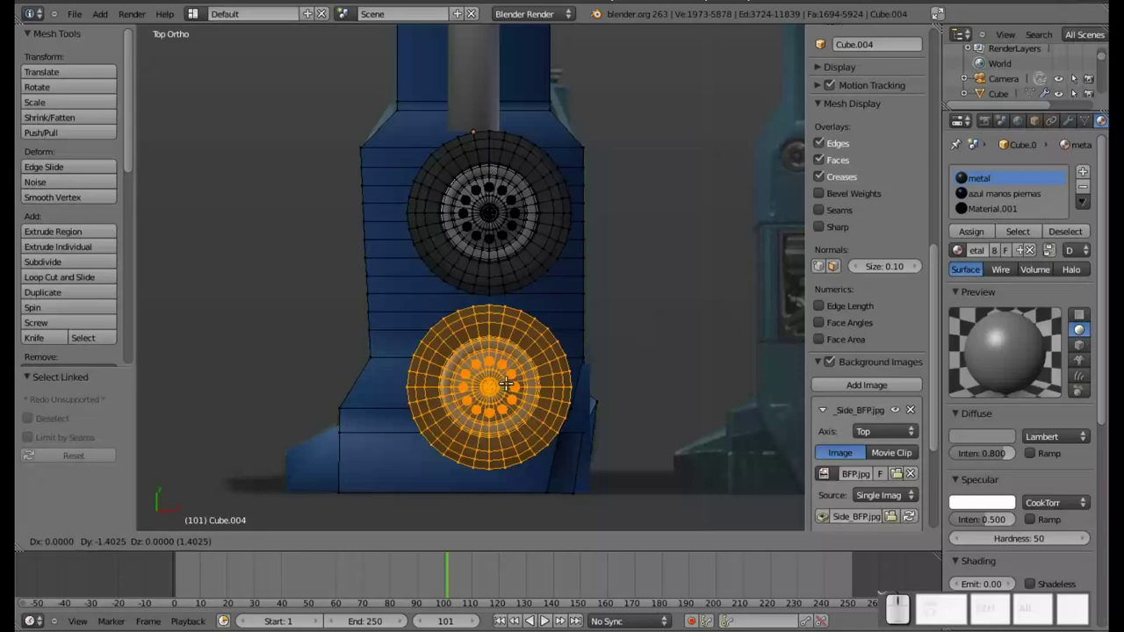
click(508, 378)
Leave Edit Mode and orbit around the robot to inspect the leg with both bolted wheels.
key(Tab)
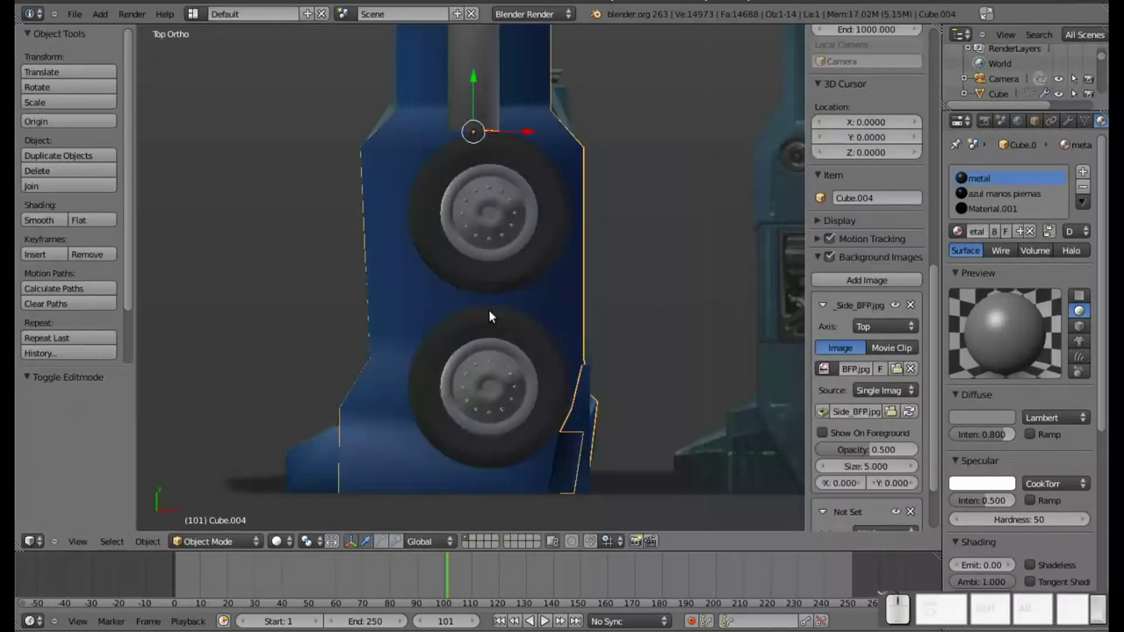
scroll(down, 3)
middle_click(433, 287)
drag(393, 352, 448, 273)
scroll(down, 3)
middle_click(406, 200)
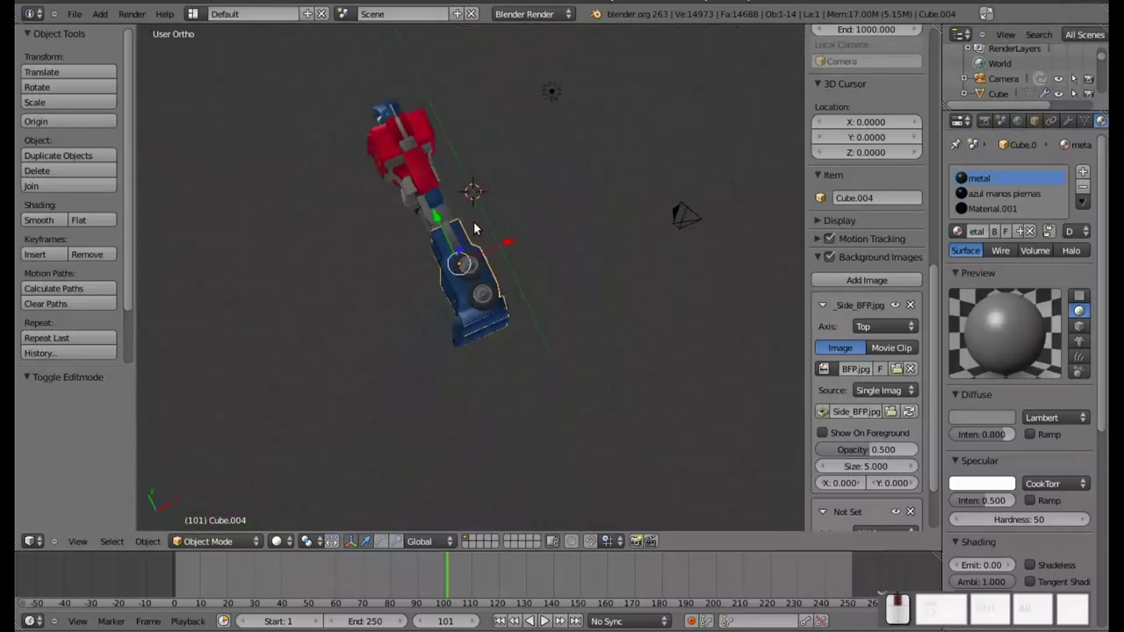
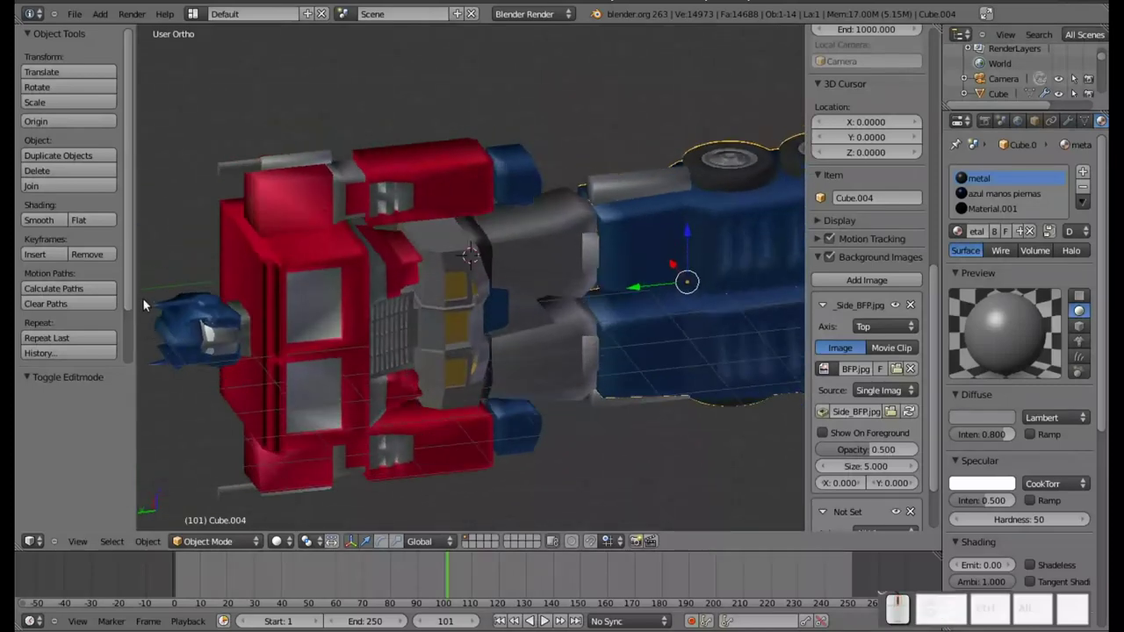
drag(190, 288, 500, 253)
scroll(up, 3)
scroll(down, 3)
drag(558, 339, 300, 292)
scroll(up, 3)
drag(298, 309, 543, 282)
drag(578, 256, 463, 293)
scroll(up, 3)
scroll(down, 3)
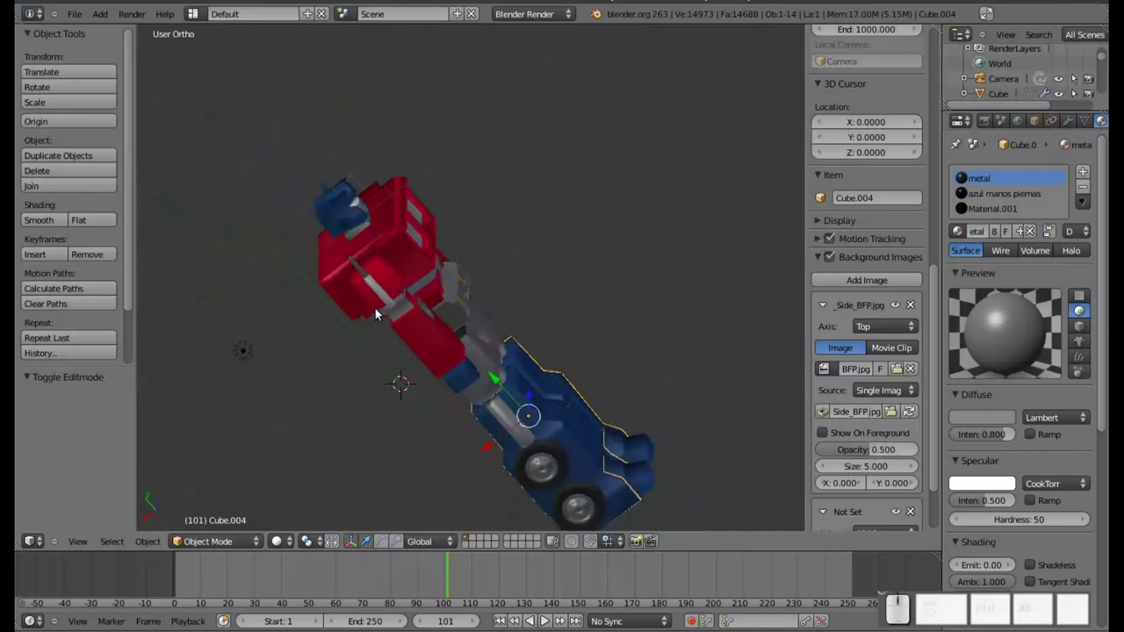
Render the scene with F12, then close the result to return to the 3D view.
key(F12)
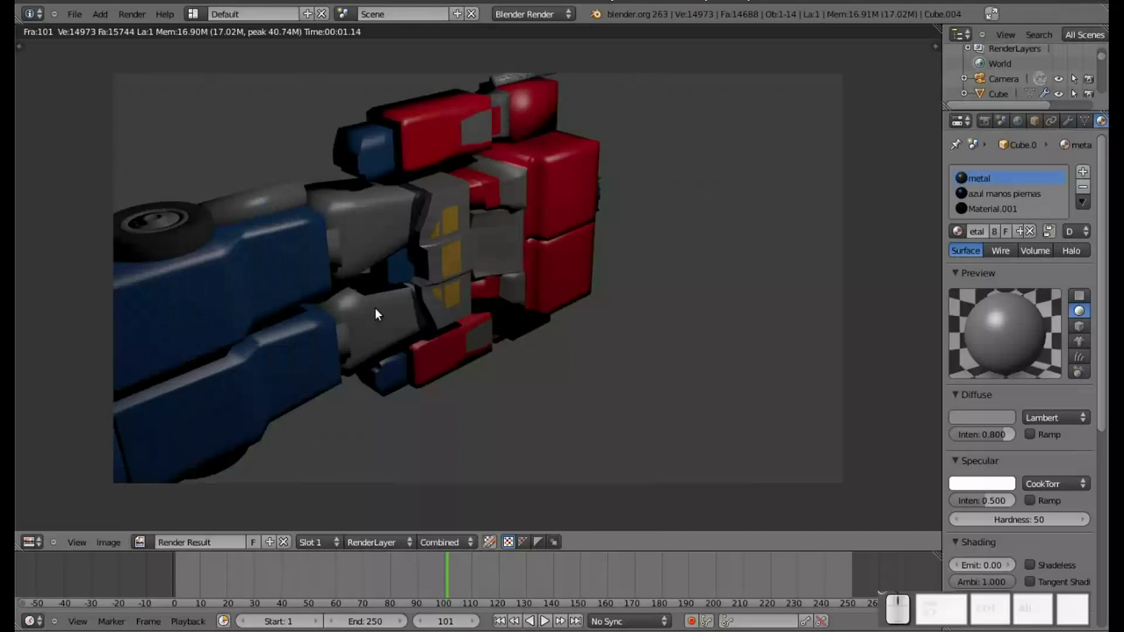
key(Escape)
scroll(down, 3)
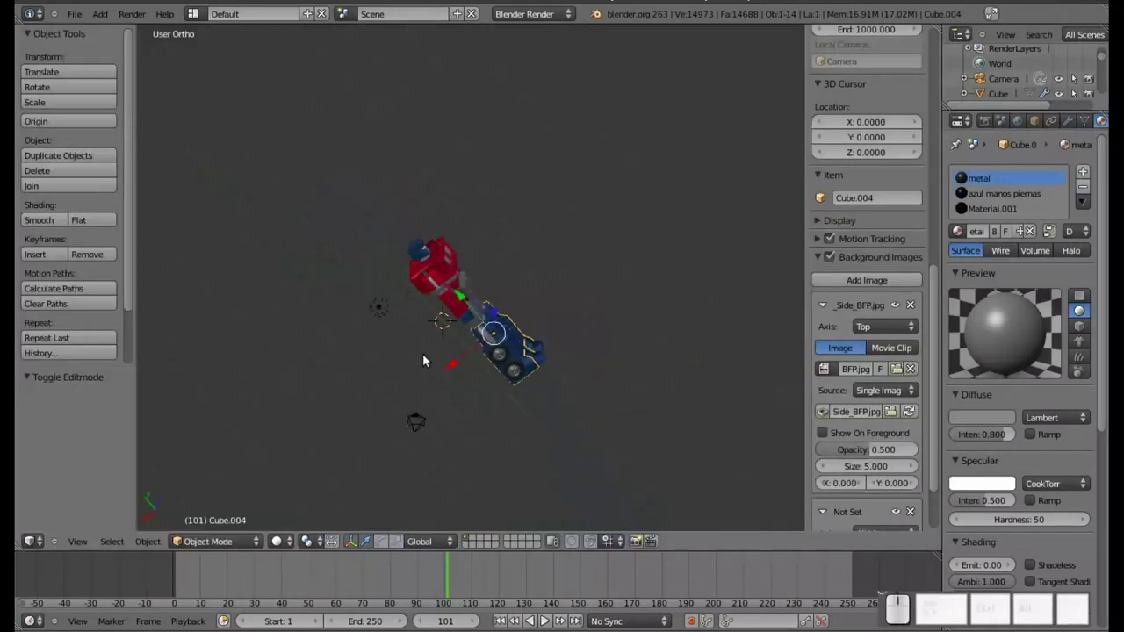
scroll(down, 3)
scroll(up, 3)
middle_click(531, 407)
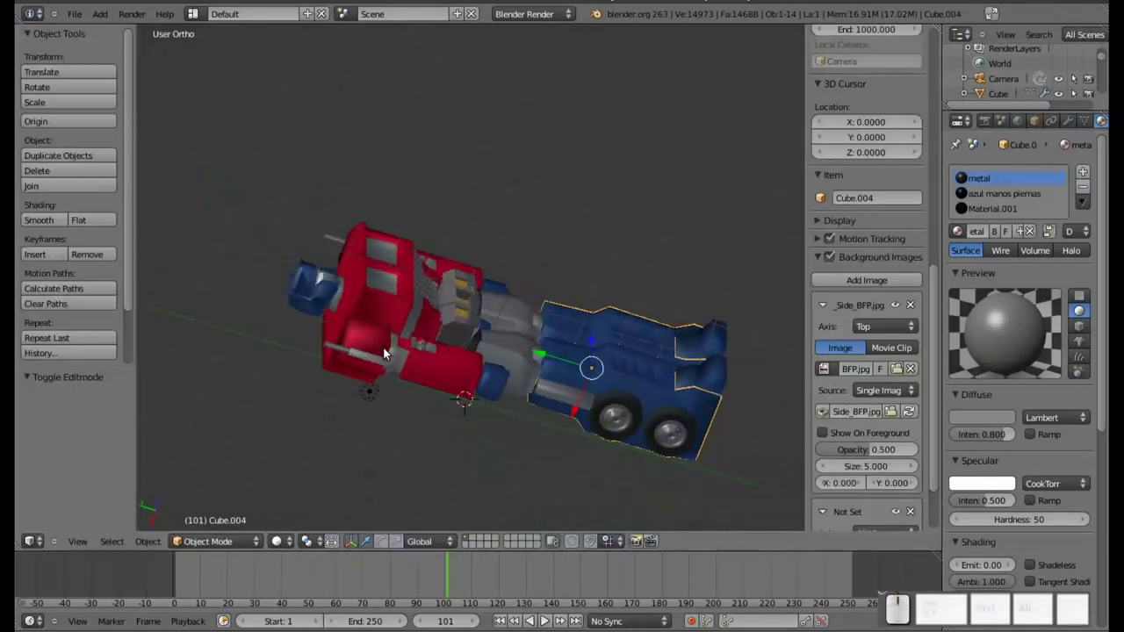
Orbit around the robot to check the wheels and return to a top view.
drag(339, 143, 507, 303)
middle_click(485, 312)
drag(318, 373, 655, 402)
drag(600, 481, 566, 246)
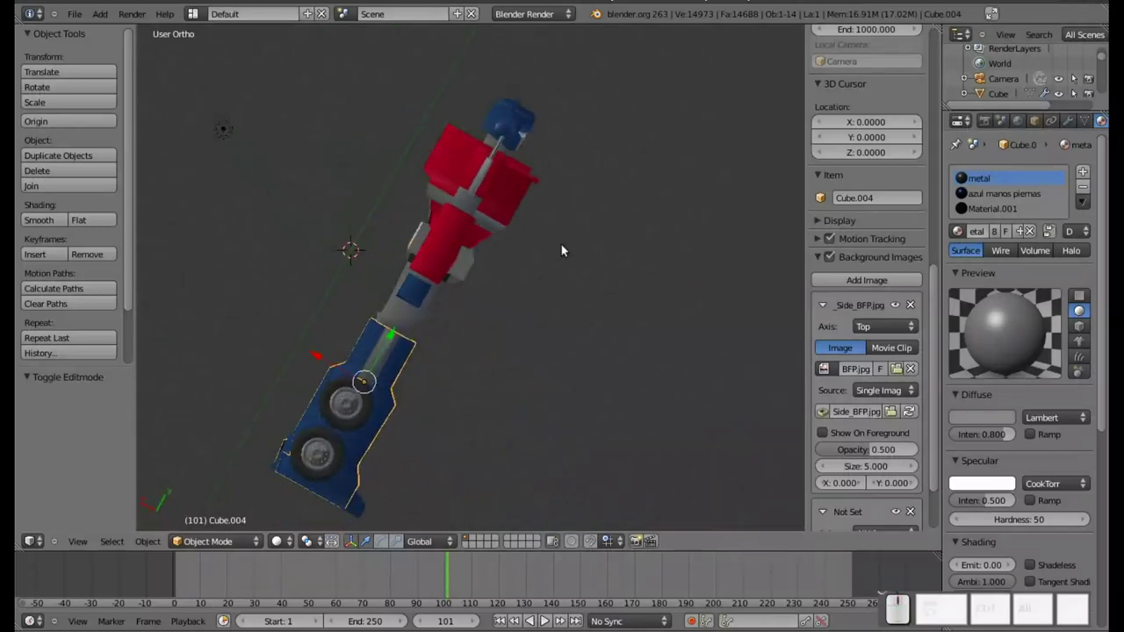
drag(520, 240, 466, 444)
middle_click(423, 491)
scroll(down, 3)
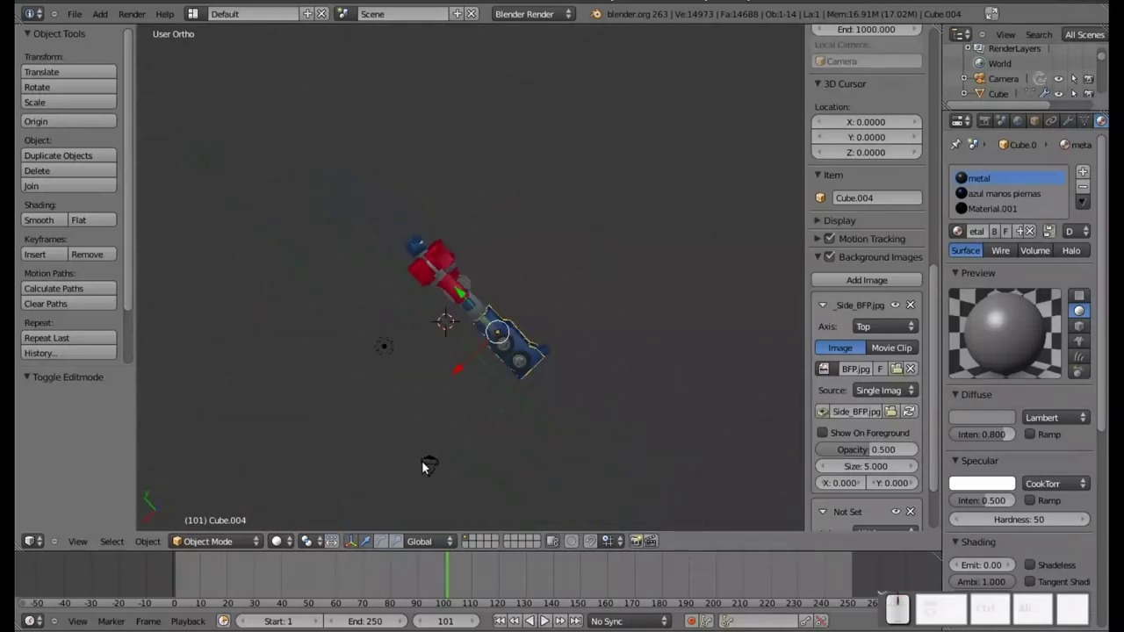
Select the camera, move it beside the robot, rotate it about Y and check the view through it.
right_click(435, 458)
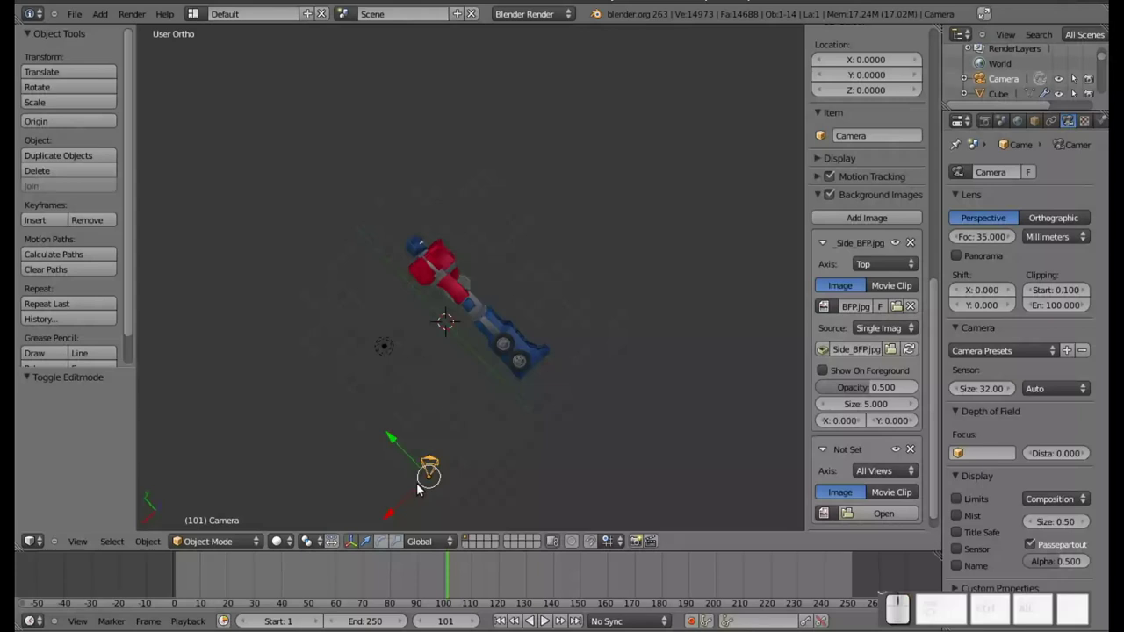
click(414, 492)
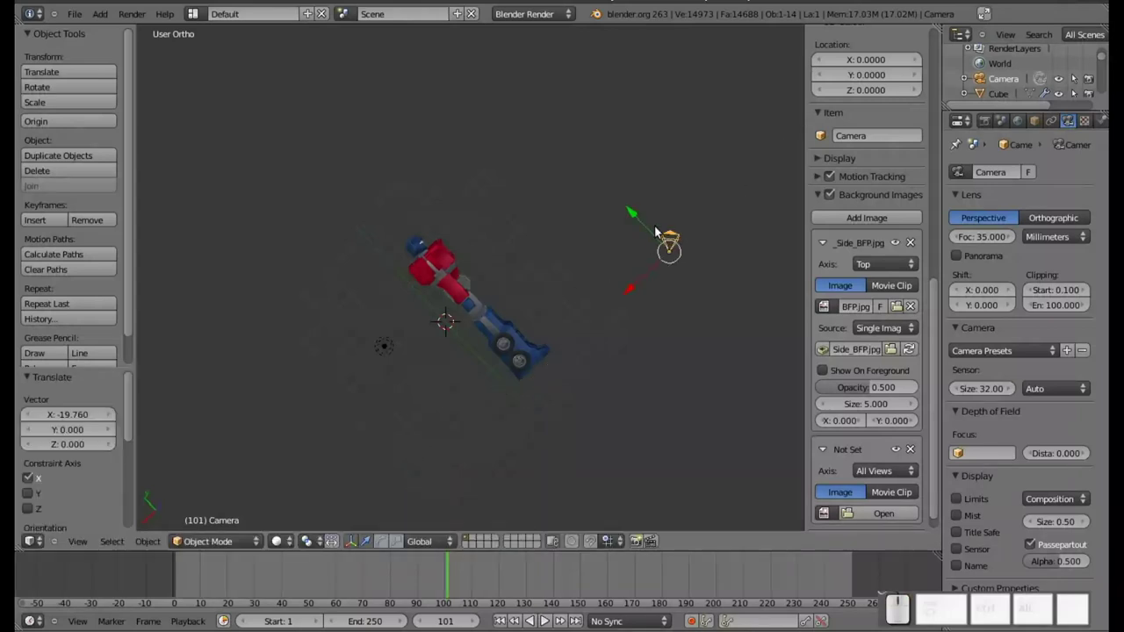
drag(651, 224, 600, 185)
drag(602, 306, 661, 367)
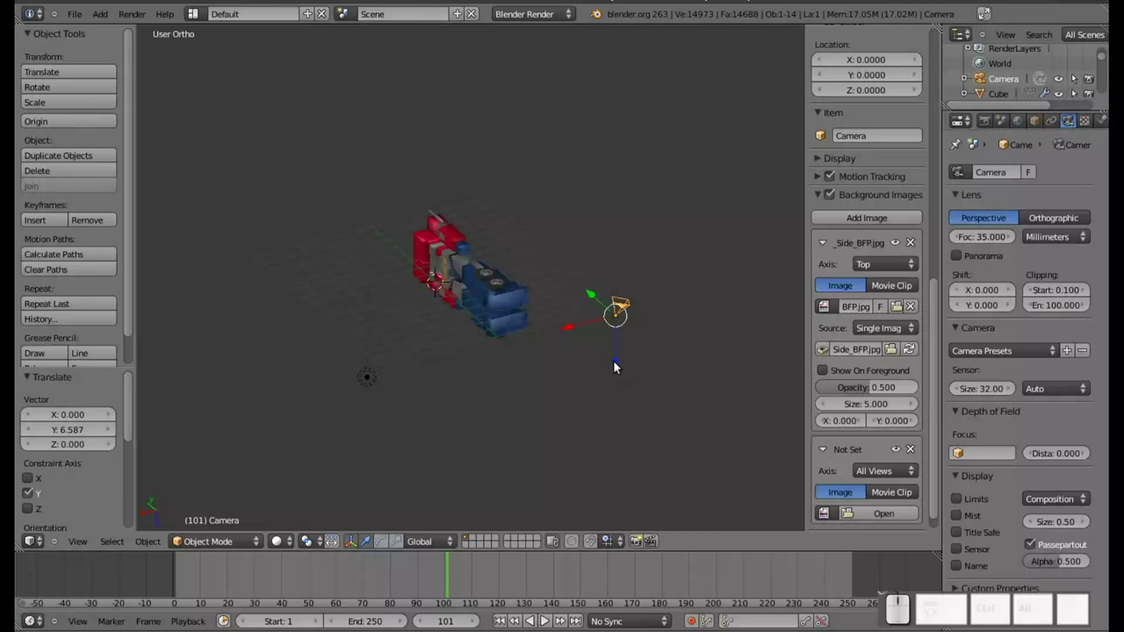
key(r)
key(y)
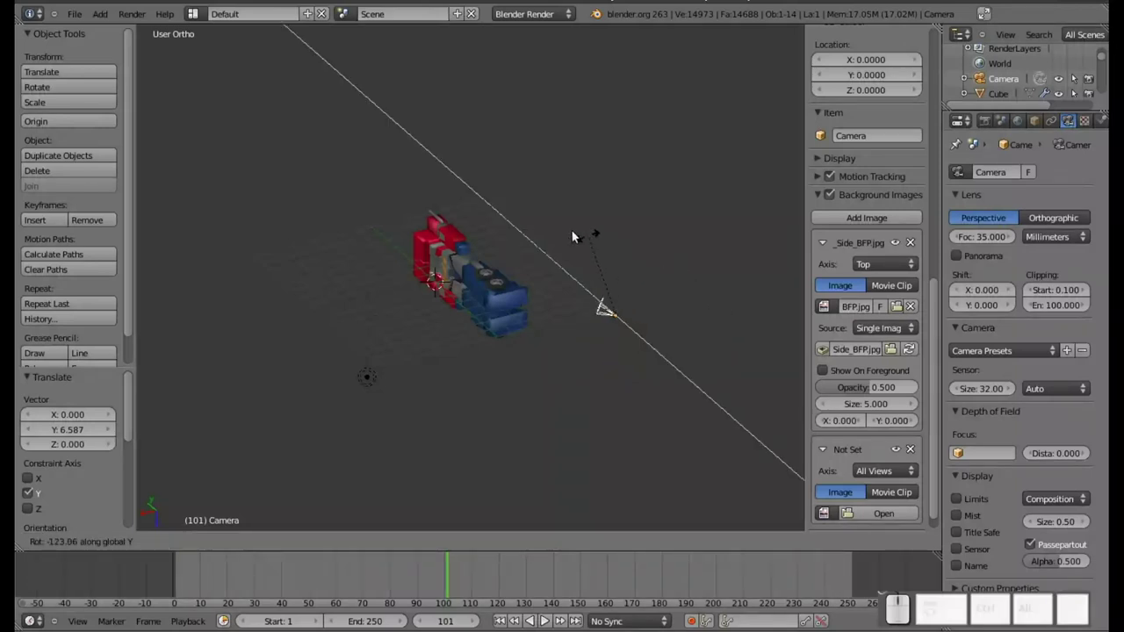
click(562, 231)
key(KP_0)
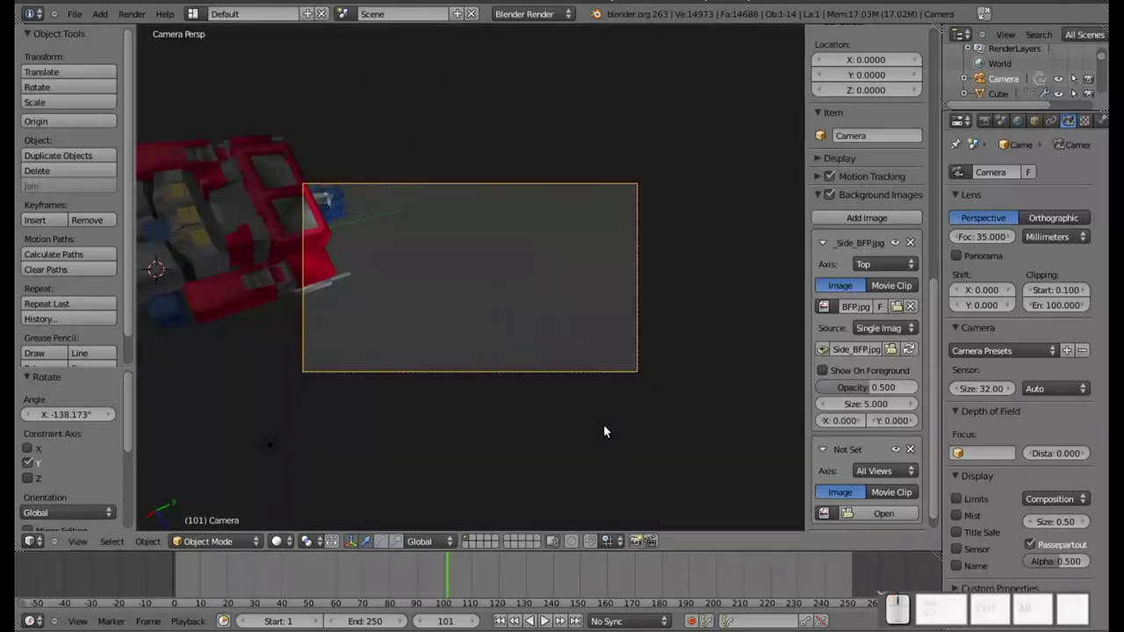
key(KP_0)
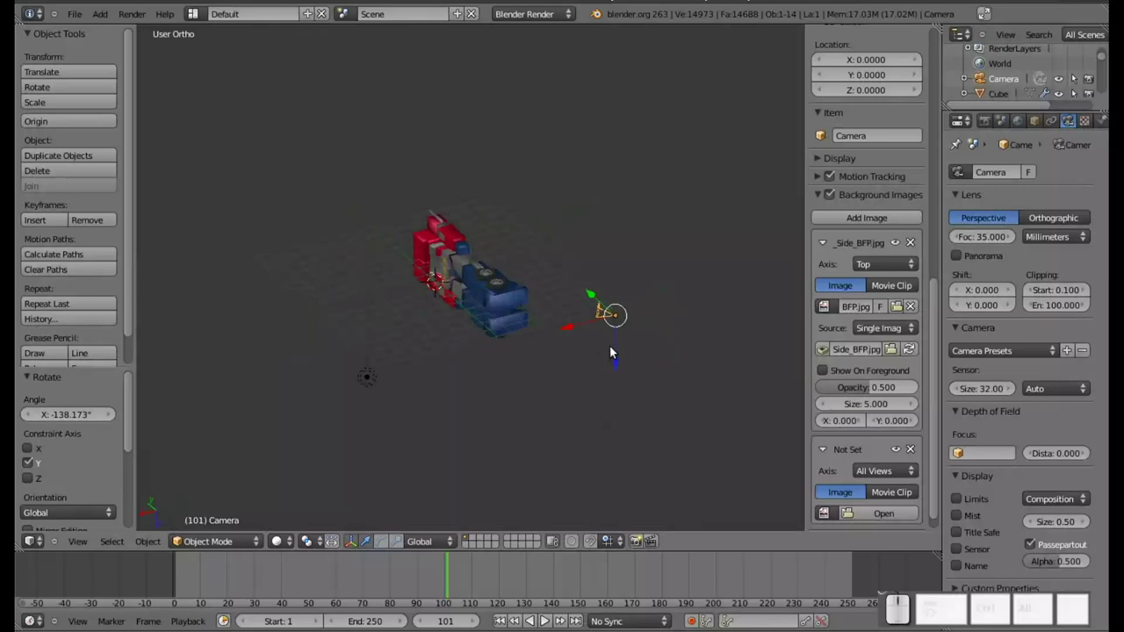
Rotate the camera about the Z axis and look through it again at the robot.
drag(575, 328, 729, 373)
key(r)
key(z)
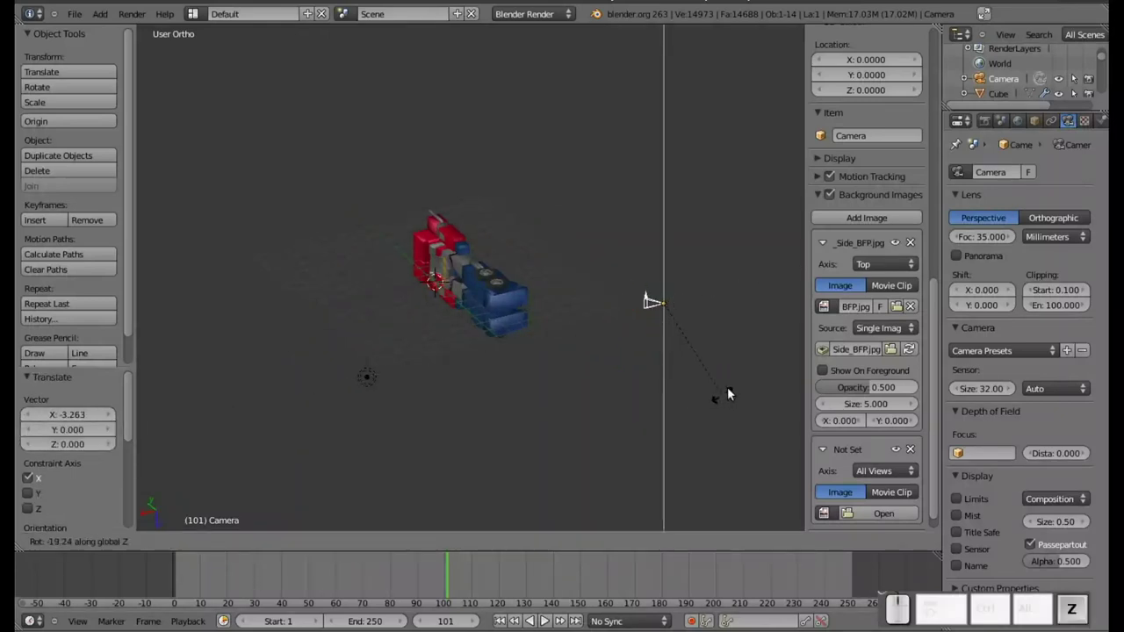
click(741, 382)
drag(730, 311, 687, 459)
scroll(up, 3)
key(KP_0)
scroll(up, 3)
Nudge the camera's position and rotation until the whole robot is centred in its frame.
key(g)
middle_click(620, 400)
click(415, 276)
key(r)
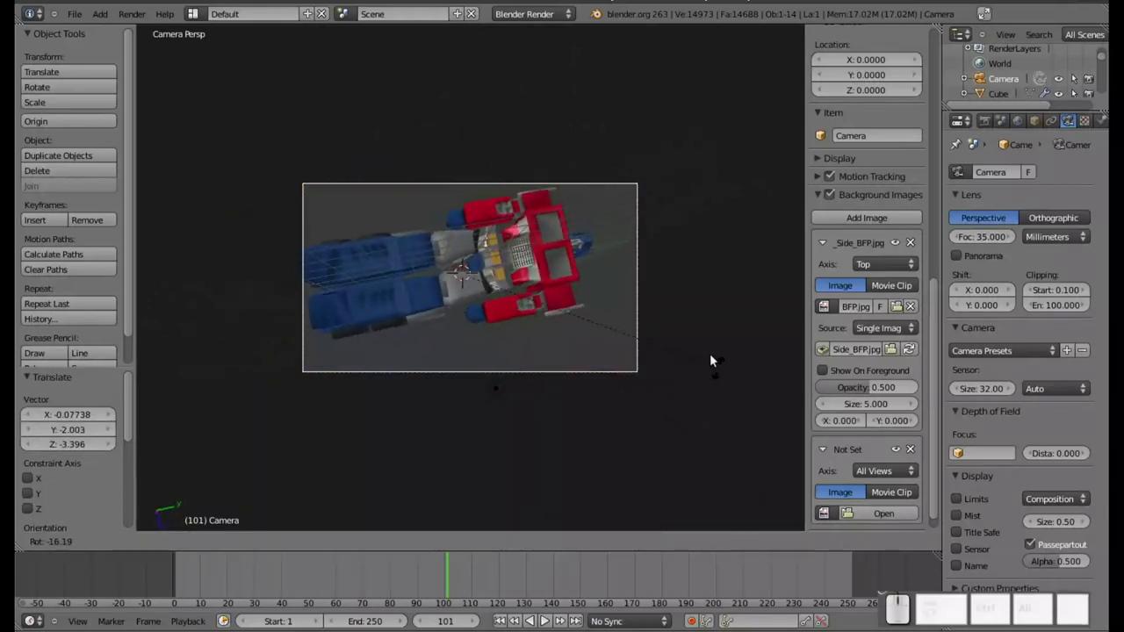
click(698, 313)
key(g)
click(646, 362)
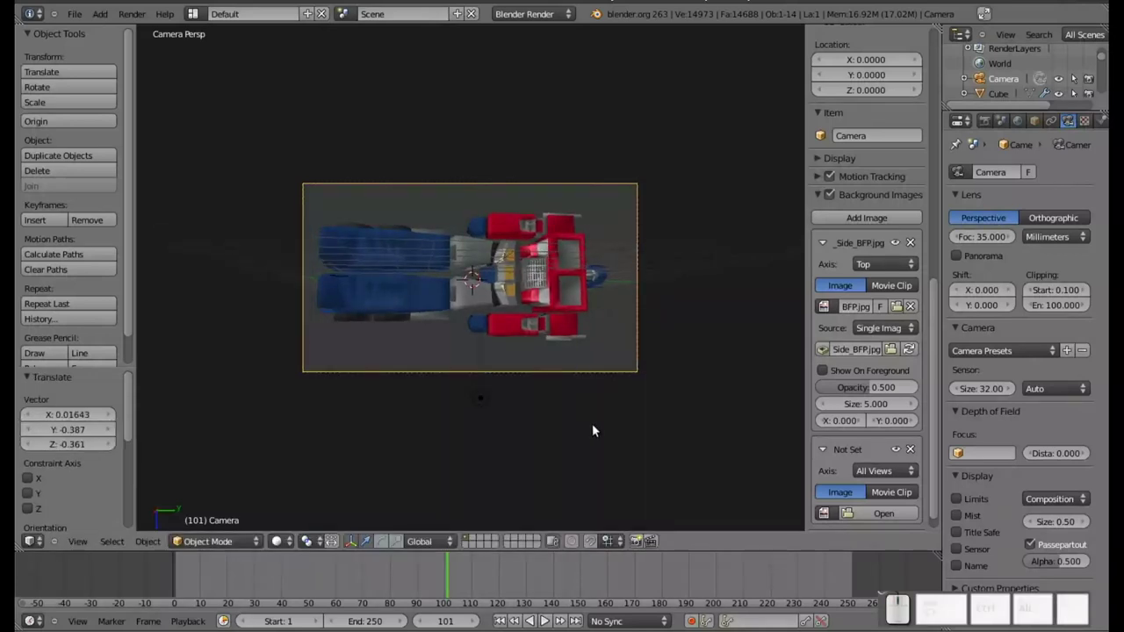
Render the camera's top view, close the dark result and select the lamp.
key(F12)
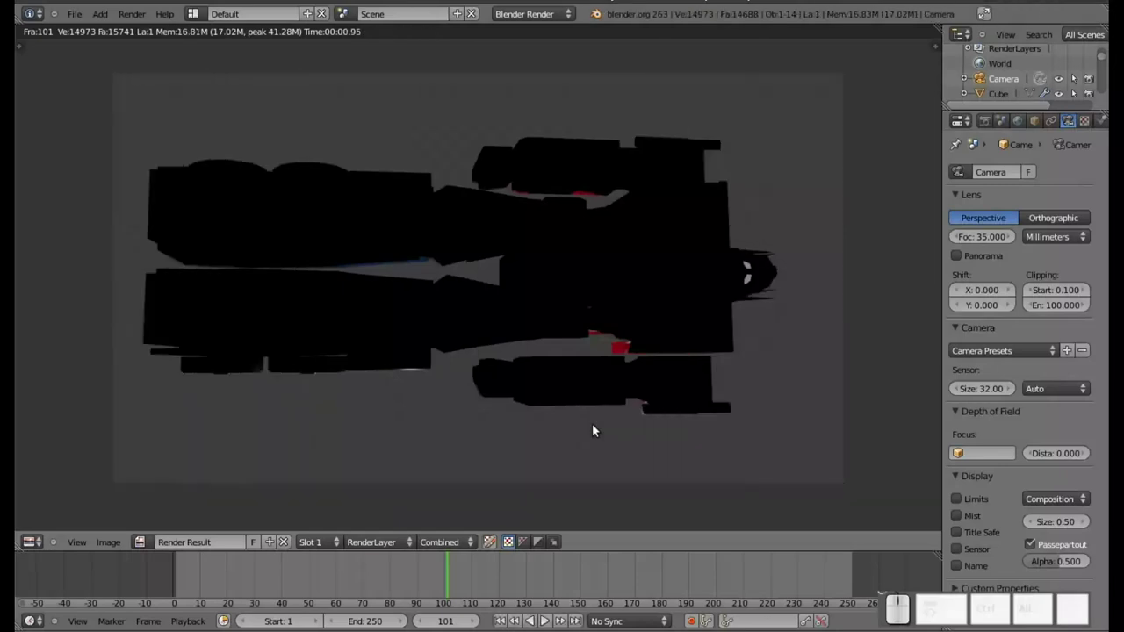
key(Escape)
scroll(down, 3)
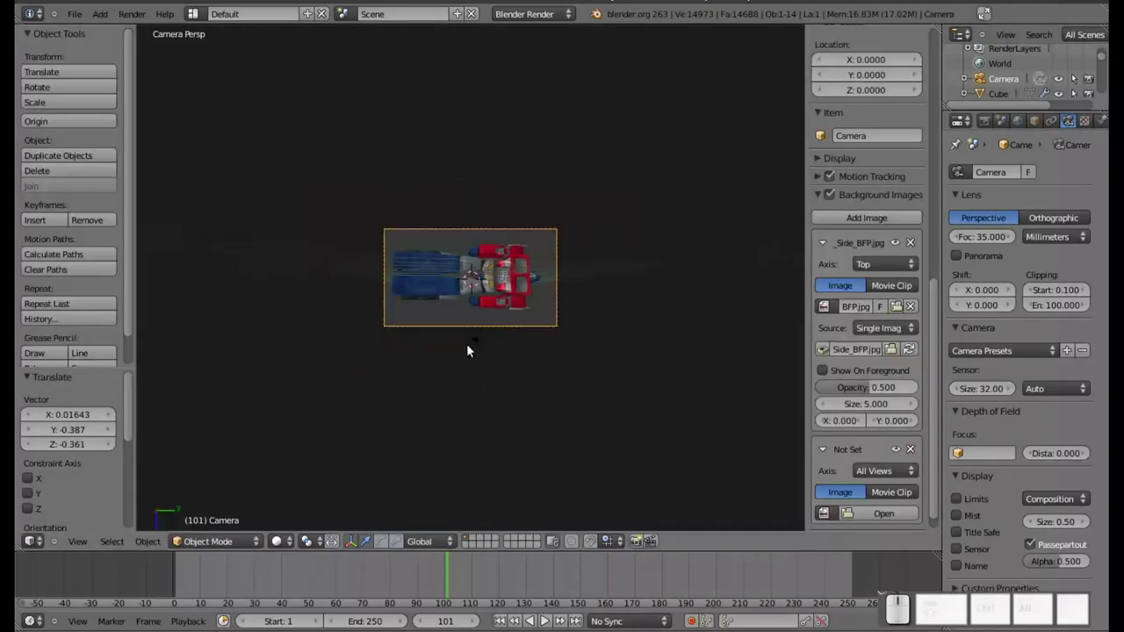
right_click(475, 345)
Move the lamp over the robot and render again for a lit top view.
drag(521, 410, 454, 327)
drag(449, 327, 572, 203)
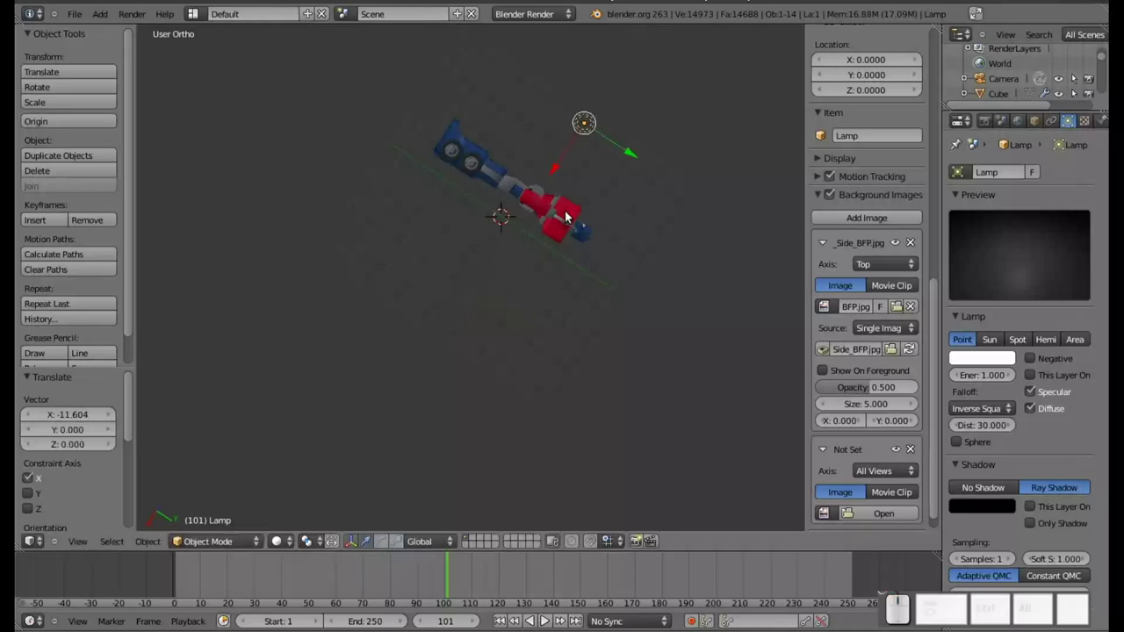
key(Pause)
key(F12)
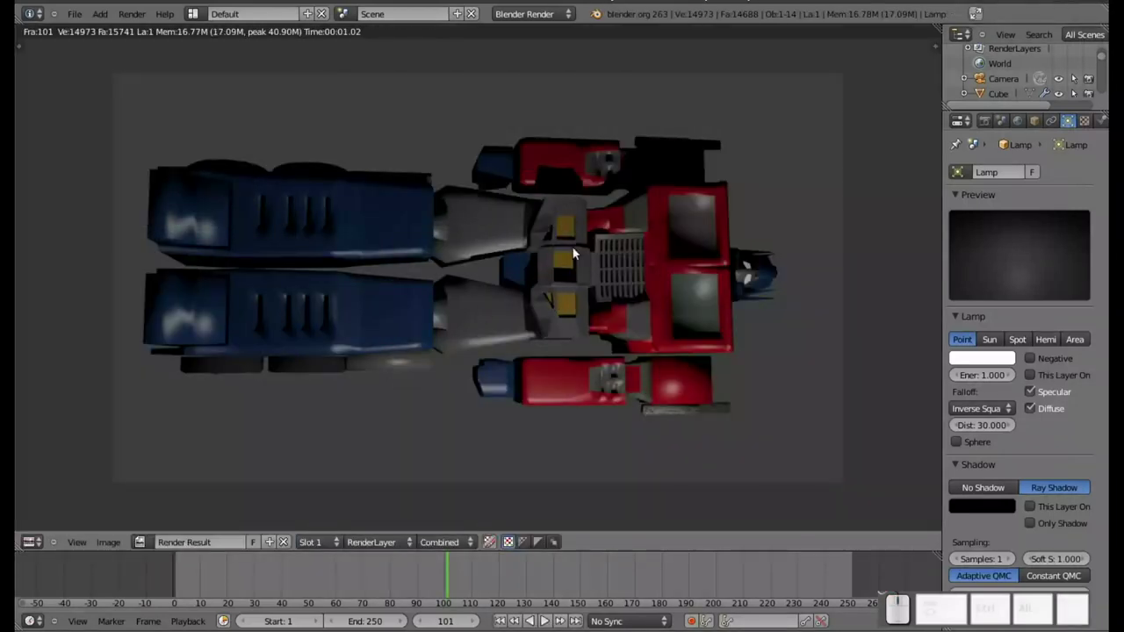